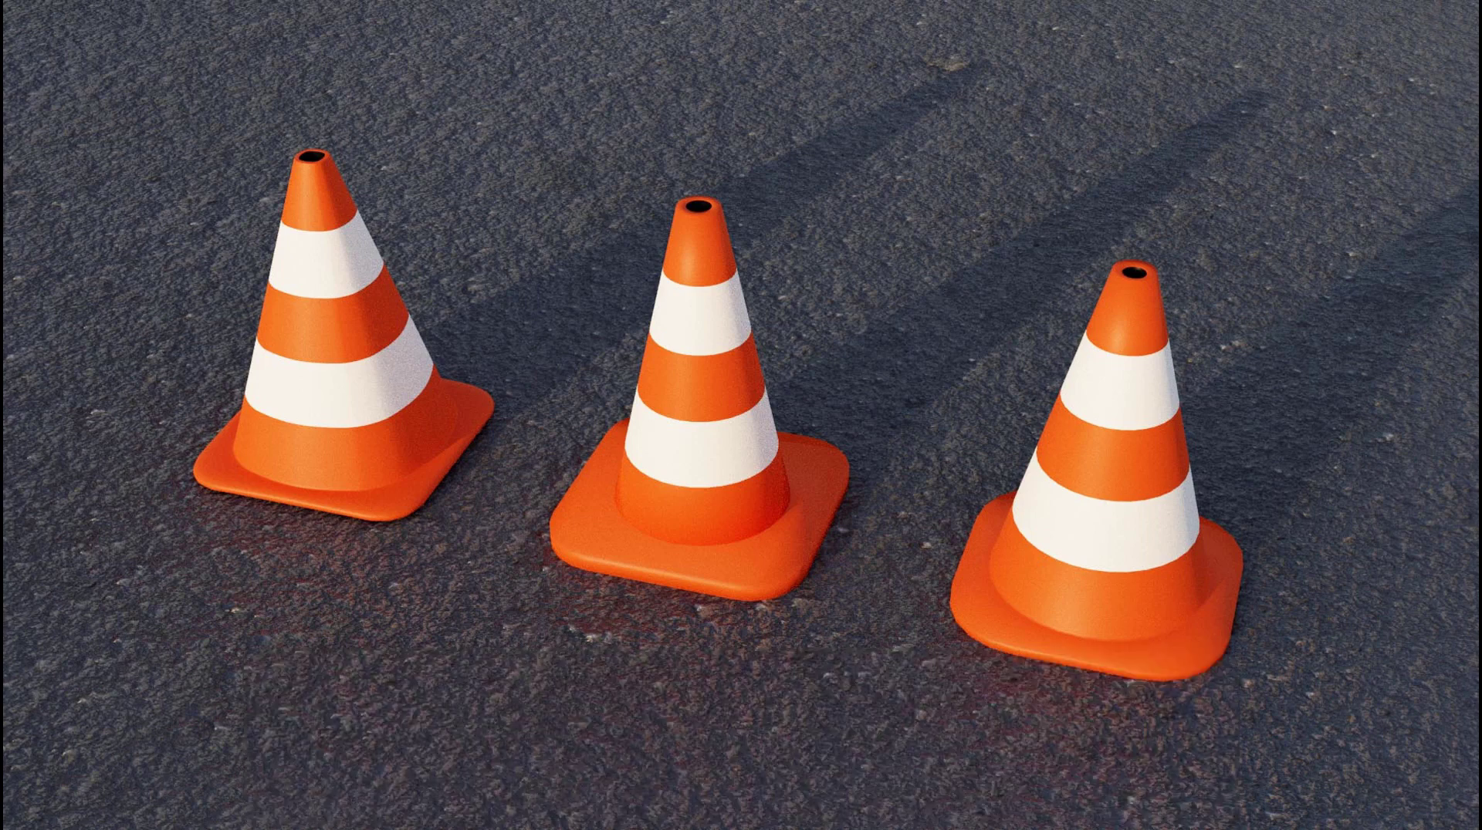
View the scene from the front, orbit around the plane beside the cone reference and select it
click(707, 328)
key(shift+a)
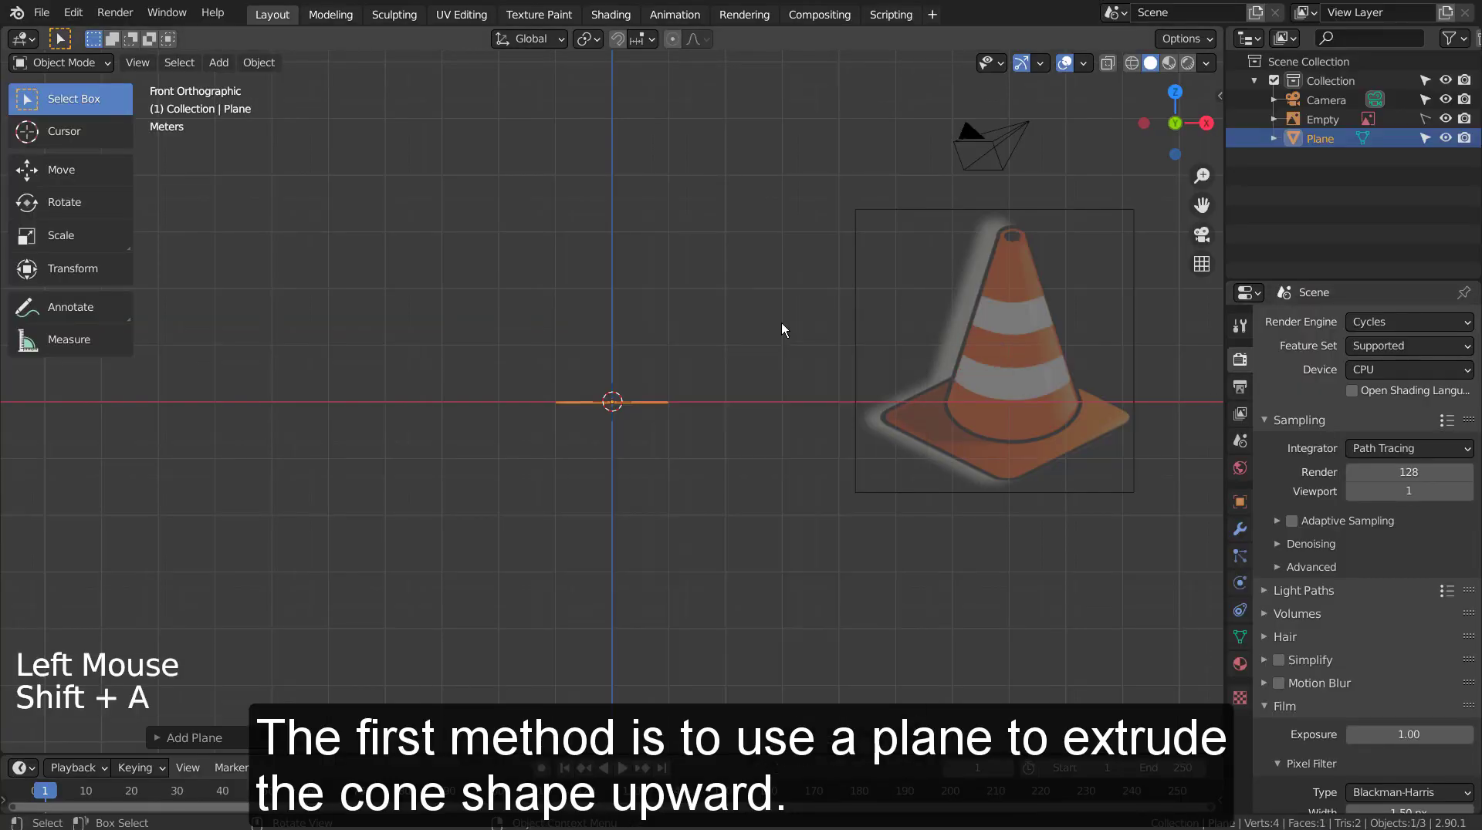
middle_click(813, 355)
middle_click(661, 574)
middle_click(816, 463)
middle_click(816, 463)
middle_click(816, 462)
middle_click(816, 463)
middle_click(784, 420)
click(607, 427)
Subdivide the plane into a four-by-four grid and bevel its four corner vertices round, then return to object mode
key(Tab)
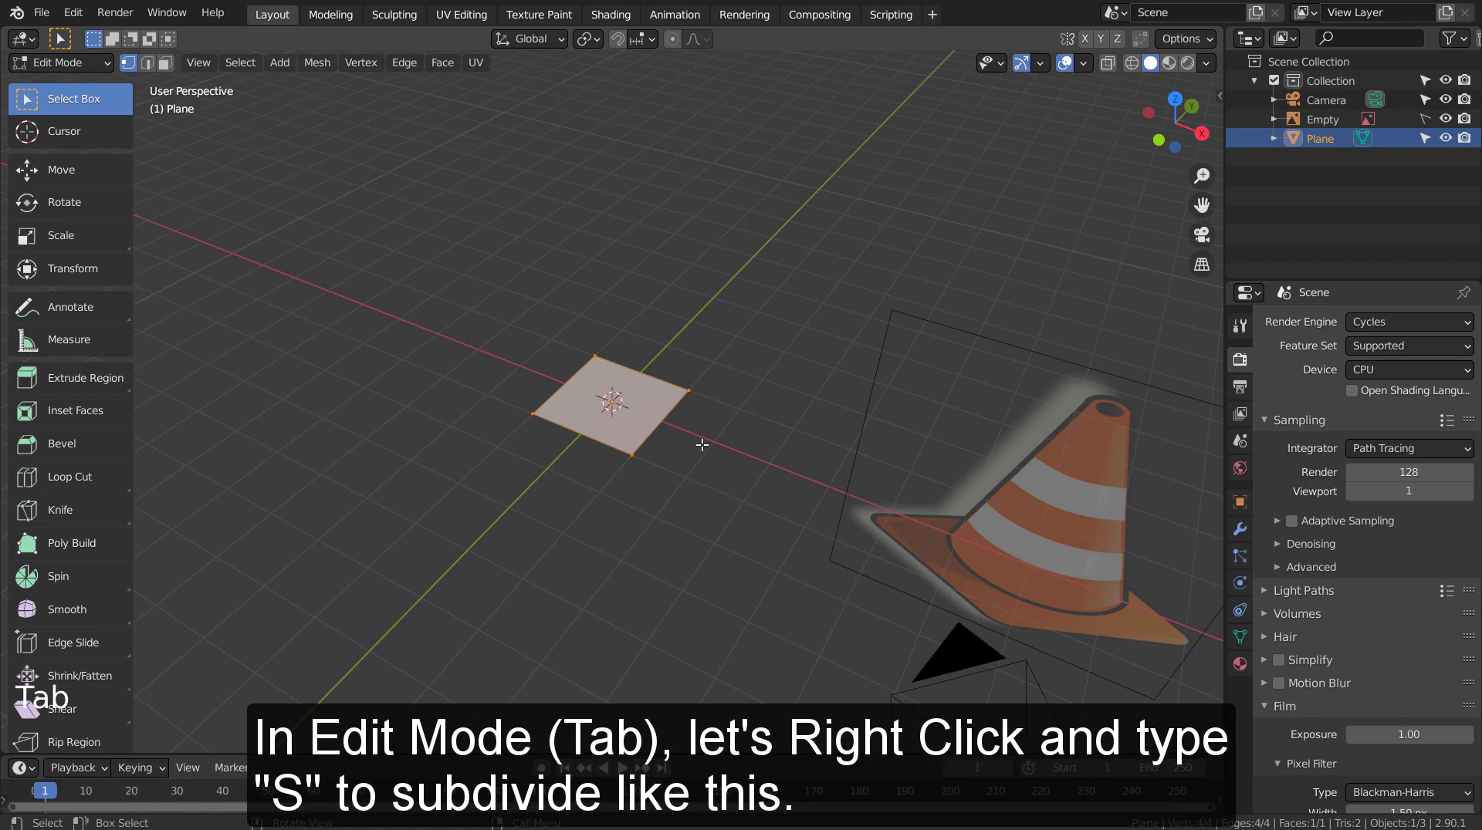
right_click(732, 455)
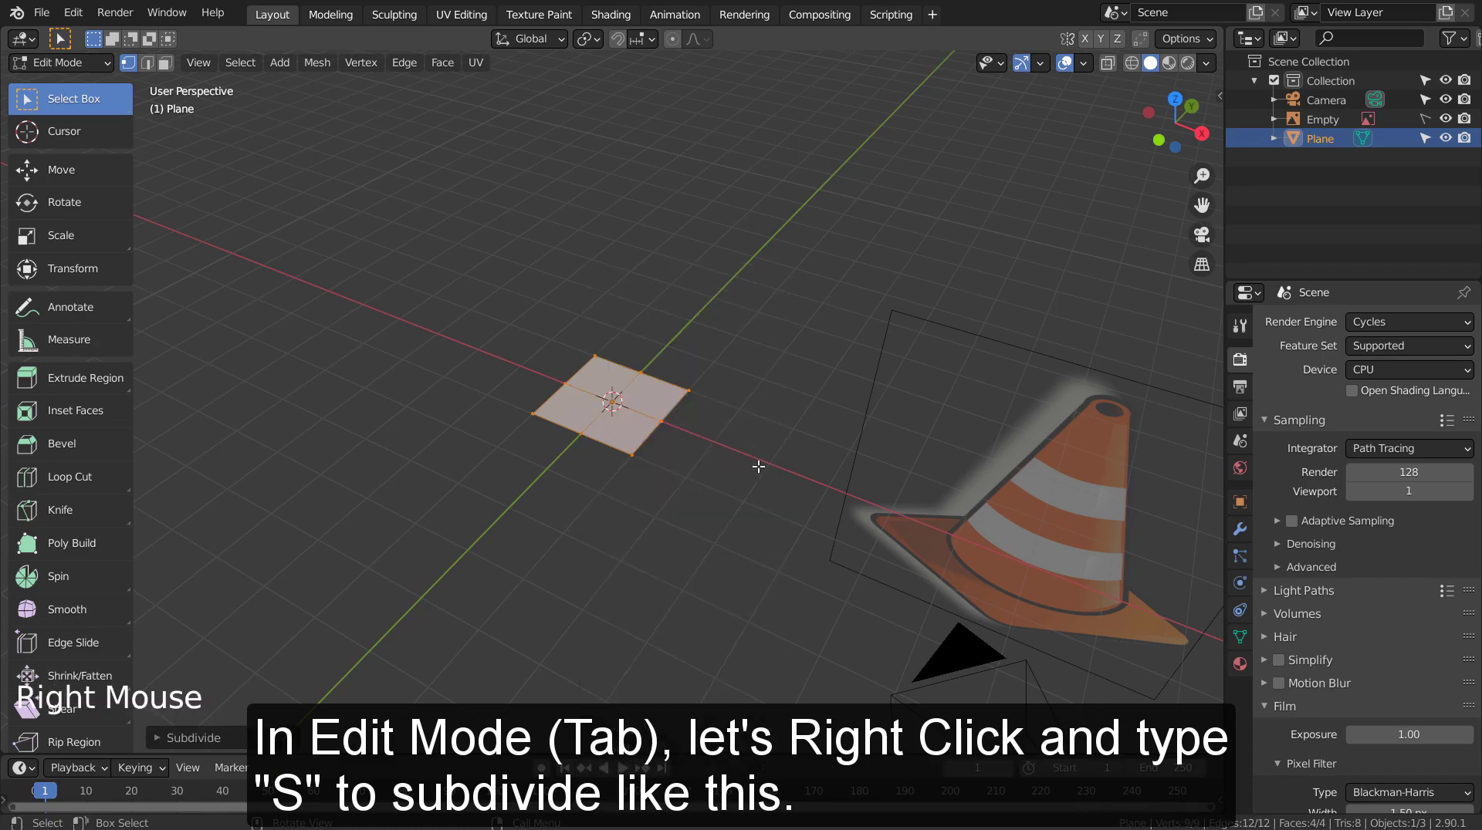
right_click(762, 472)
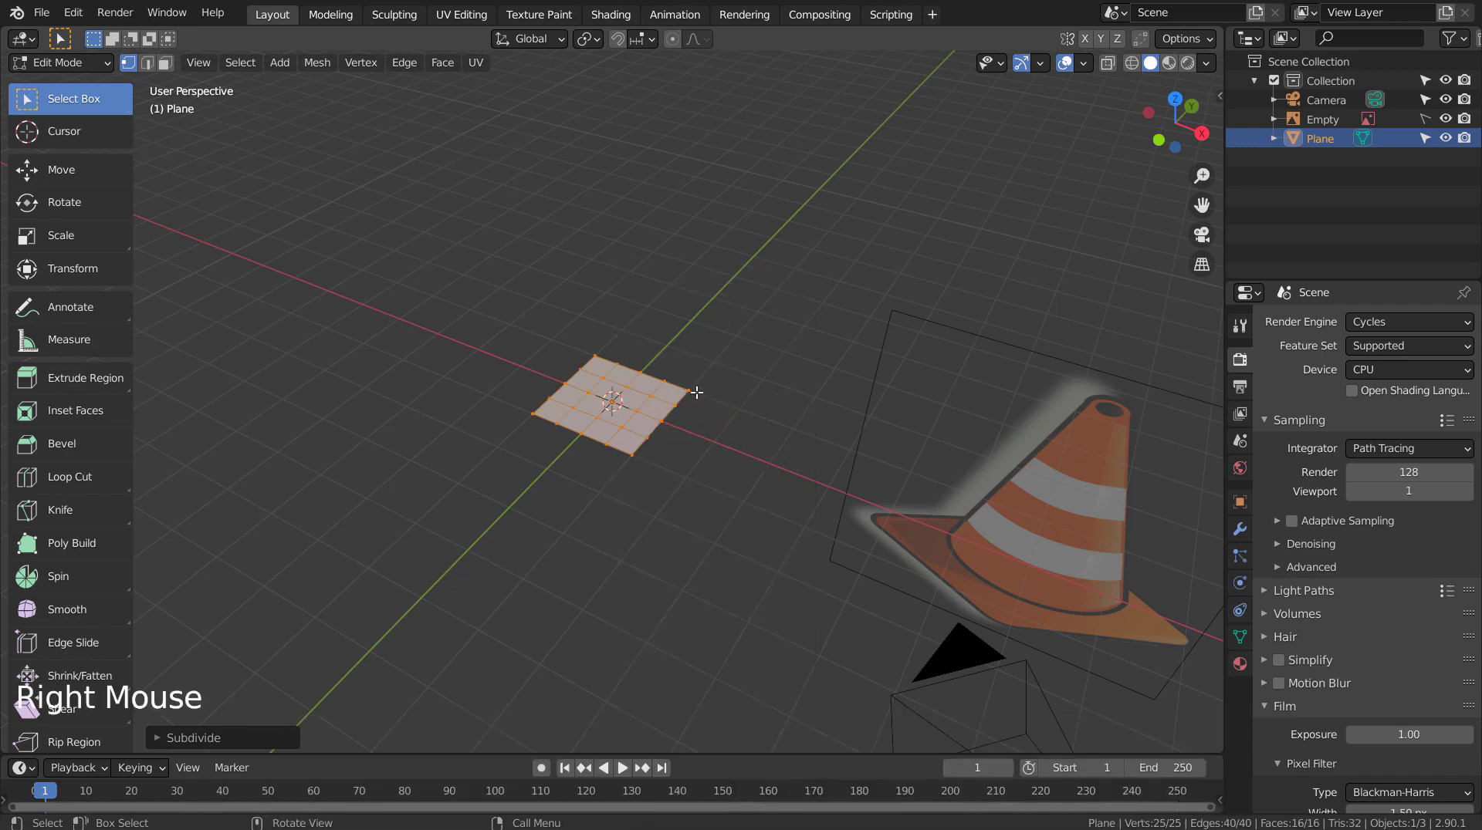
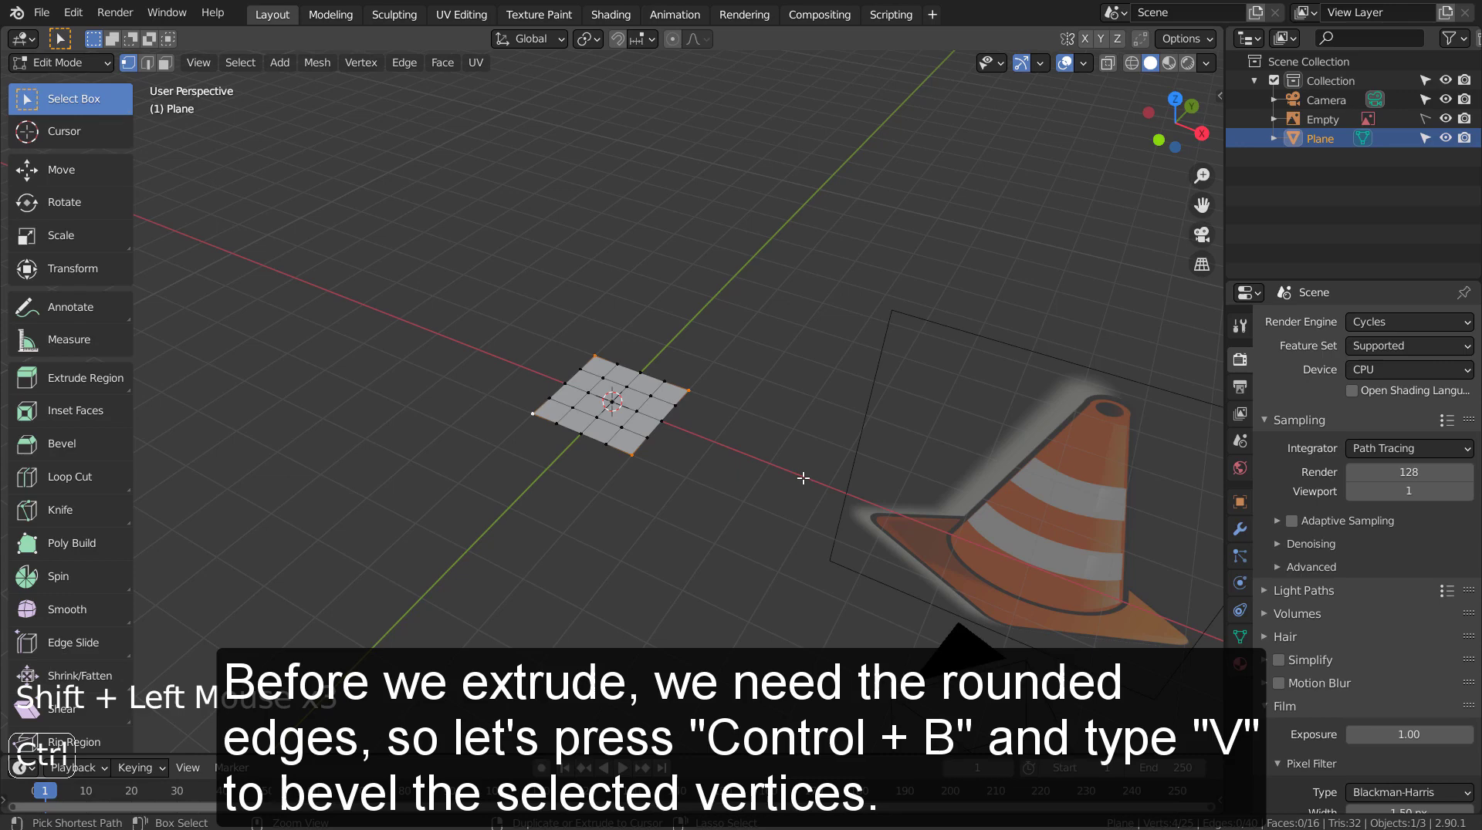
key(ctrl+b)
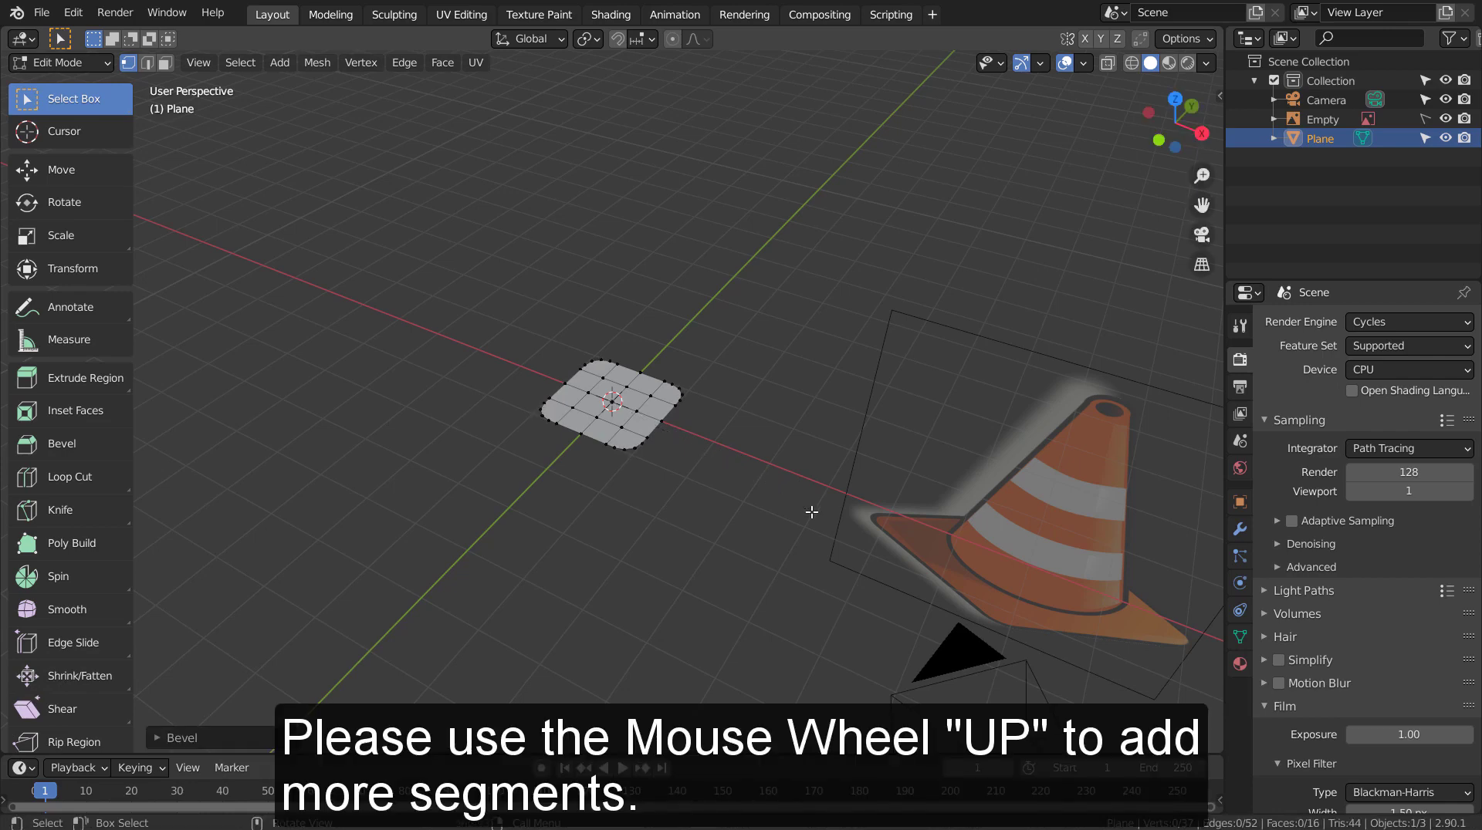
key(Tab)
Extrude the whole rounded plane upward into a thin base slab
middle_click(707, 588)
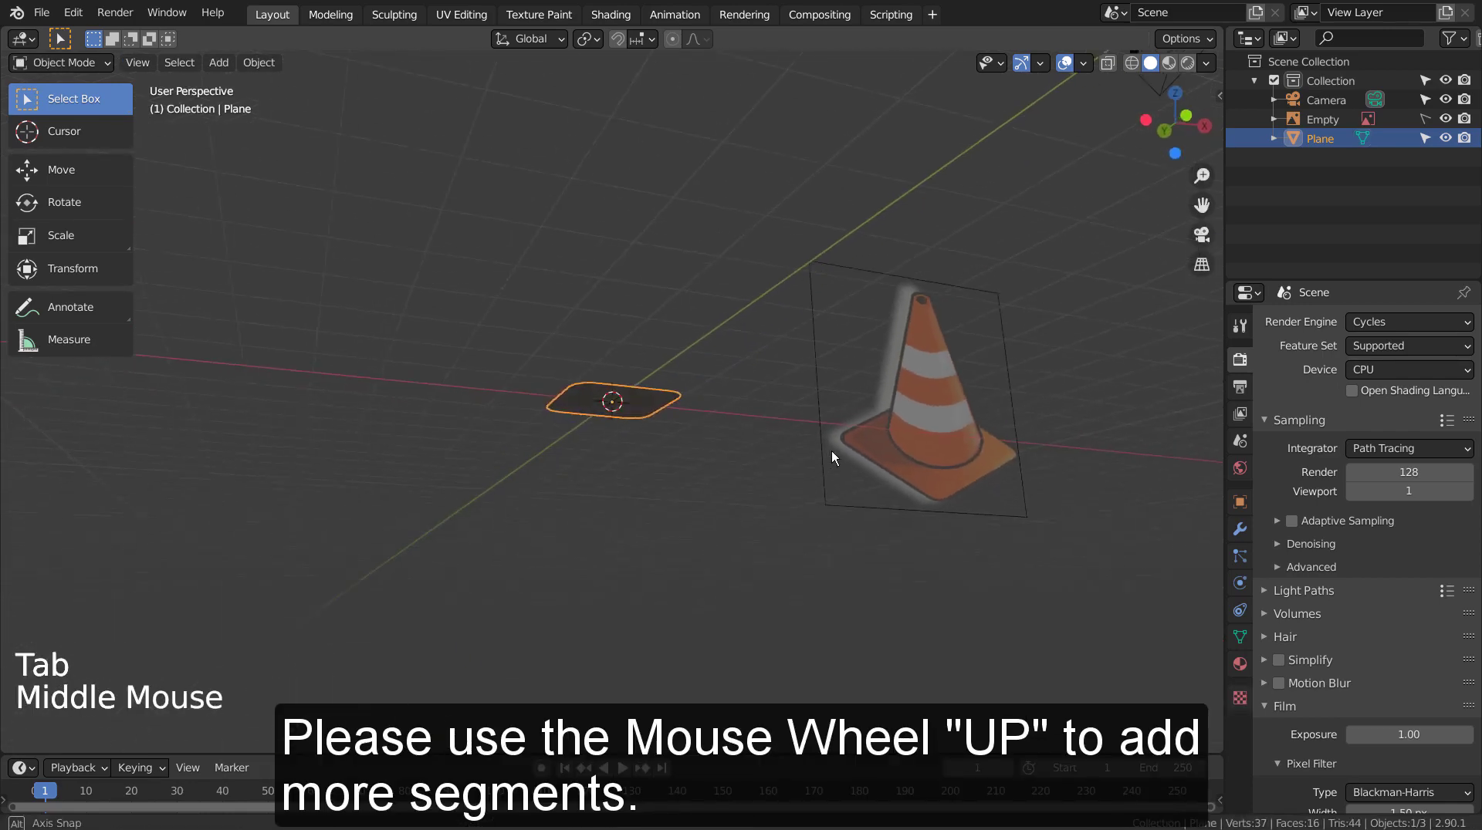
scroll(up, 3)
middle_click(747, 583)
middle_click(832, 521)
key(Tab)
key(a)
key(e)
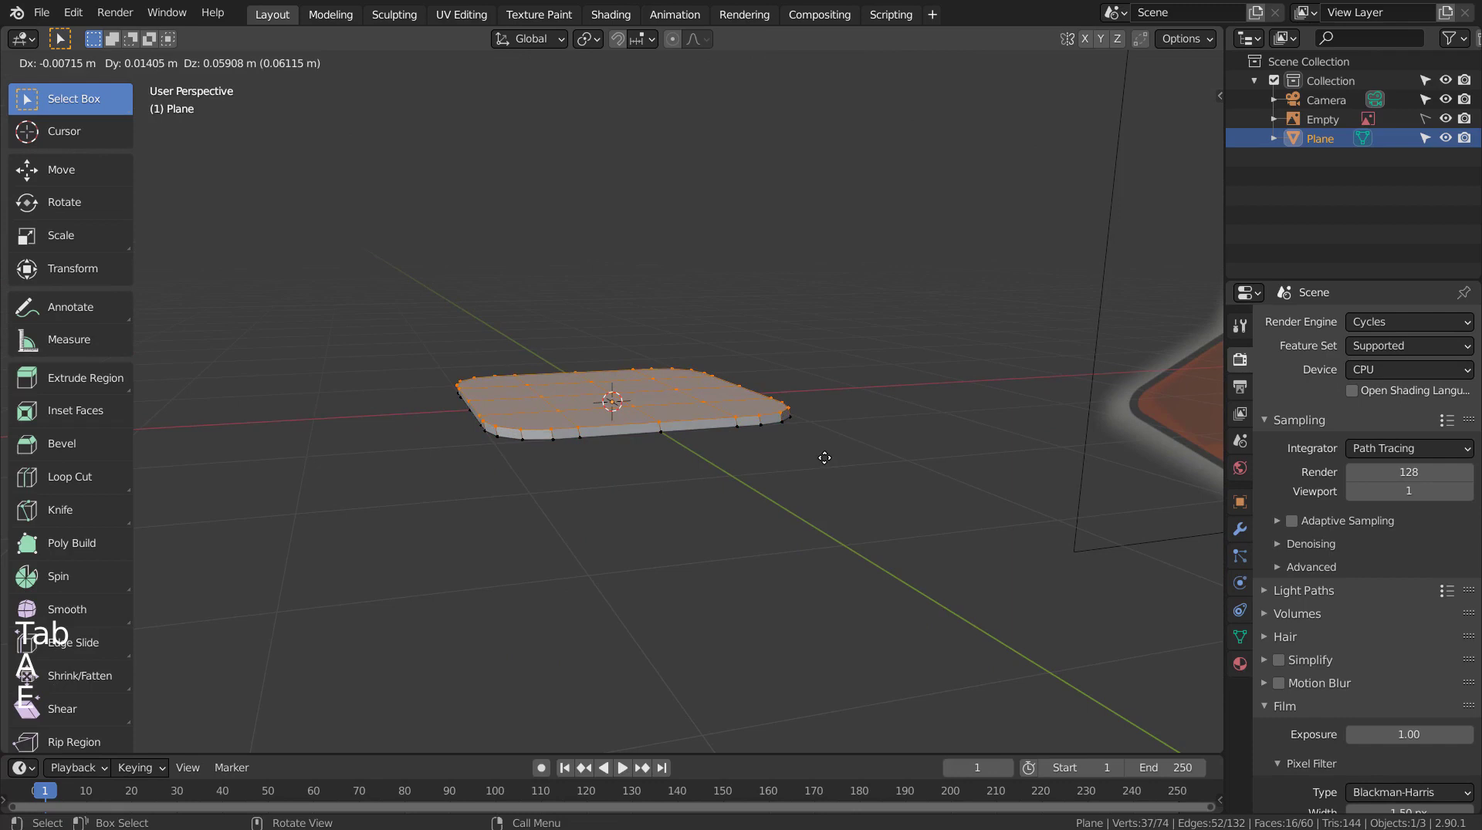
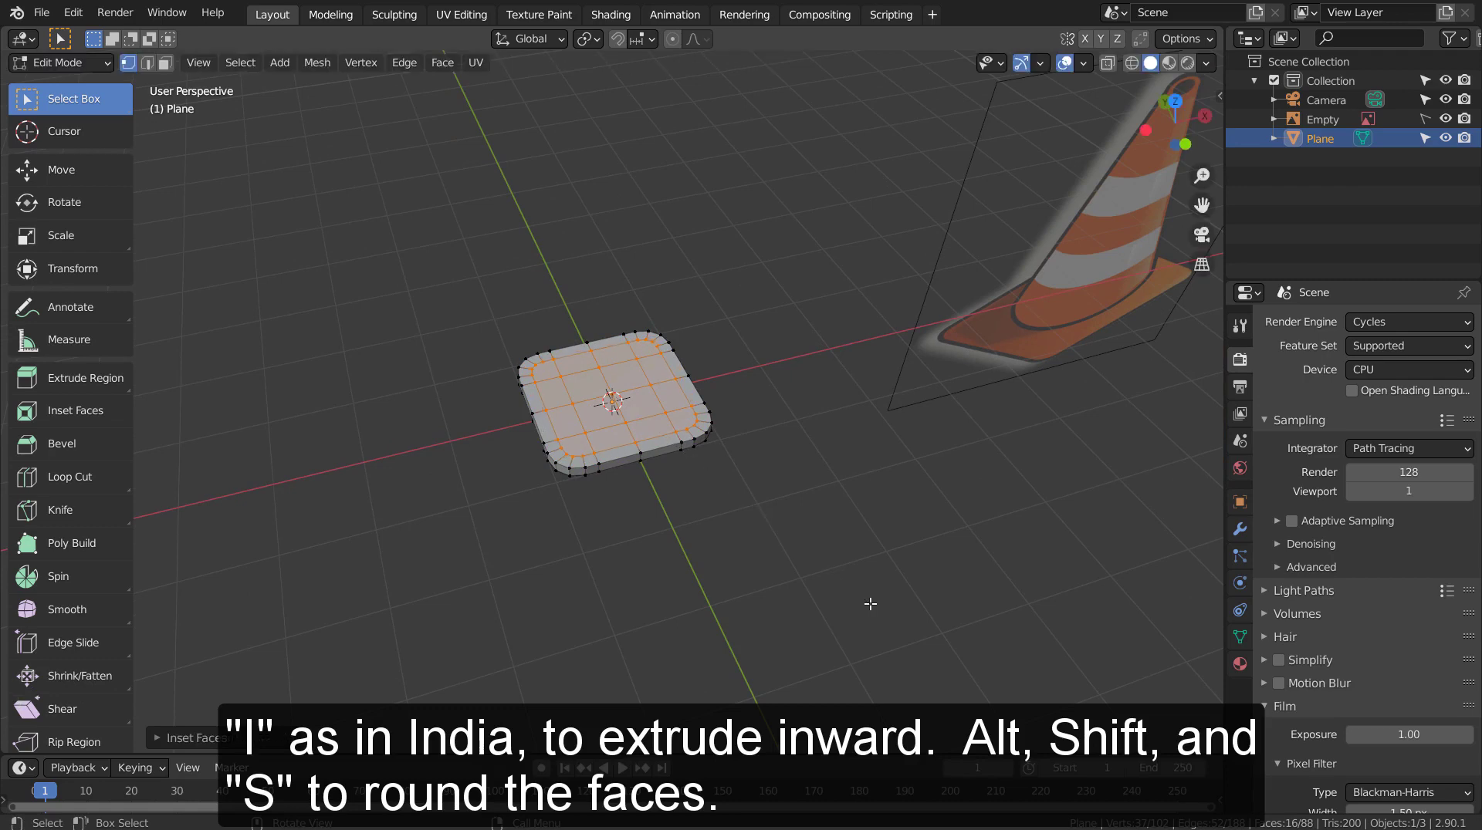
Push the slab's inset top faces toward a sphere to form a rounded inner region
key(shift+alt+s)
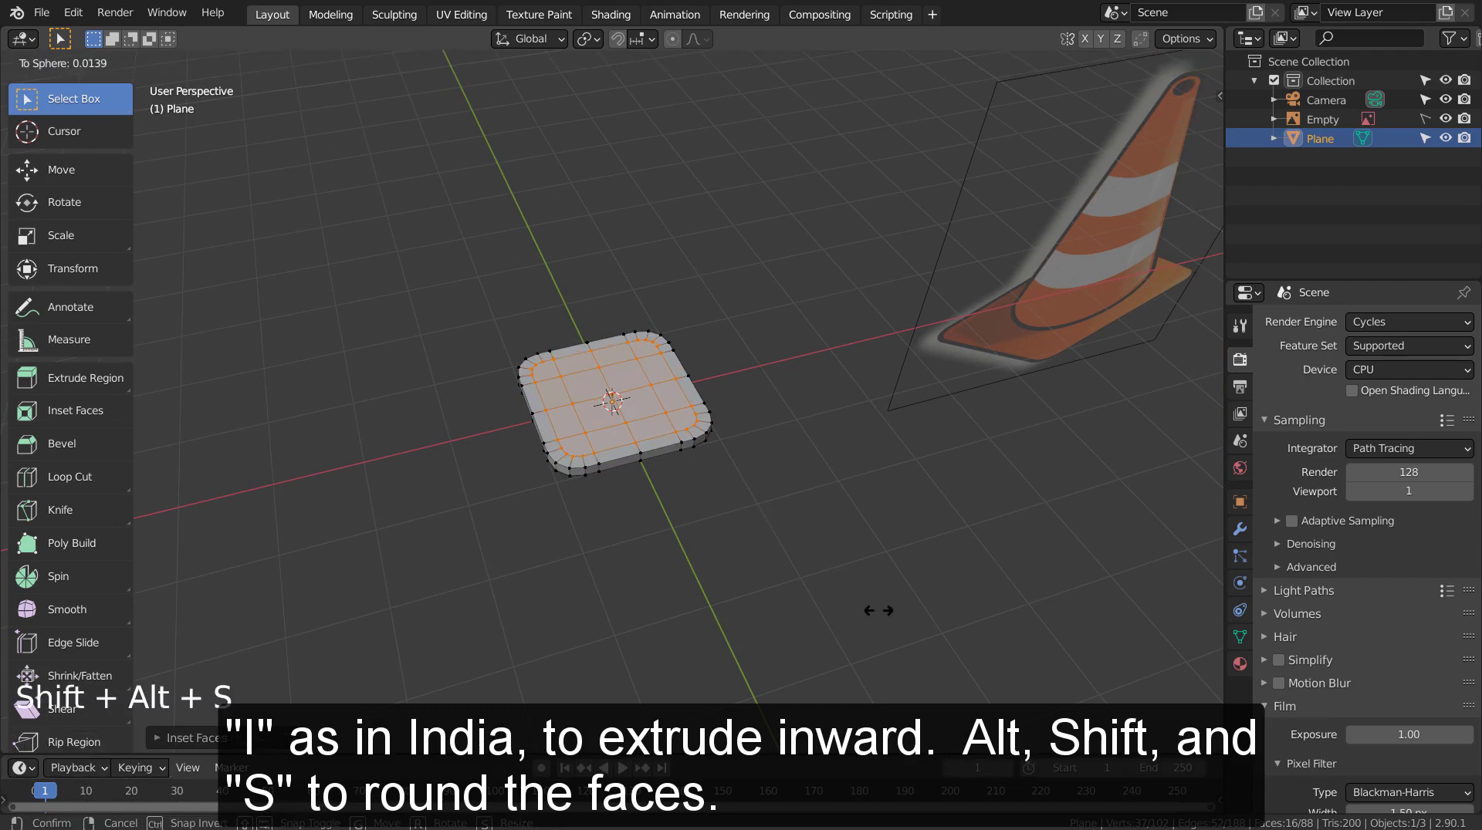
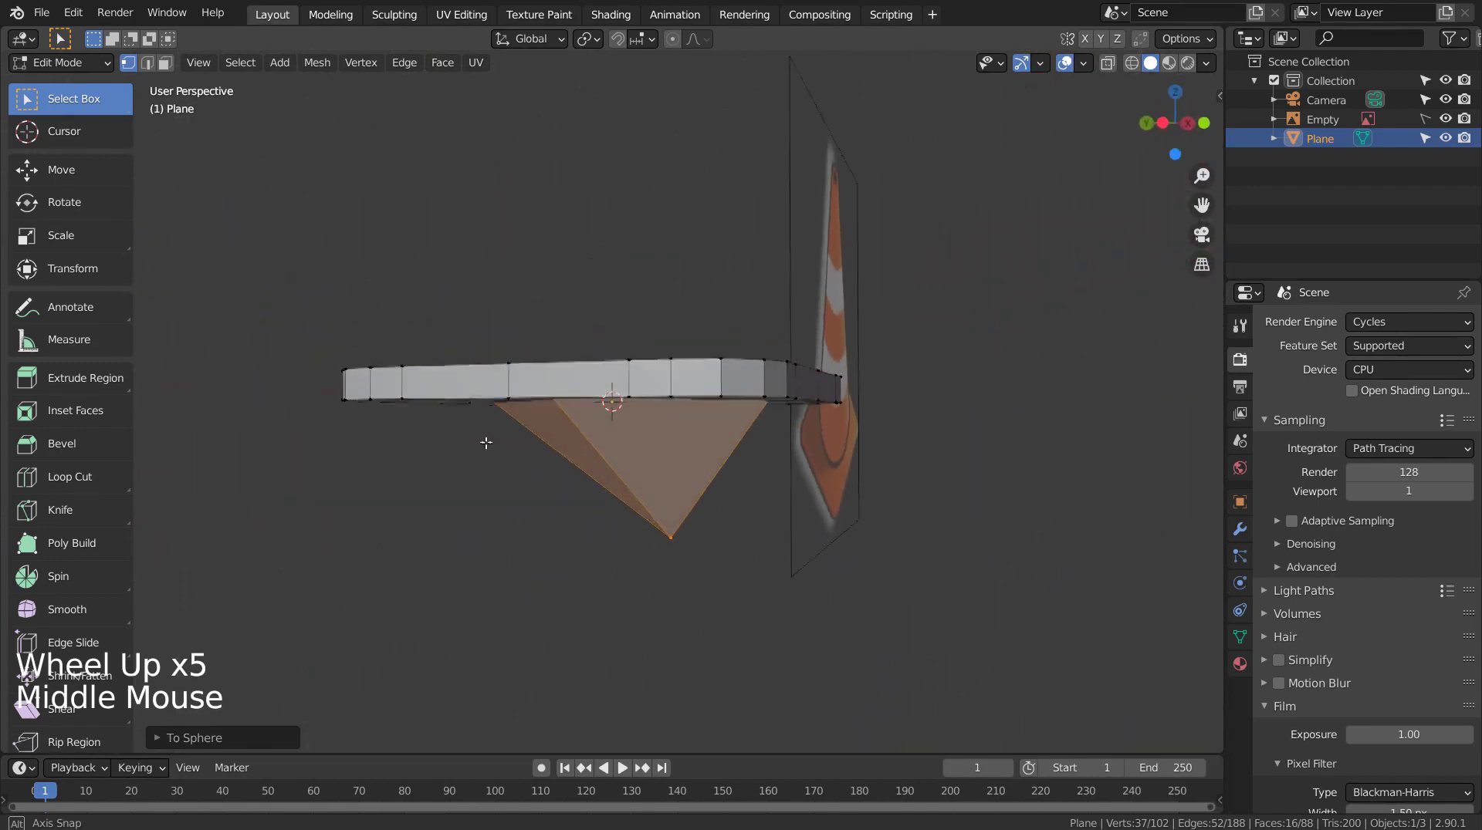
middle_click(626, 463)
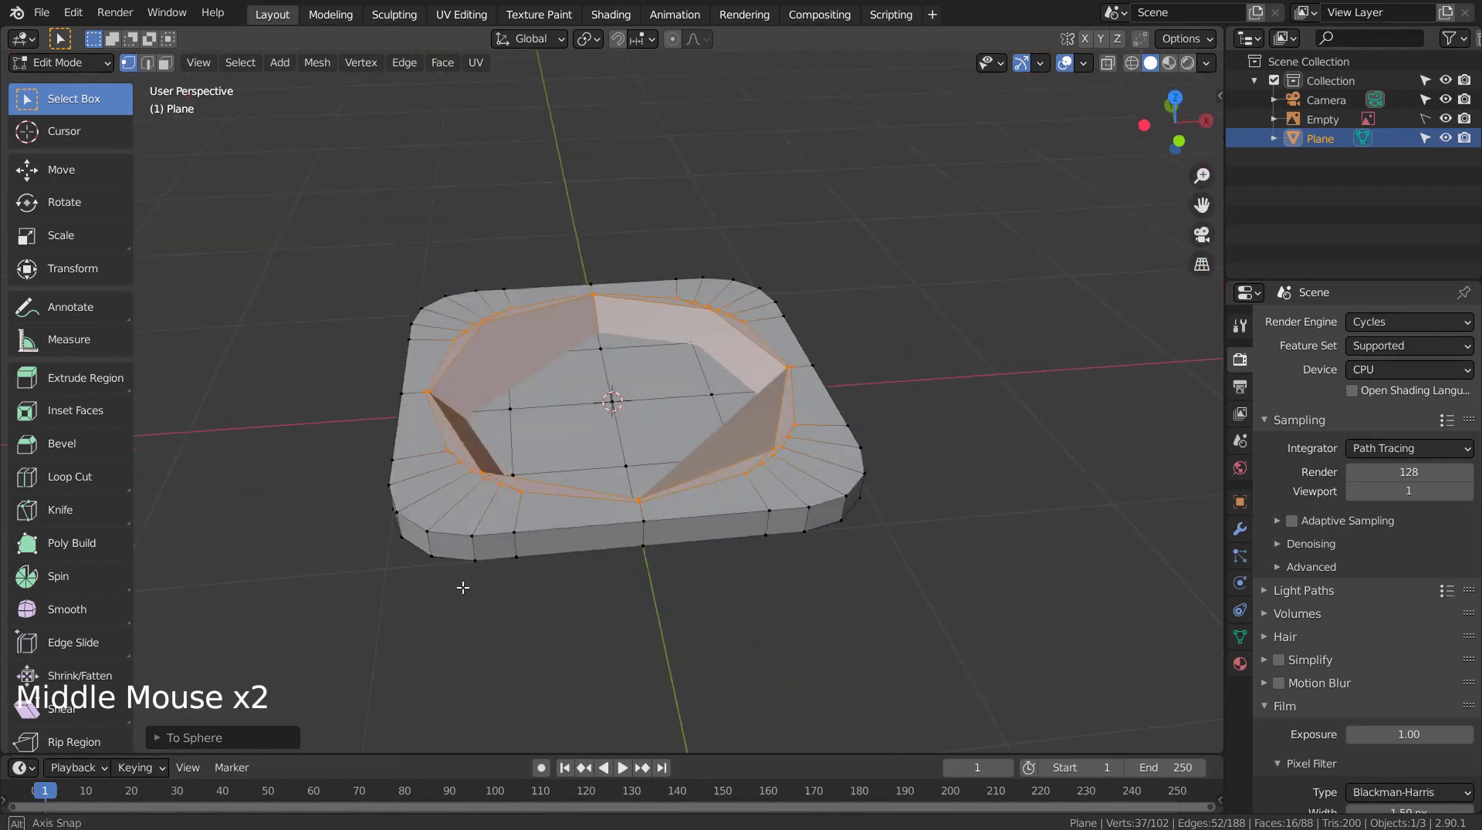
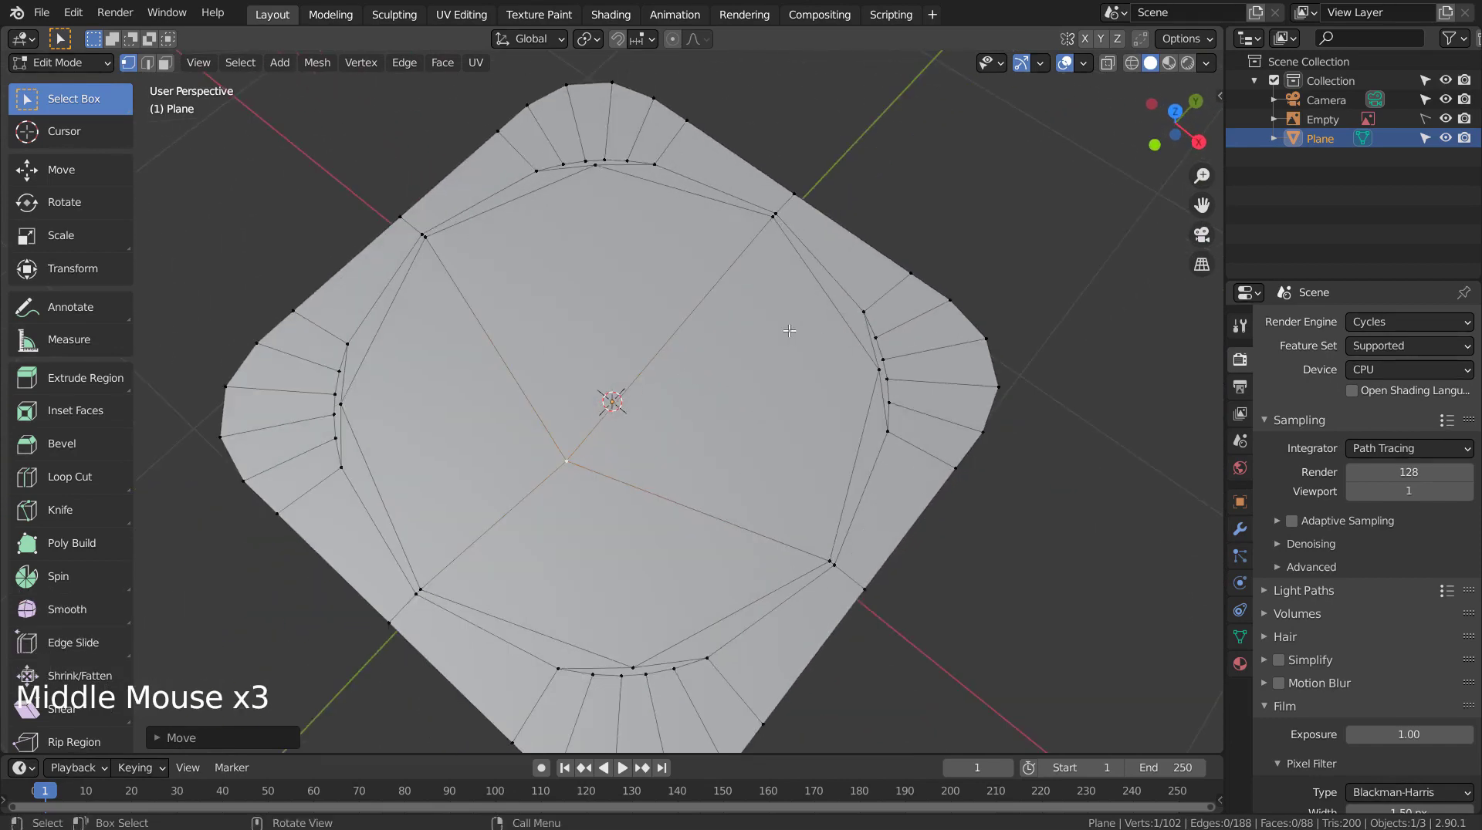
Select the middle top faces of the base and extrude them upward into a cone body
key(3)
click(637, 419)
key(ctrl+KP_Add)
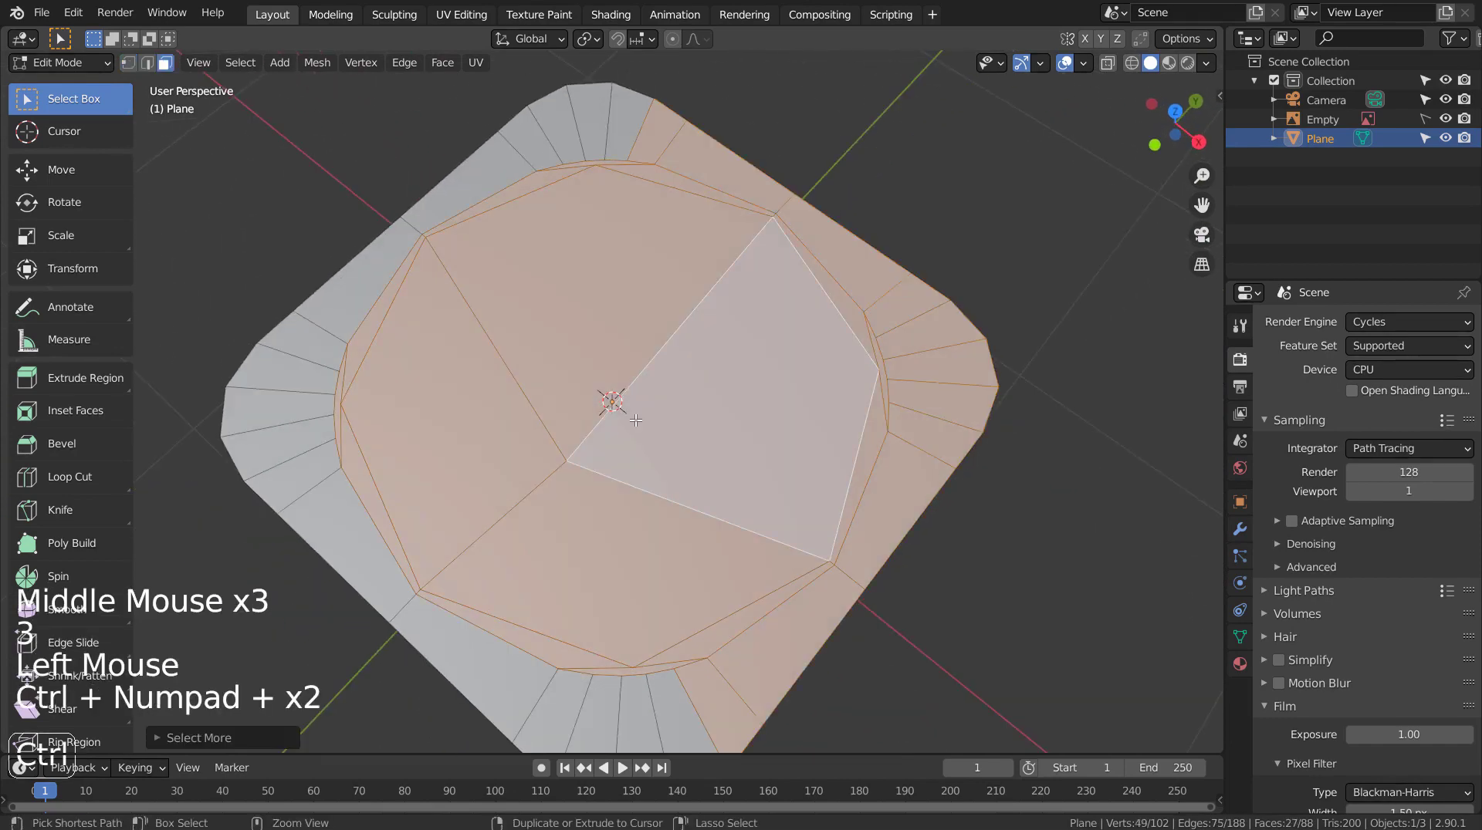
key(c)
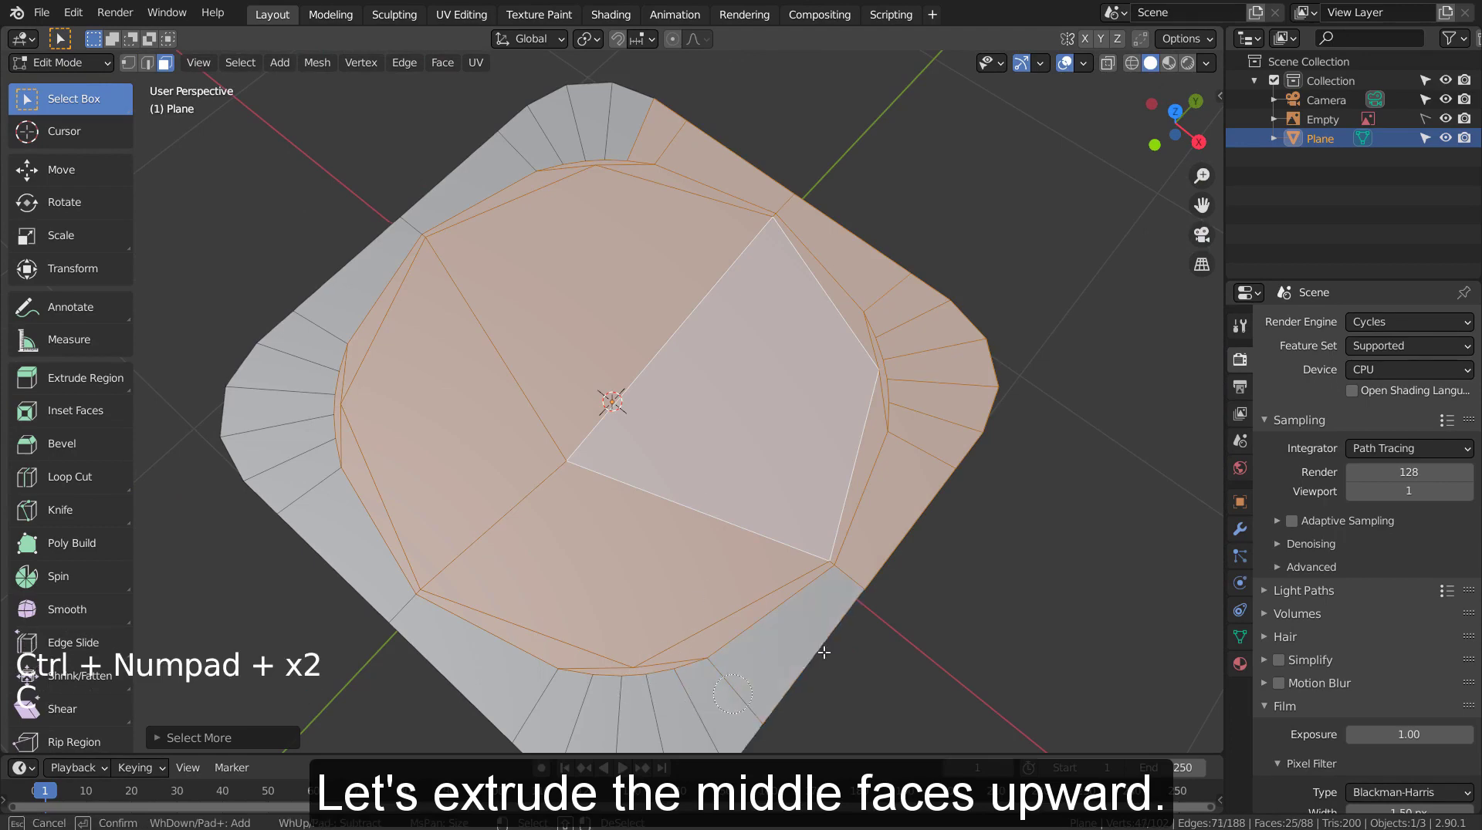
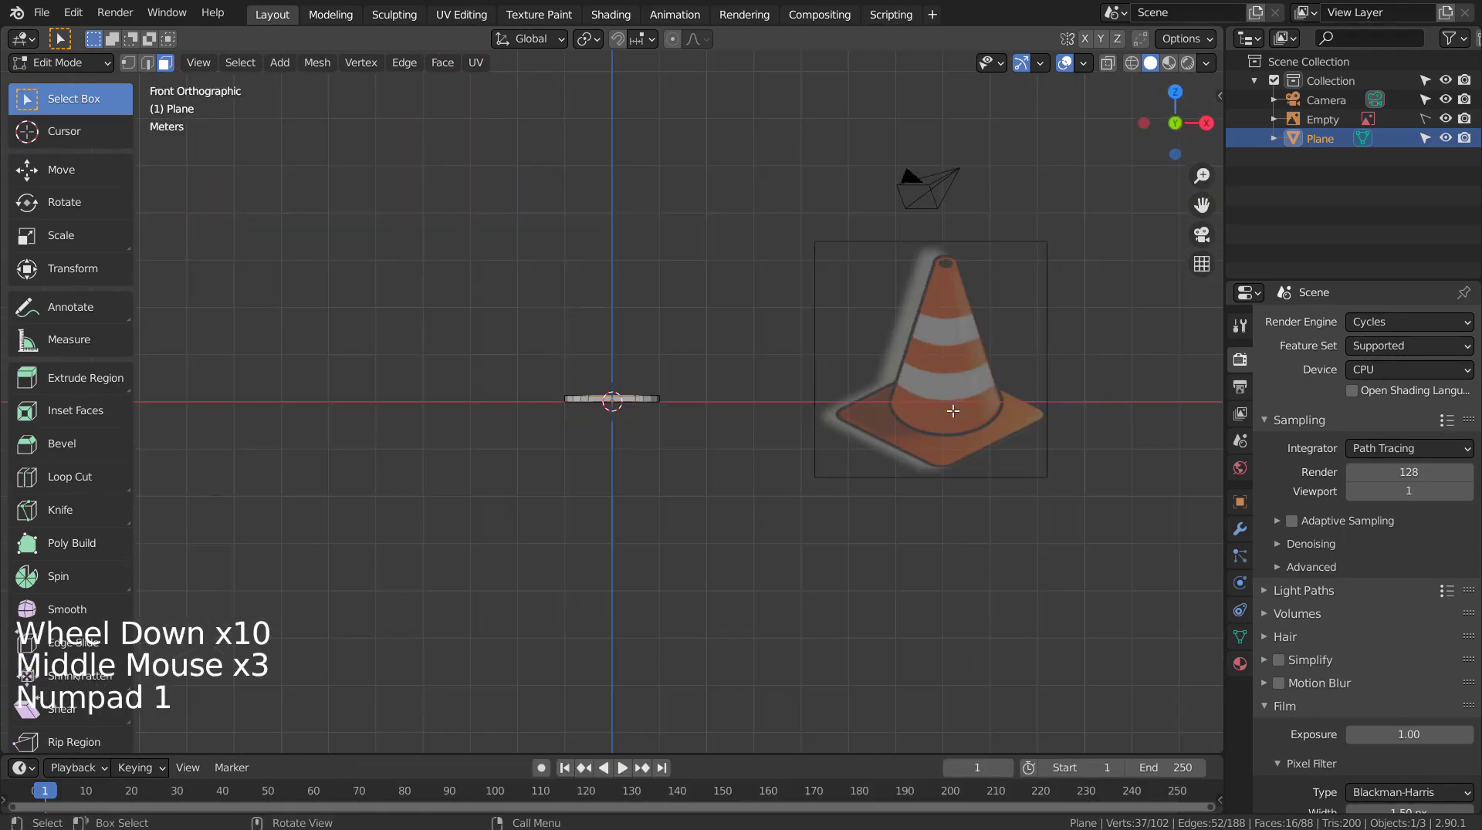
key(e)
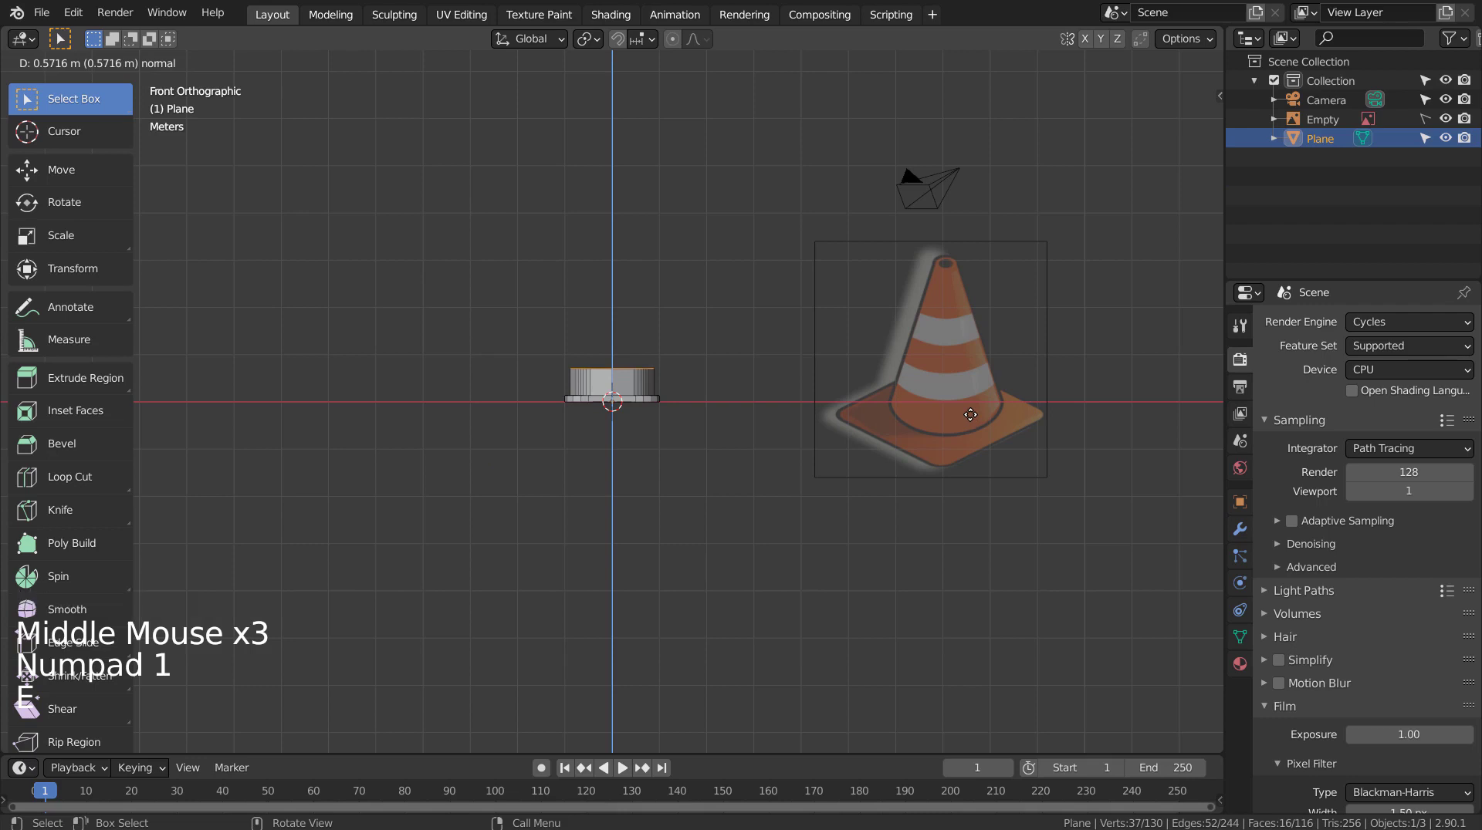
Rework the extrusion after undoing, then shrink the top faces so the cone tapers to a small tip
key(s)
key(e)
key(s)
key(e)
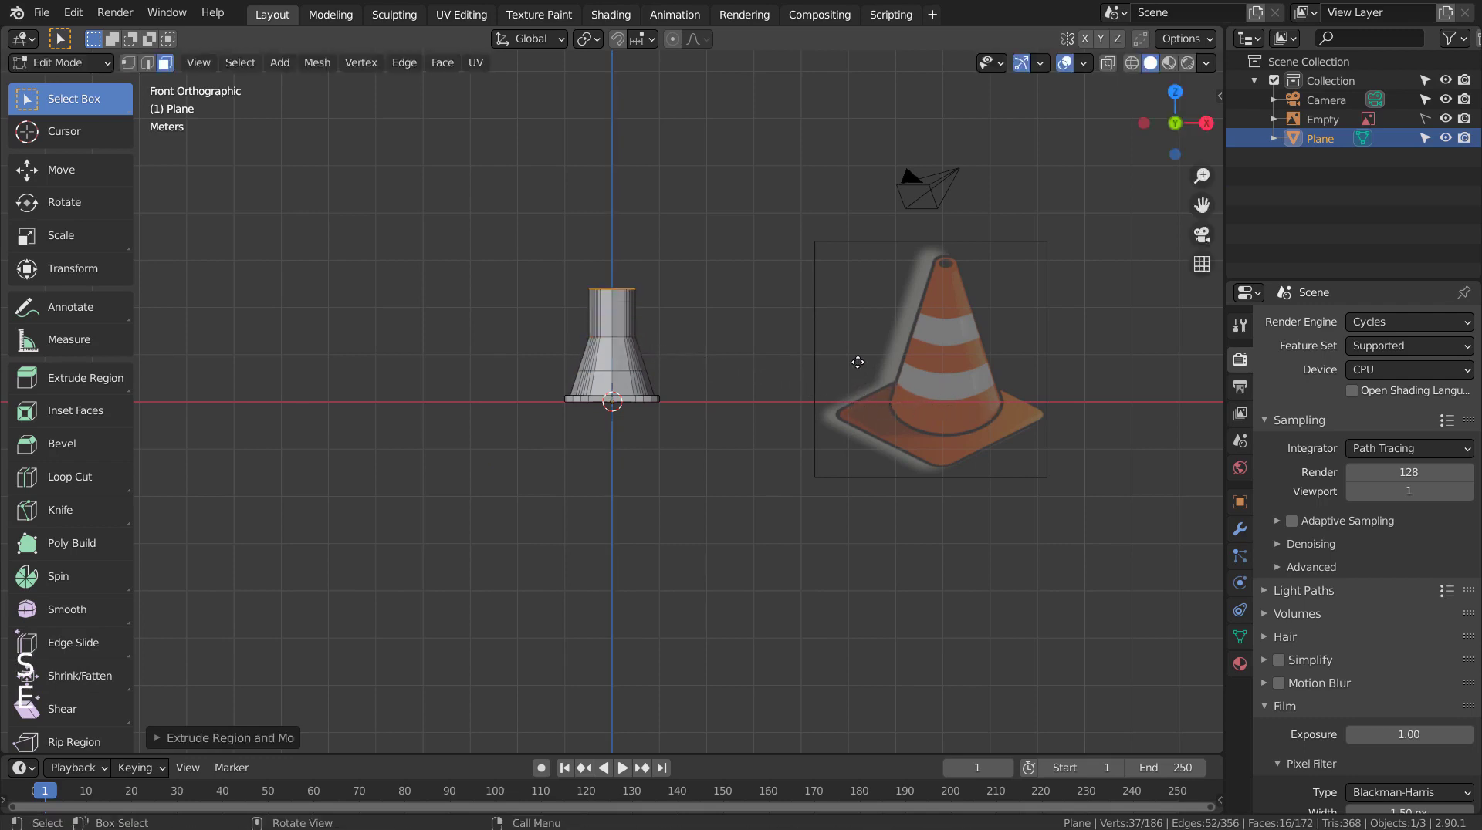
key(s)
key(ctrl+z)
key(ctrl+z)
key(ctrl+z)
key(ctrl+z)
key(ctrl+z)
key(g)
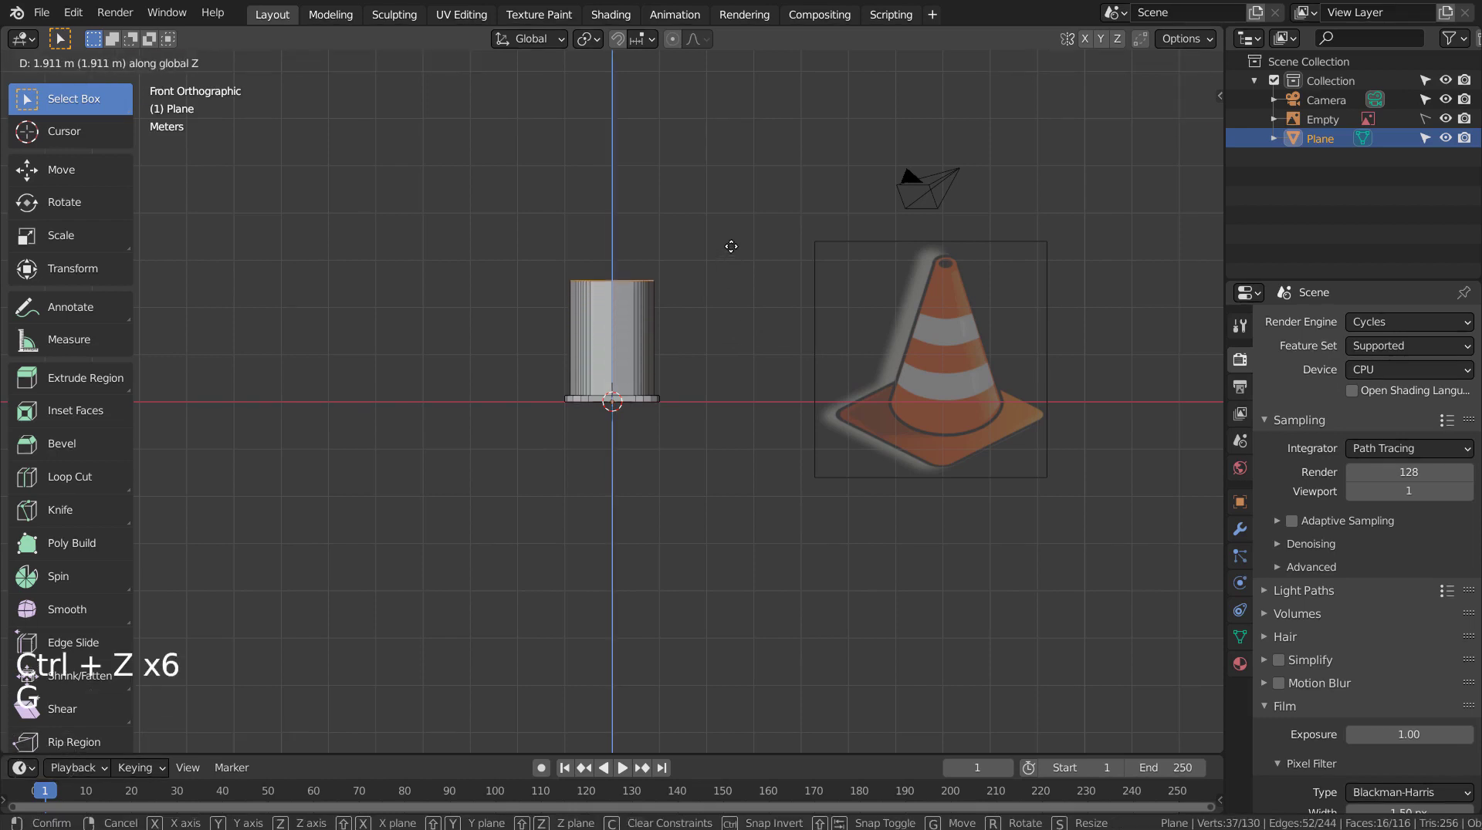
key(s)
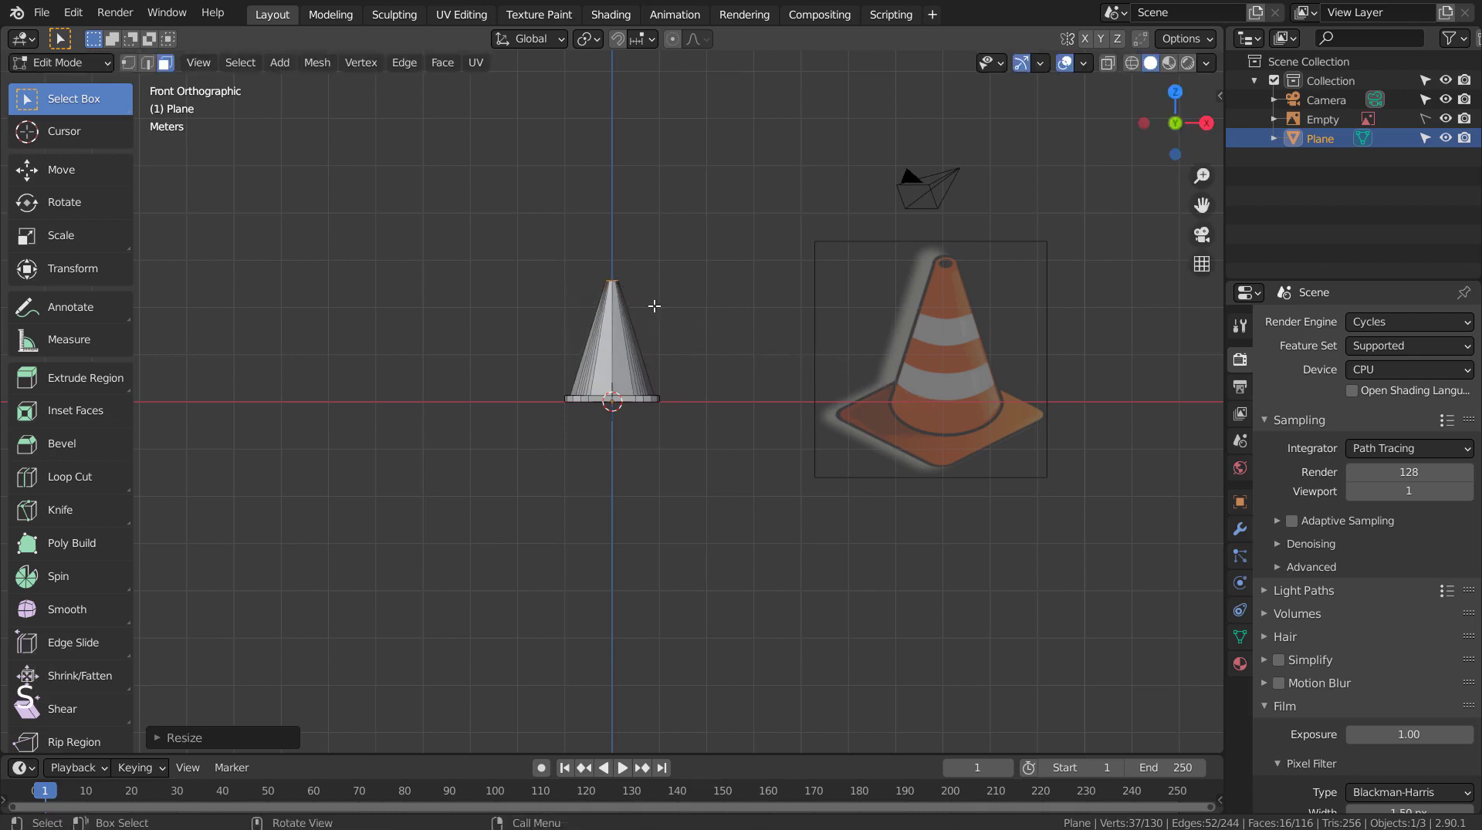
Add horizontal loop cuts along the cone, inset and push its top face down into an open hole, and smooth the mesh with subdivision
key(ctrl+r)
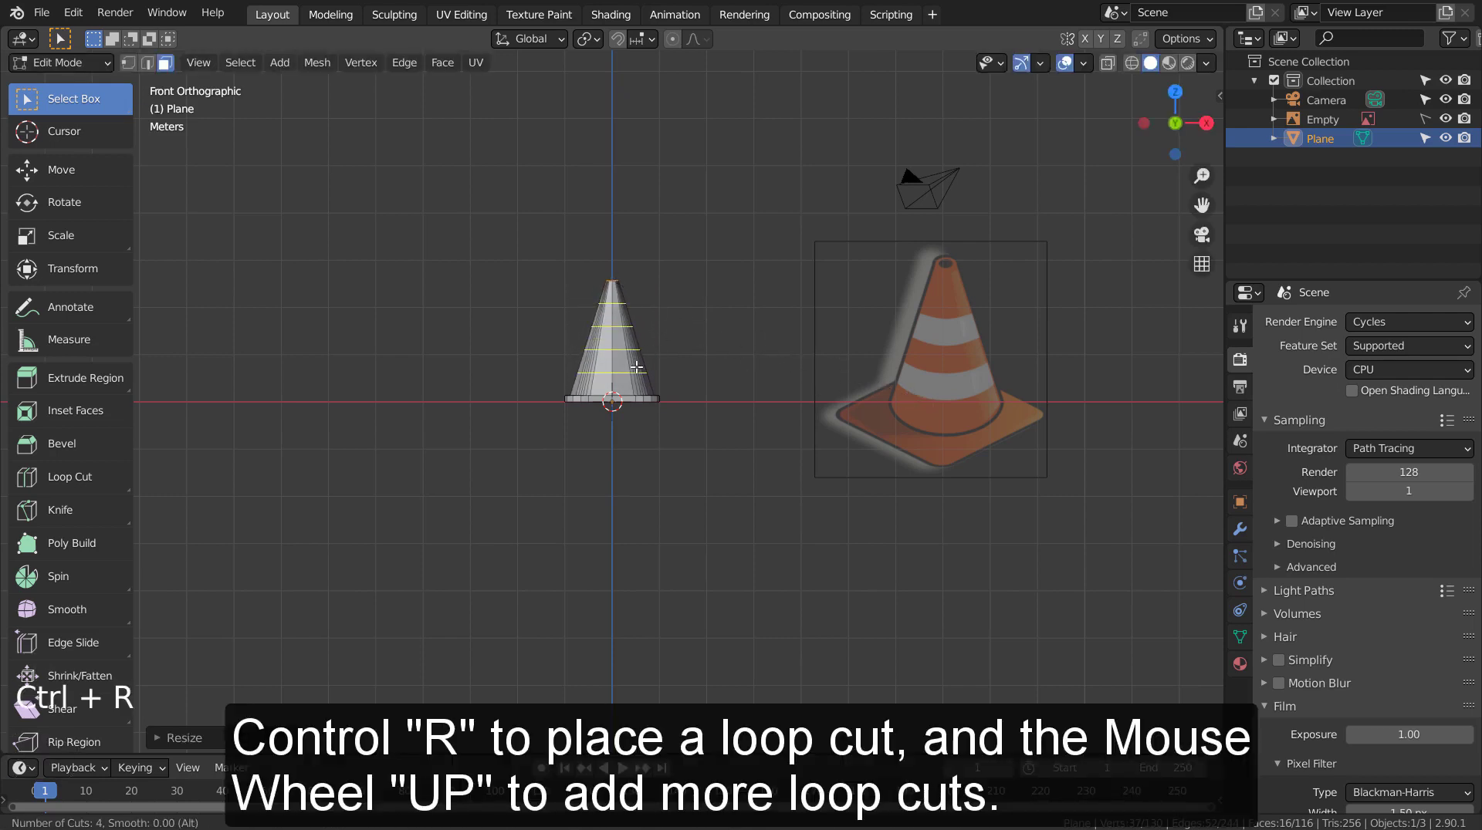
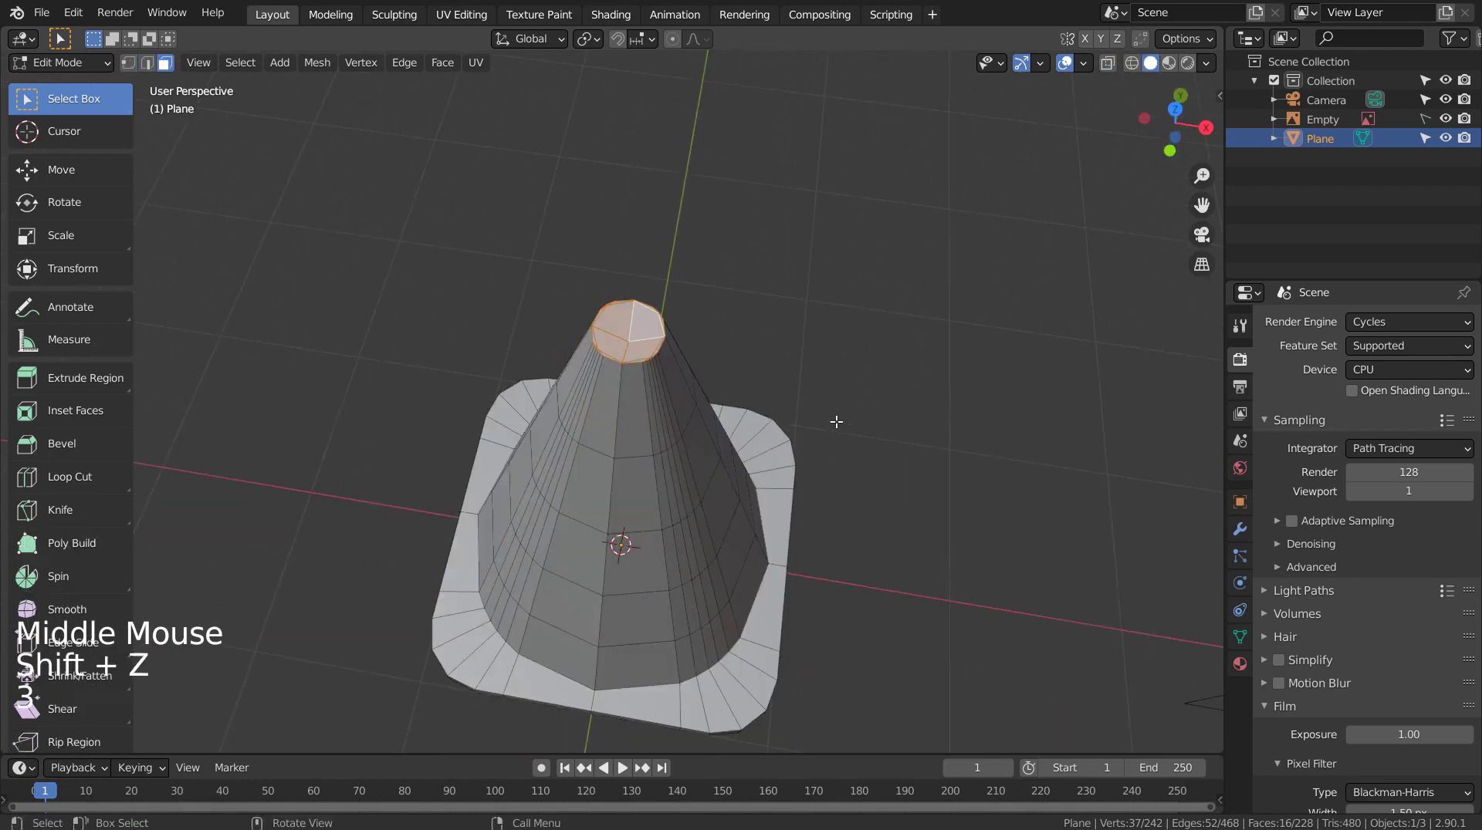
key(l)
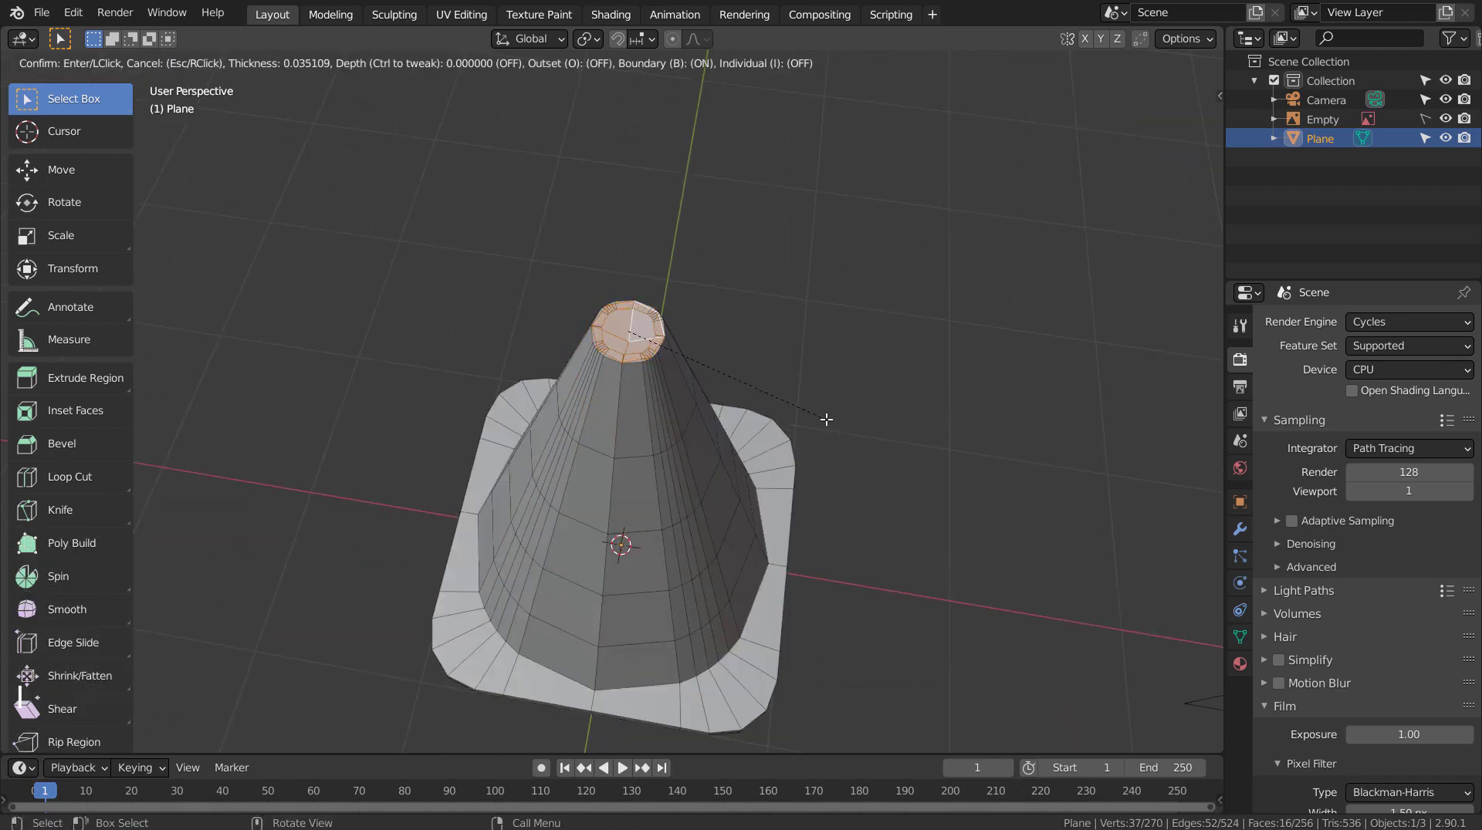
key(e)
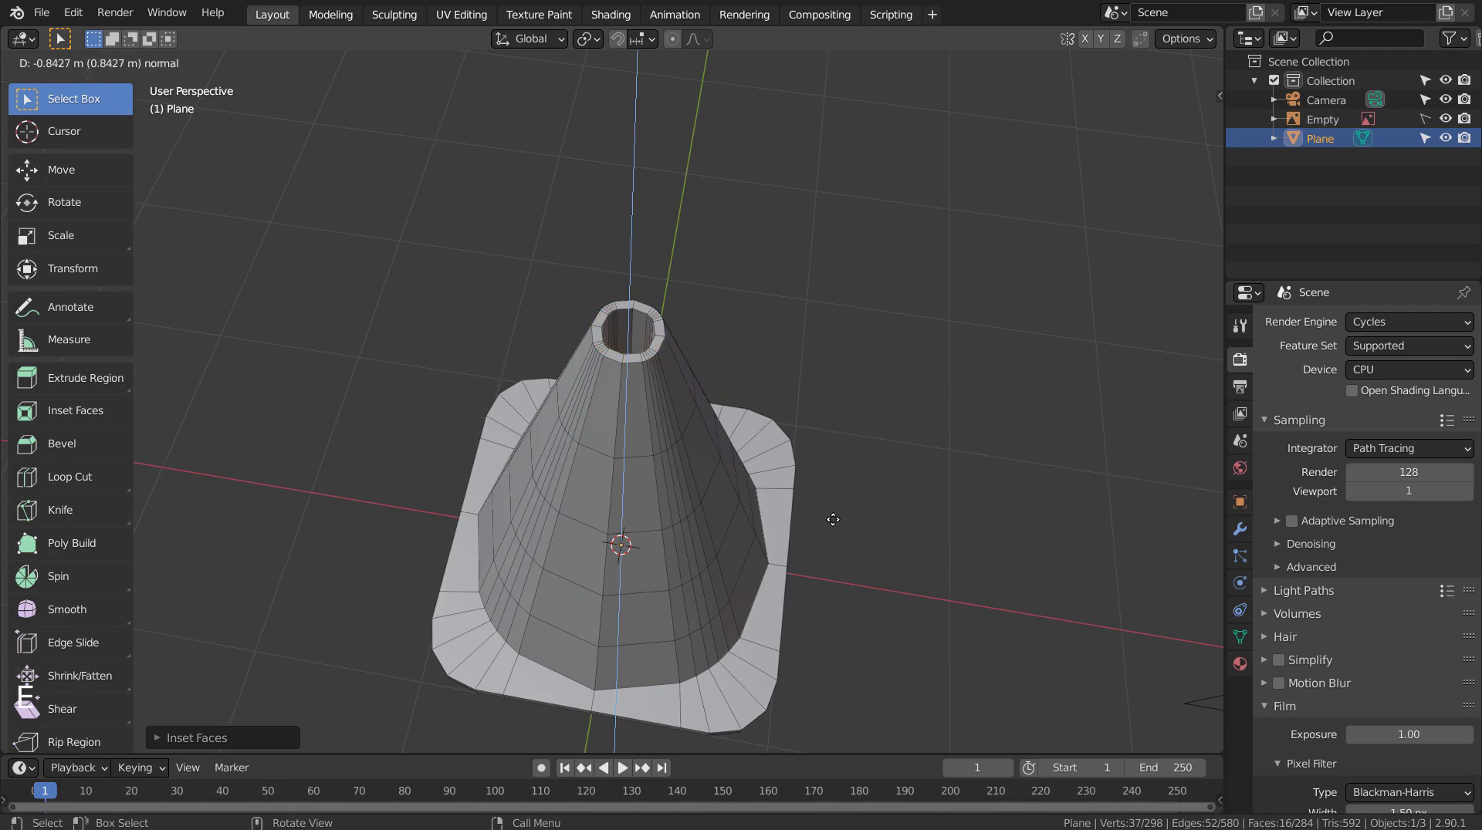
key(Tab)
key(ctrl+1)
middle_click(732, 573)
key(Tab)
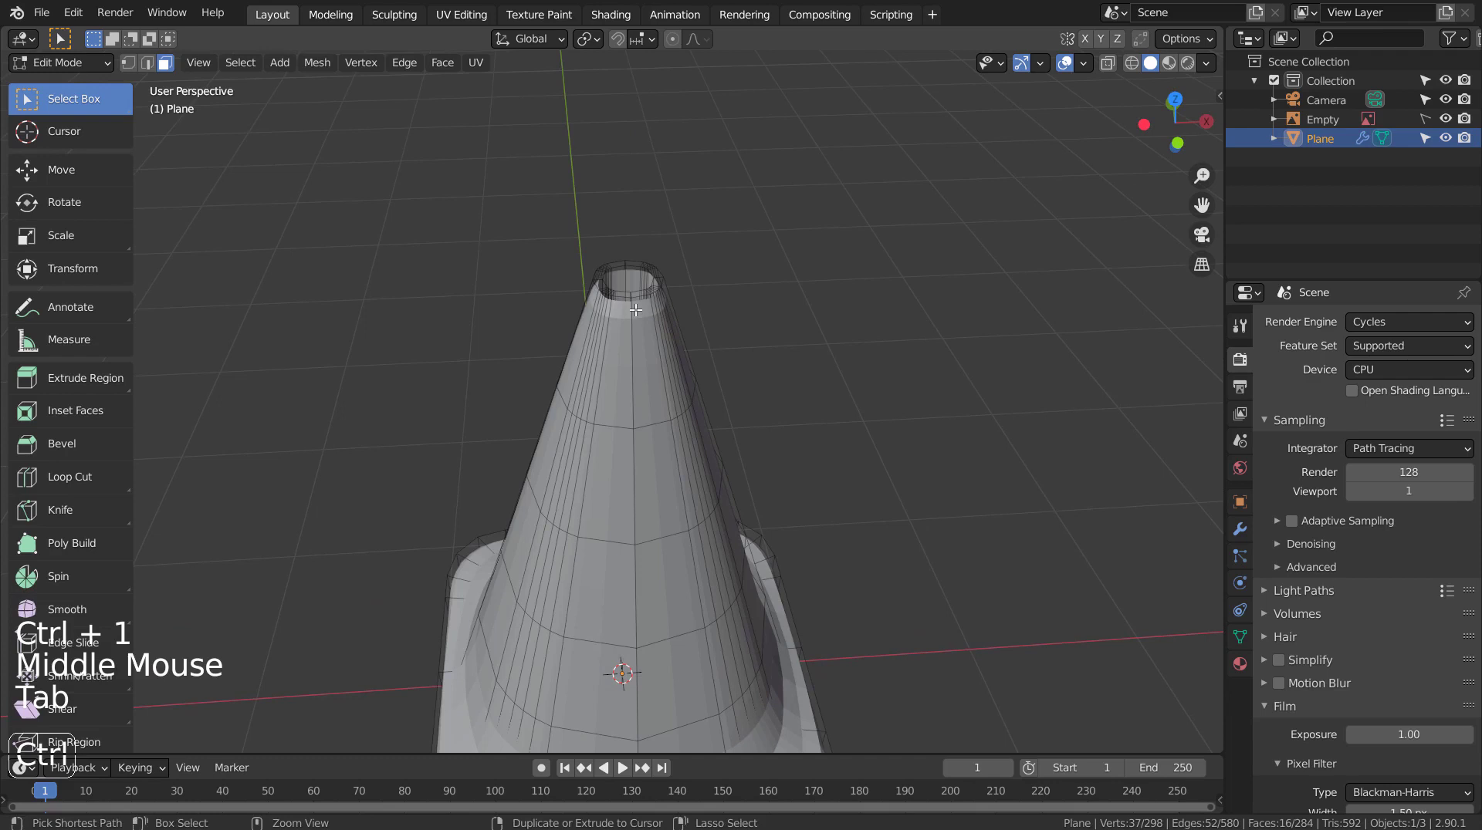
Add supporting loop cuts close to the tip rim and the cone's base so the smoothed edges stay crisp
key(ctrl+r)
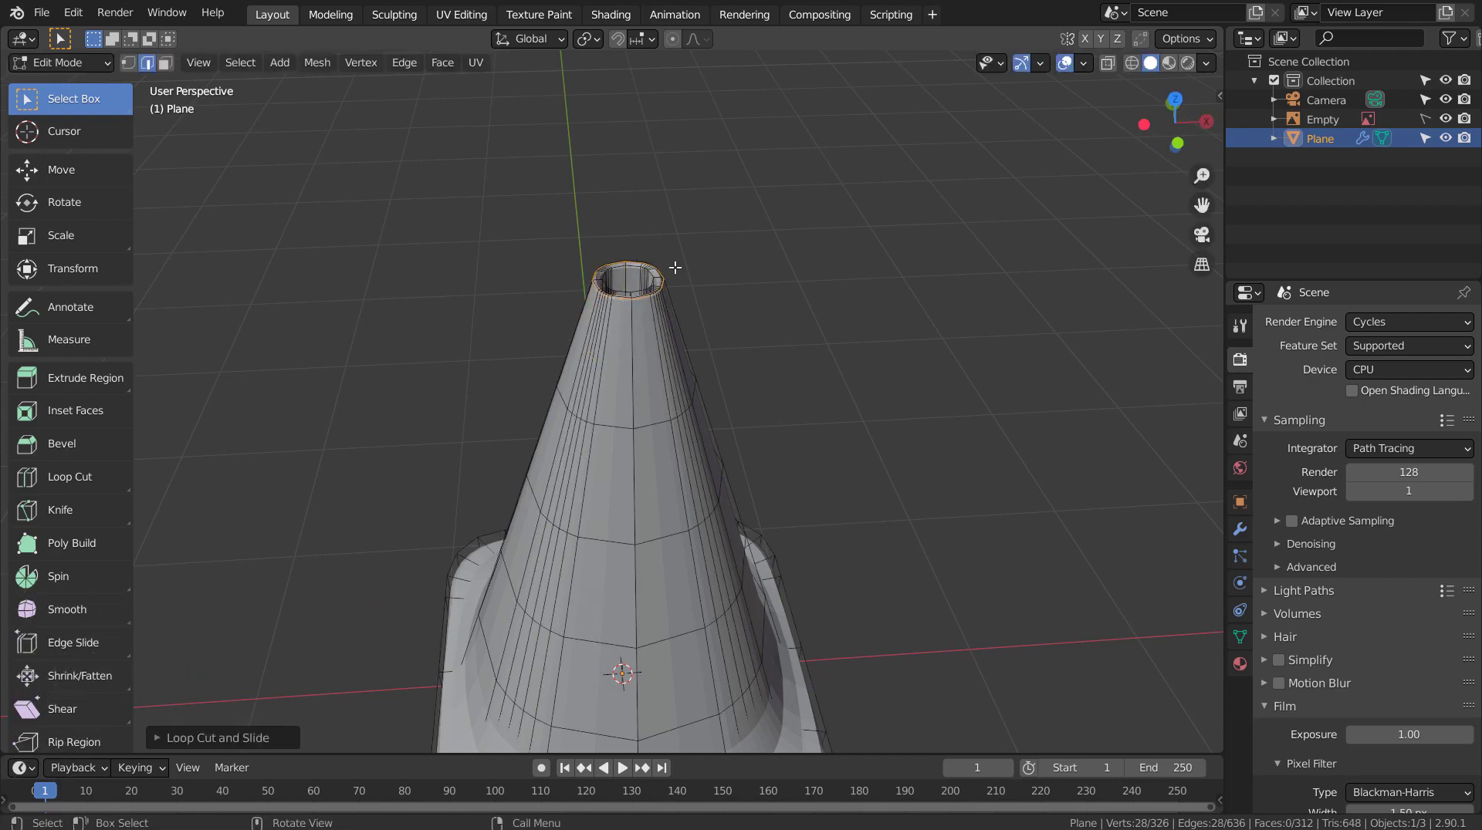
key(ctrl+r)
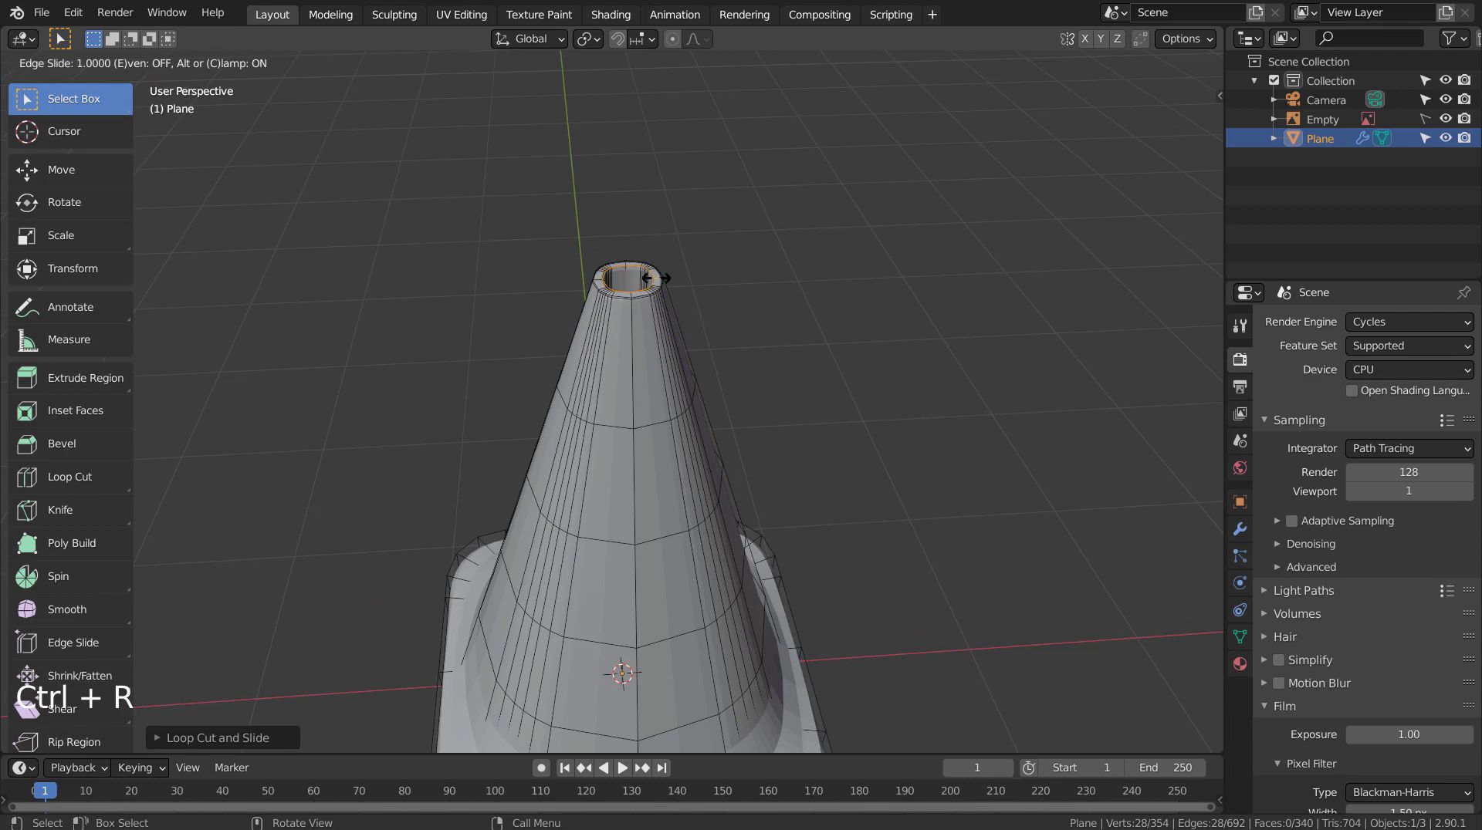
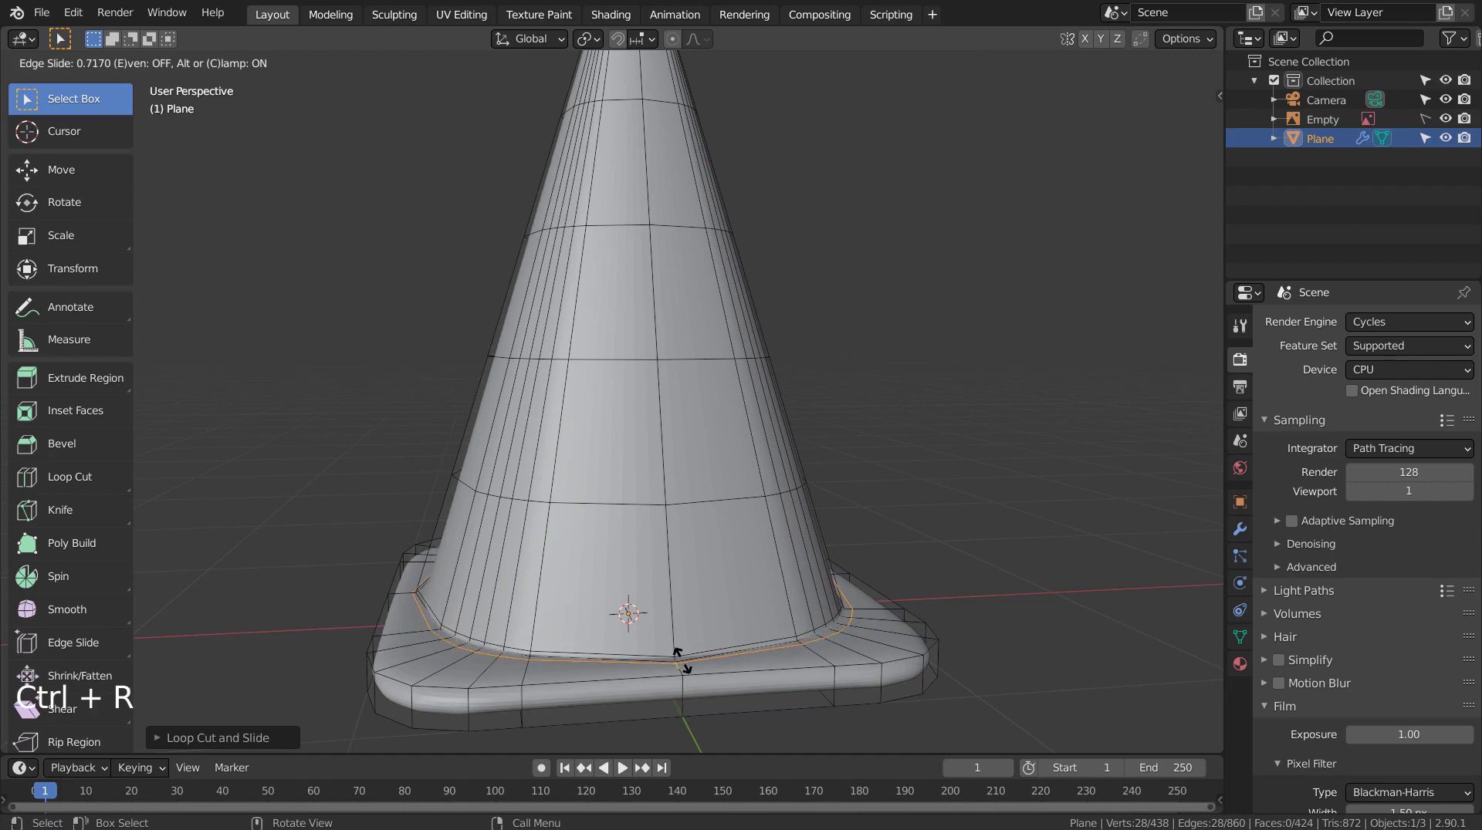
key(Tab)
scroll(down, 3)
right_click(615, 413)
Orbit around the cone in object mode to inspect the smoothed result
middle_click(598, 466)
middle_click(715, 431)
middle_click(765, 426)
middle_click(801, 426)
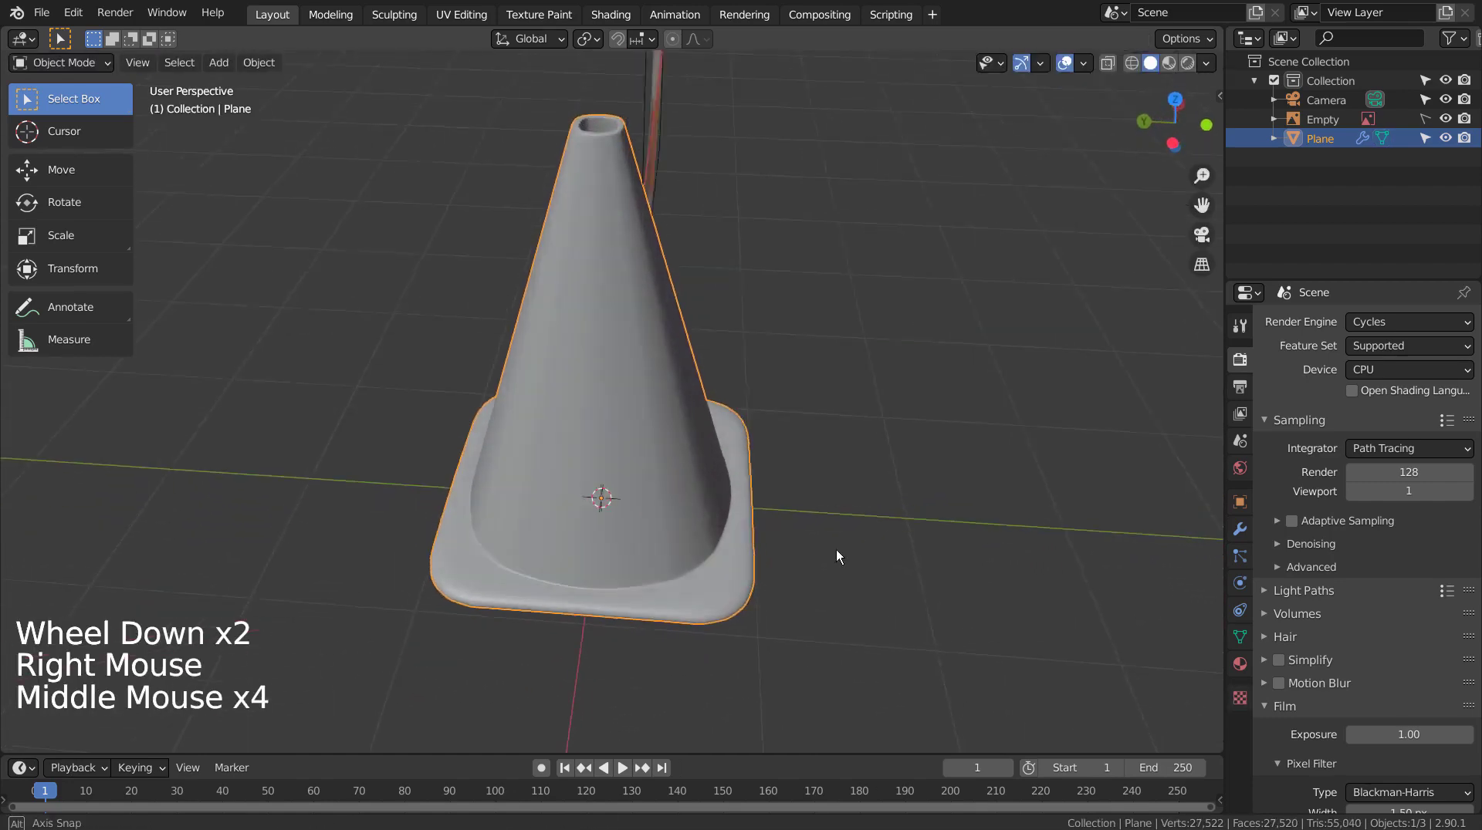
middle_click(631, 500)
middle_click(747, 413)
middle_click(653, 406)
Give the cone a new material, Material.001, coloured orange
click(653, 406)
key(Tab)
click(1248, 667)
click(1351, 410)
click(1417, 570)
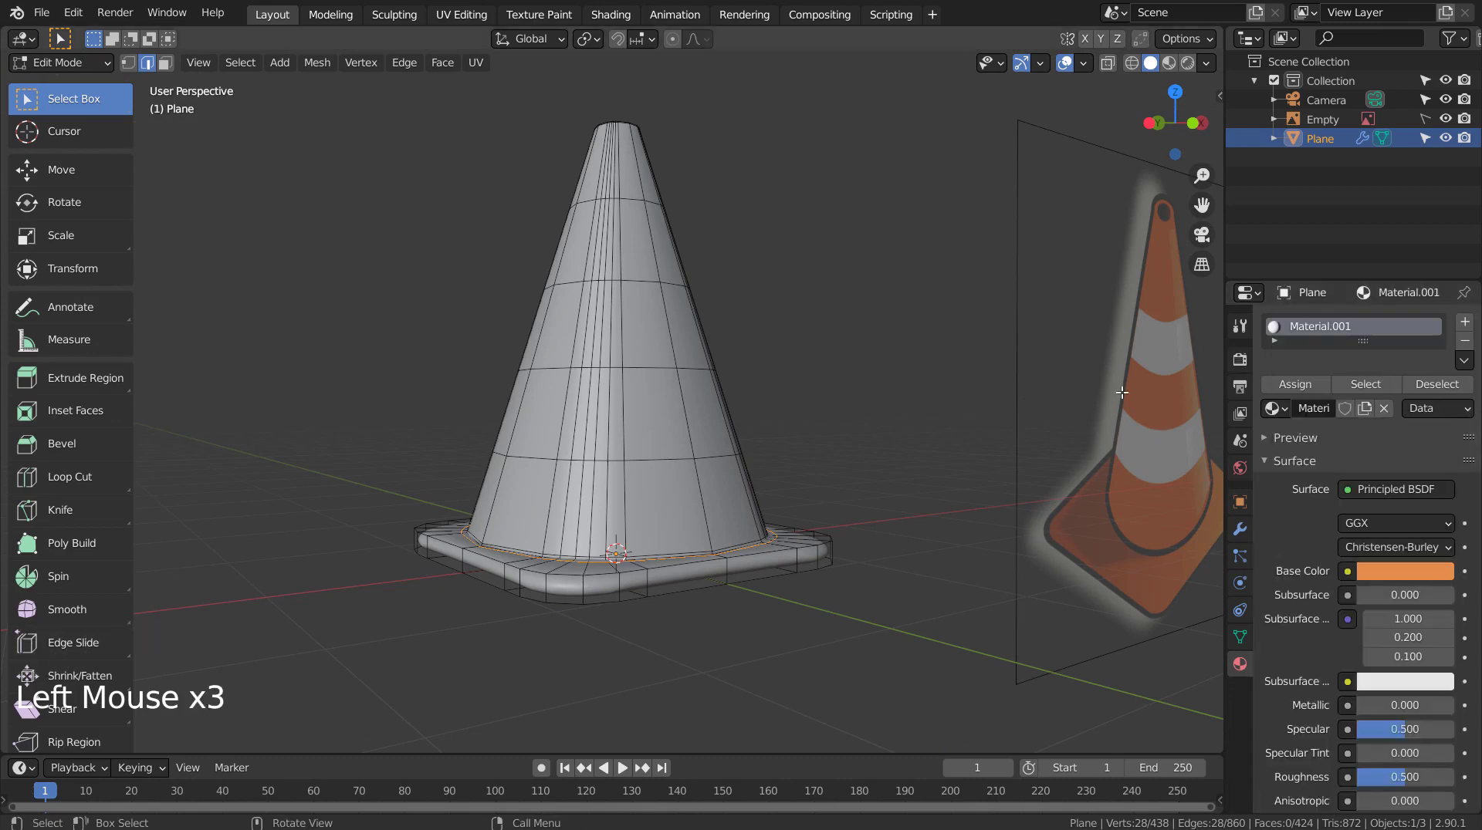
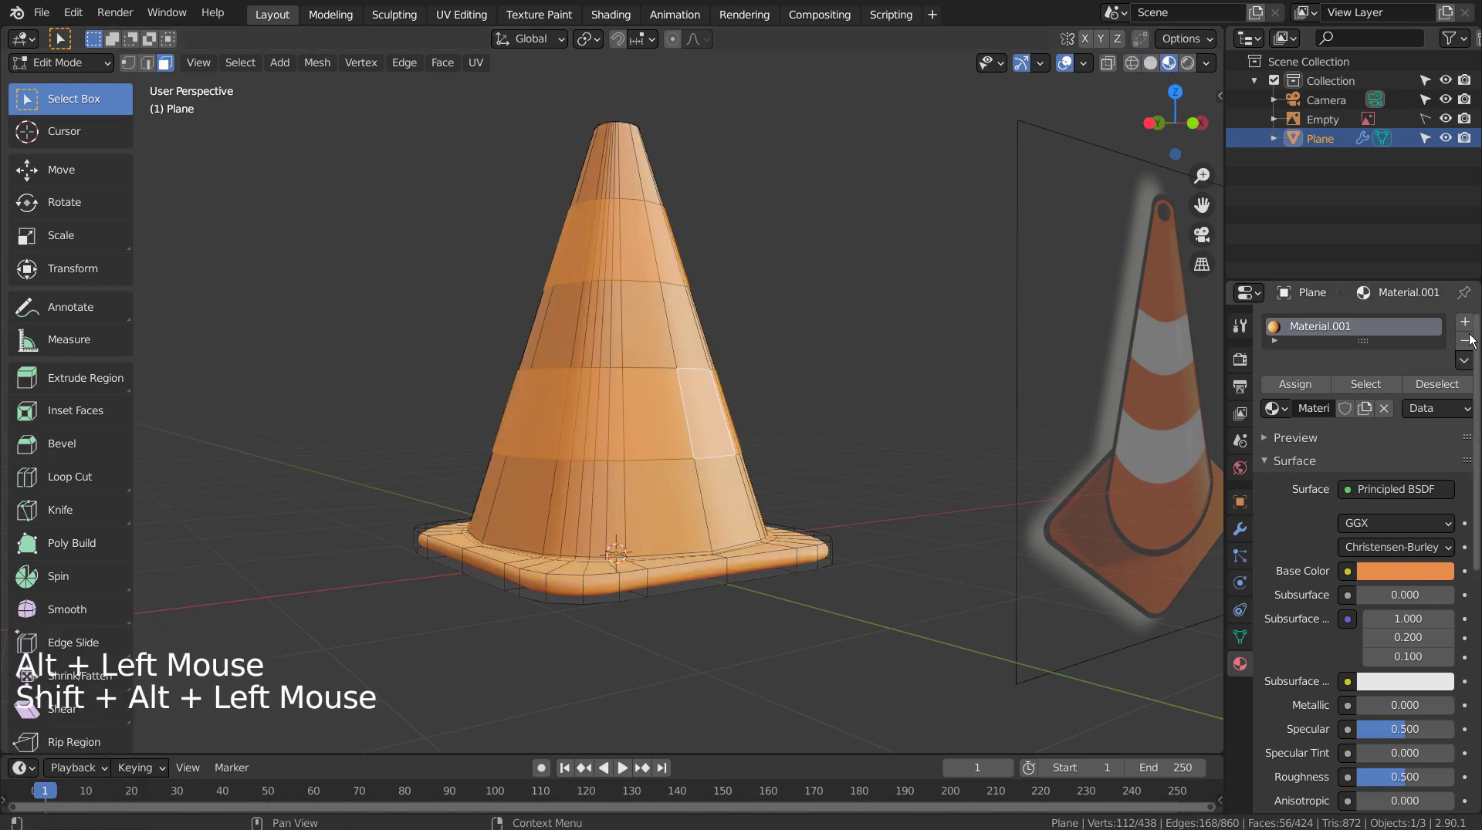
Add a second material slot with white Material.002 and assign it to the stripe band faces
click(1472, 328)
click(1345, 448)
click(1408, 617)
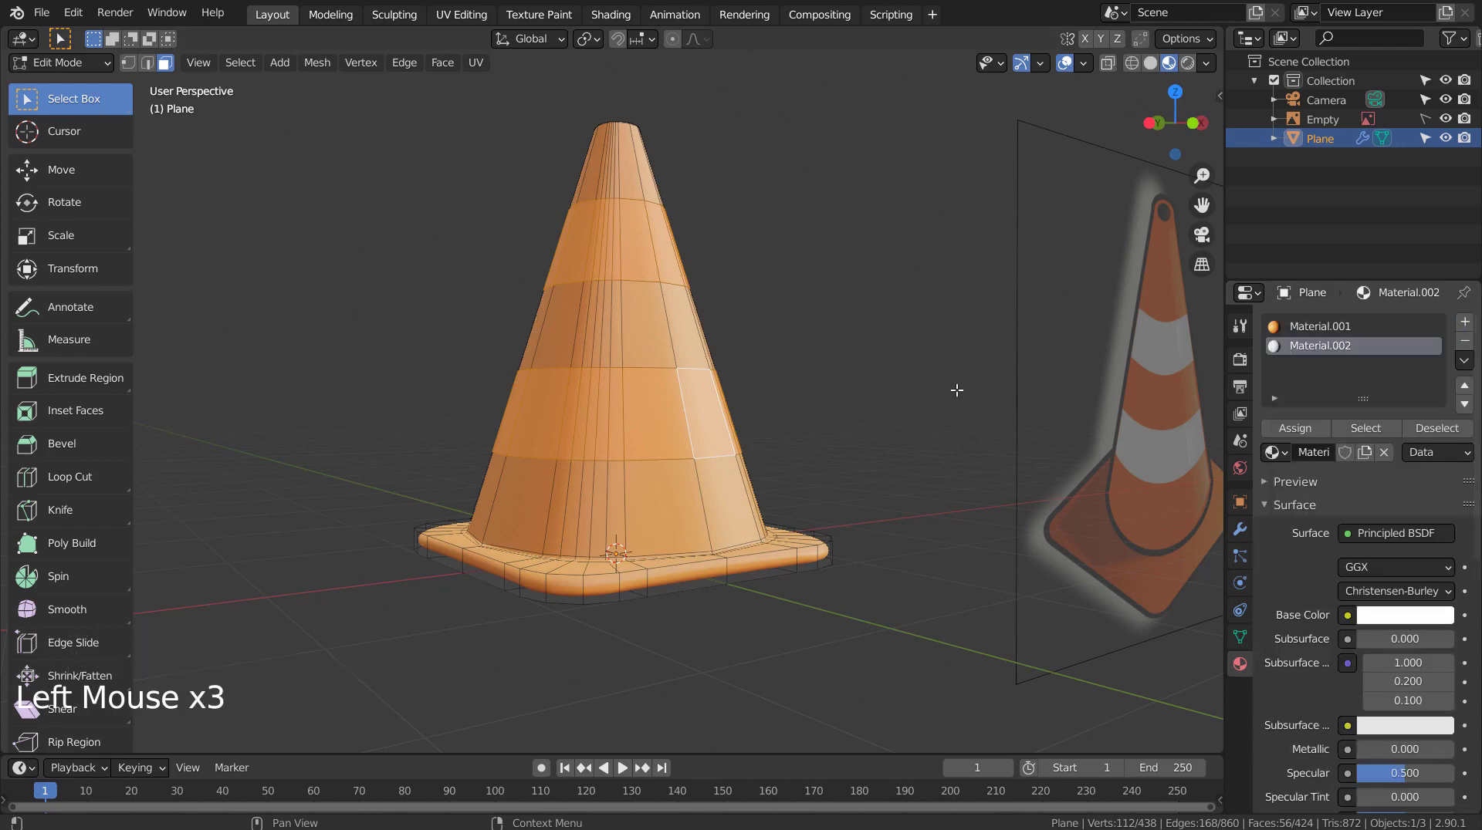
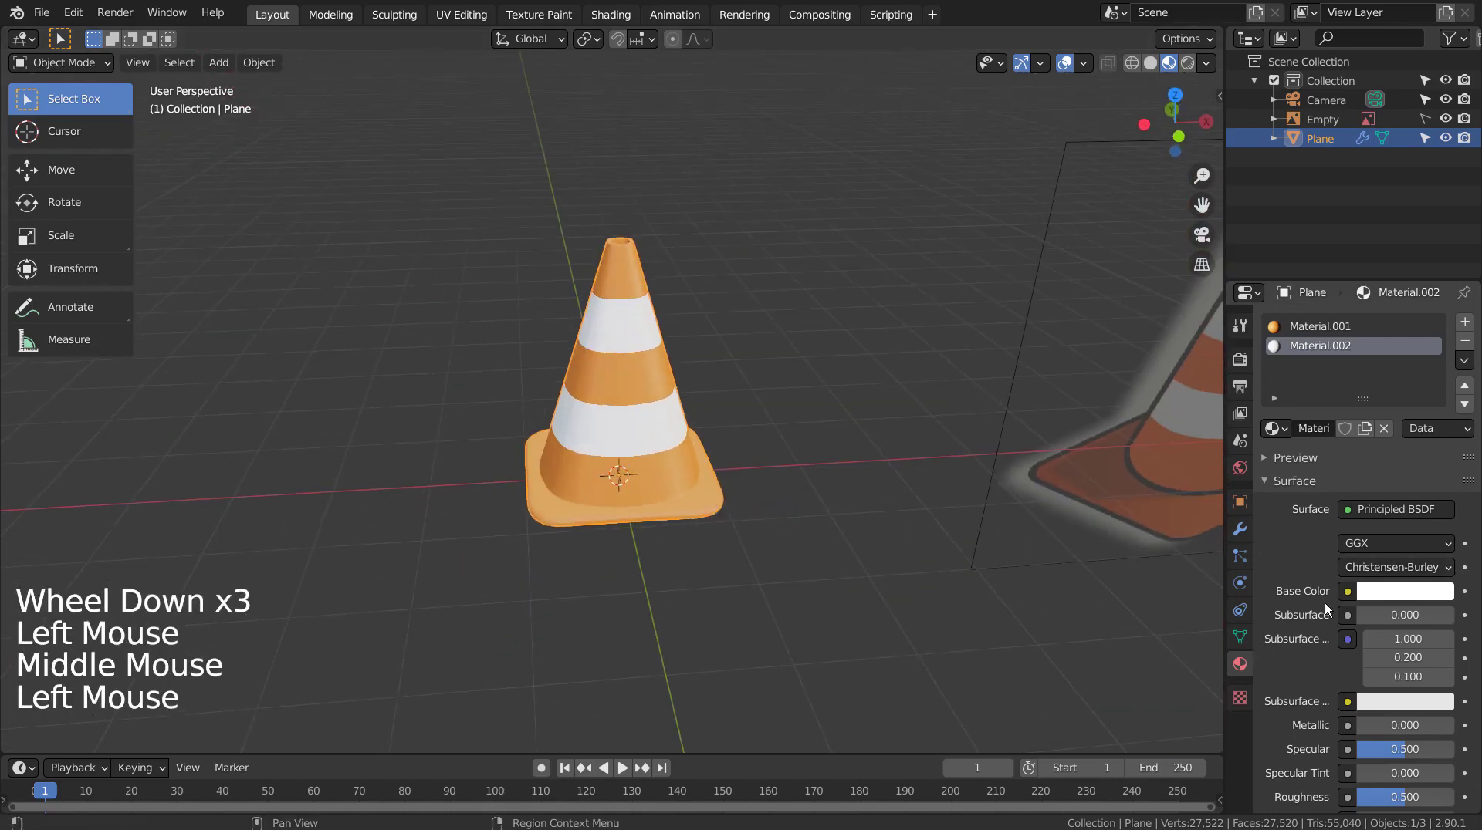
Adjust Material.001's base colour to a deeper, redder orange and inspect the cone
click(1323, 332)
click(1392, 587)
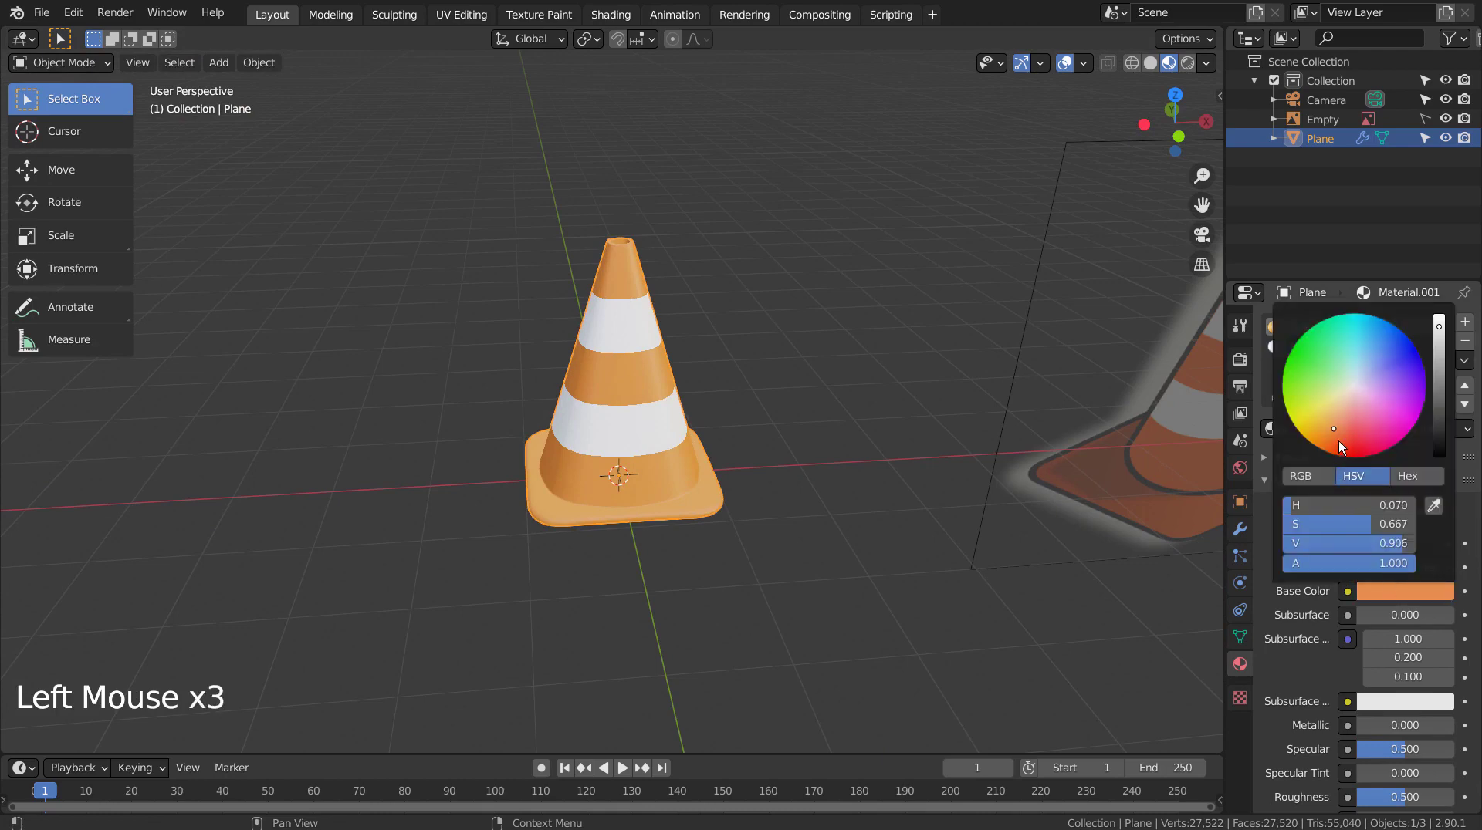
click(972, 590)
middle_click(937, 658)
middle_click(944, 647)
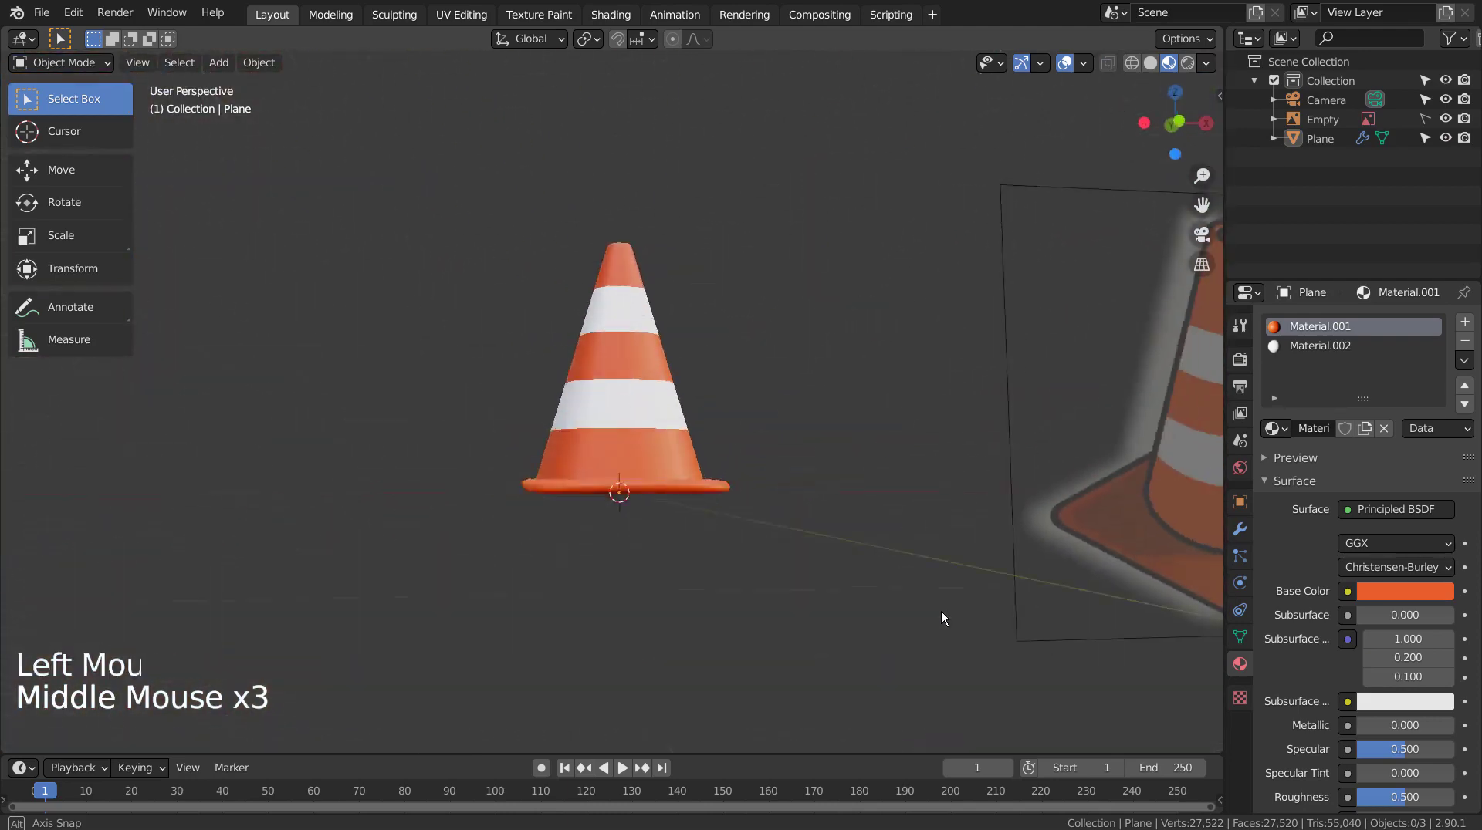
middle_click(951, 506)
middle_click(916, 619)
Move the finished cone aside along the X axis from top view and return to a front view of the scene
click(659, 413)
key(KP_1)
key(KP_7)
scroll(down, 3)
key(g)
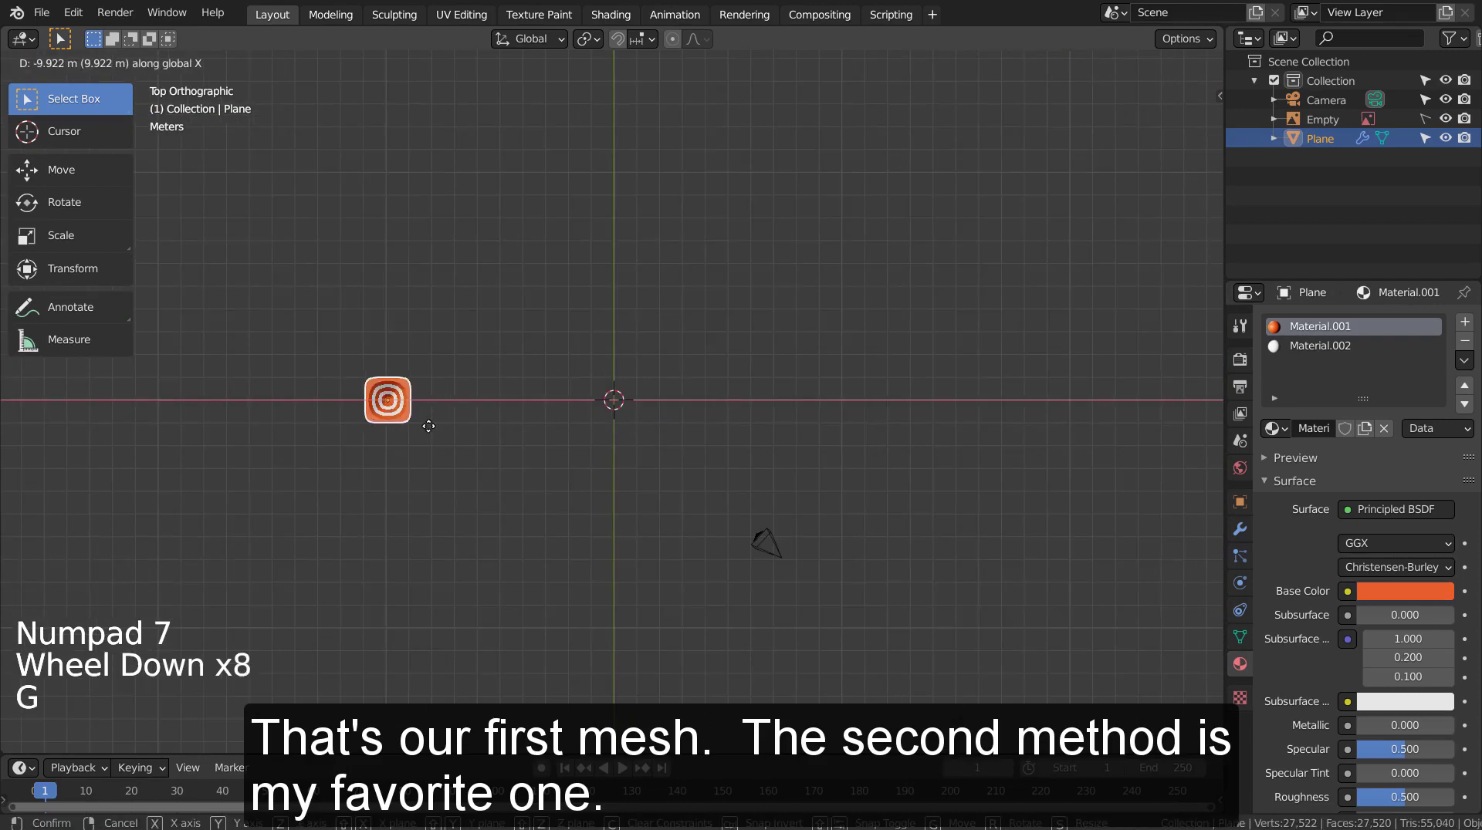
middle_click(710, 585)
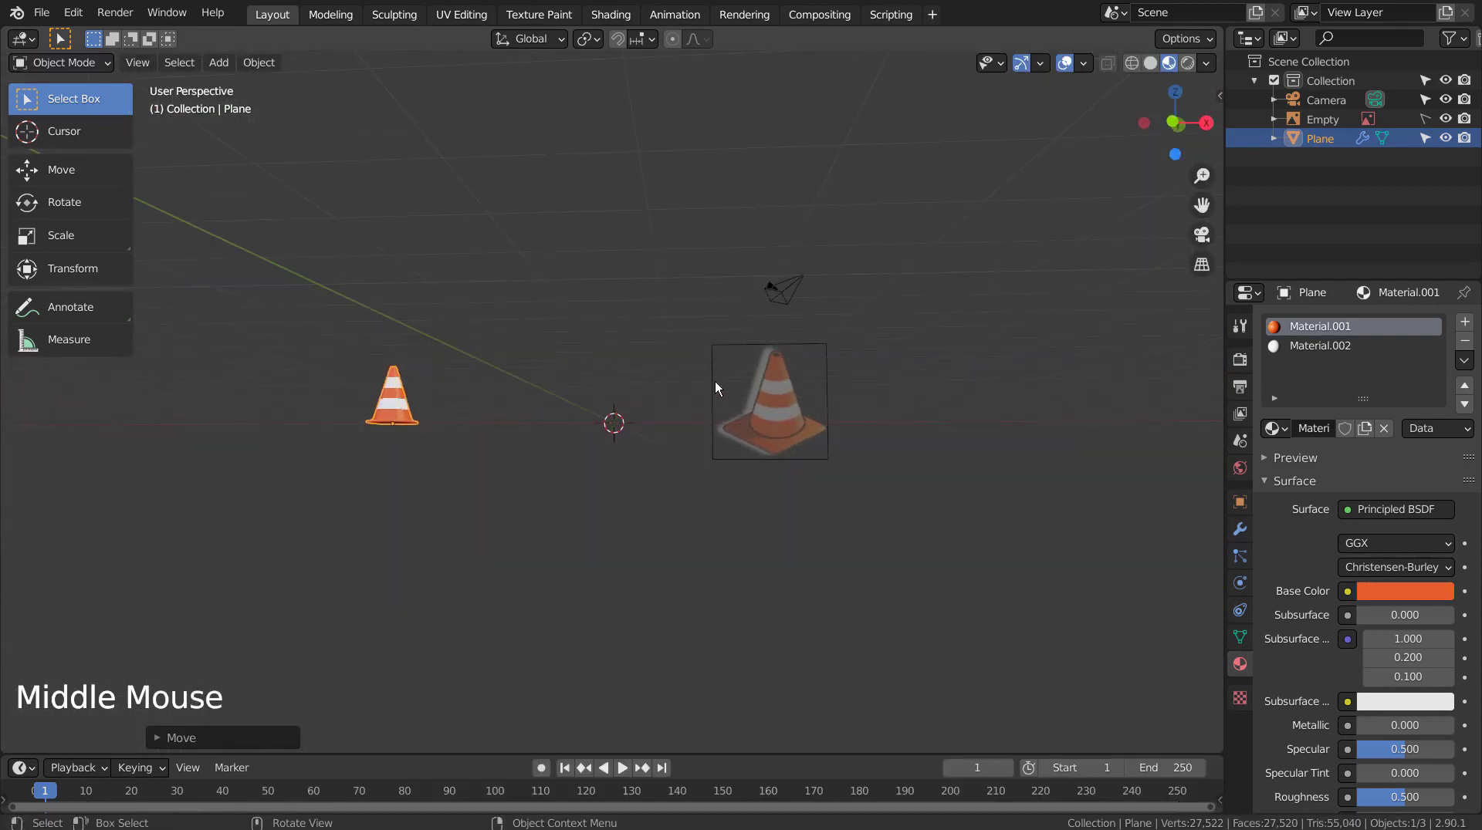
scroll(up, 3)
middle_click(681, 501)
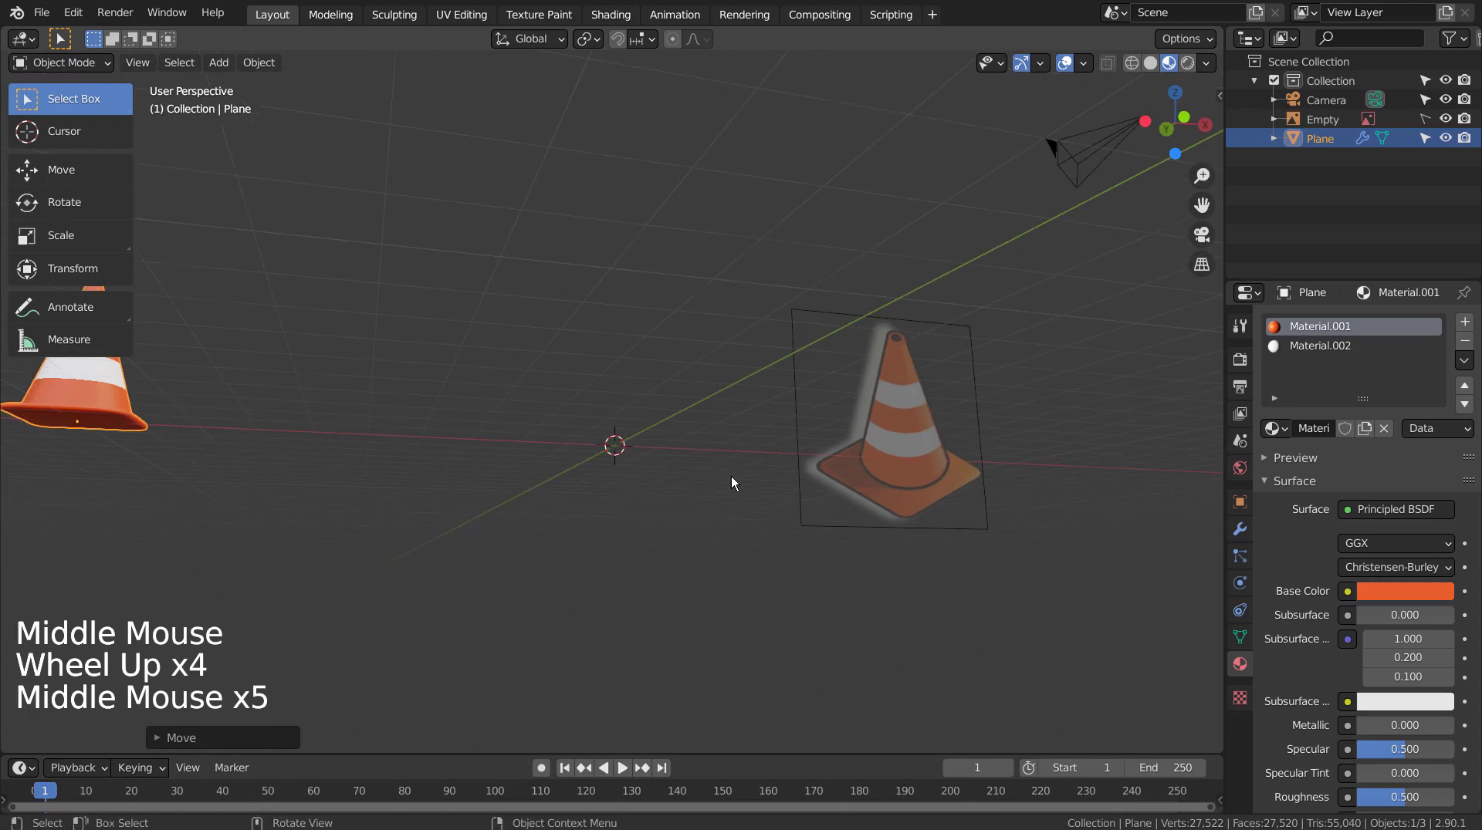
key(KP_1)
click(735, 481)
Add a new plane, bevel its corners and extrude it into a thin rounded base slab, then return to object mode
key(shift+a)
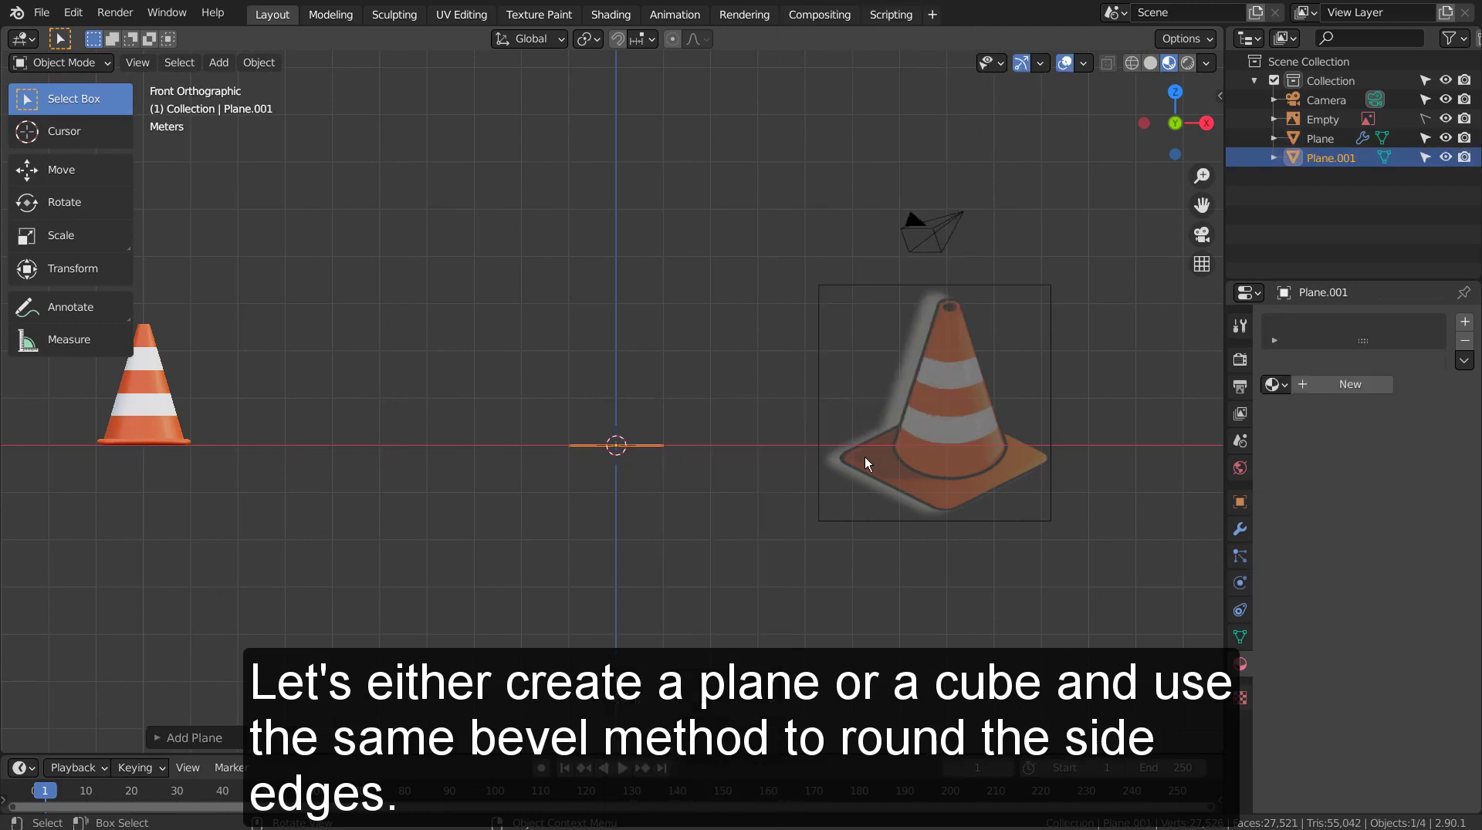
scroll(up, 3)
scroll(up, 3)
middle_click(774, 436)
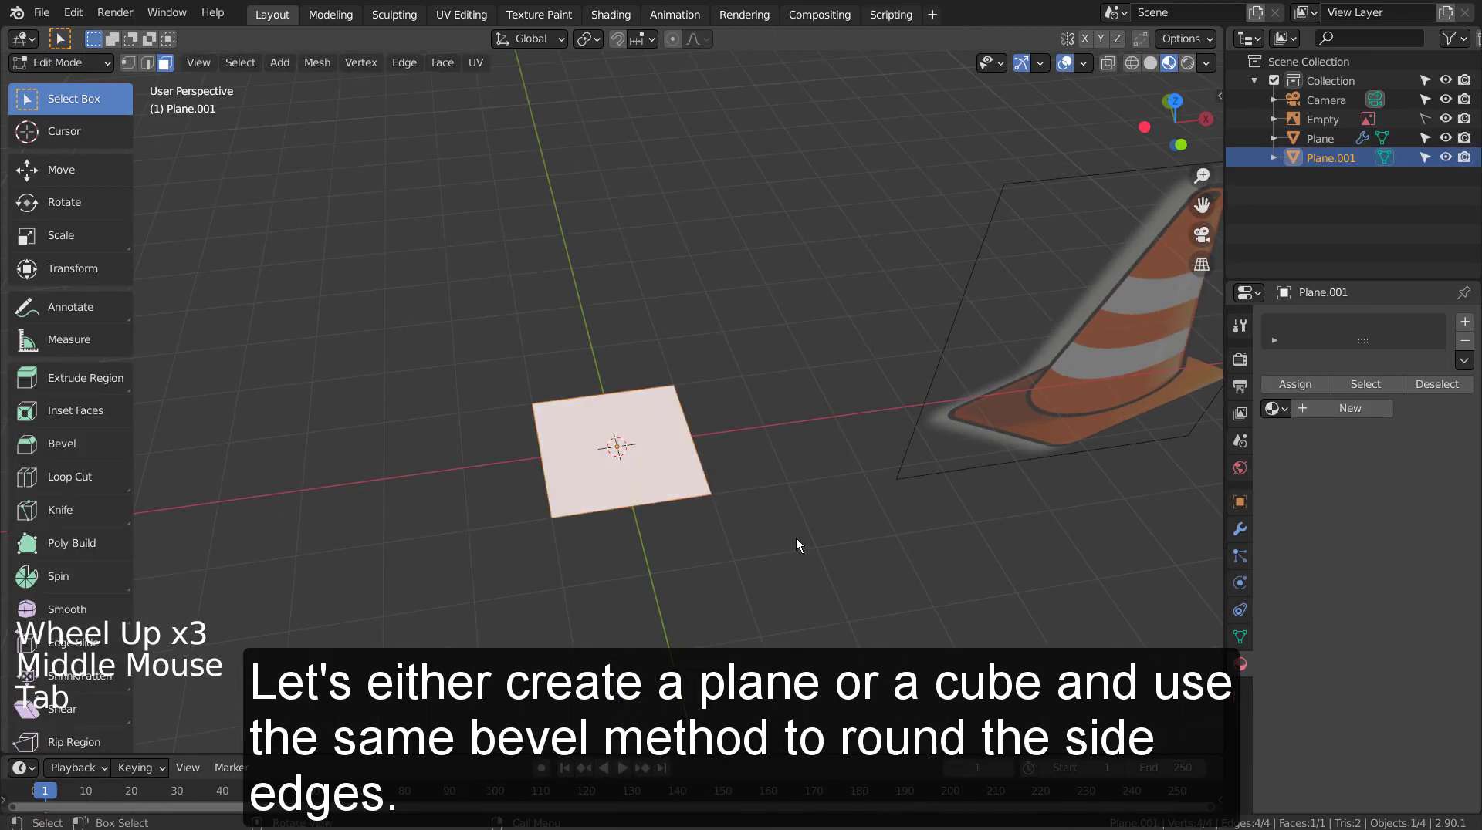
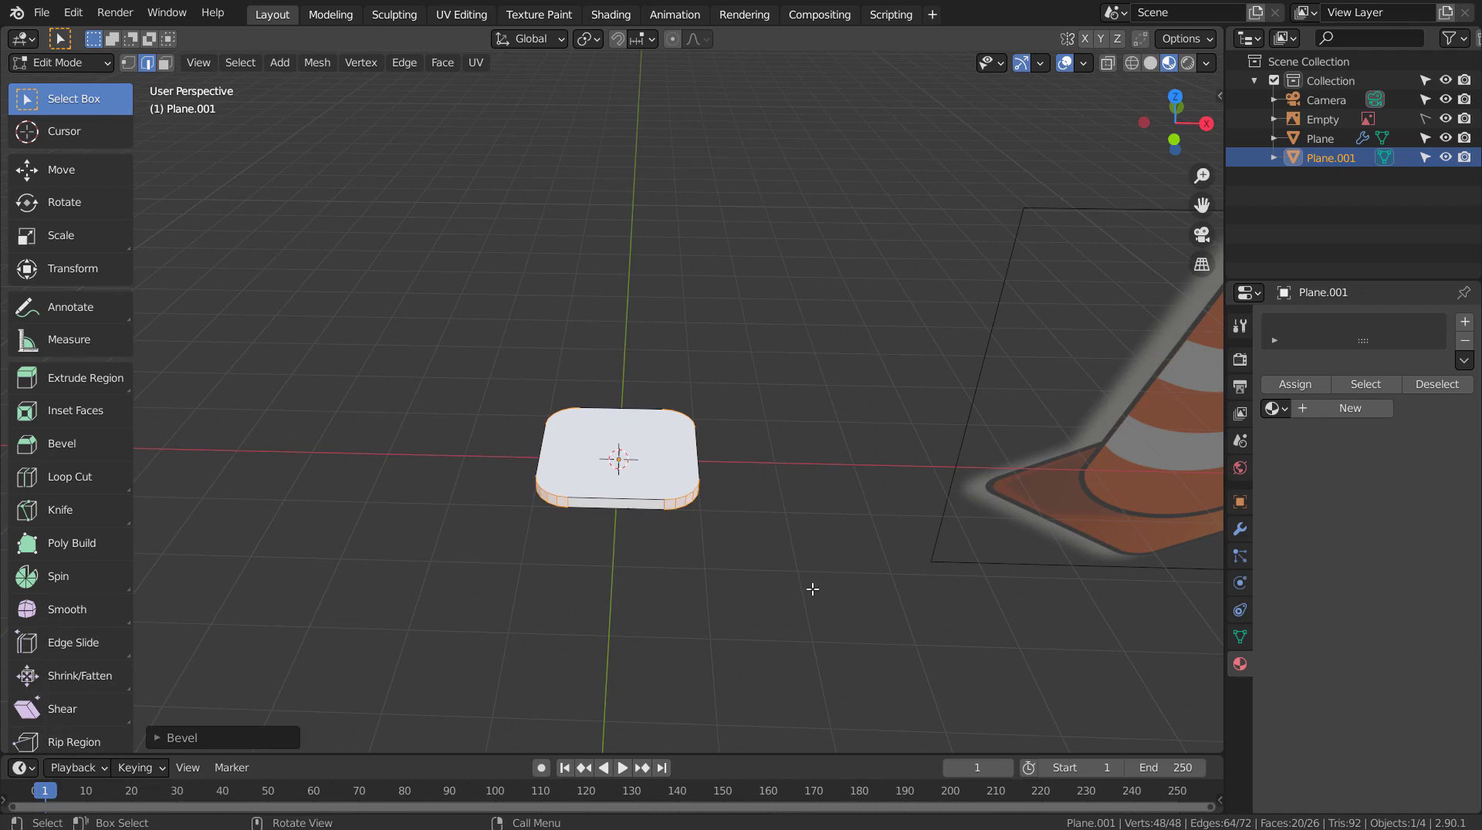
key(Tab)
middle_click(811, 591)
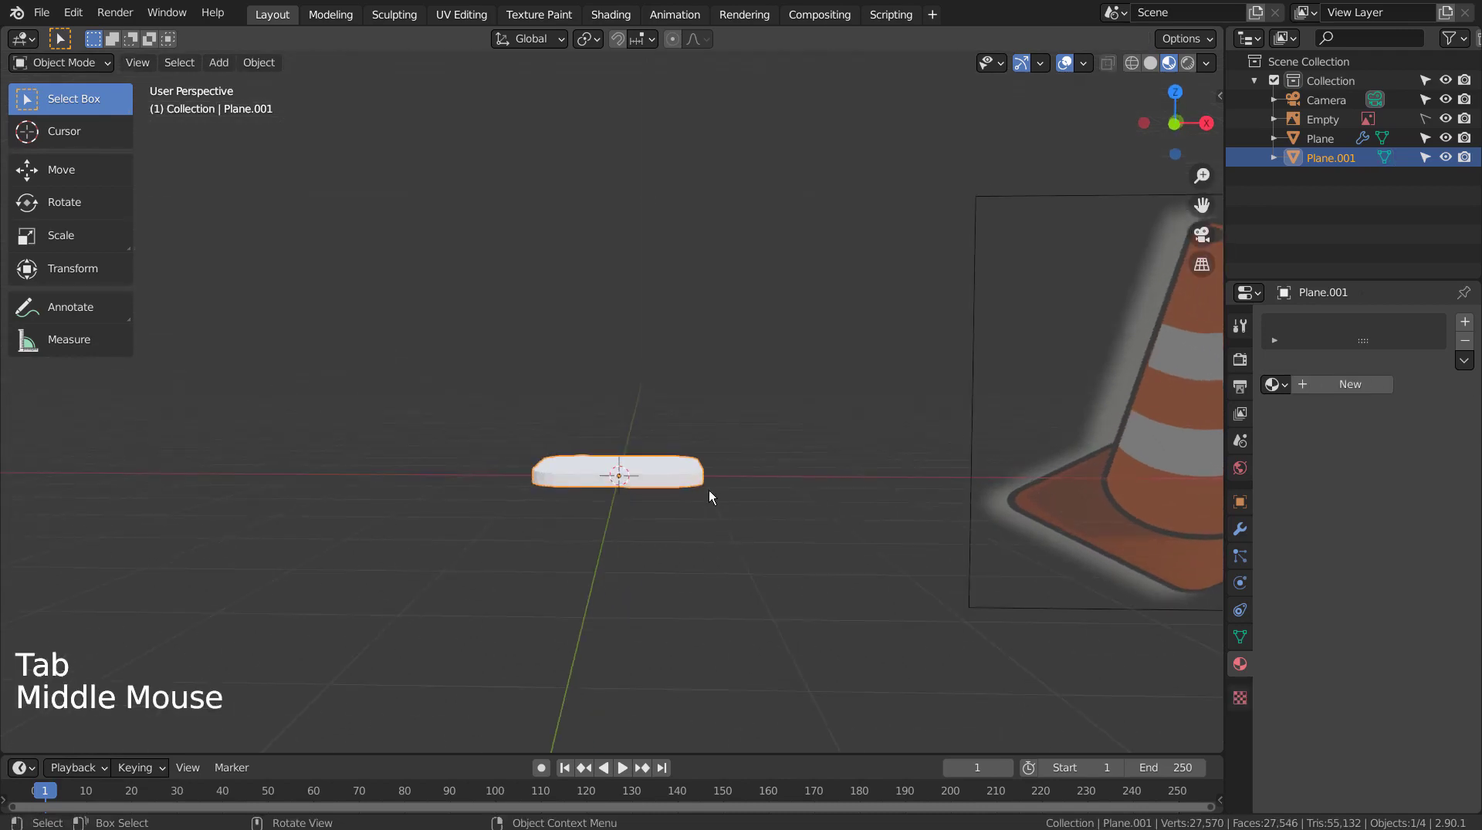
Add a cylinder, raise it along Z onto the slab and scale it down to fit the base
right_click(683, 476)
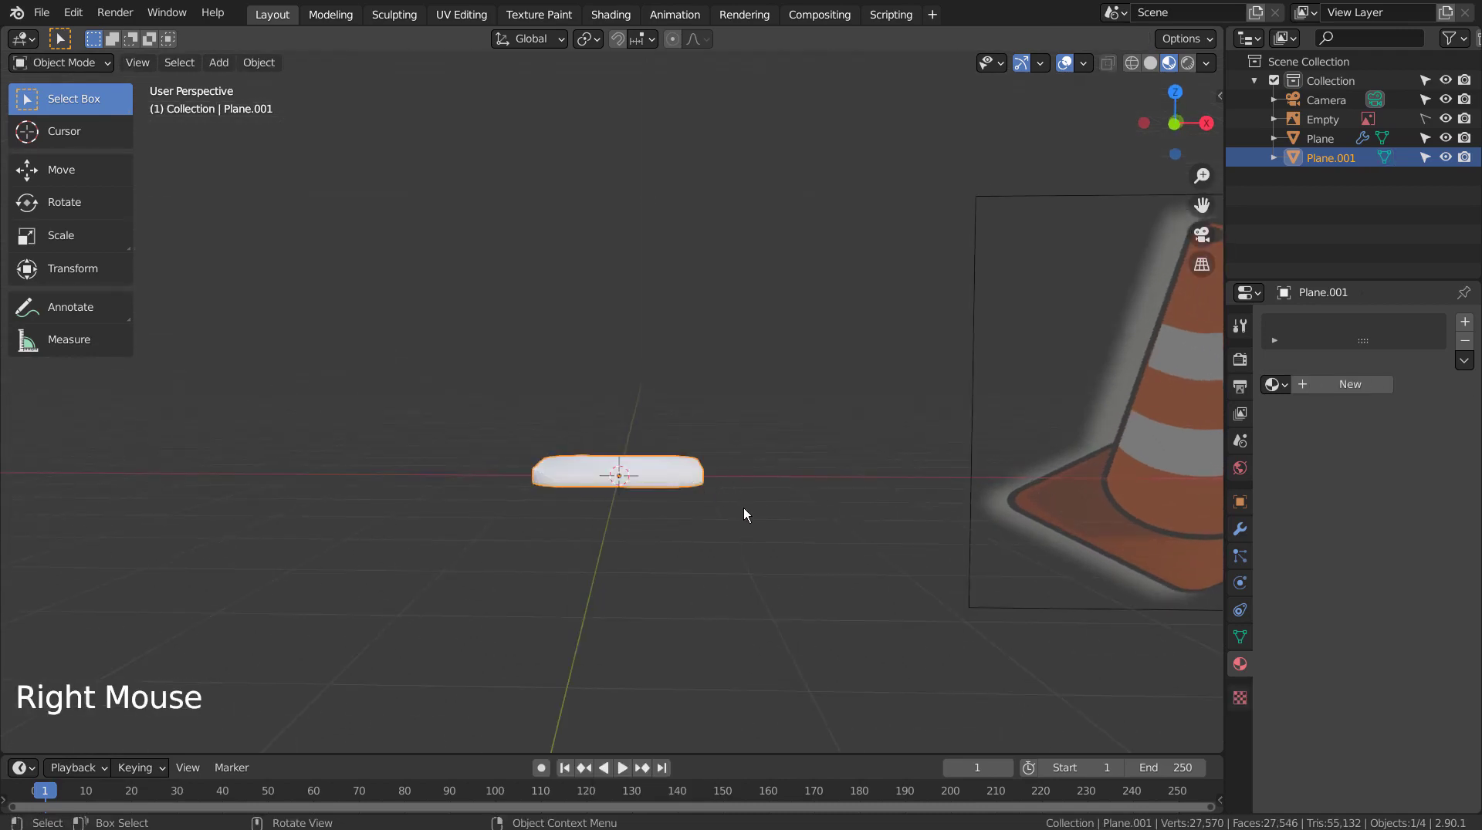
scroll(down, 3)
middle_click(748, 514)
click(1157, 66)
click(857, 411)
click(645, 465)
click(753, 467)
key(shift+a)
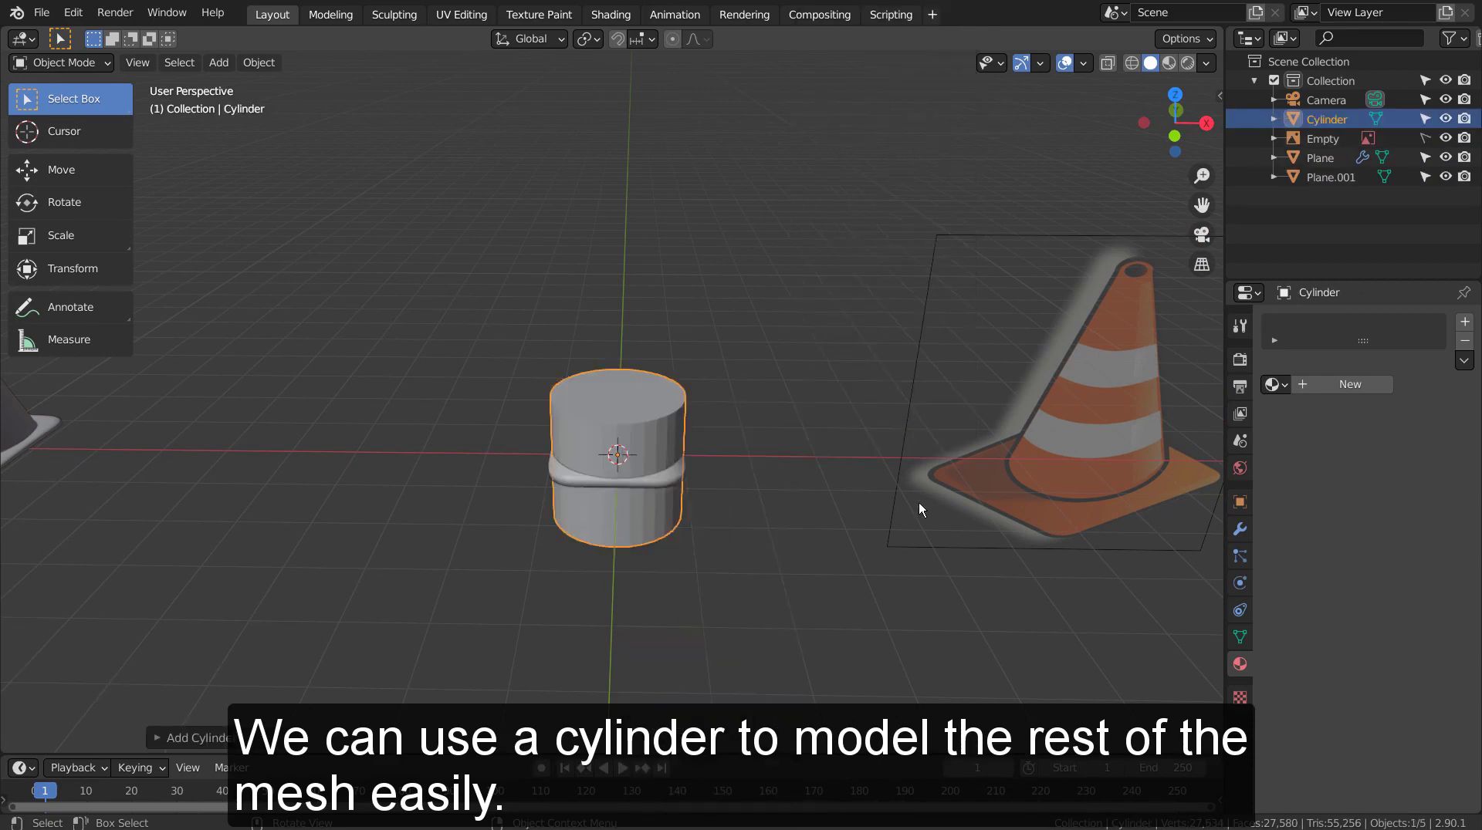
key(KP_1)
key(g)
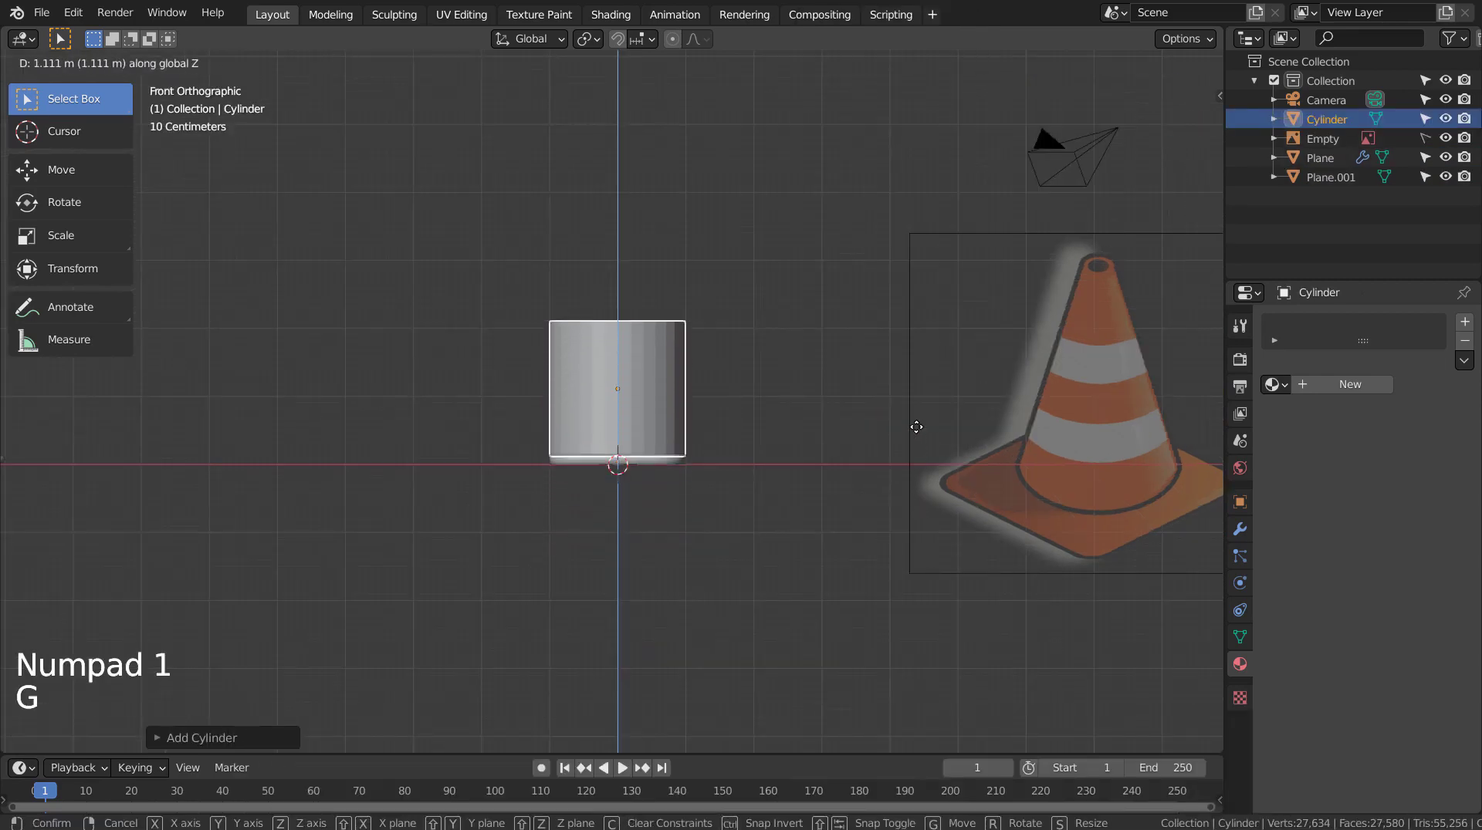
key(s)
Stretch the cylinder taller and scale its top ring down into a narrow tapered tip
key(g)
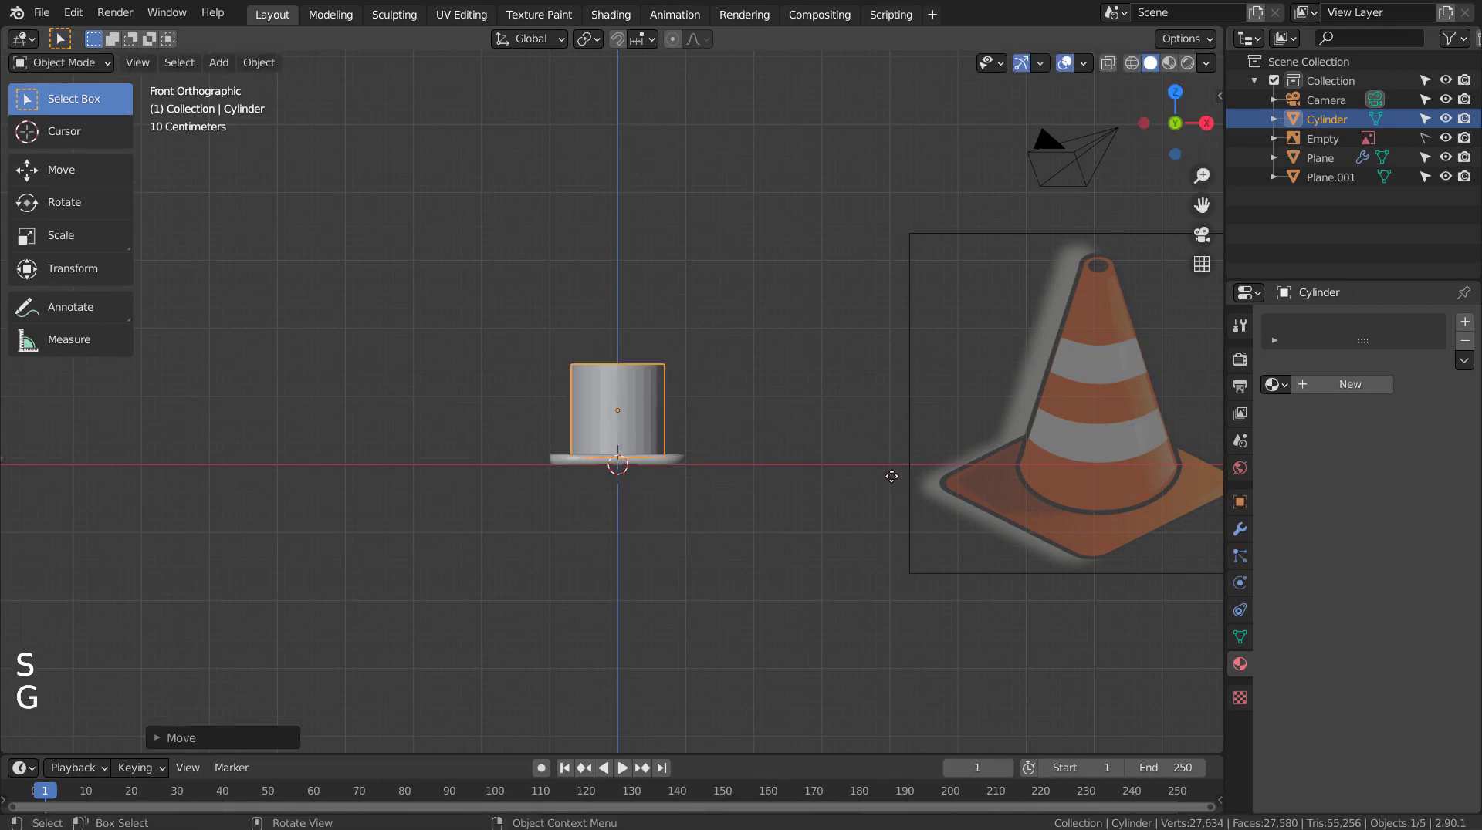
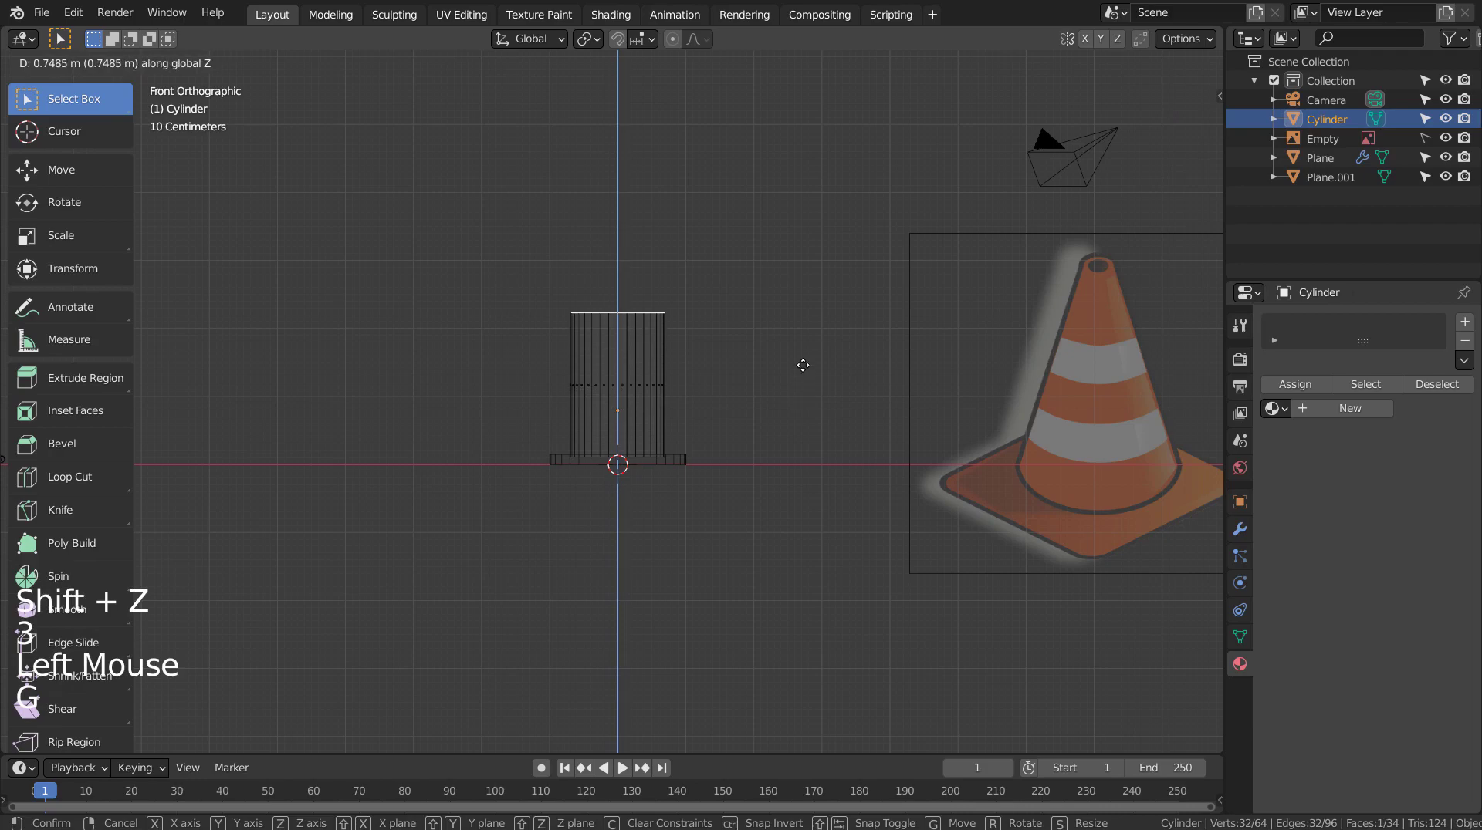
scroll(down, 3)
scroll(up, 3)
key(g)
key(s)
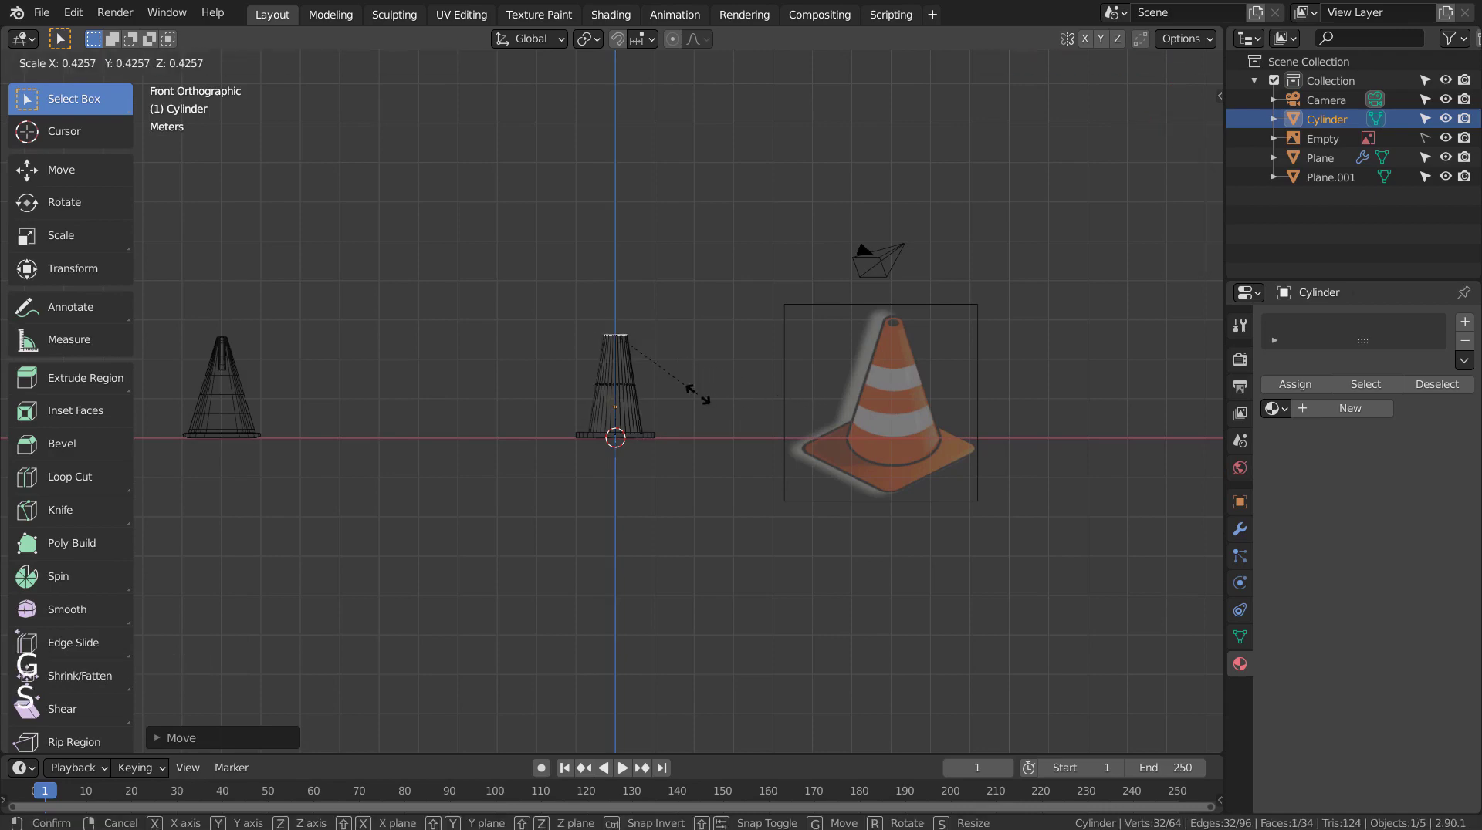
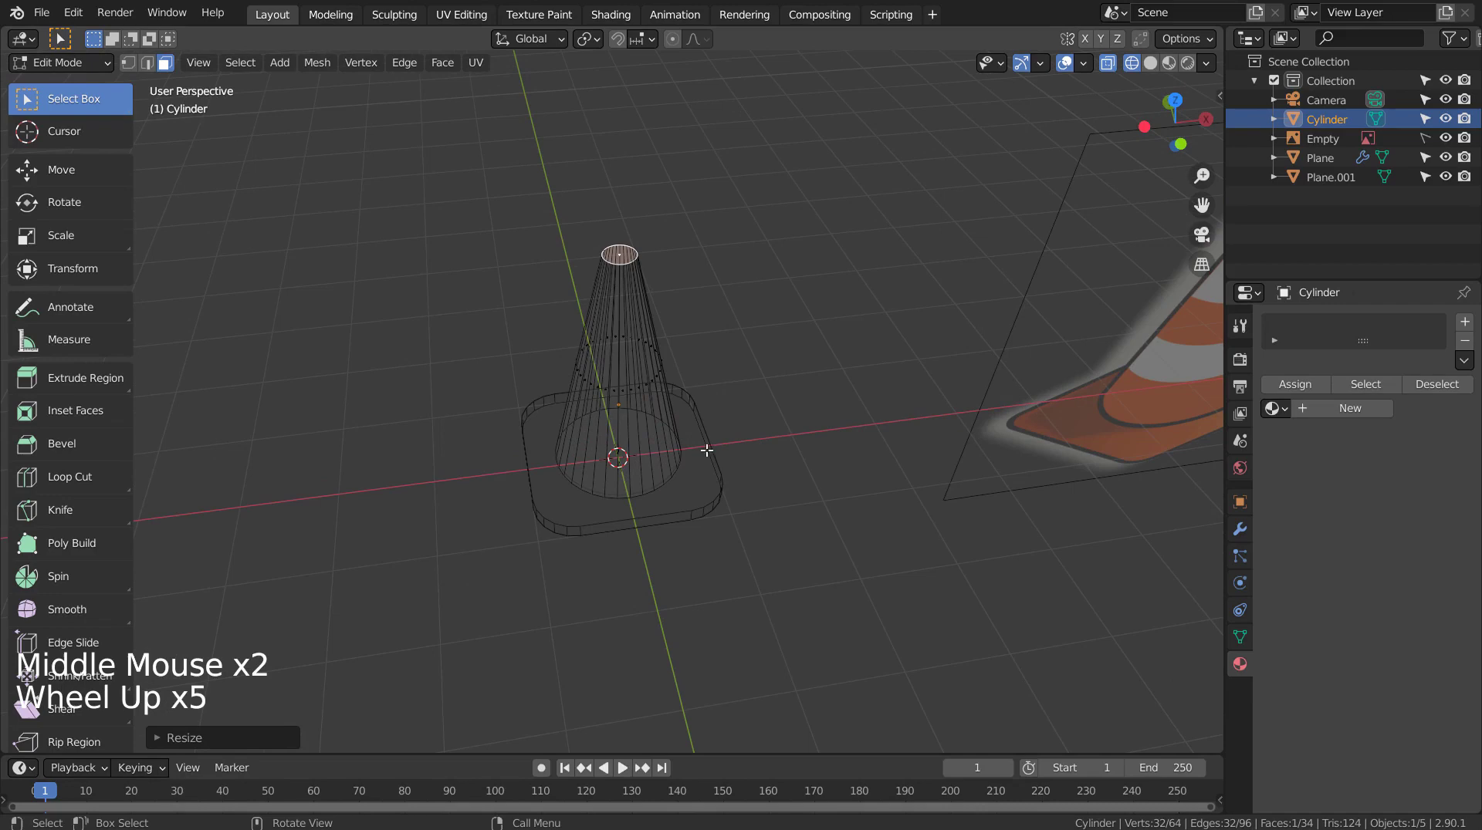
Inset the cone's top face and push it down to hollow out the tip
key(i)
key(e)
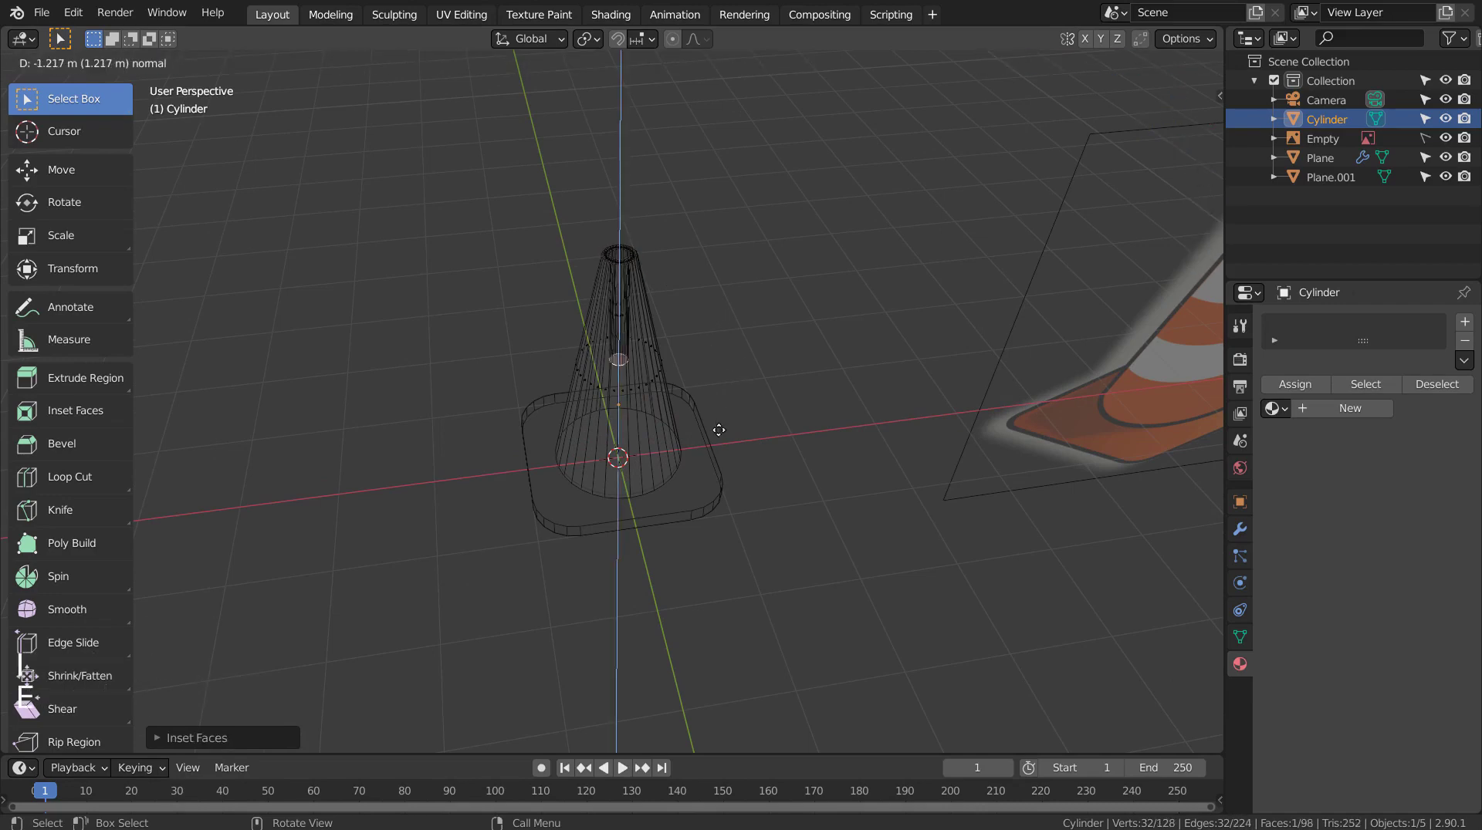
key(Tab)
middle_click(806, 497)
Add rings of edge loops around the cone body and set it to Shade Smooth
key(ctrl+r)
key(Tab)
key(ctrl+r)
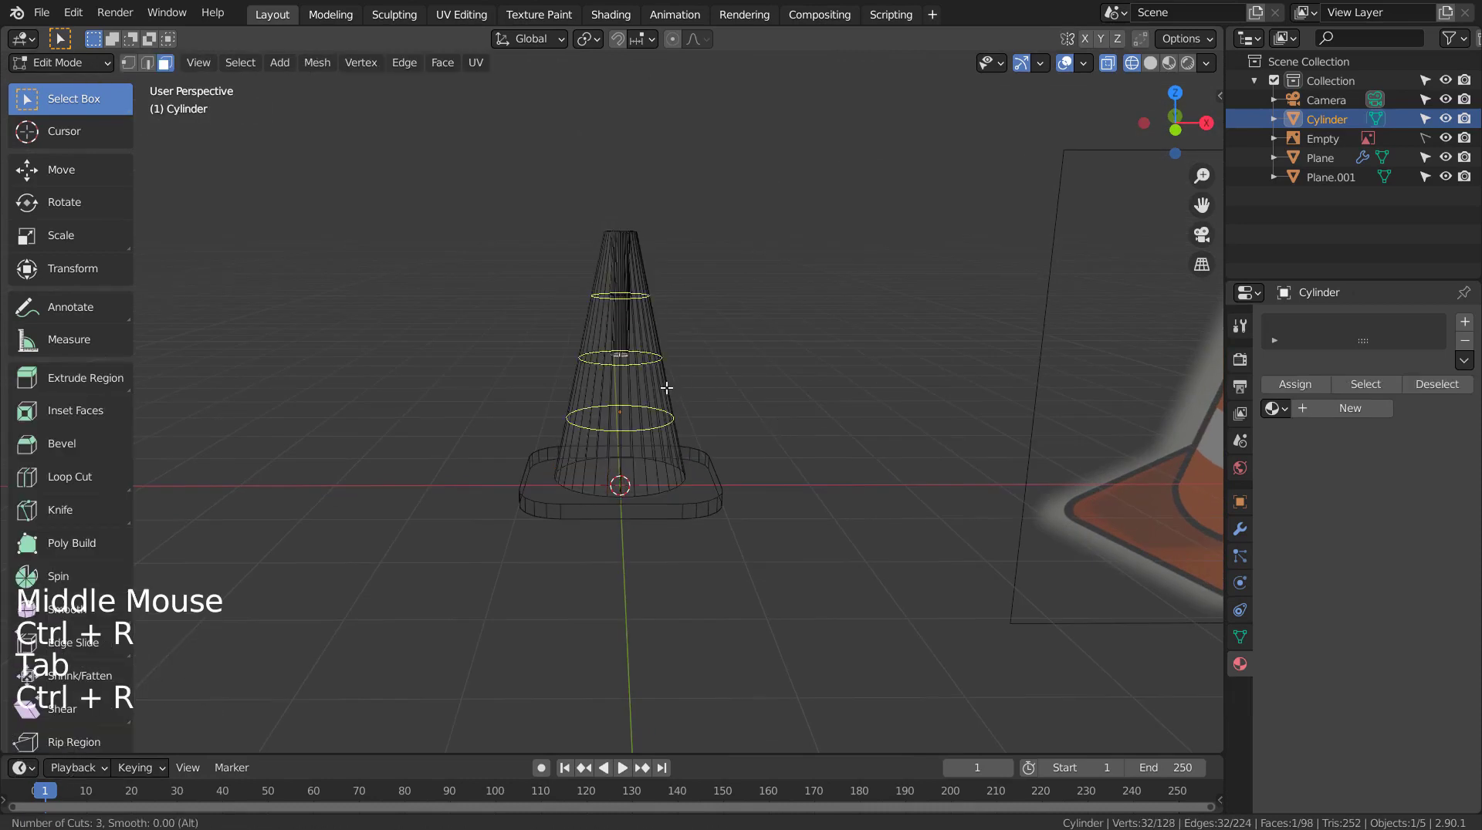
key(Tab)
key(shift+z)
right_click(637, 444)
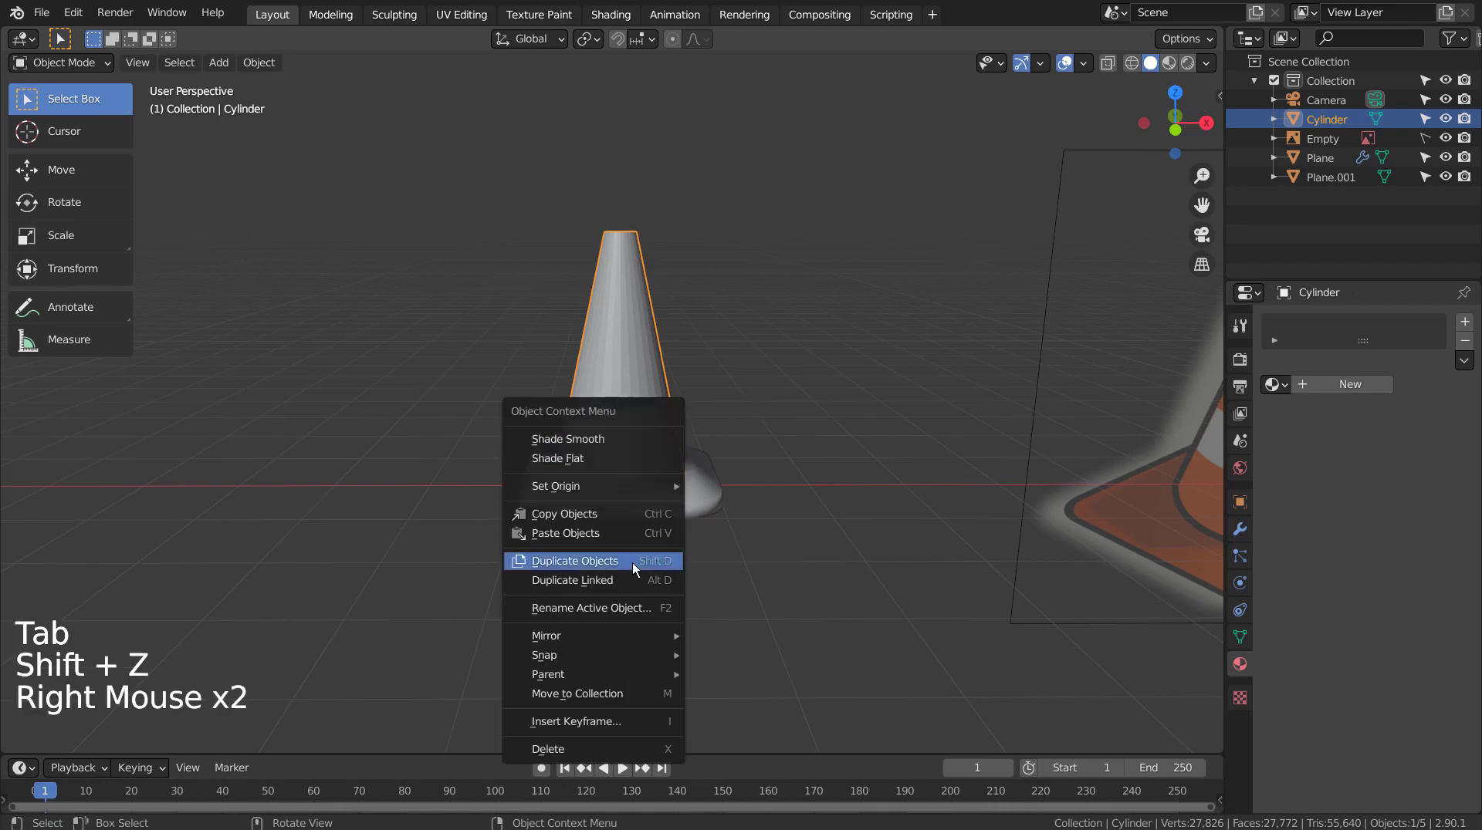
Assign the orange Material.001 to the base slab Plane.001 and to the Cylinder cone body
click(708, 494)
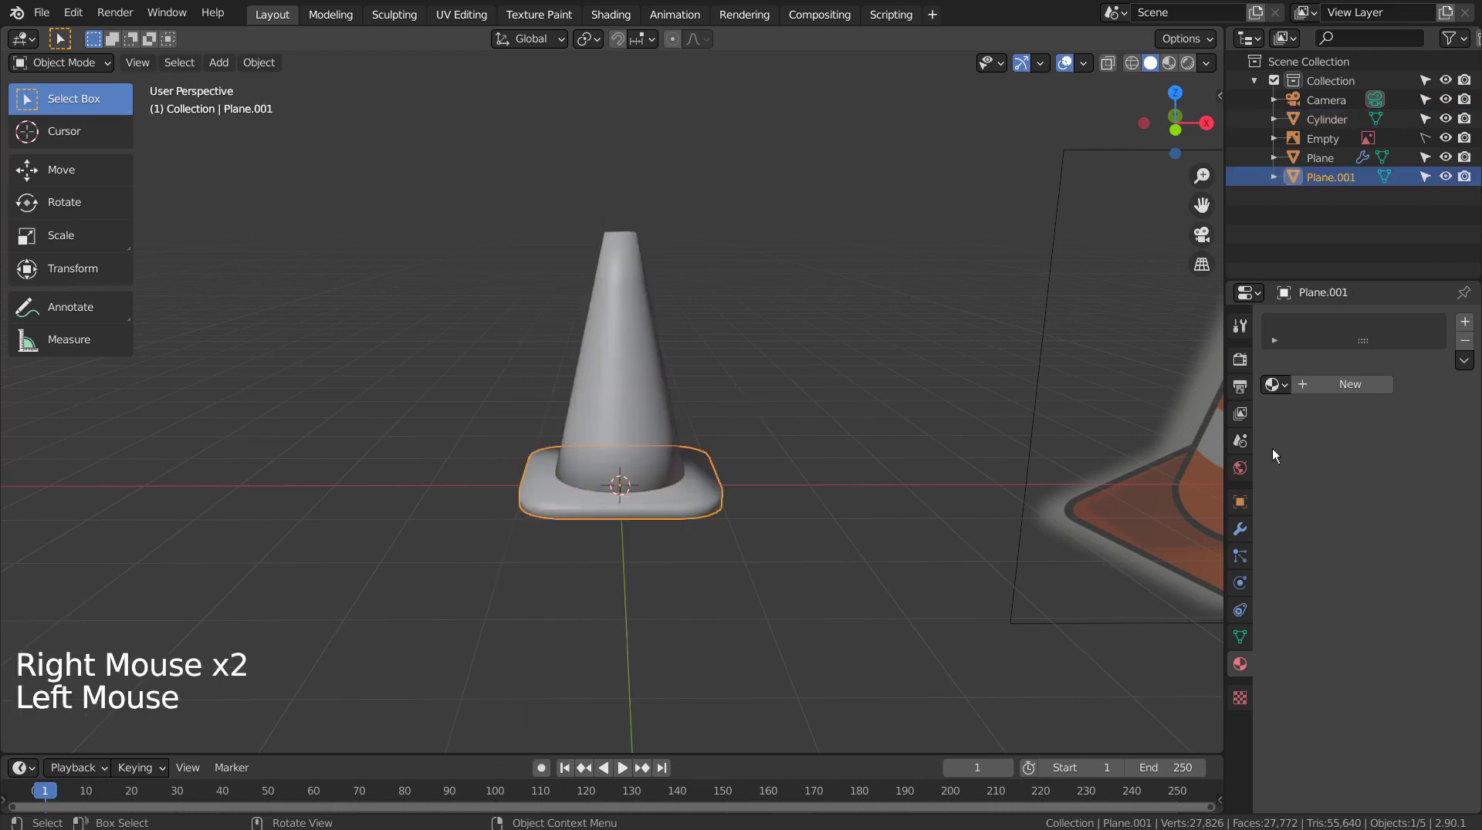
click(1288, 390)
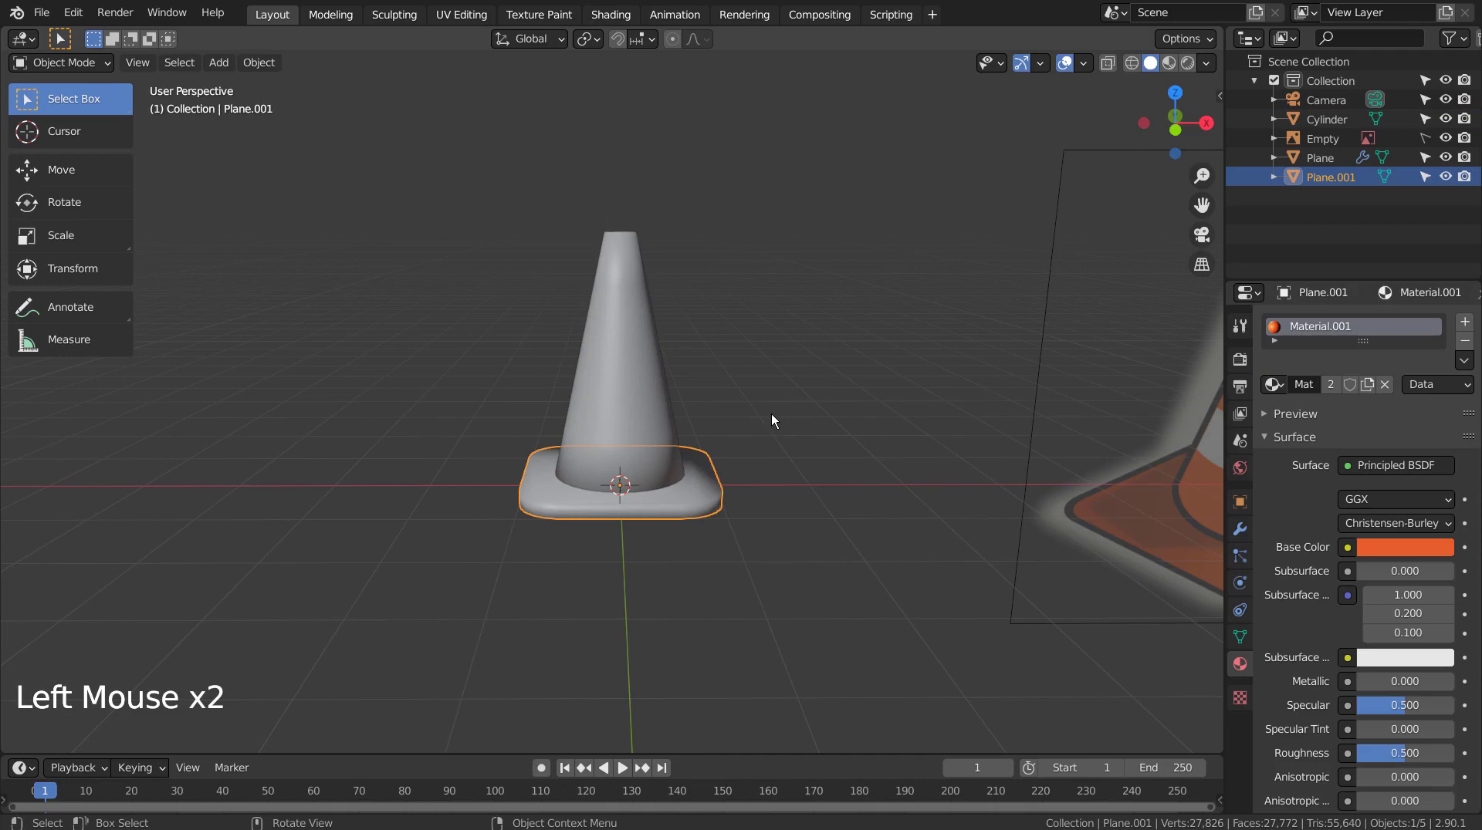
click(1179, 69)
click(663, 368)
click(1278, 382)
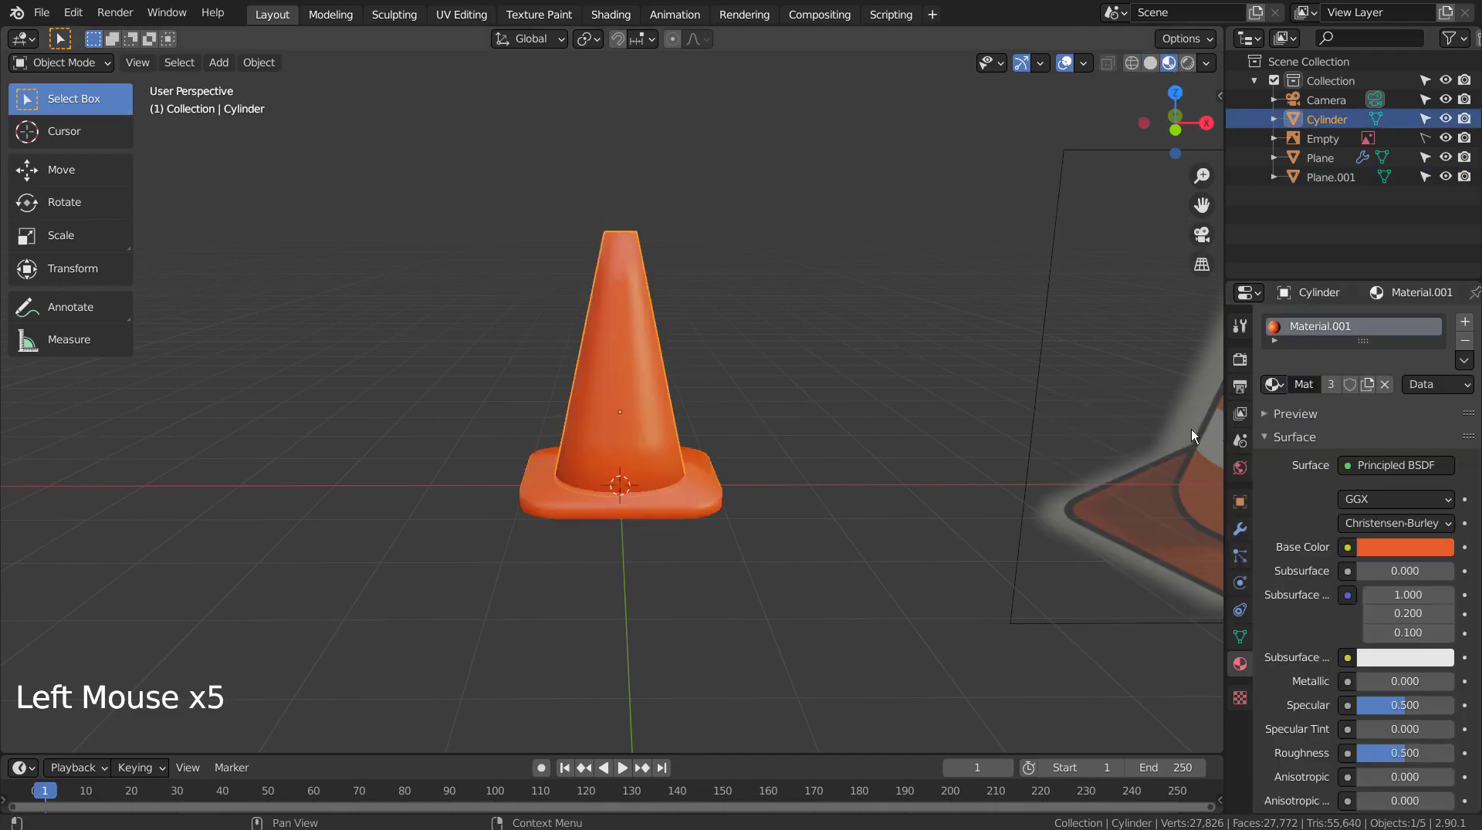
key(Tab)
Select two rings of faces on the body and give them the white stripe material in a second slot
key(3)
click(627, 310)
click(639, 406)
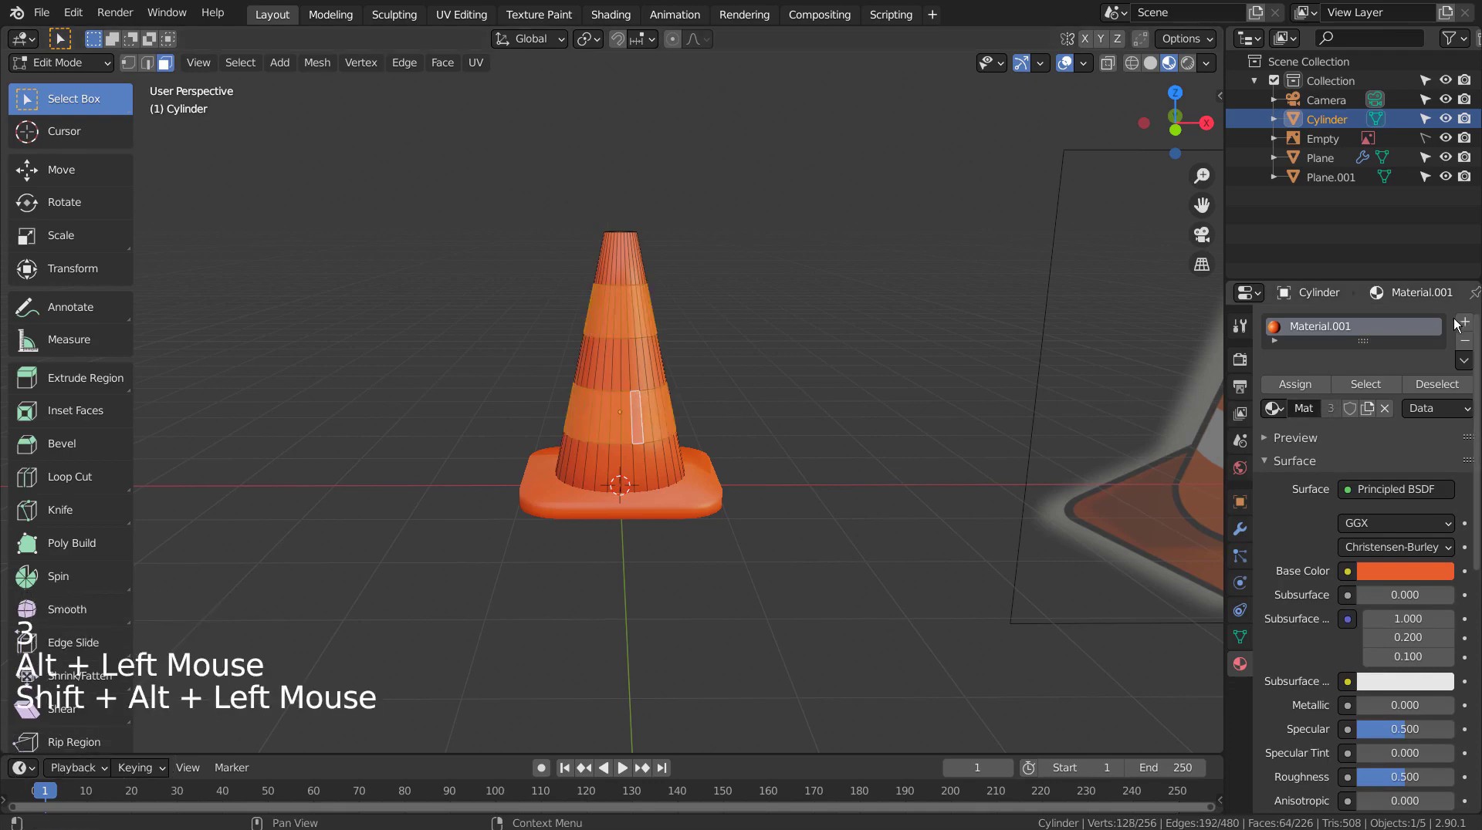
click(1468, 323)
click(1280, 467)
click(1278, 455)
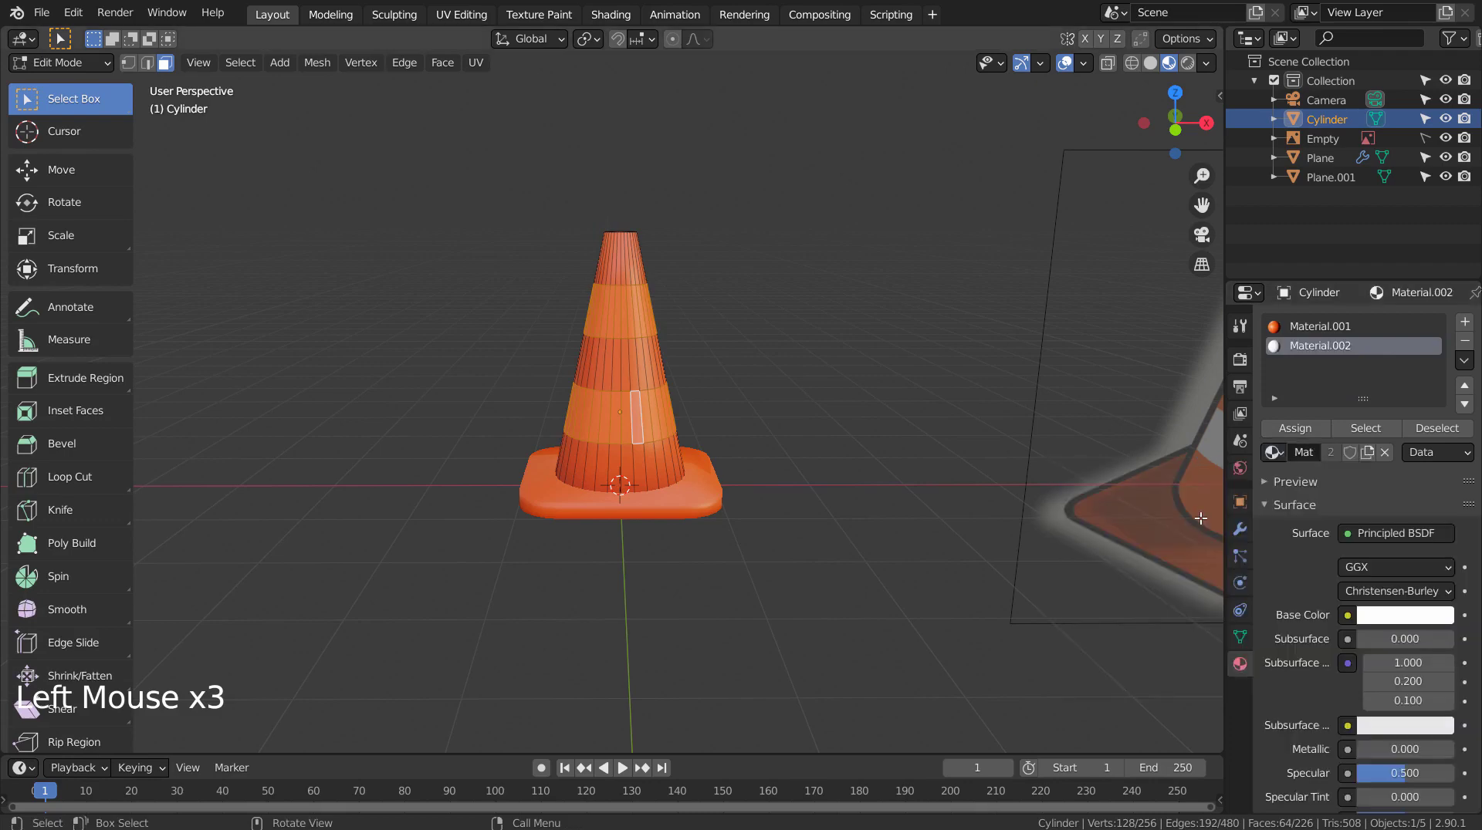
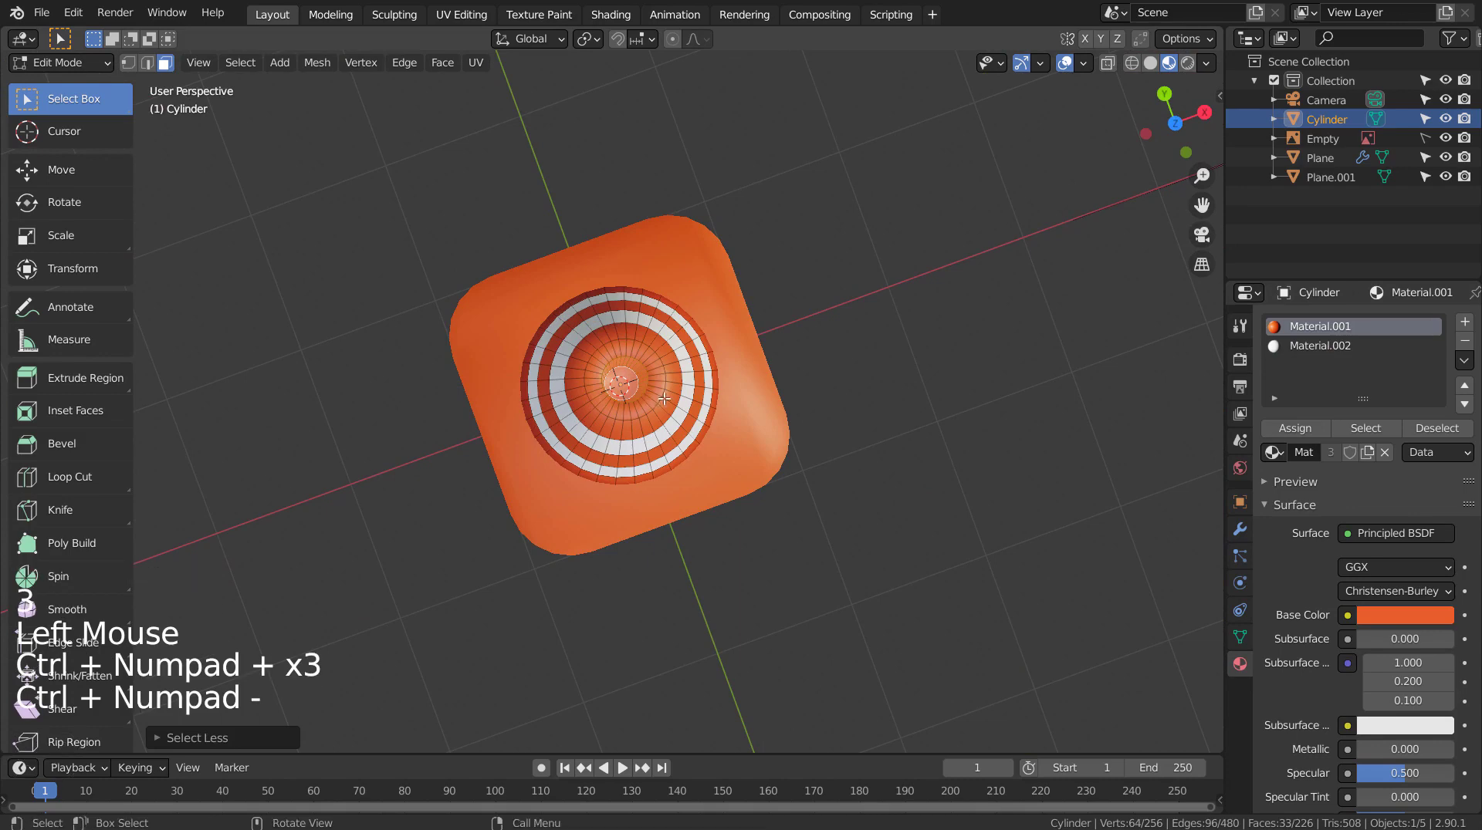
Add a third slot with black Material.003, assign it to the selected faces and return to Object Mode
click(1476, 321)
click(1350, 454)
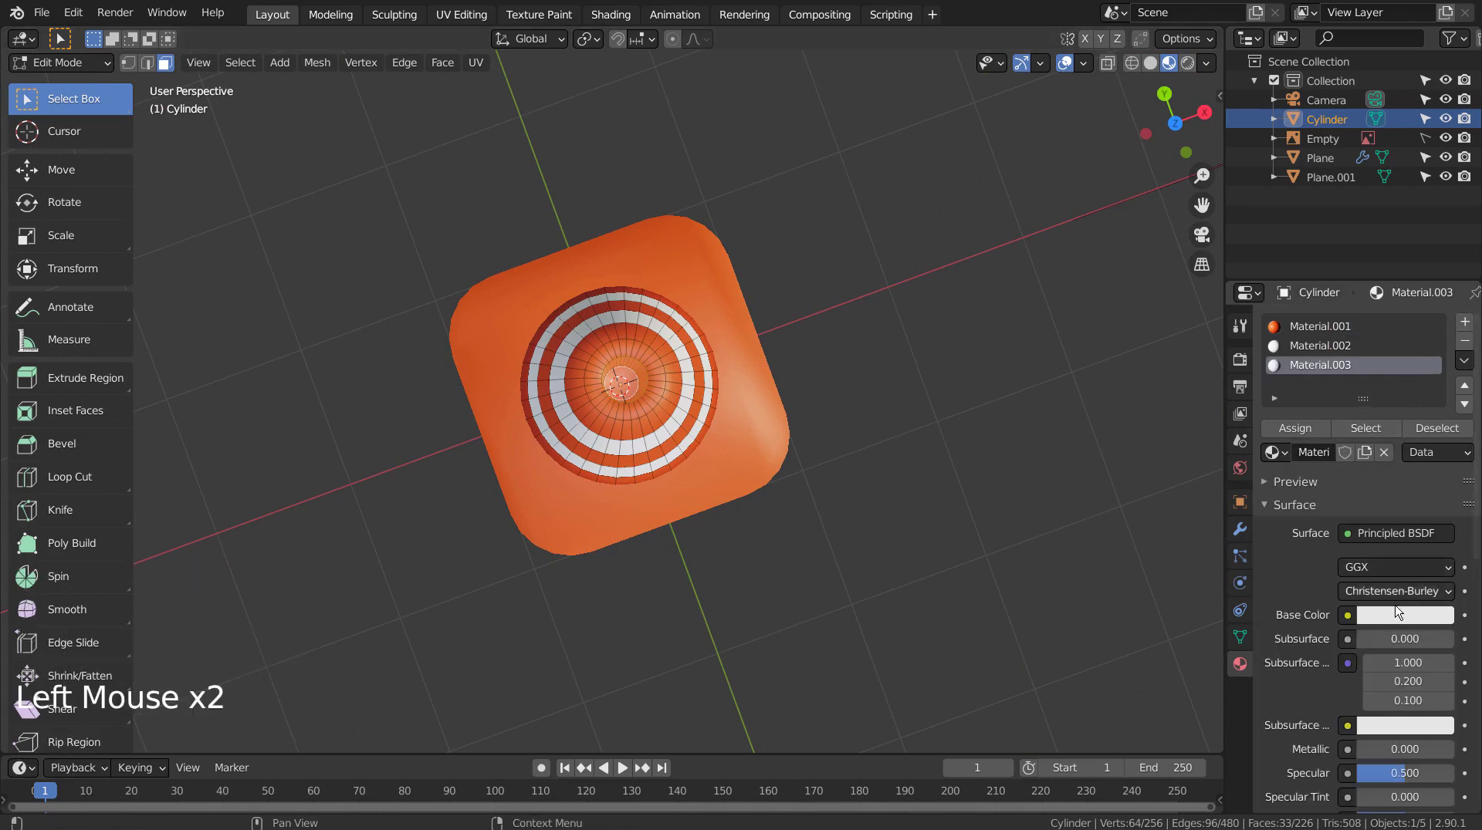
click(1403, 619)
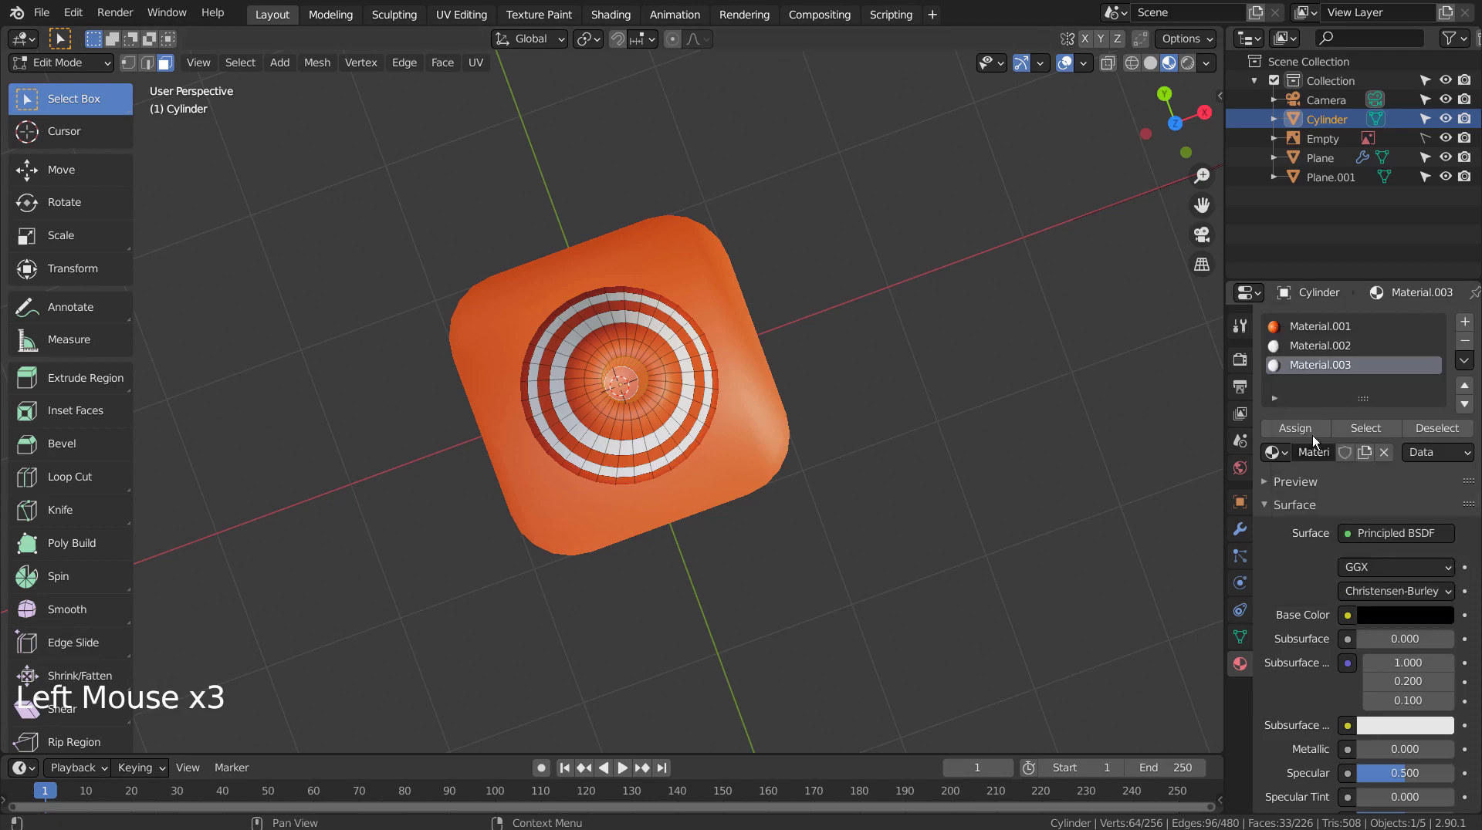
double_click(1320, 430)
key(Tab)
middle_click(959, 583)
middle_click(898, 474)
scroll(down, 3)
middle_click(921, 538)
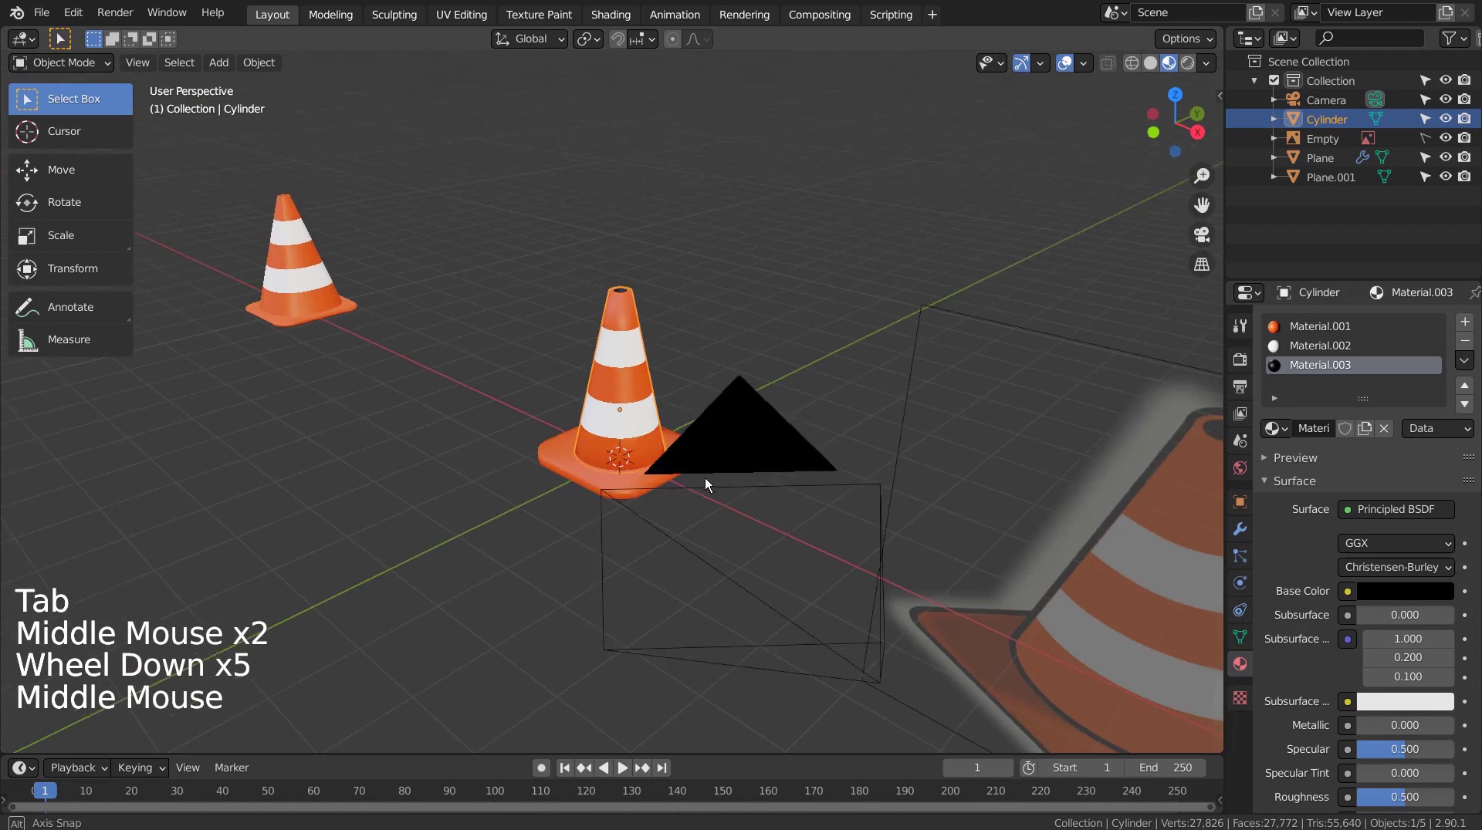
Move the reference image plane aside and bring the second cone's tip into view
click(753, 526)
key(b)
scroll(down, 3)
key(g)
middle_click(432, 558)
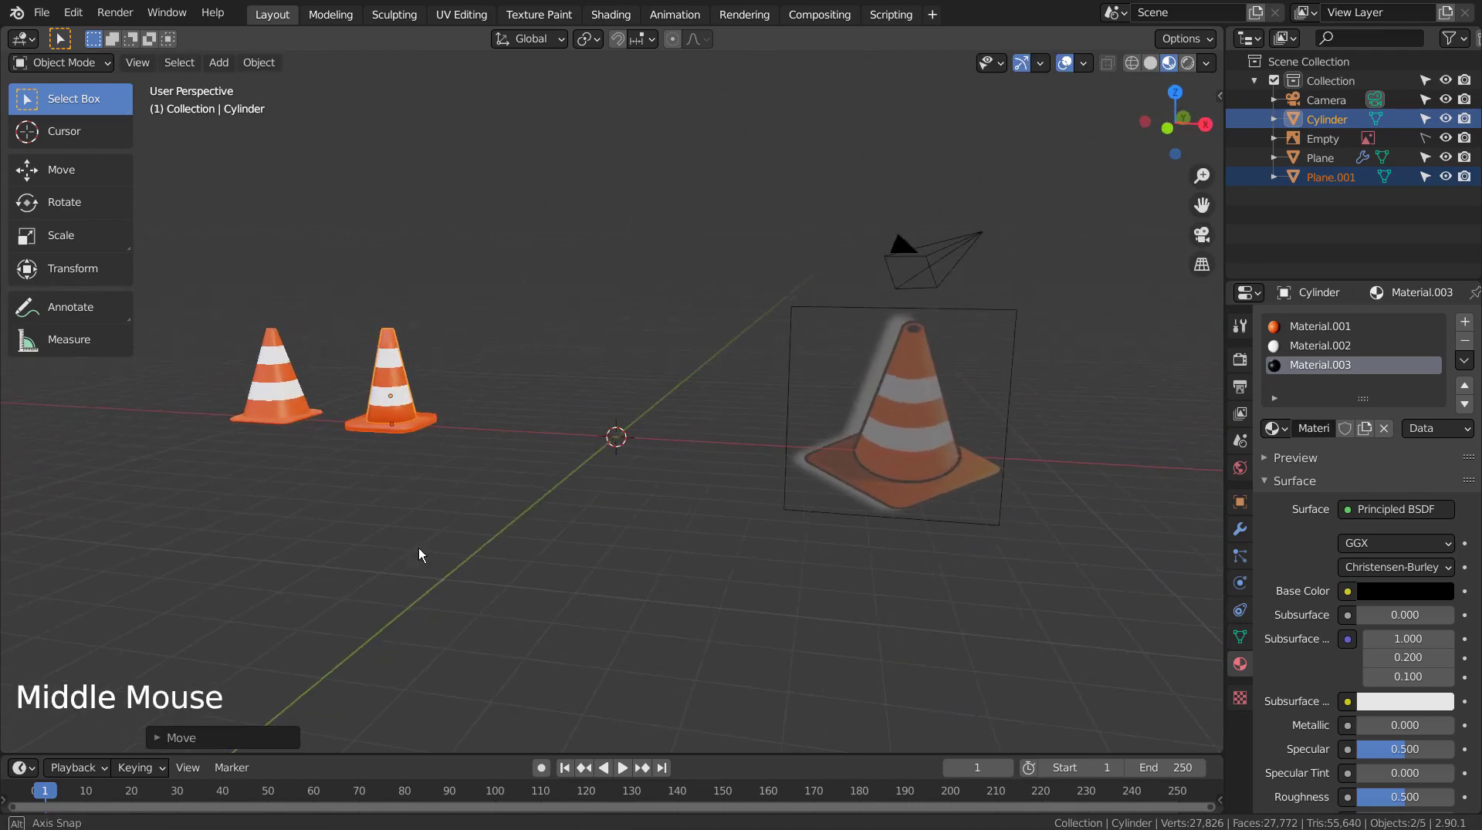
scroll(down, 3)
click(487, 551)
scroll(up, 3)
scroll(down, 3)
scroll(up, 3)
middle_click(614, 542)
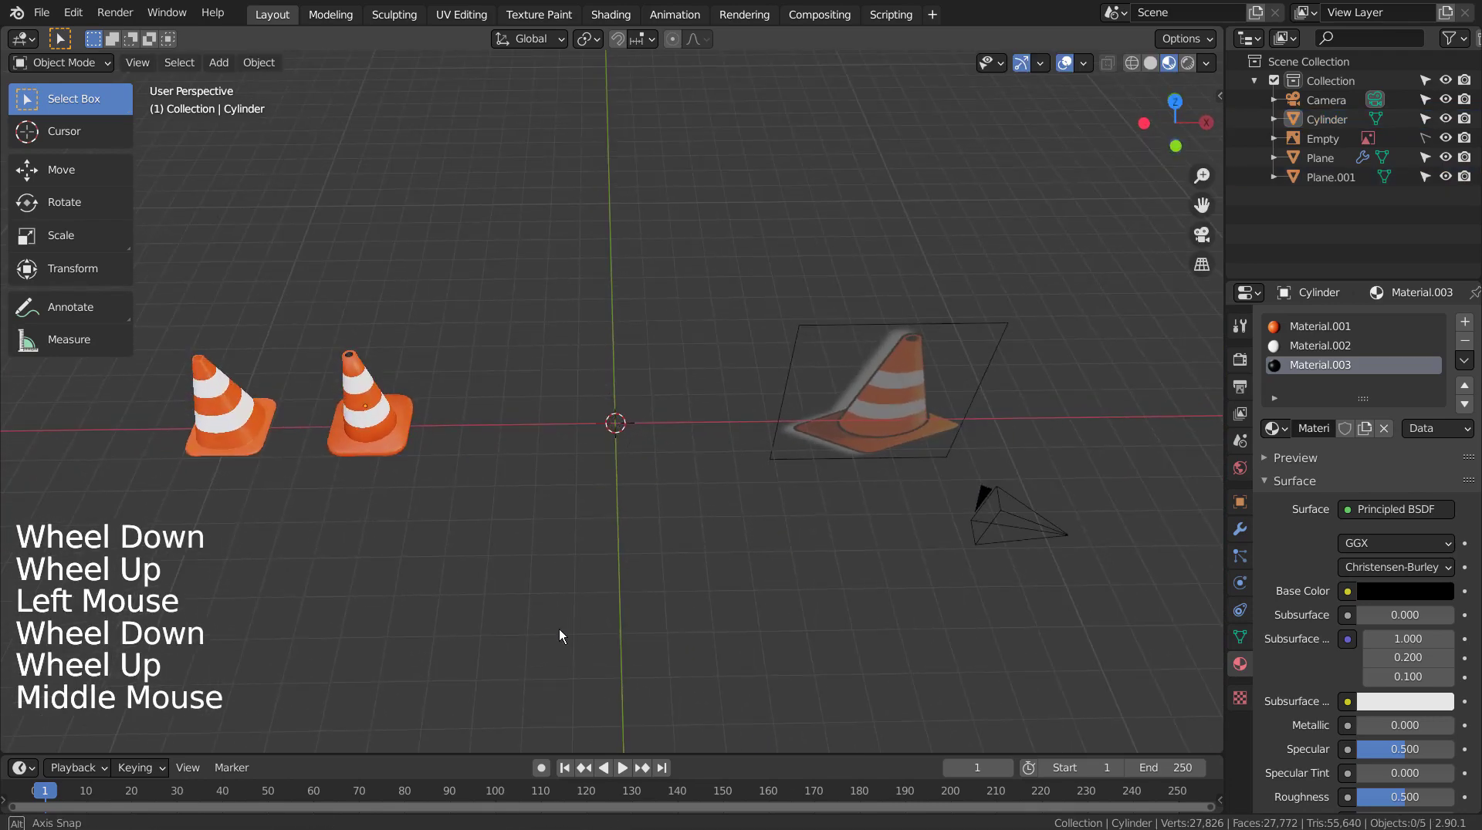
middle_click(510, 574)
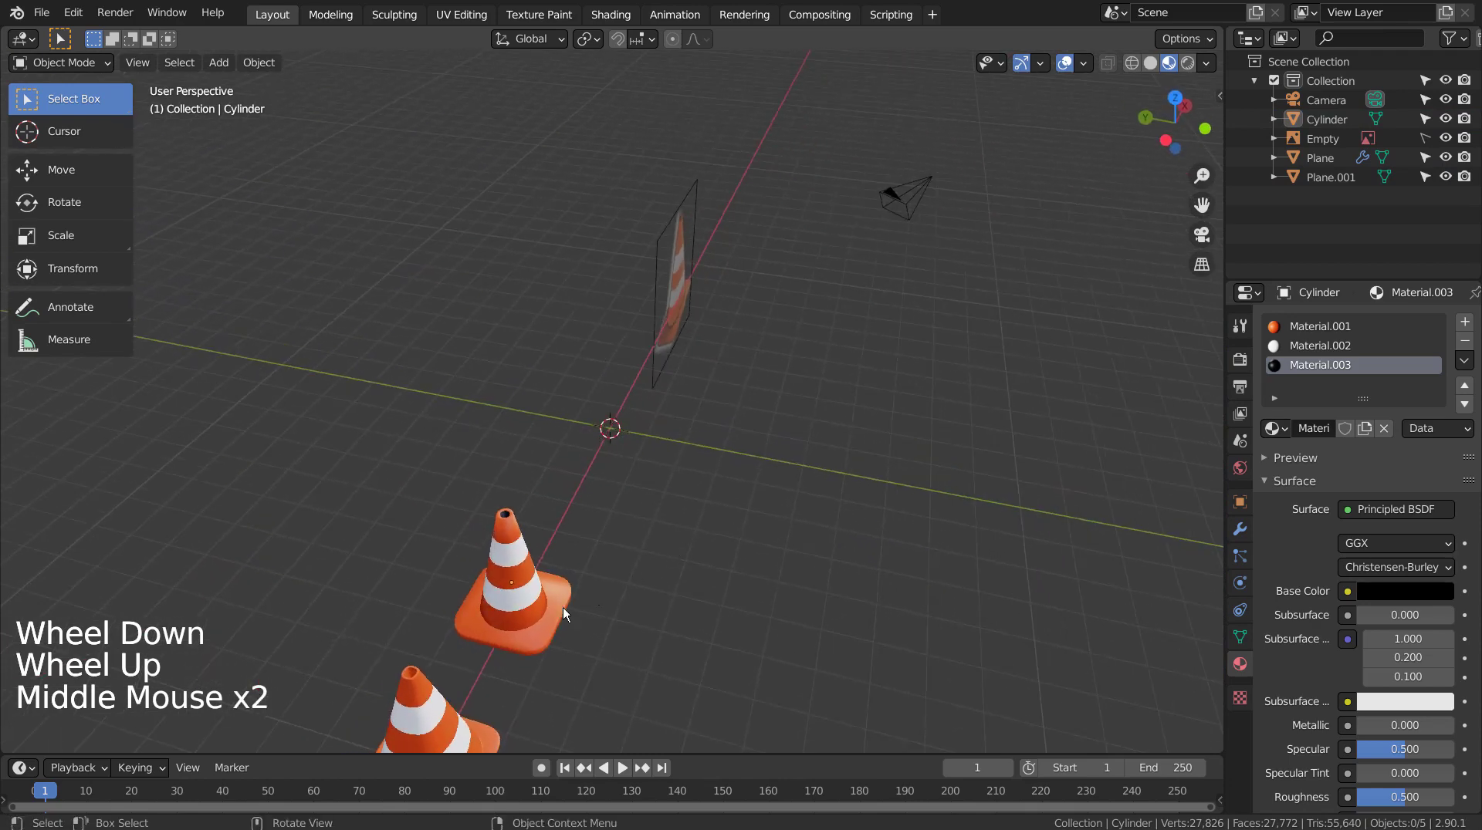
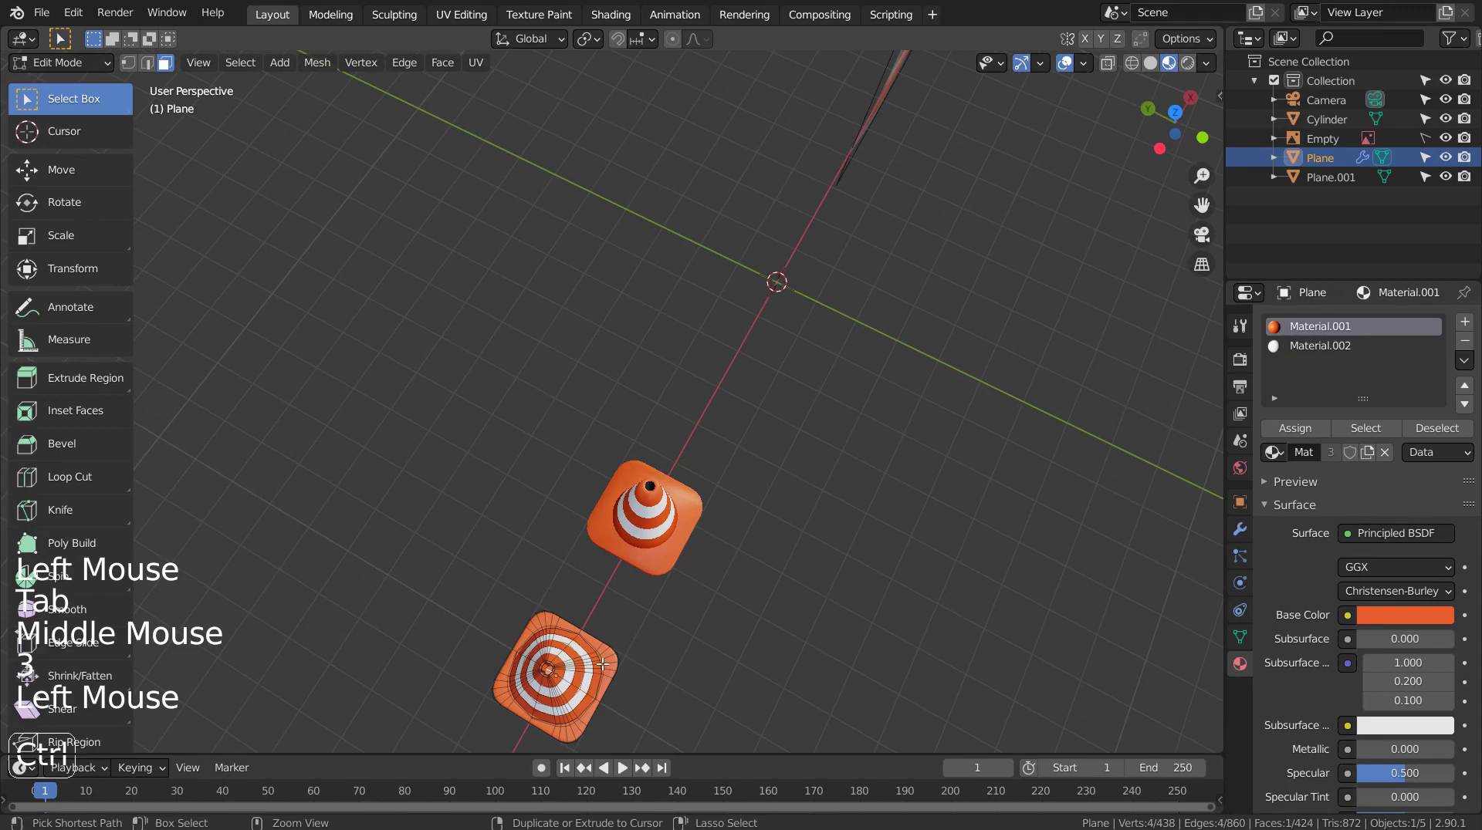
Select the inner faces of the tip opening and add a material slot, browsing for Material.003
key(ctrl+KP_Add)
key(ctrl+KP_Subtract)
key(ctrl+KP_Add)
key(ctrl+KP_Subtract)
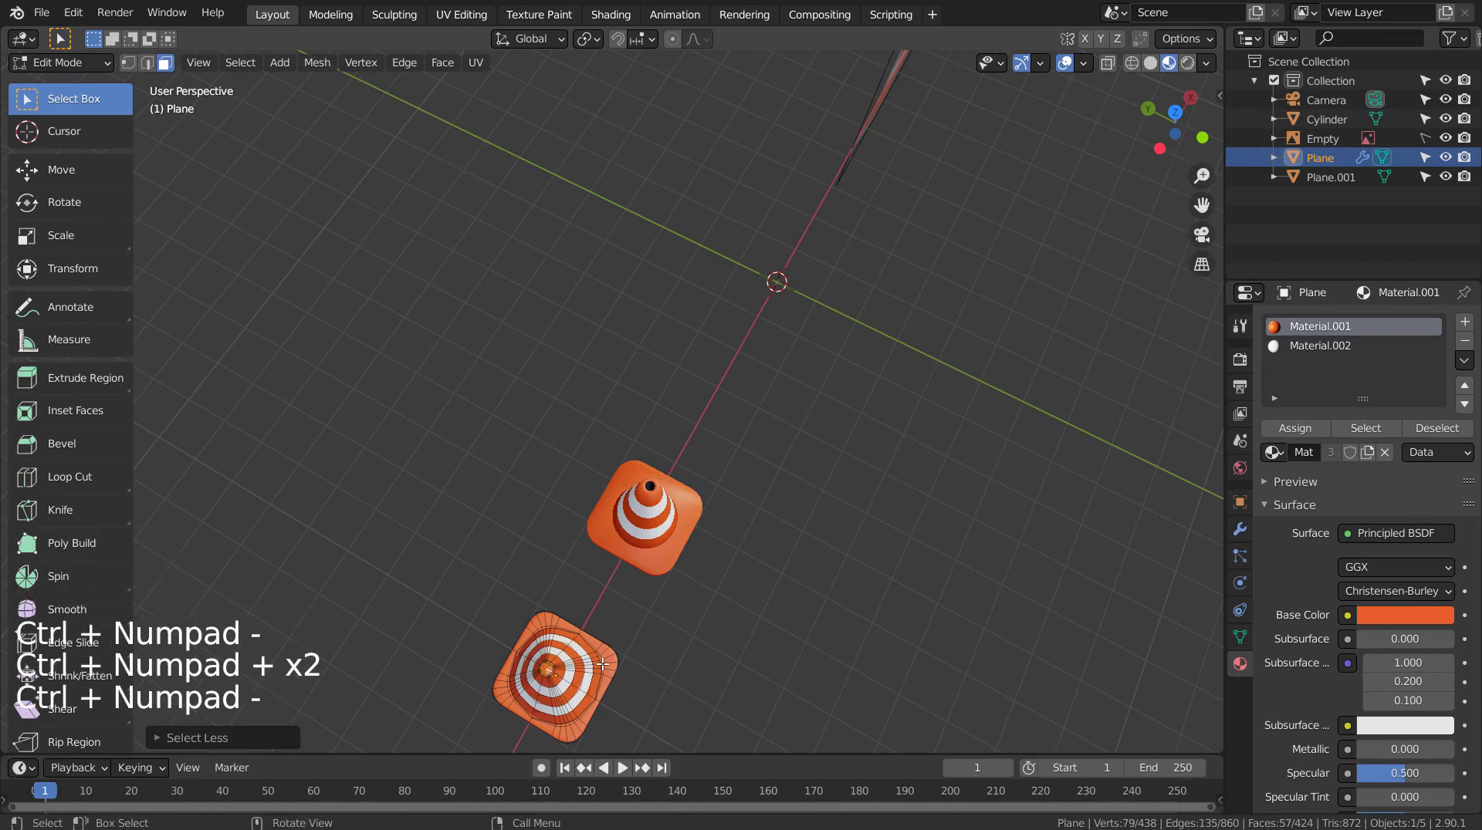
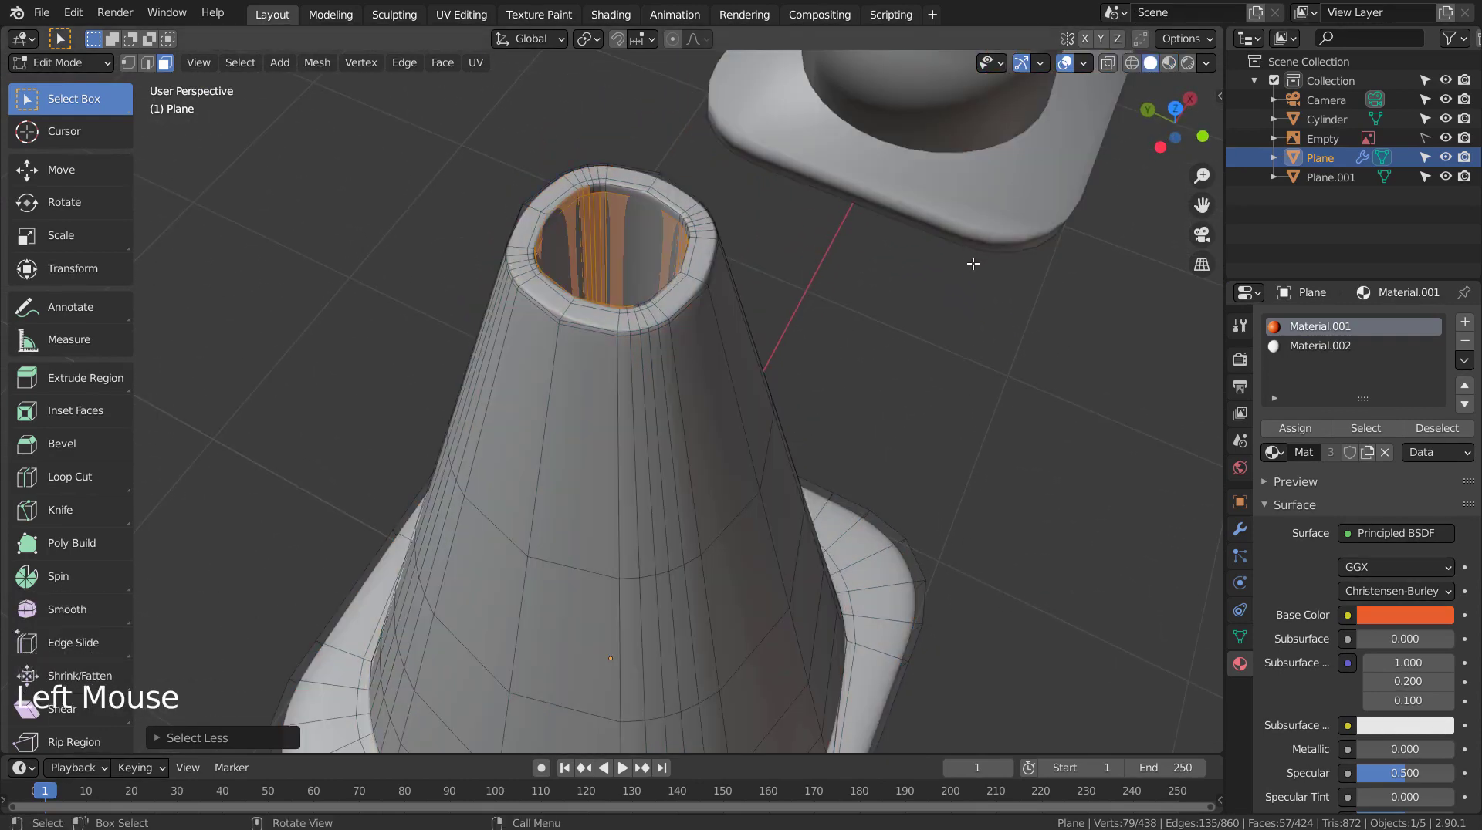
key(ctrl+KP_Add)
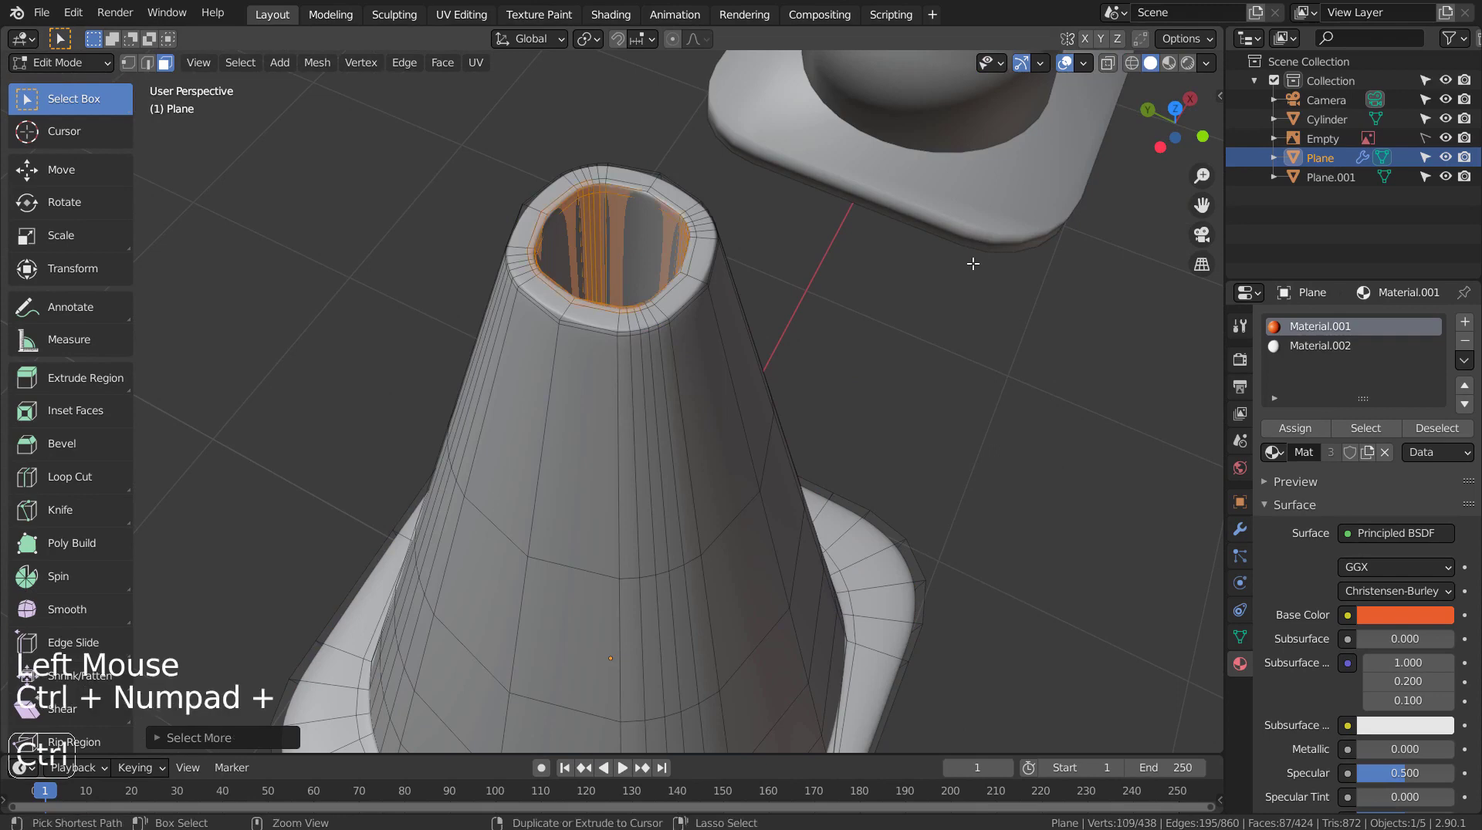
key(ctrl+KP_Subtract)
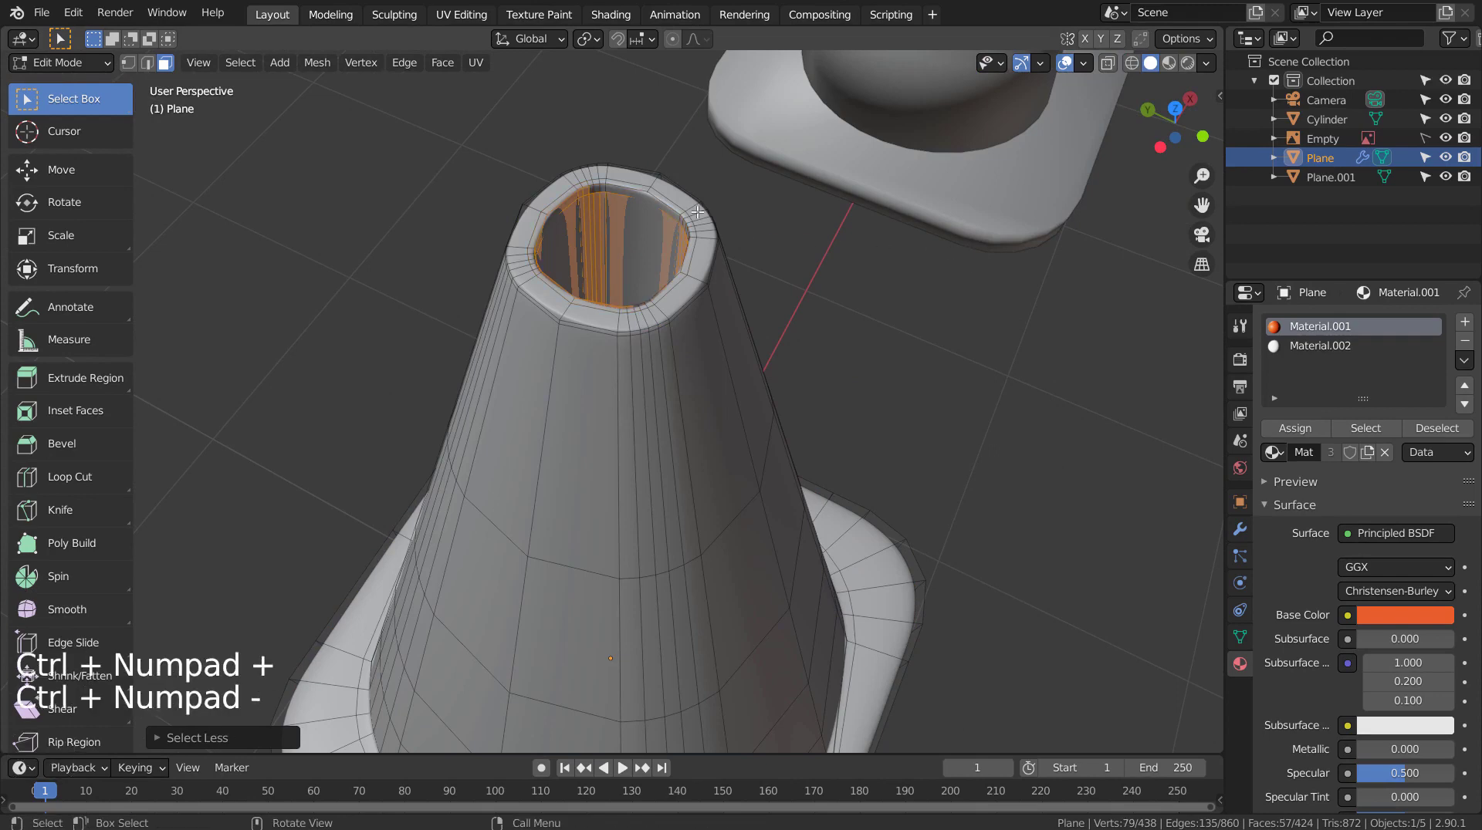
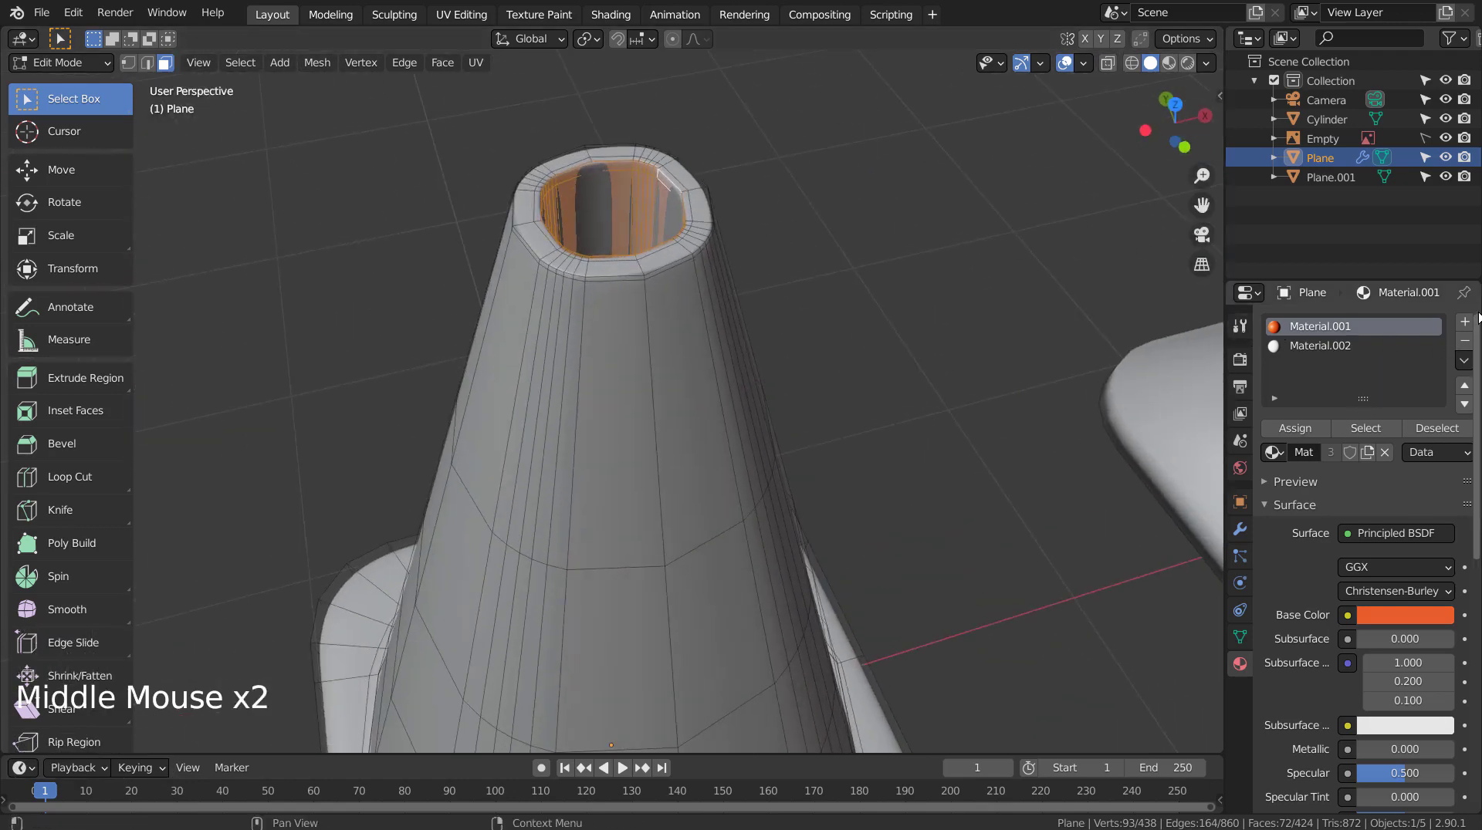
click(1472, 318)
click(1282, 453)
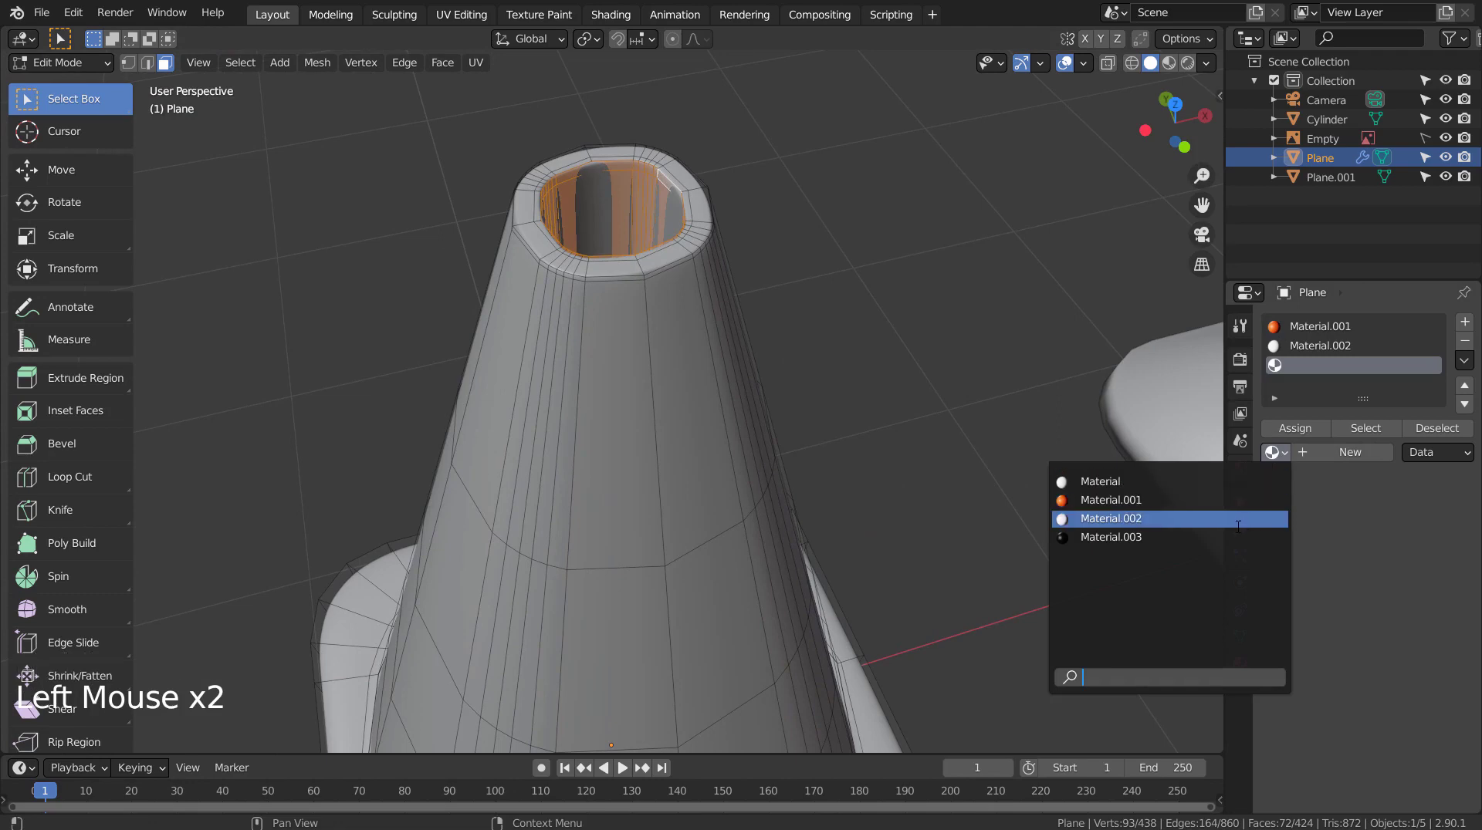
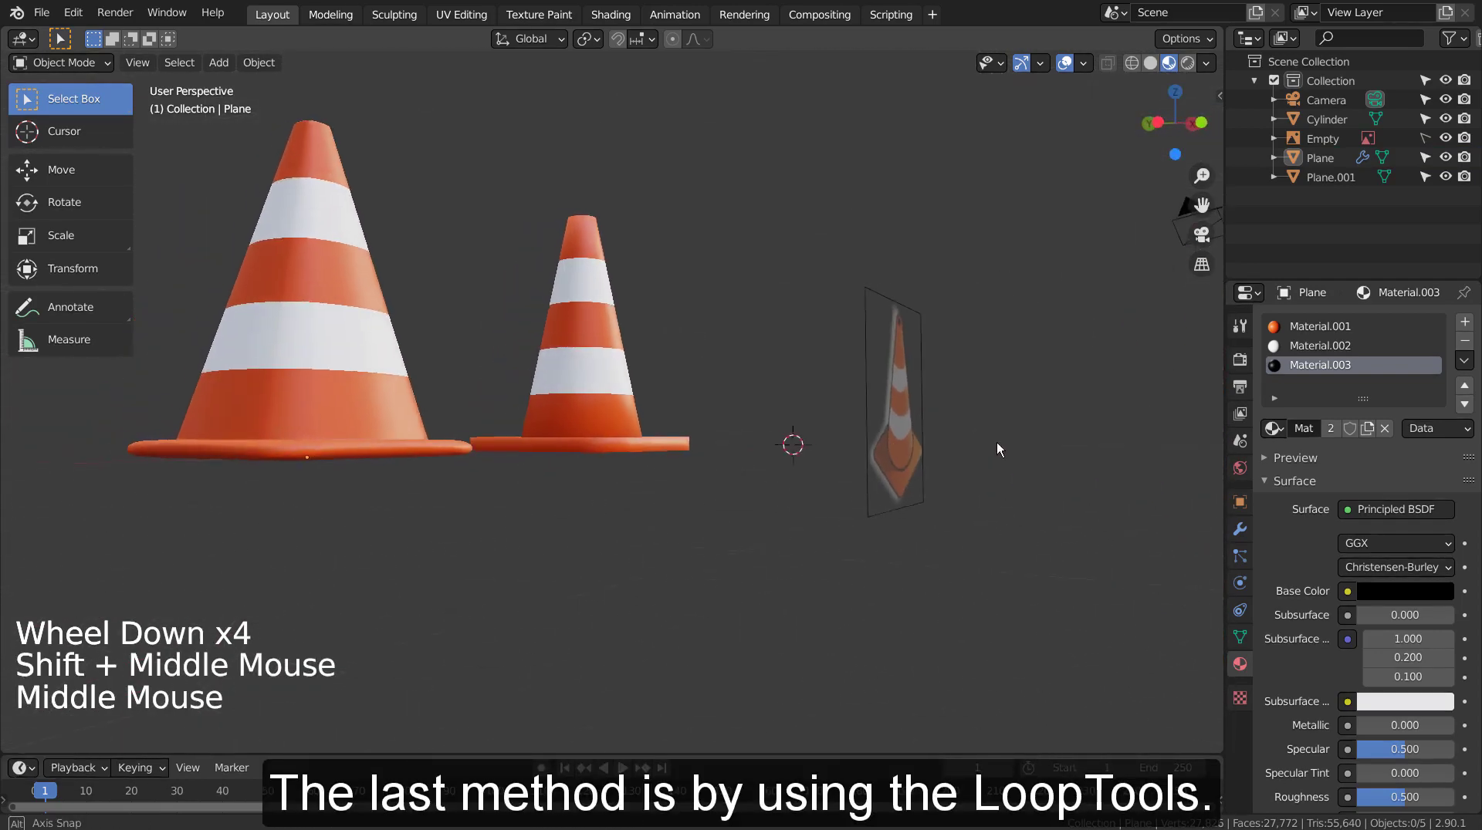
Add a new mesh plane at the origin in front view
key(KP_1)
scroll(down, 3)
middle_click(1013, 532)
click(715, 540)
key(shift+a)
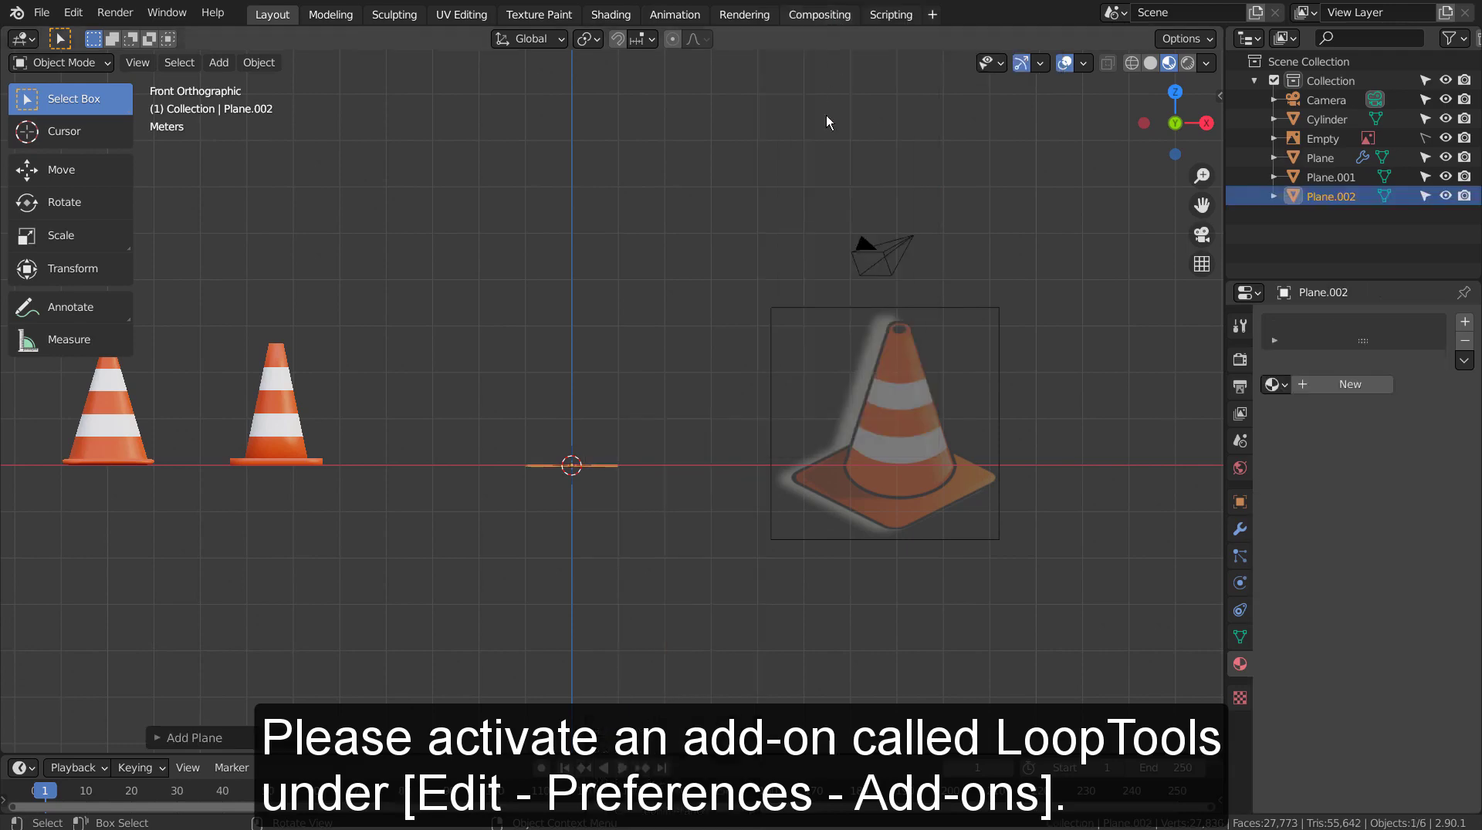
scroll(up, 3)
middle_click(741, 508)
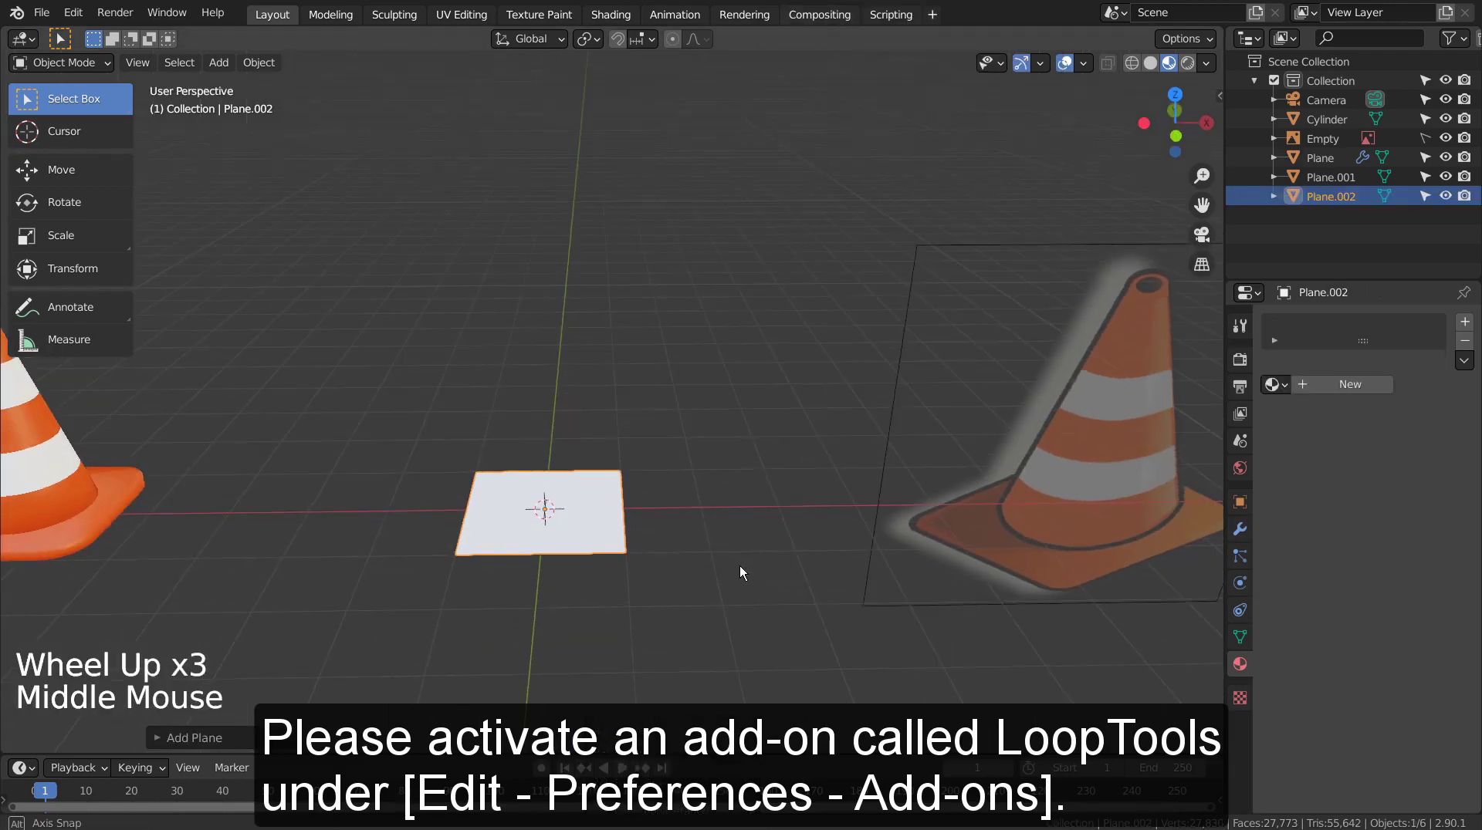
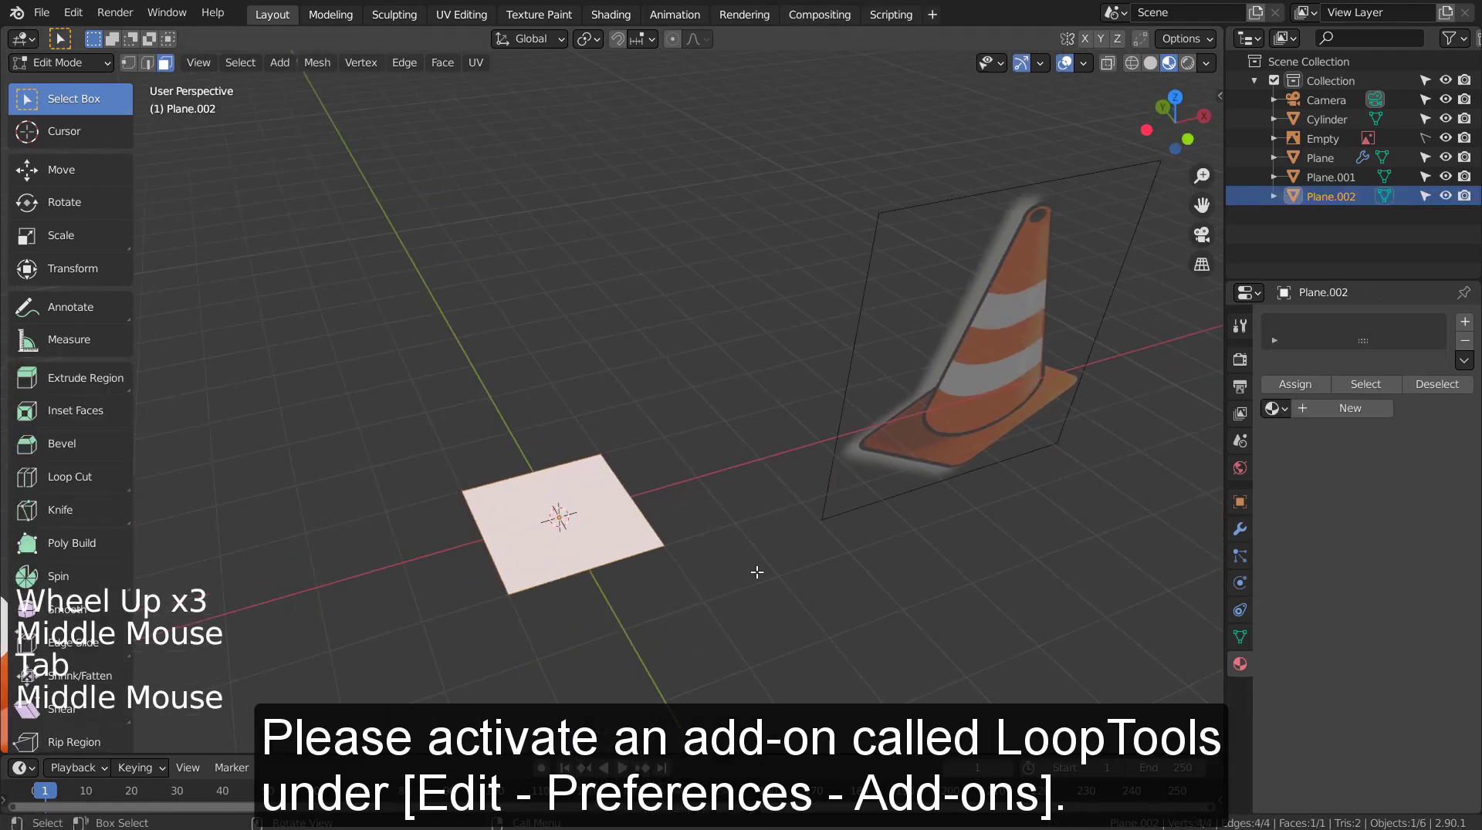
Bevel the plane's corner vertices into rounded corners, then duplicate it and raise the copy
key(ctrl+b)
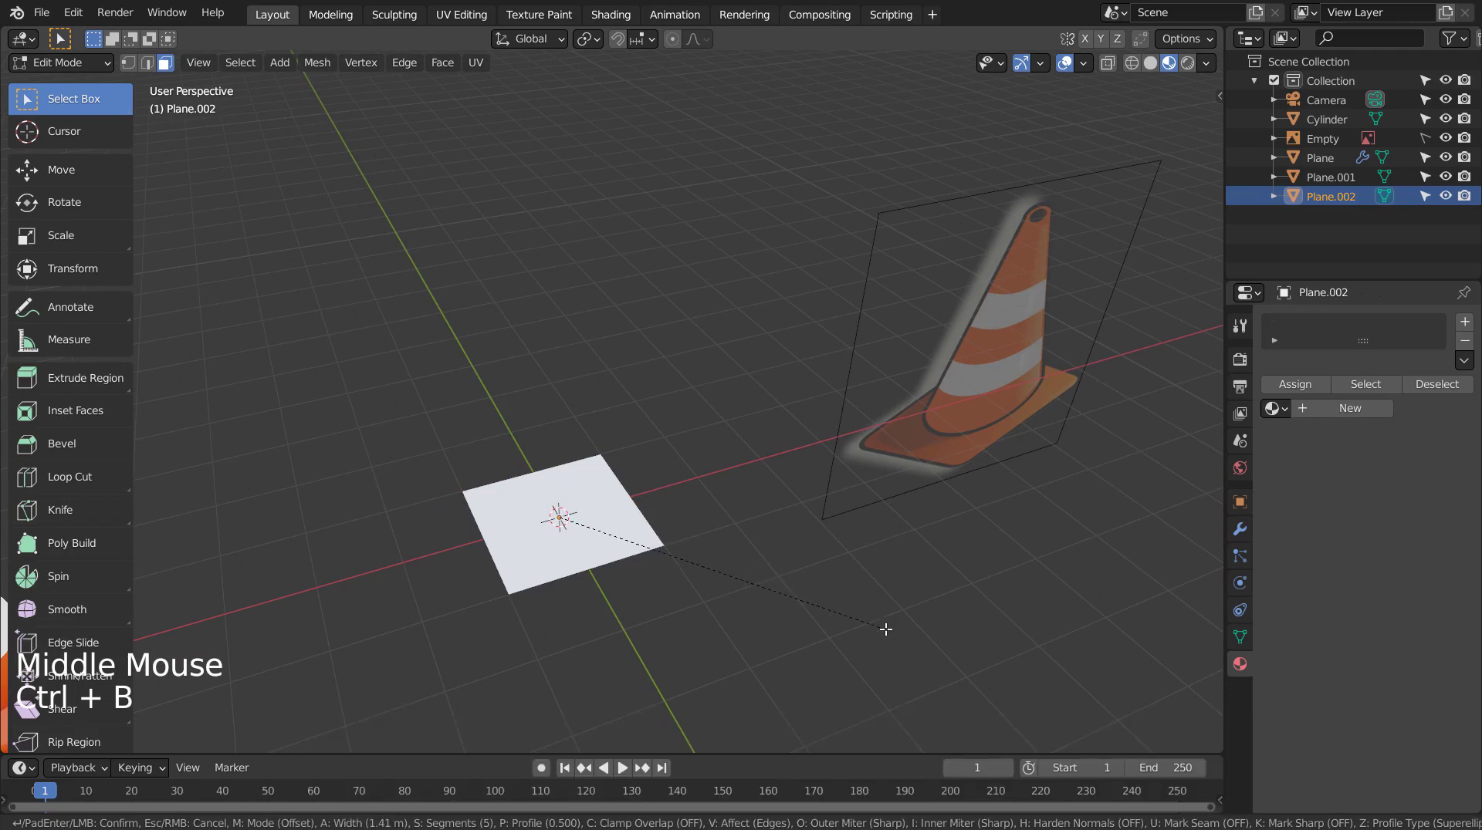
key(ctrl+z)
key(1)
key(ctrl+b)
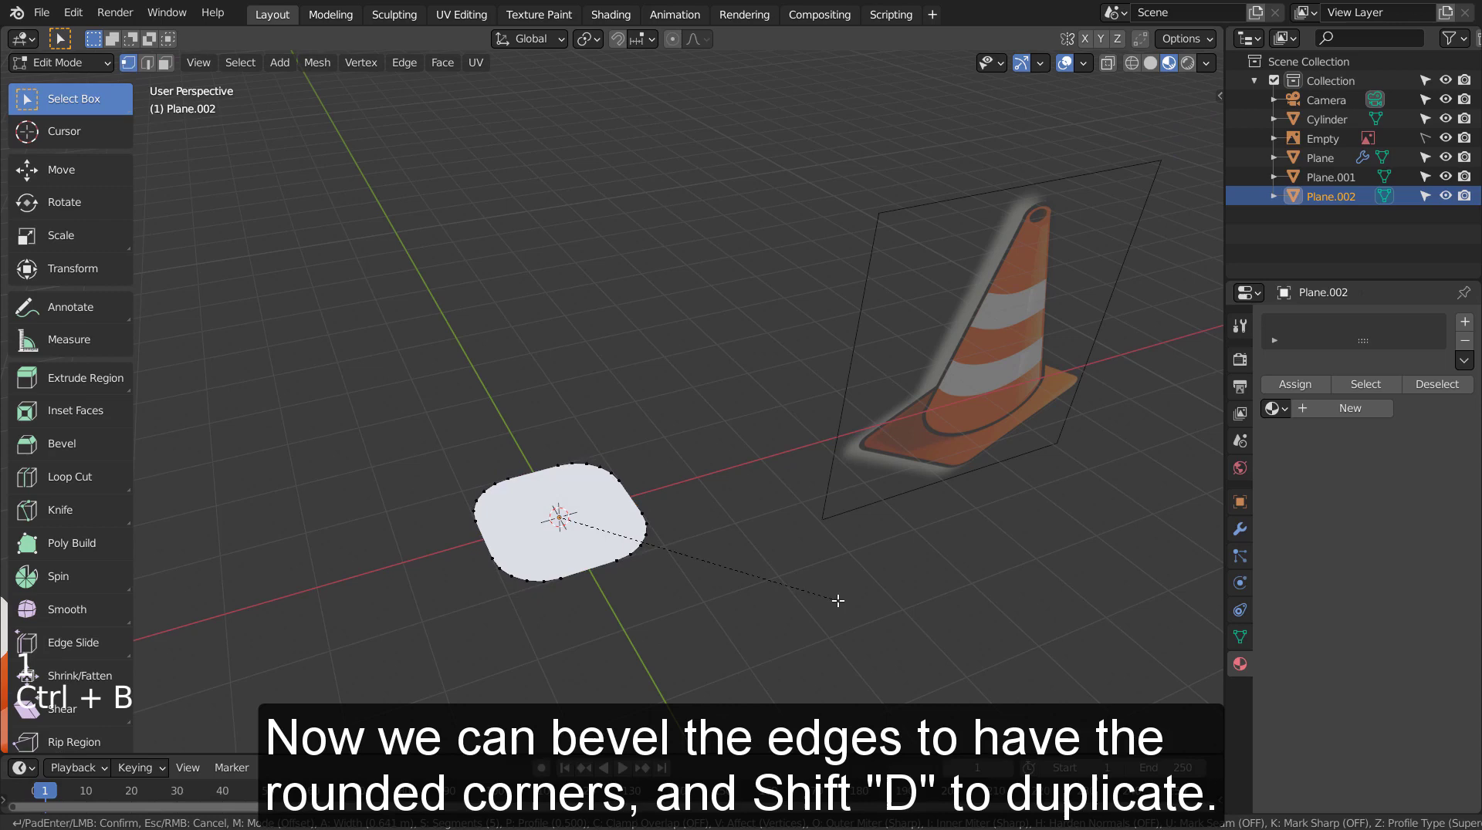
key(Tab)
middle_click(814, 597)
scroll(up, 3)
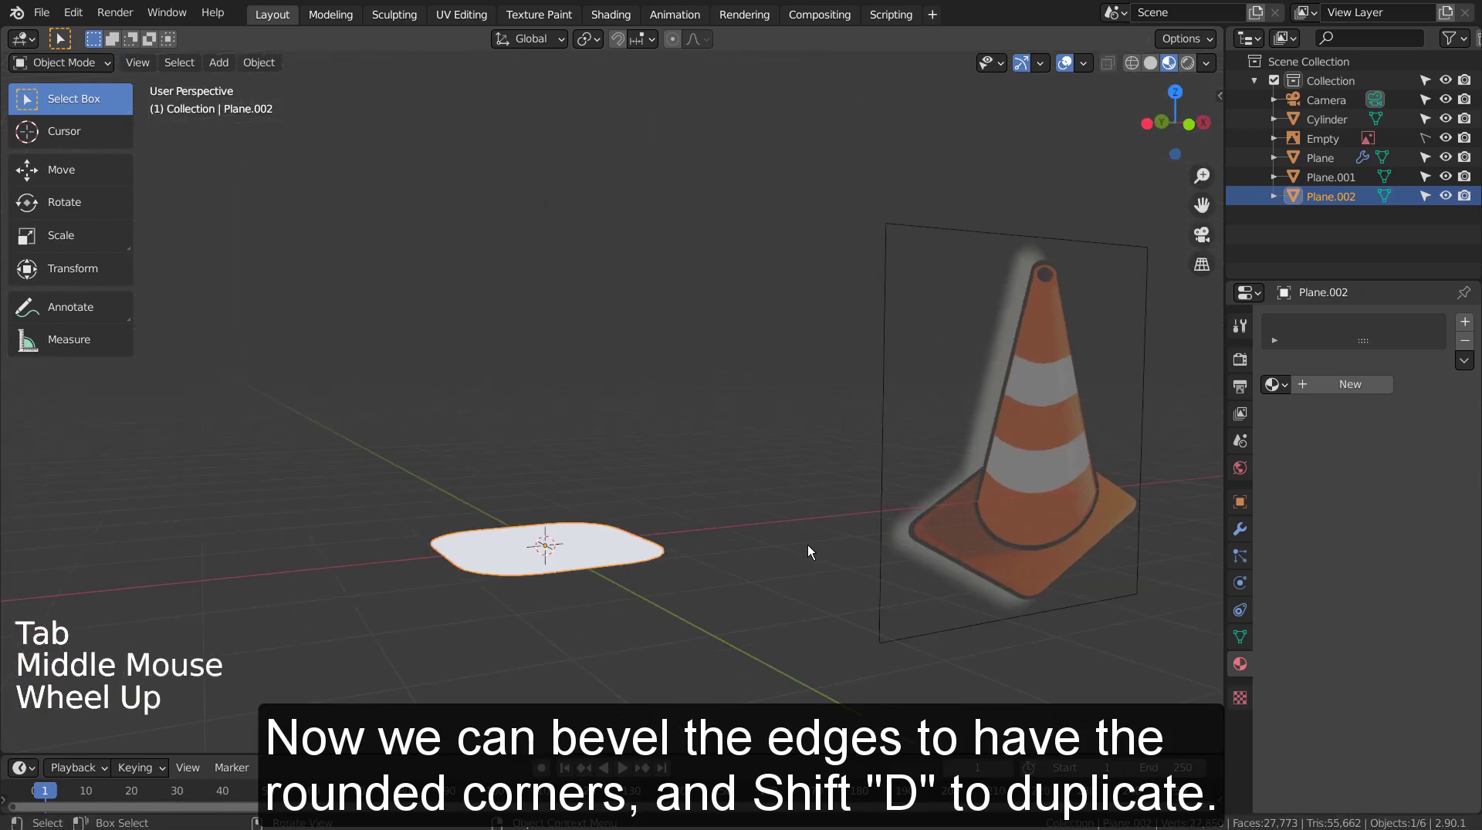
key(shift+d)
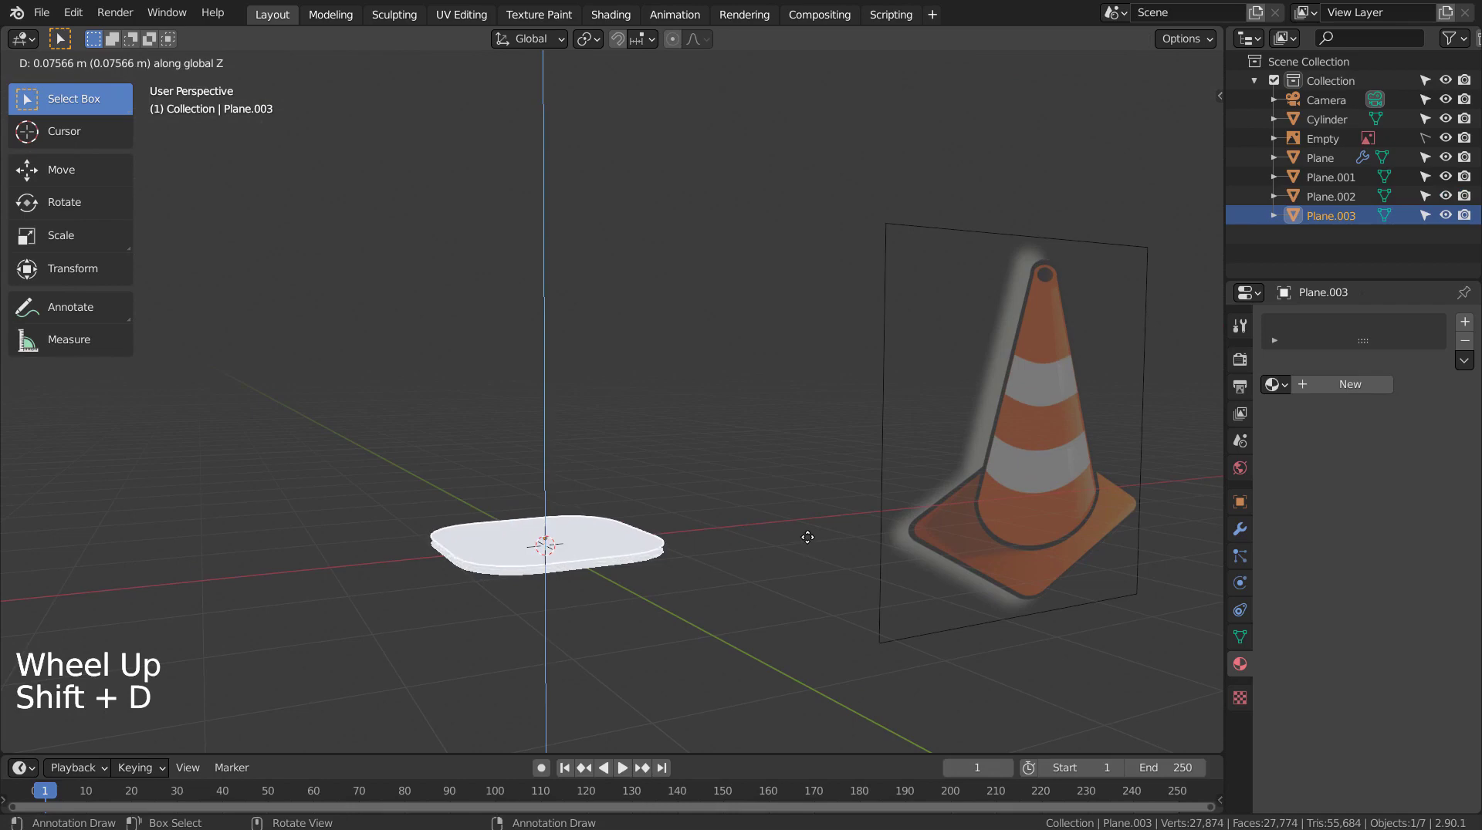
Add a mesh circle at the base, duplicate it upward along Z and scale the copy down for the tip
click(781, 554)
key(shift+a)
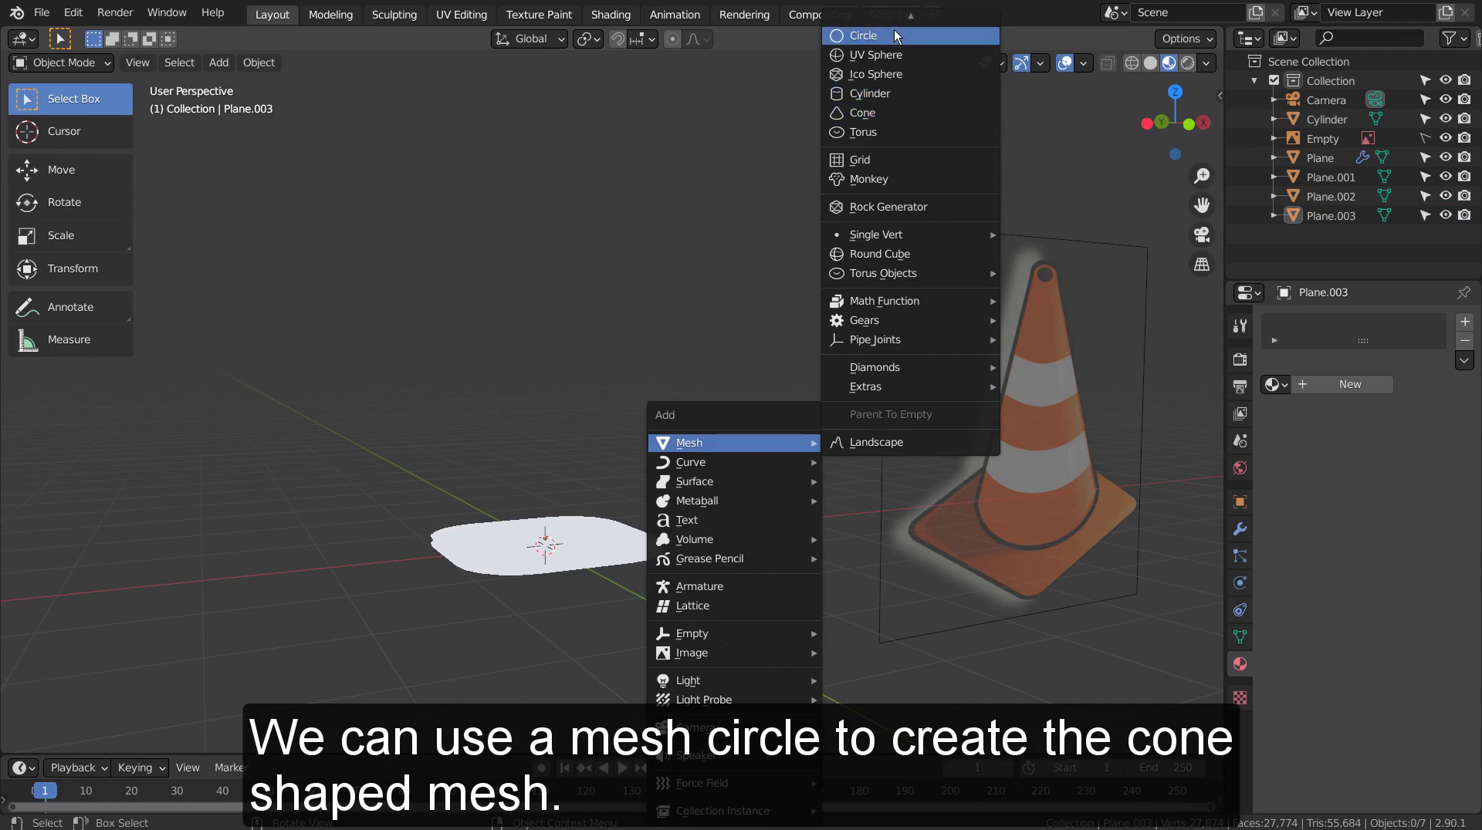
key(shift+z)
key(s)
key(g)
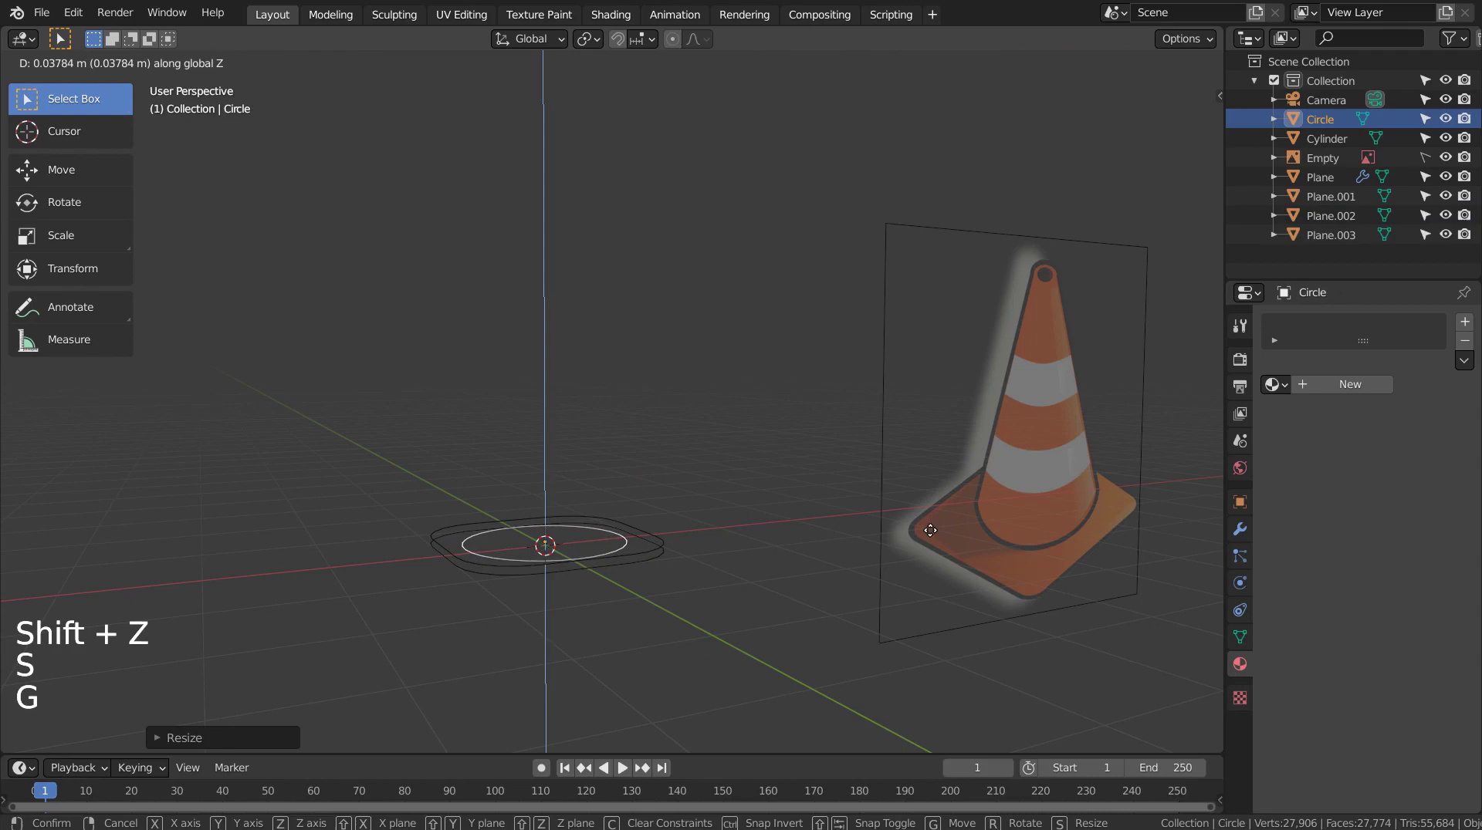
key(shift+d)
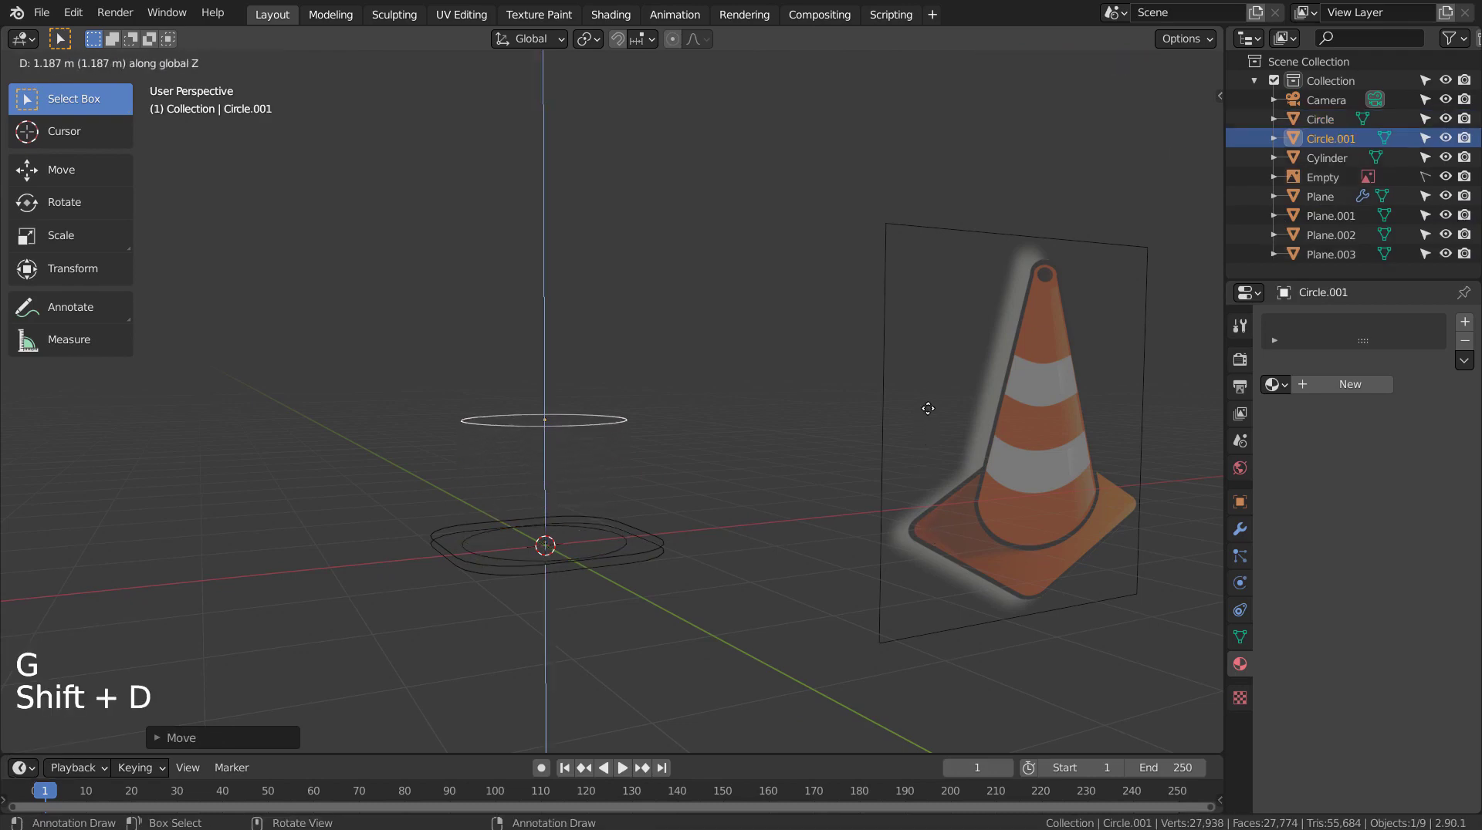
key(KP_1)
scroll(down, 3)
key(g)
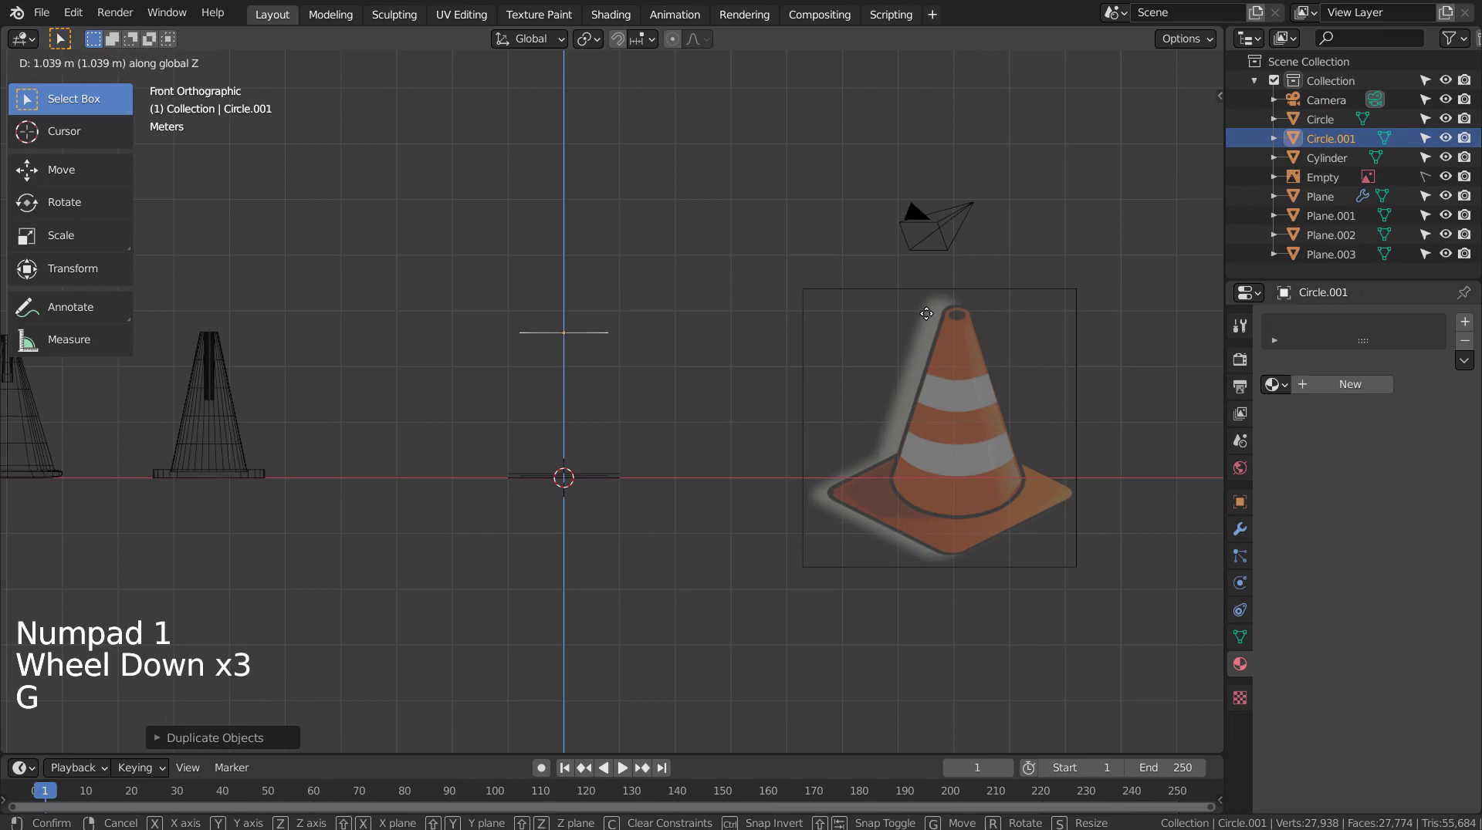
key(s)
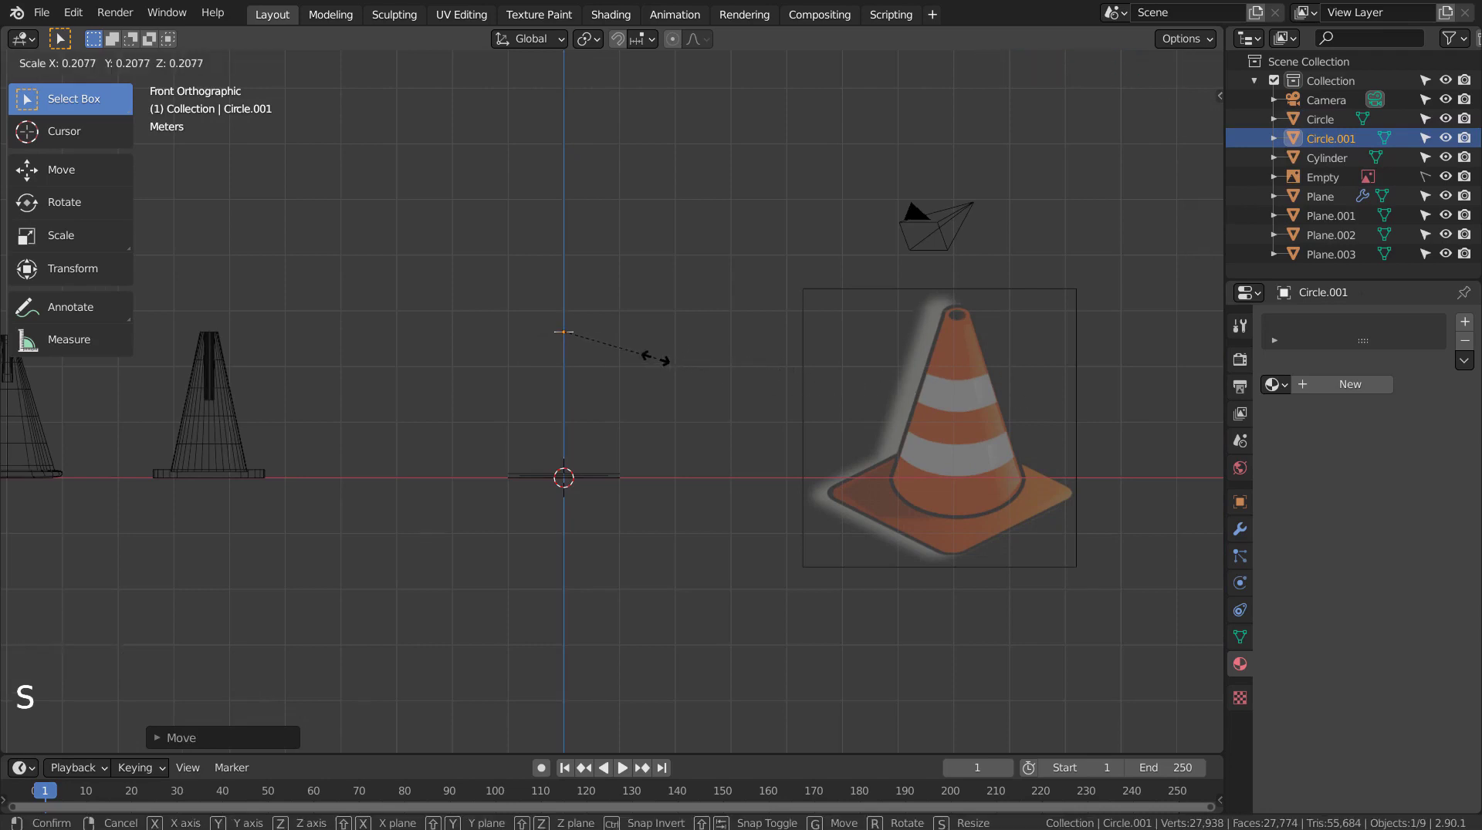
Select the base circle and lift it slightly above the ground along Z in front view
middle_click(690, 424)
scroll(up, 3)
click(625, 506)
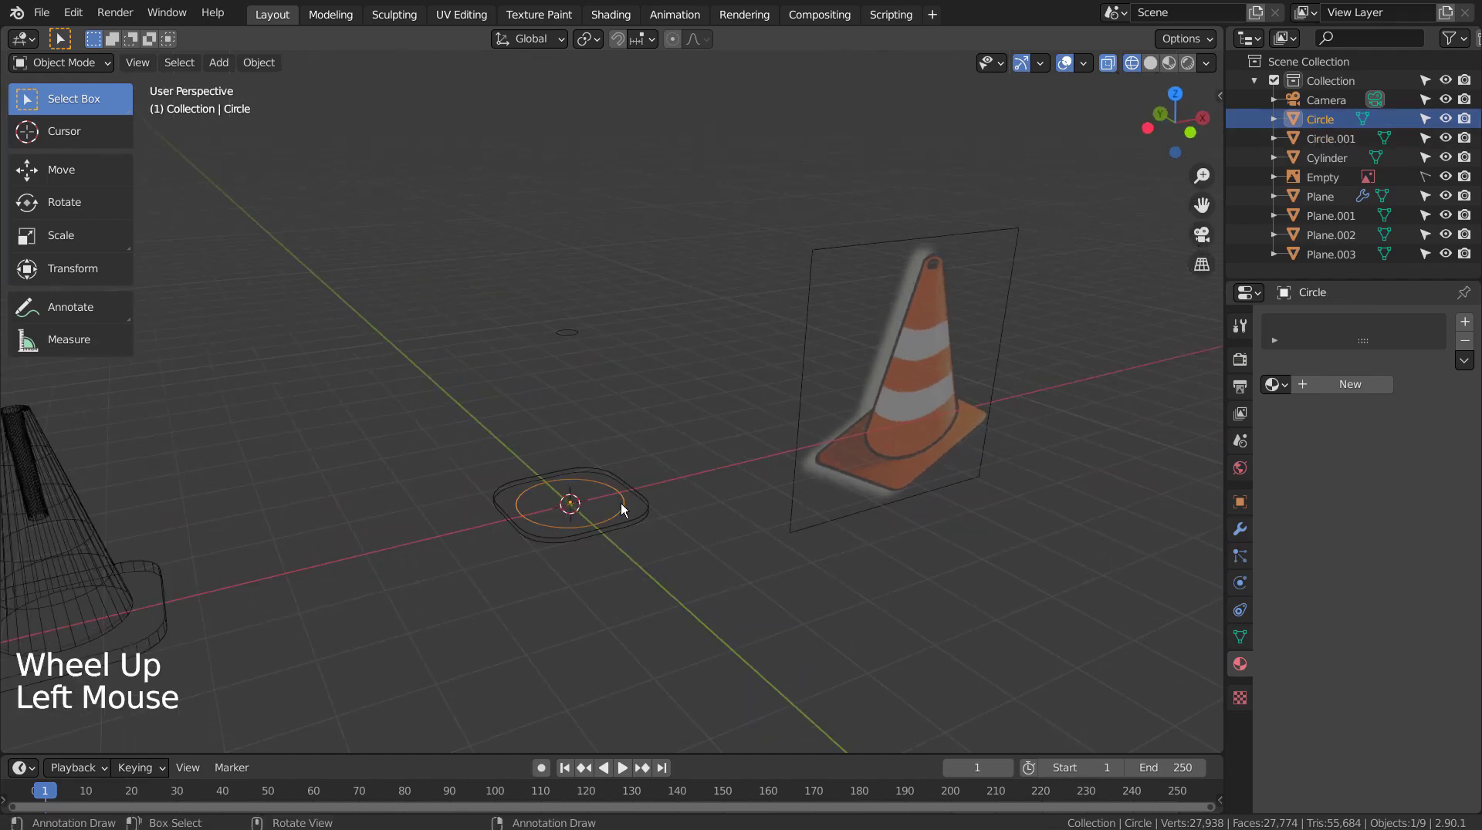
key(KP_3)
scroll(up, 3)
key(shift+z)
middle_click(612, 636)
scroll(up, 3)
middle_click(658, 597)
key(KP_1)
middle_click(655, 655)
scroll(up, 3)
key(g)
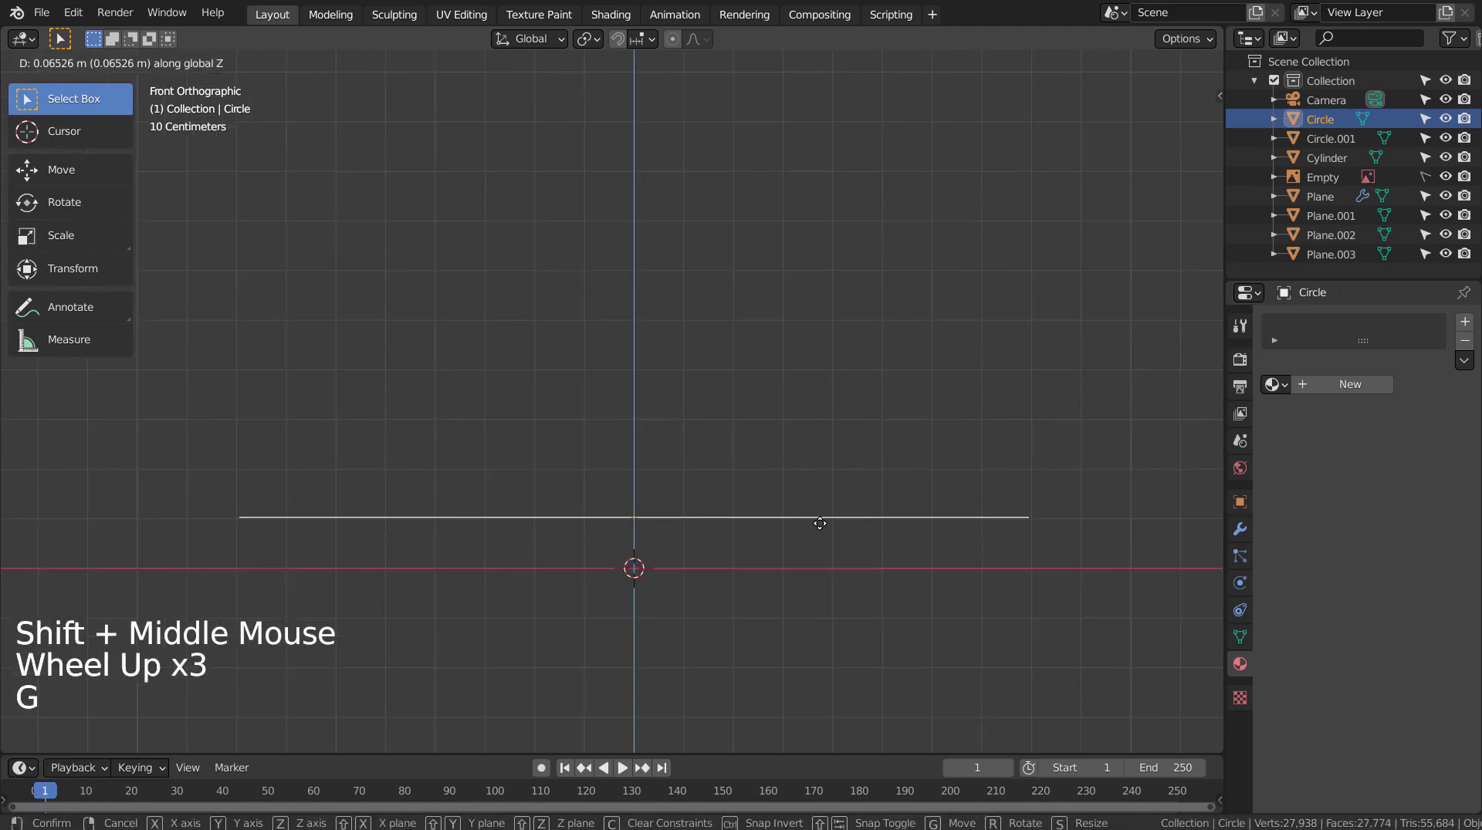
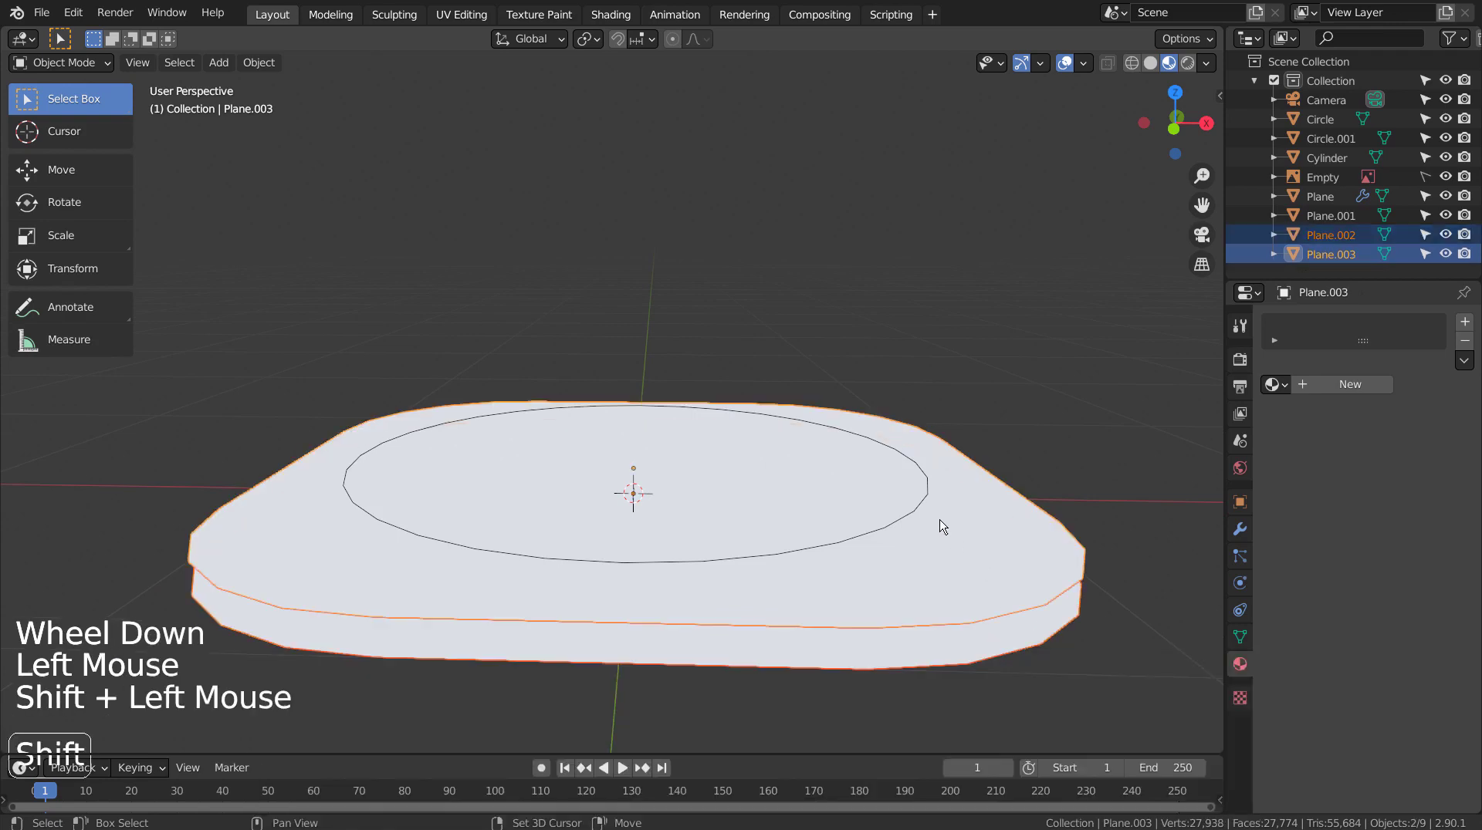
Join the circle and plane outlines into one mesh with Ctrl+J and select all their vertices
scroll(down, 3)
middle_click(712, 210)
middle_click(711, 480)
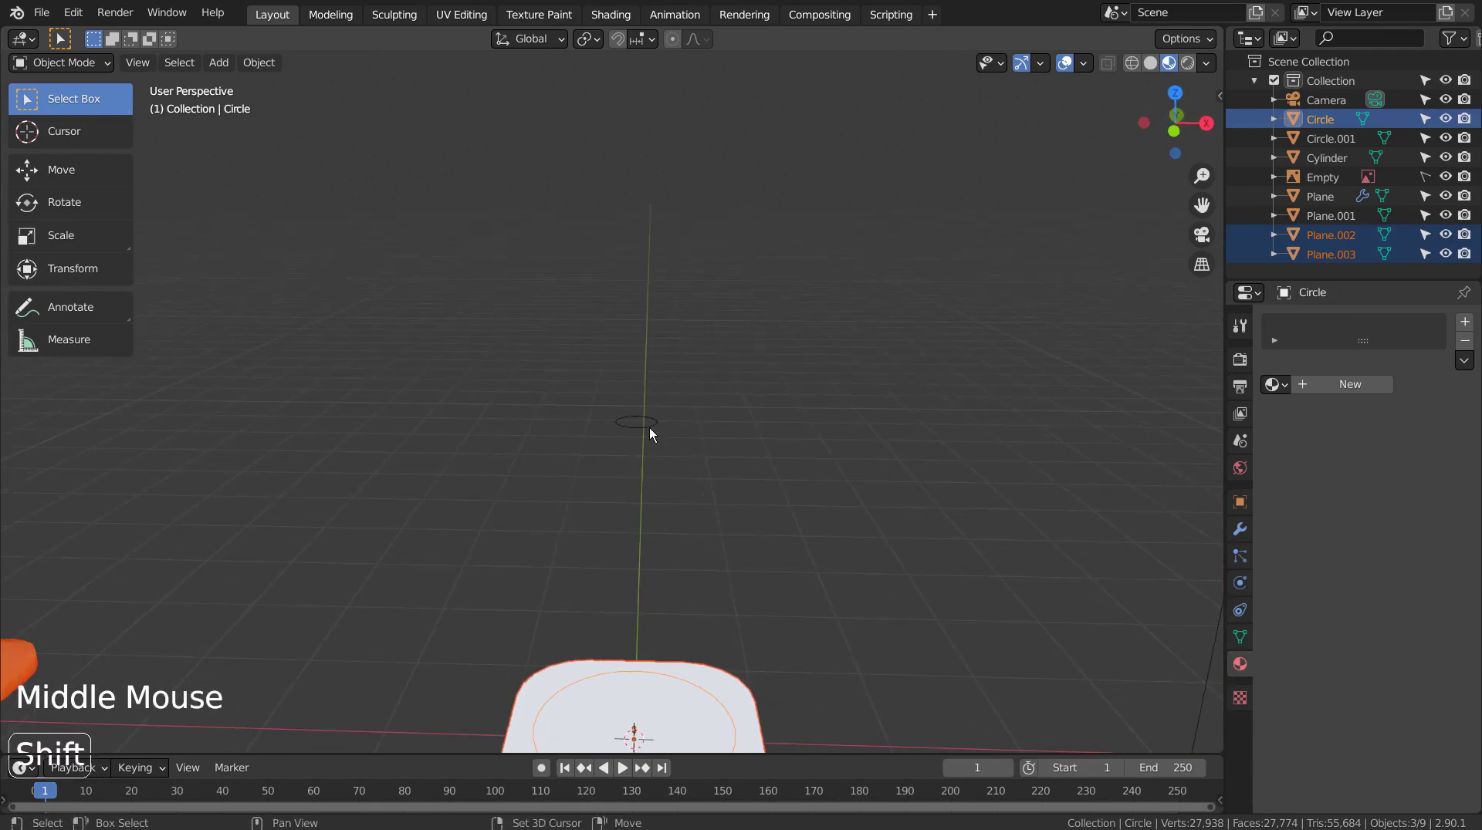
click(654, 431)
scroll(down, 3)
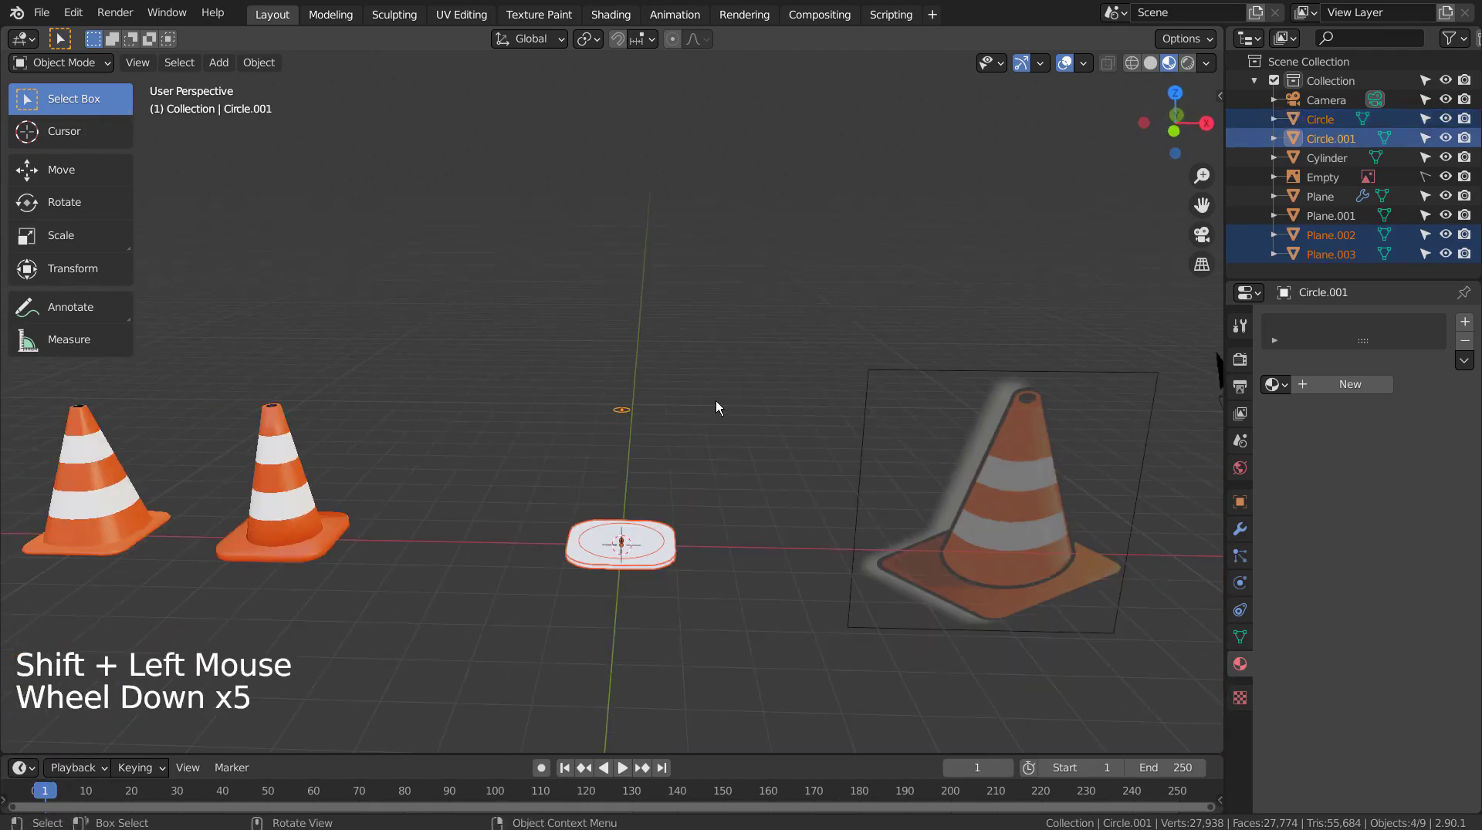
key(1)
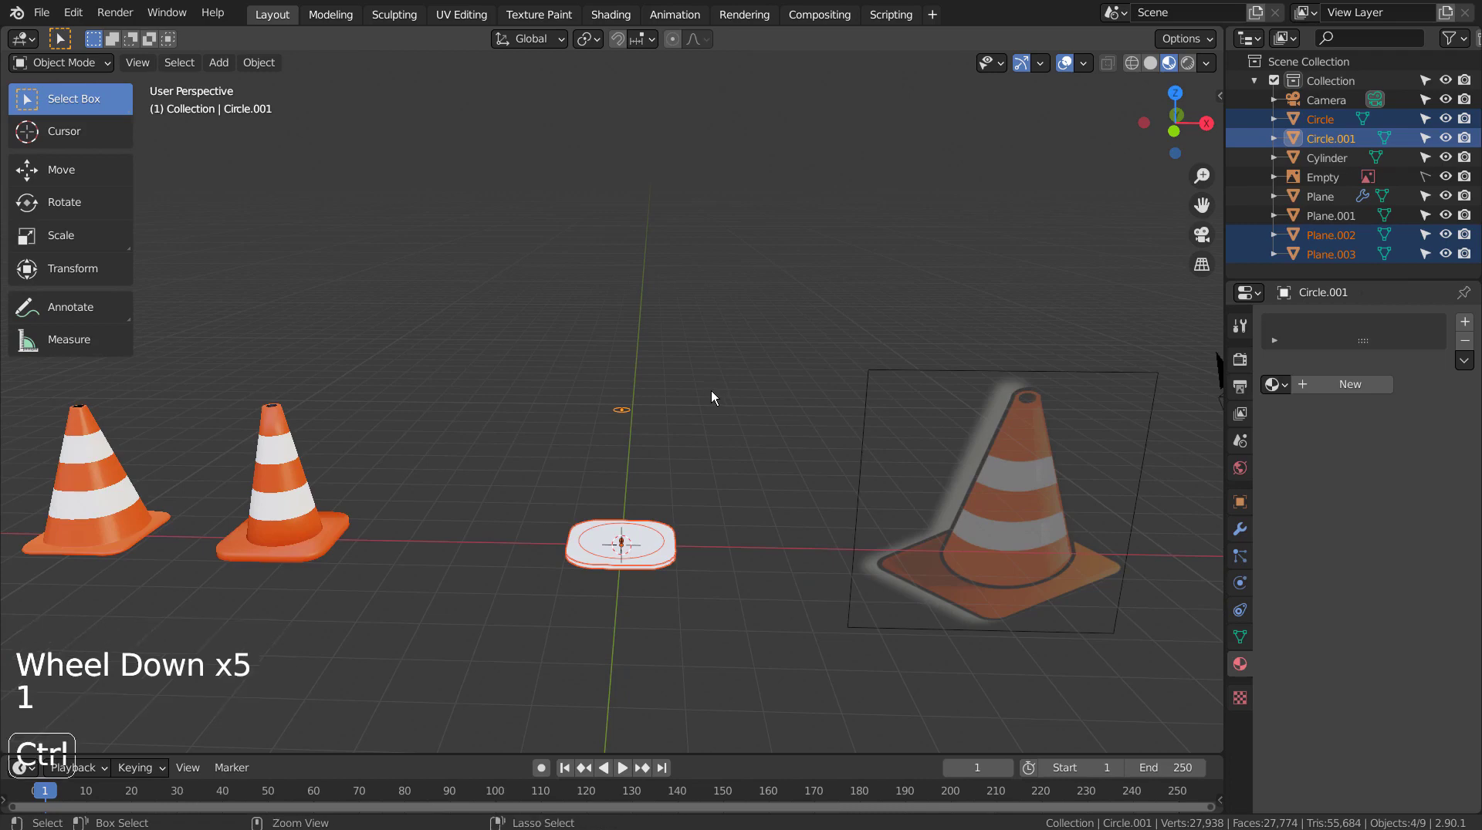
key(ctrl+j)
key(Tab)
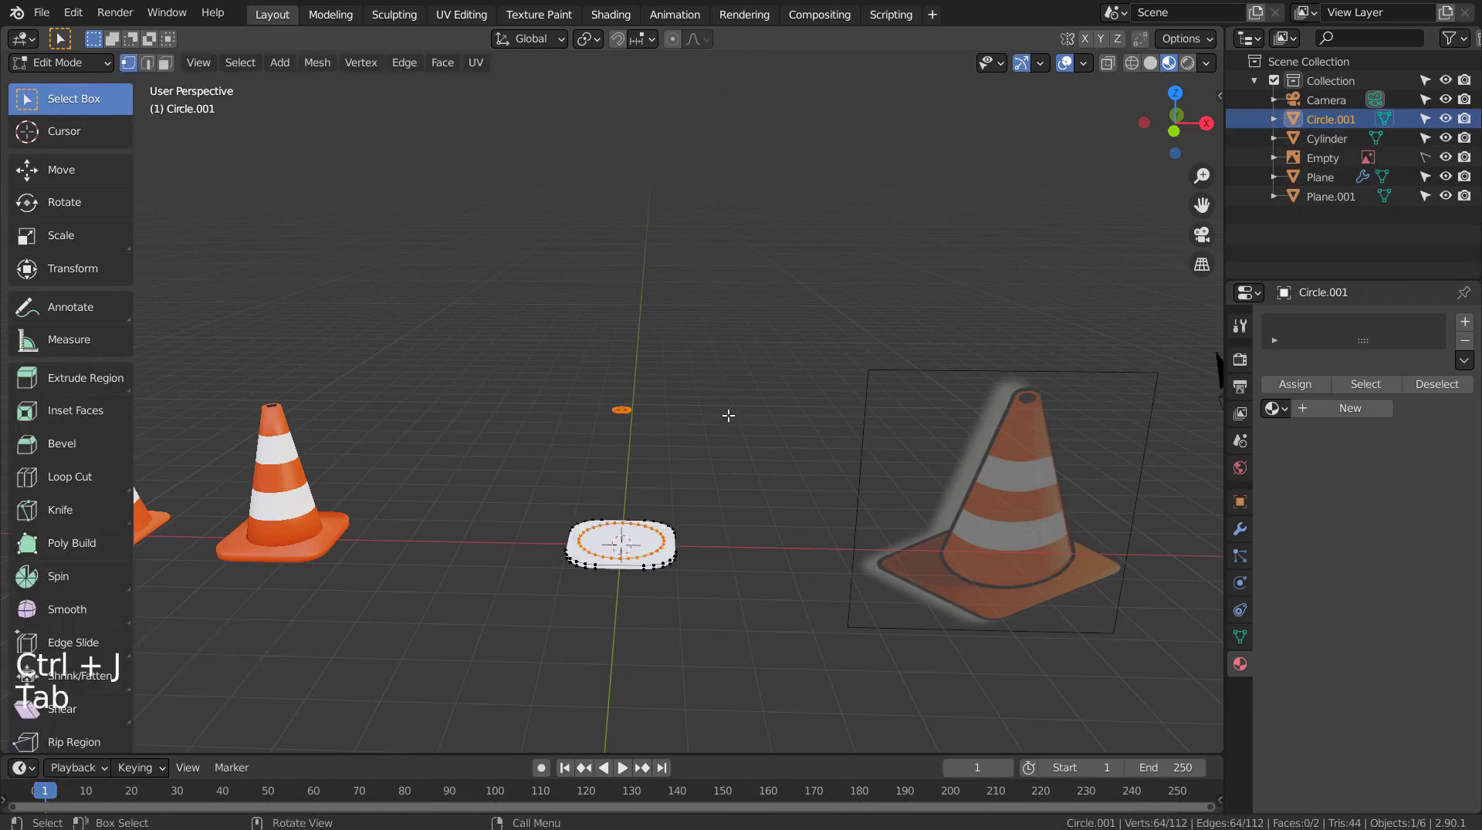
key(a)
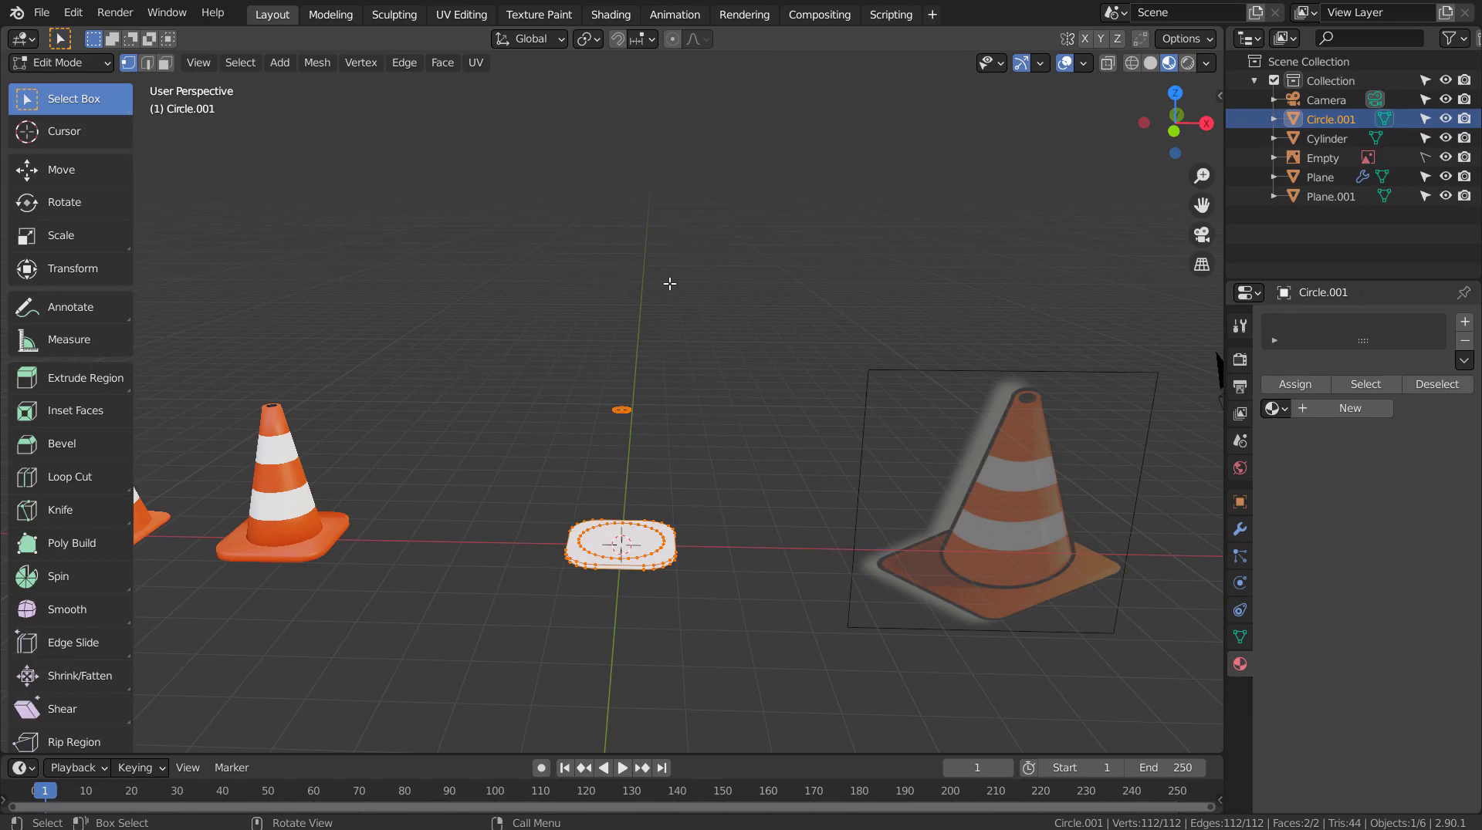
Loft between the loops with LoopTools into a cone shell and set it to Shade Smooth
right_click(674, 286)
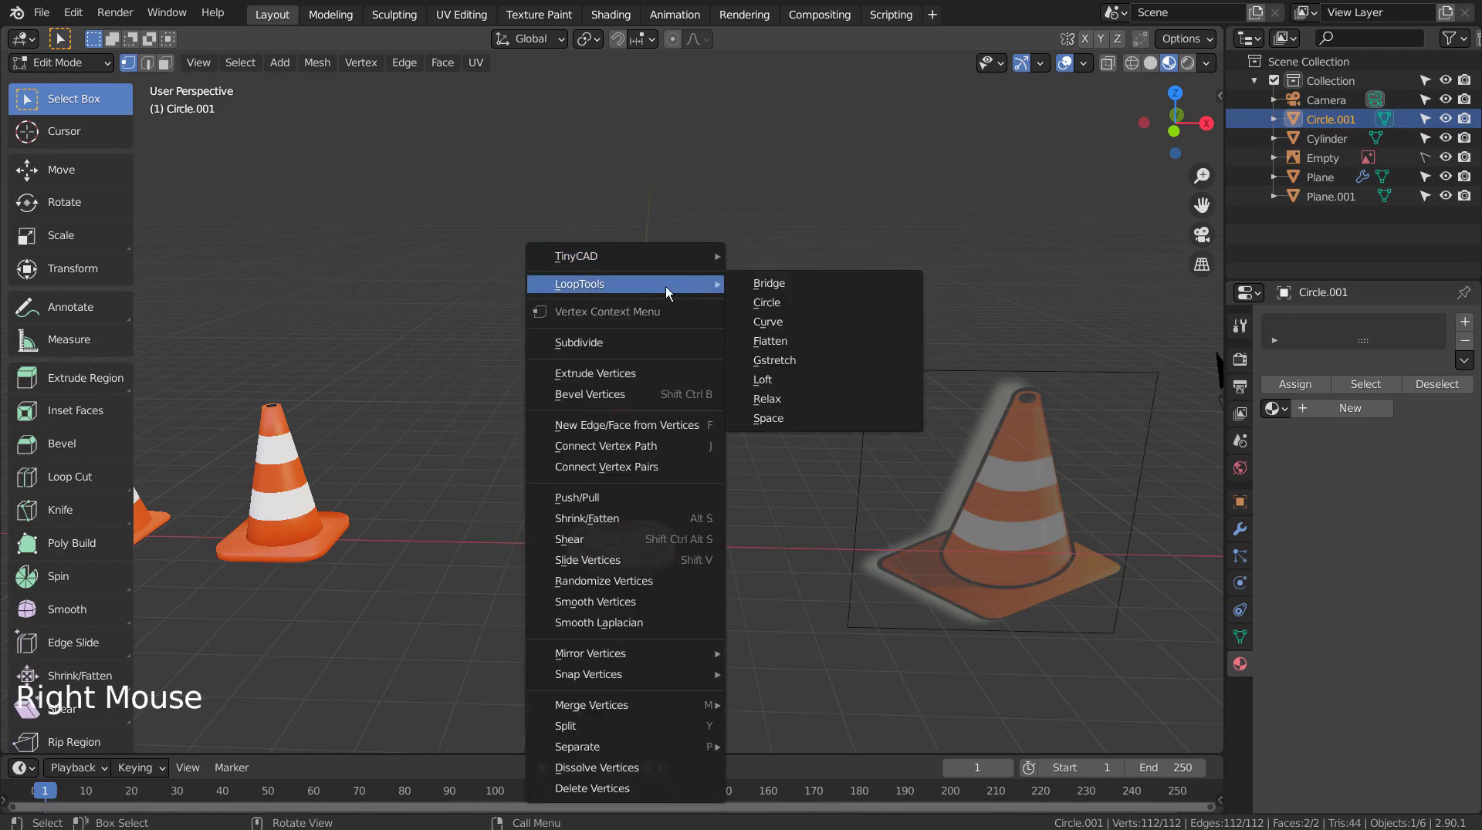
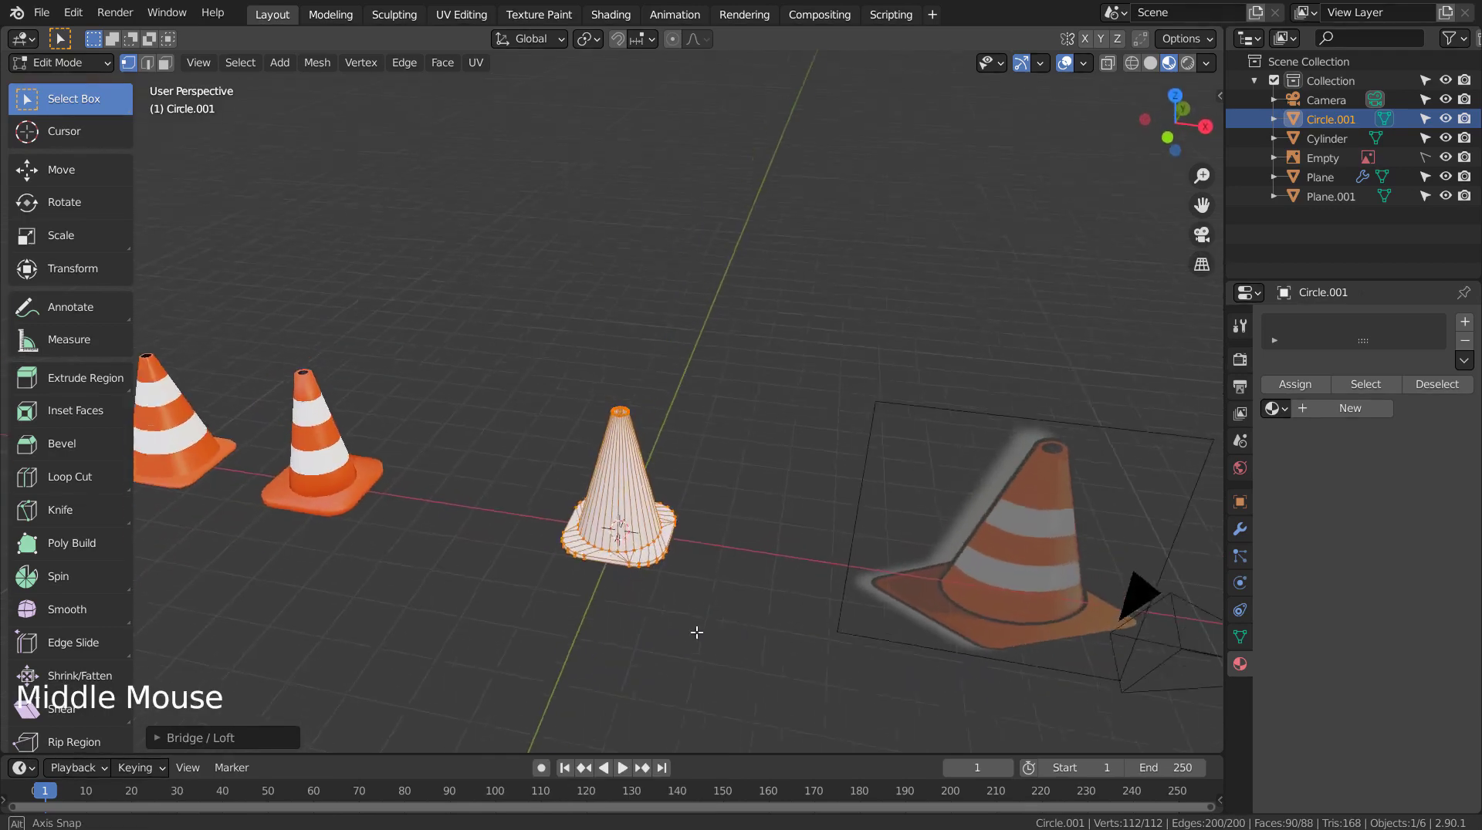
scroll(up, 3)
key(Tab)
click(646, 520)
right_click(665, 537)
scroll(up, 3)
middle_click(689, 506)
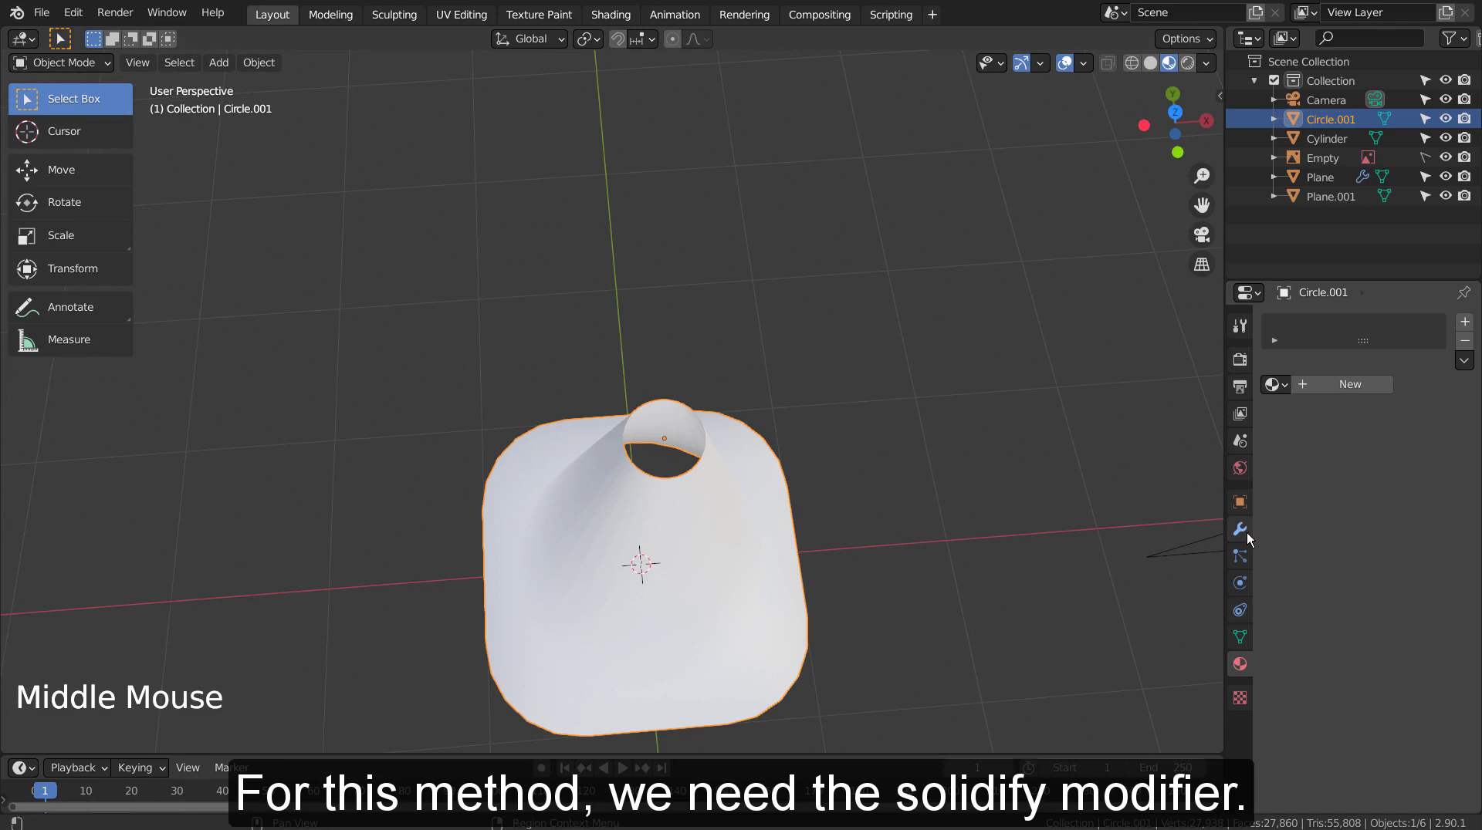
Add a Solidify modifier giving the cone shell about 0.47 m thickness
click(1341, 332)
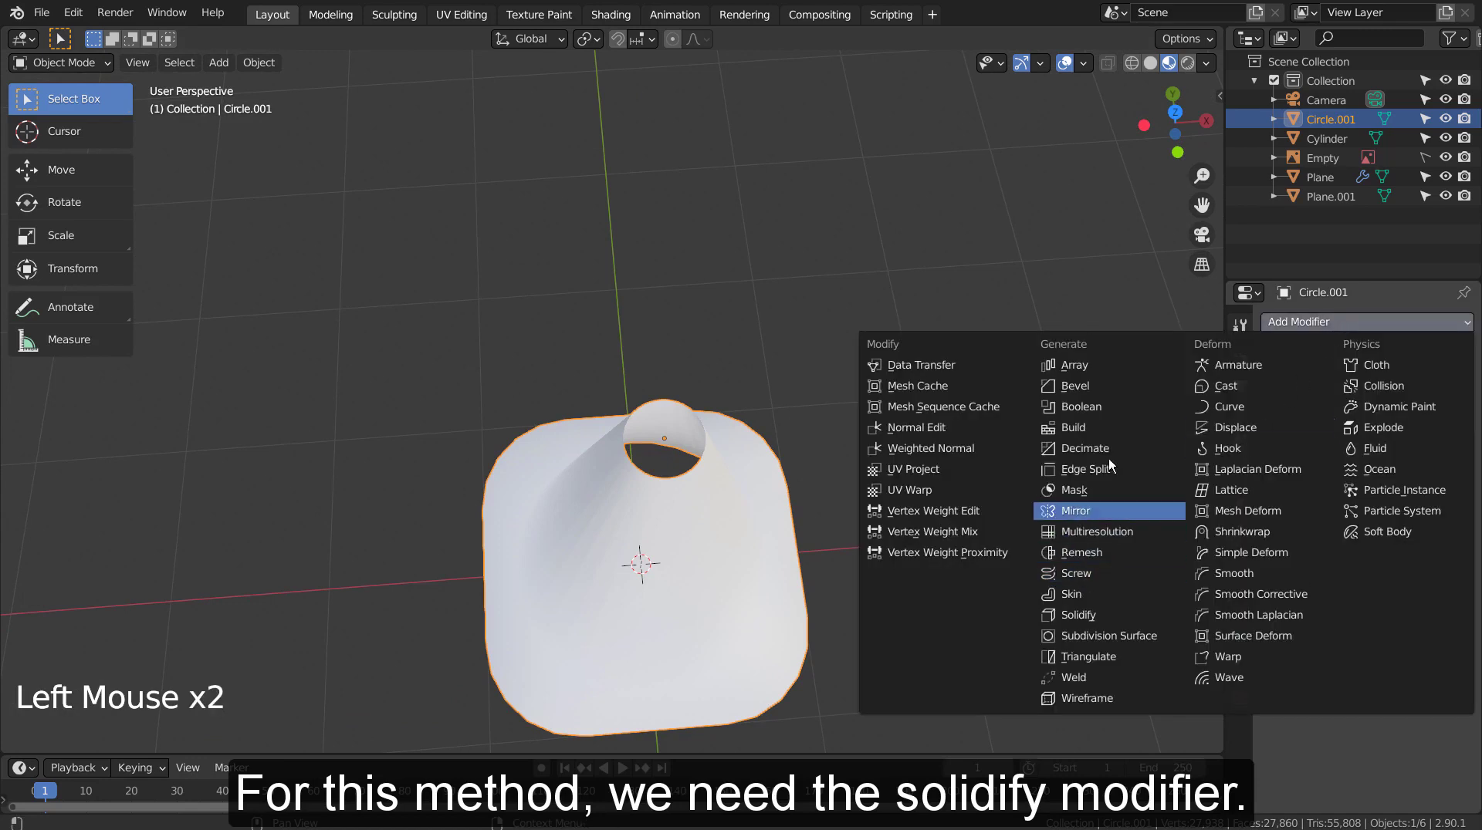
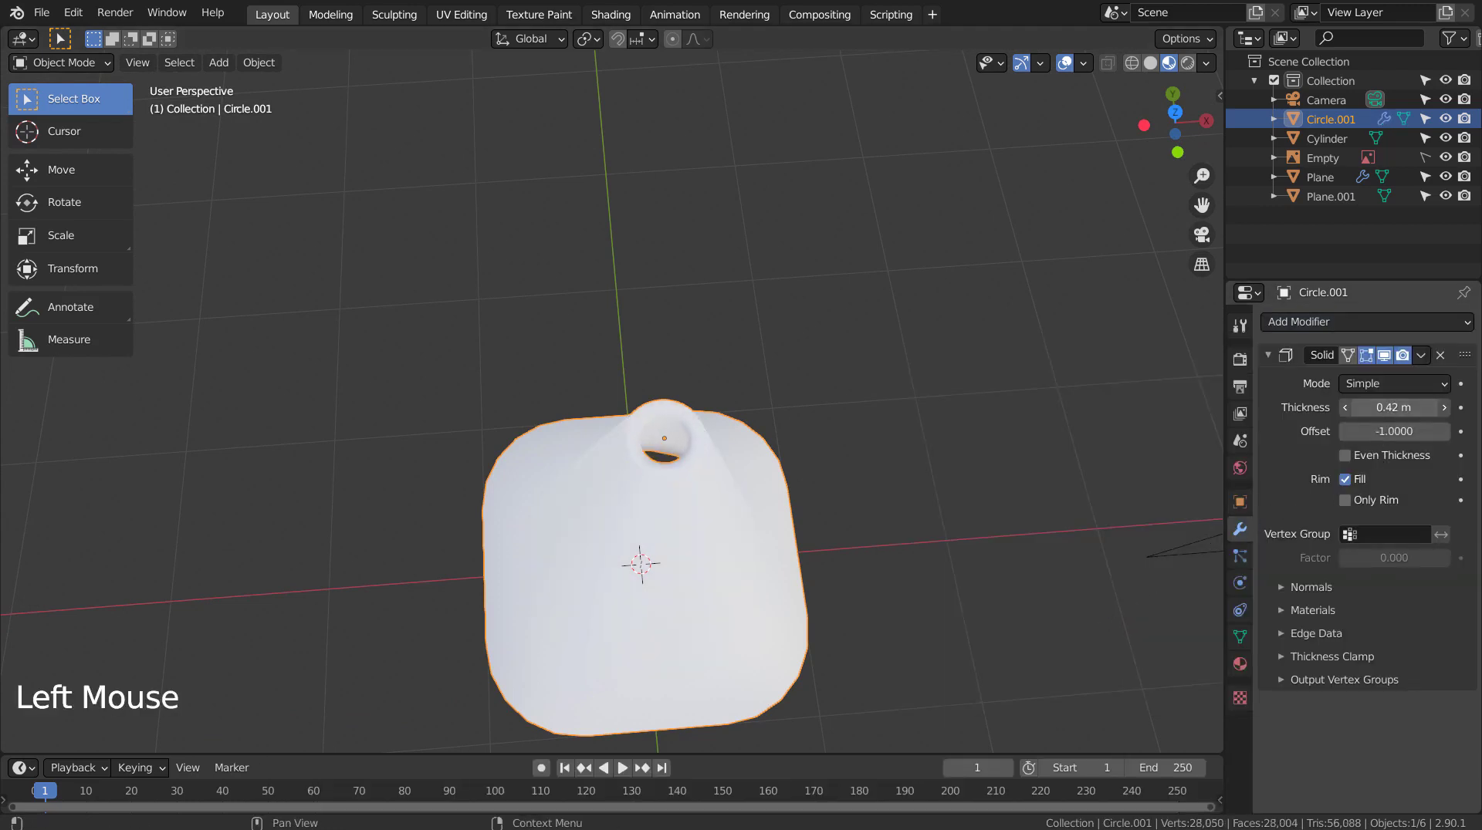
middle_click(937, 634)
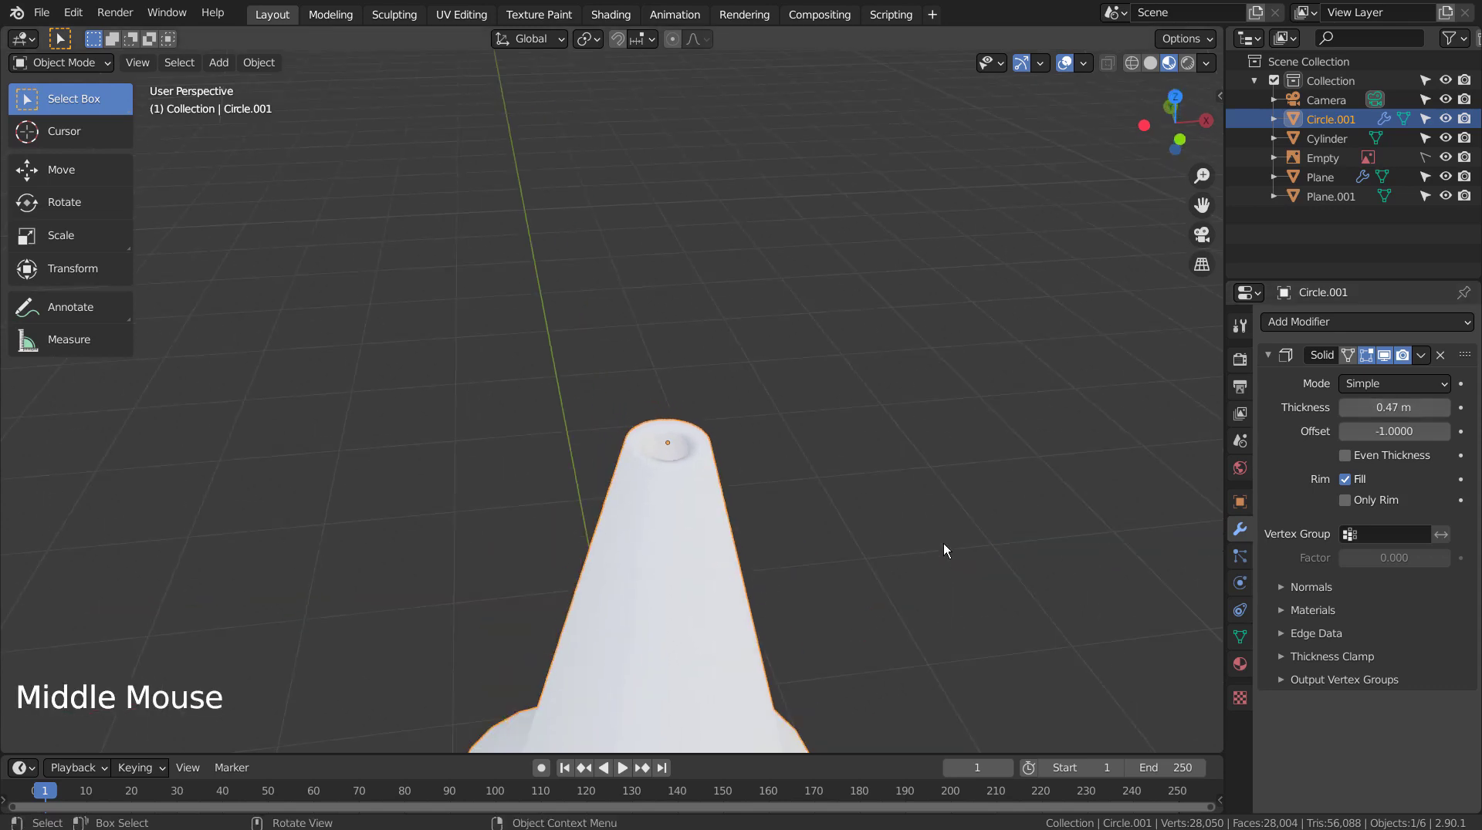
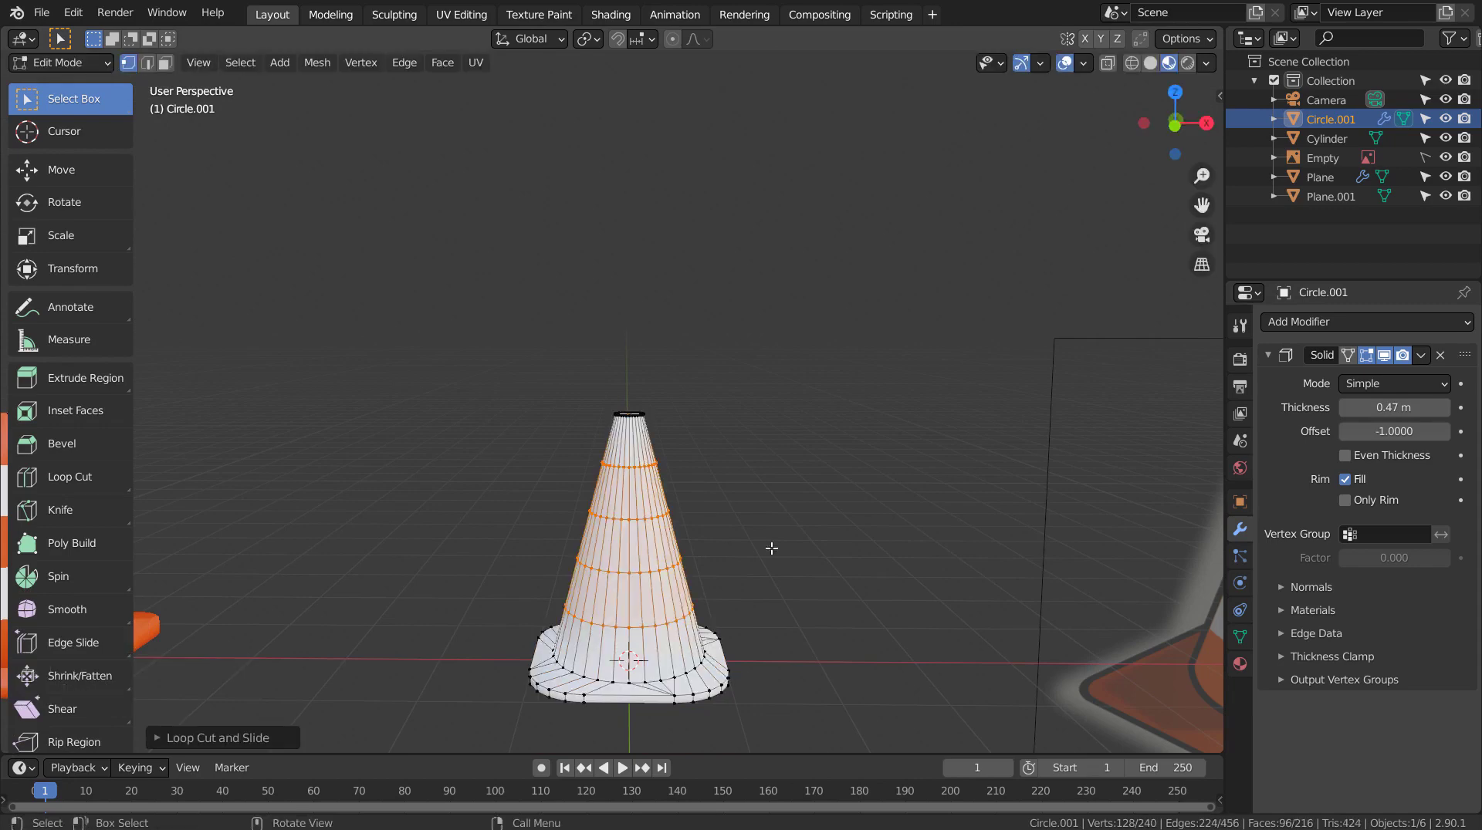
Create an orange Material.001 on the cone and select stripe face bands in face mode
key(Tab)
click(1250, 666)
click(1285, 389)
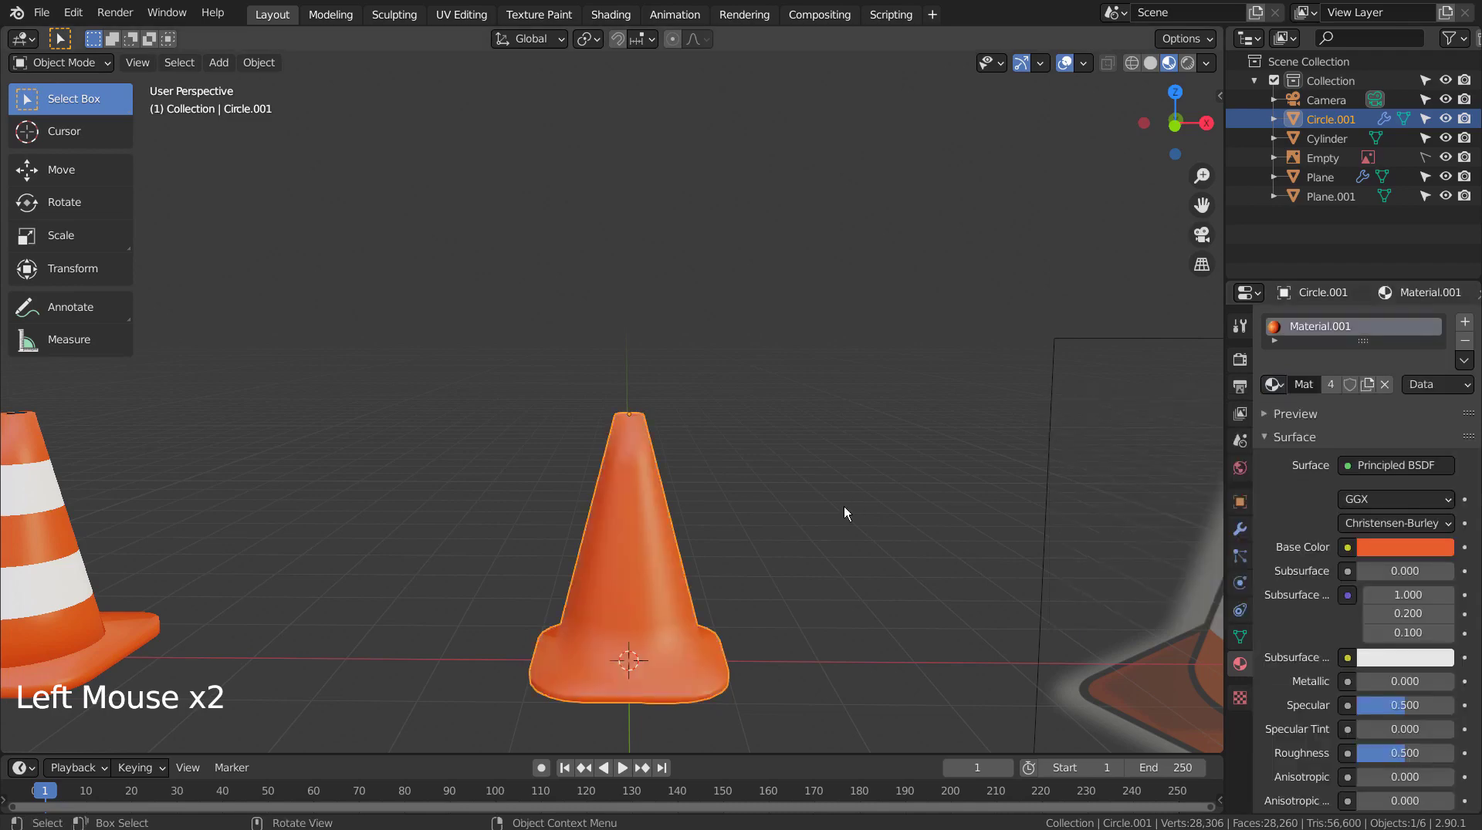
key(Tab)
key(3)
drag(640, 496, 660, 593)
click(650, 602)
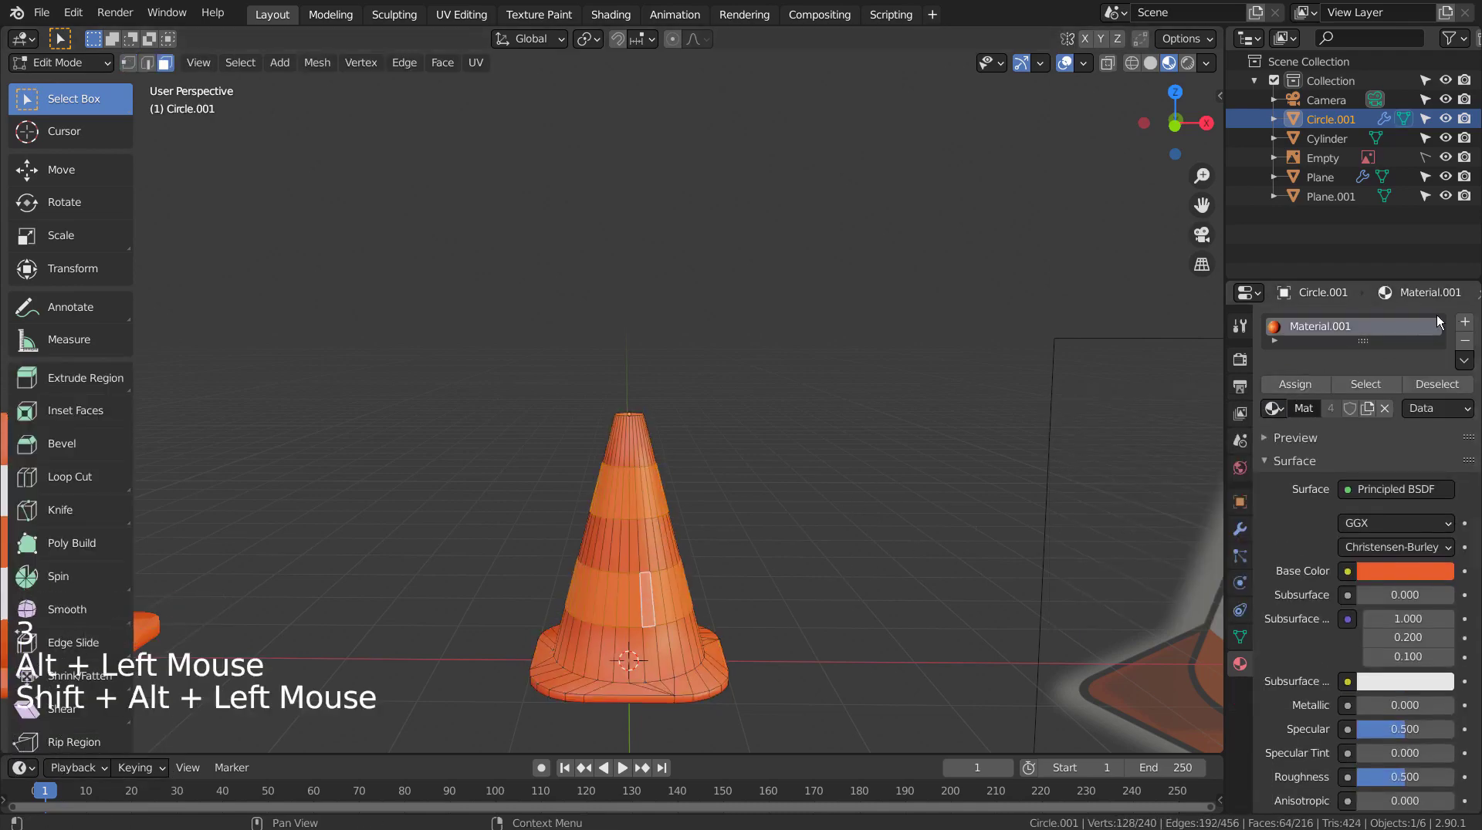
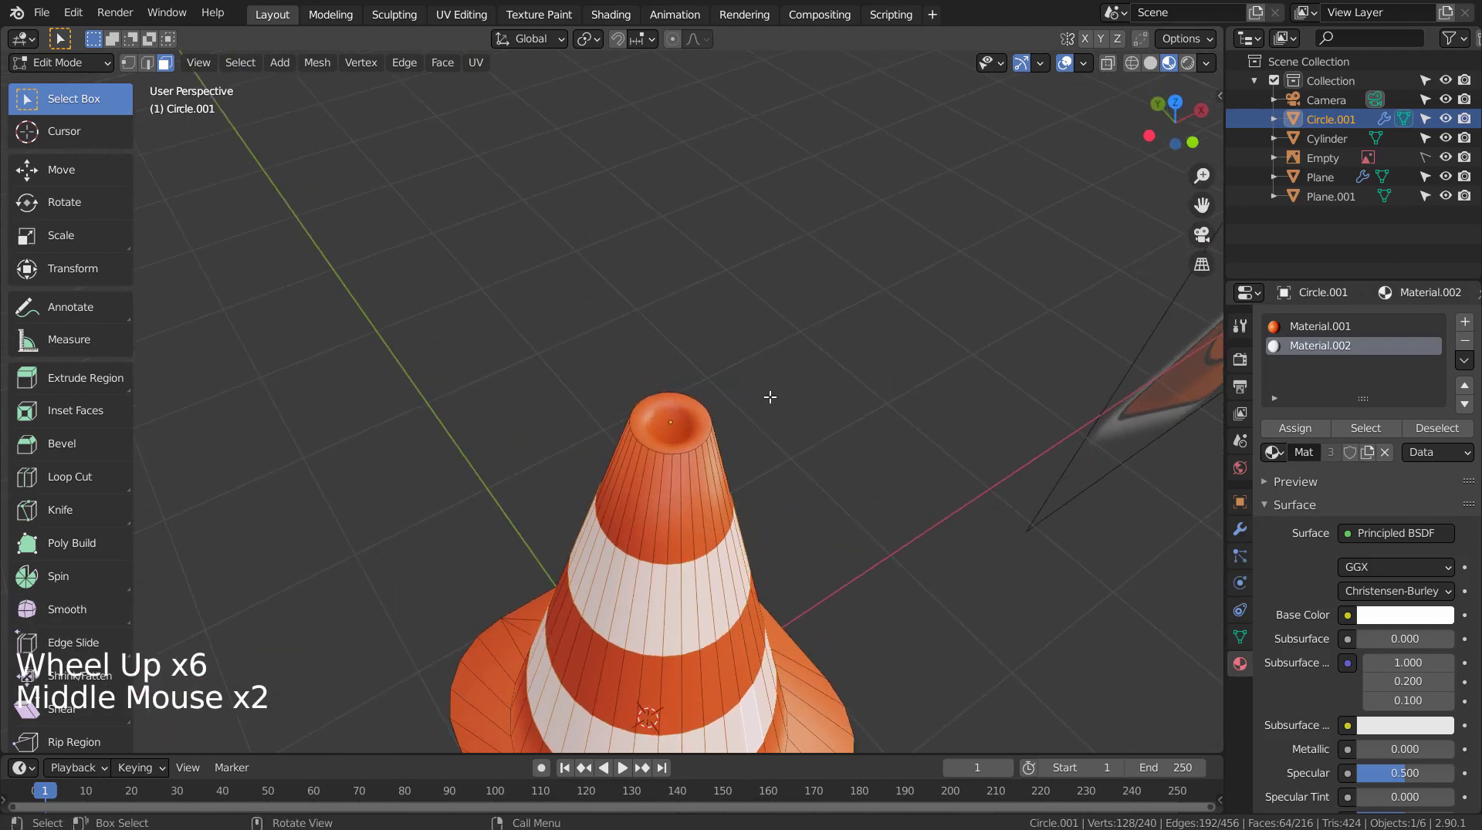
Give the stripe bands the white Material.002 and return to the modifier settings
key(Tab)
key(Tab)
scroll(up, 3)
scroll(up, 3)
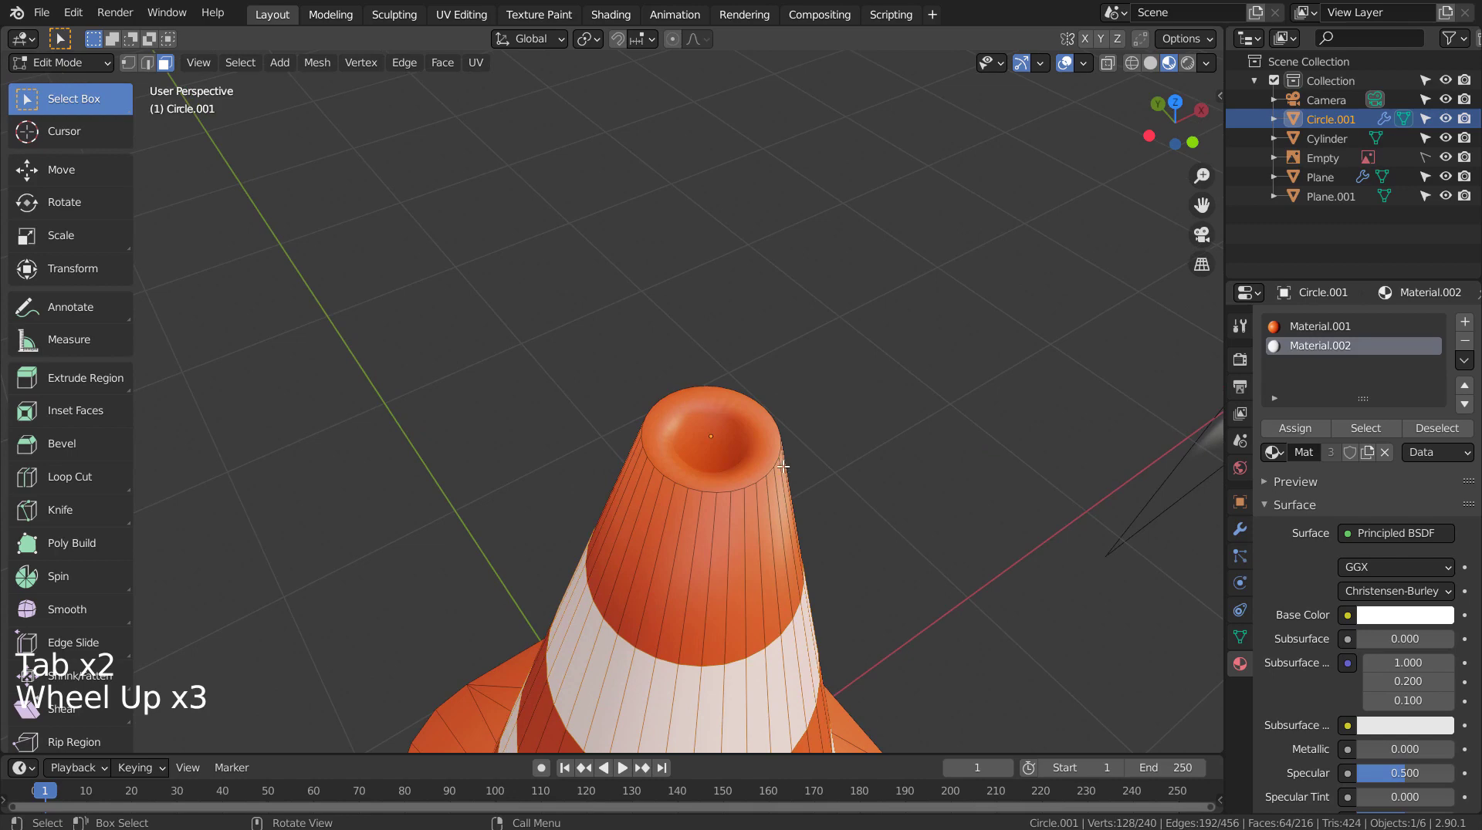
click(1243, 536)
key(ctrl+a)
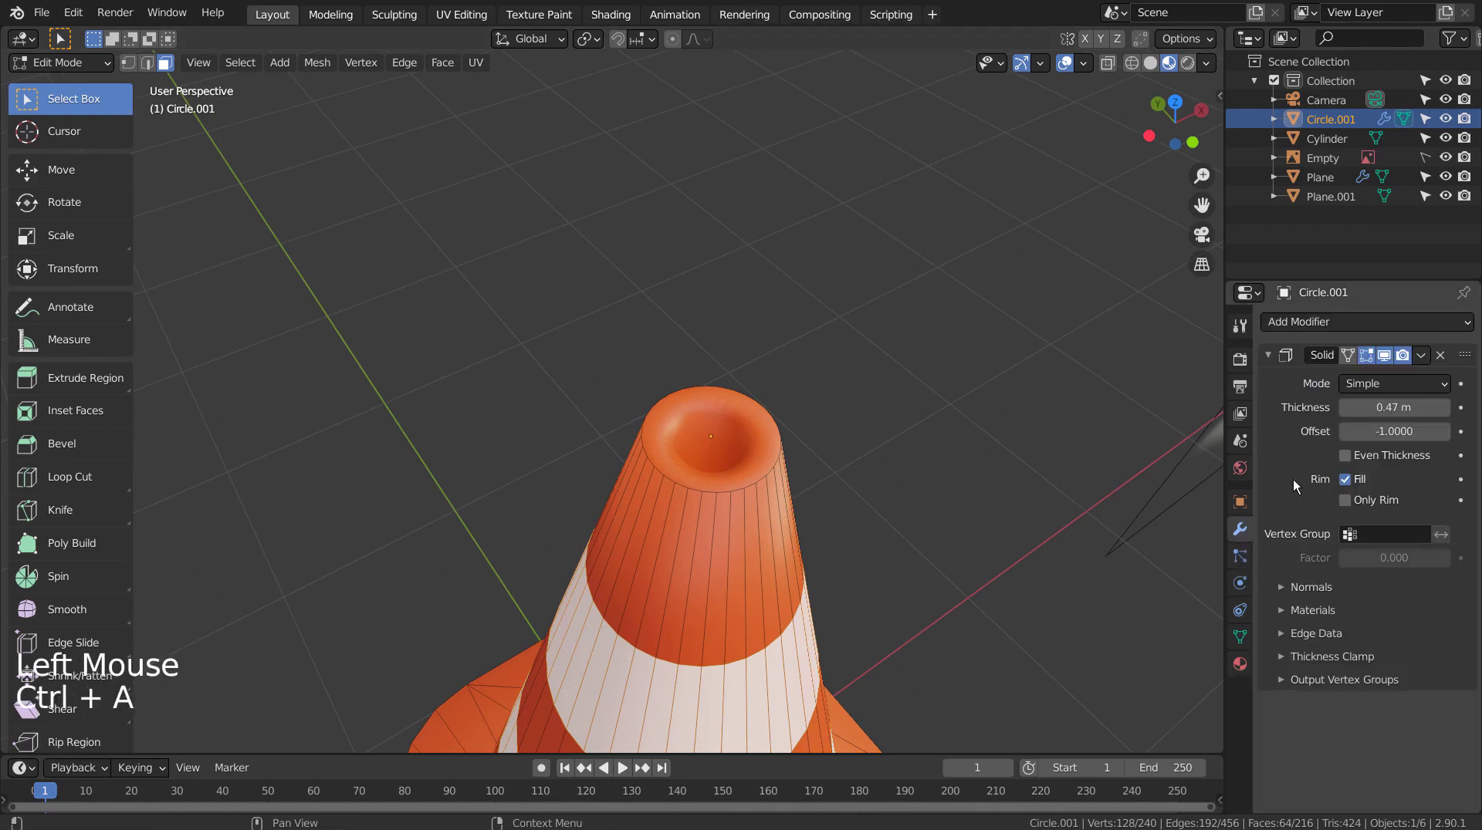
Apply the Solidify modifier and add an edge loop just inside the top opening, sliding it toward the rim
key(Tab)
key(ctrl+a)
key(Tab)
key(ctrl+r)
key(ctrl+r)
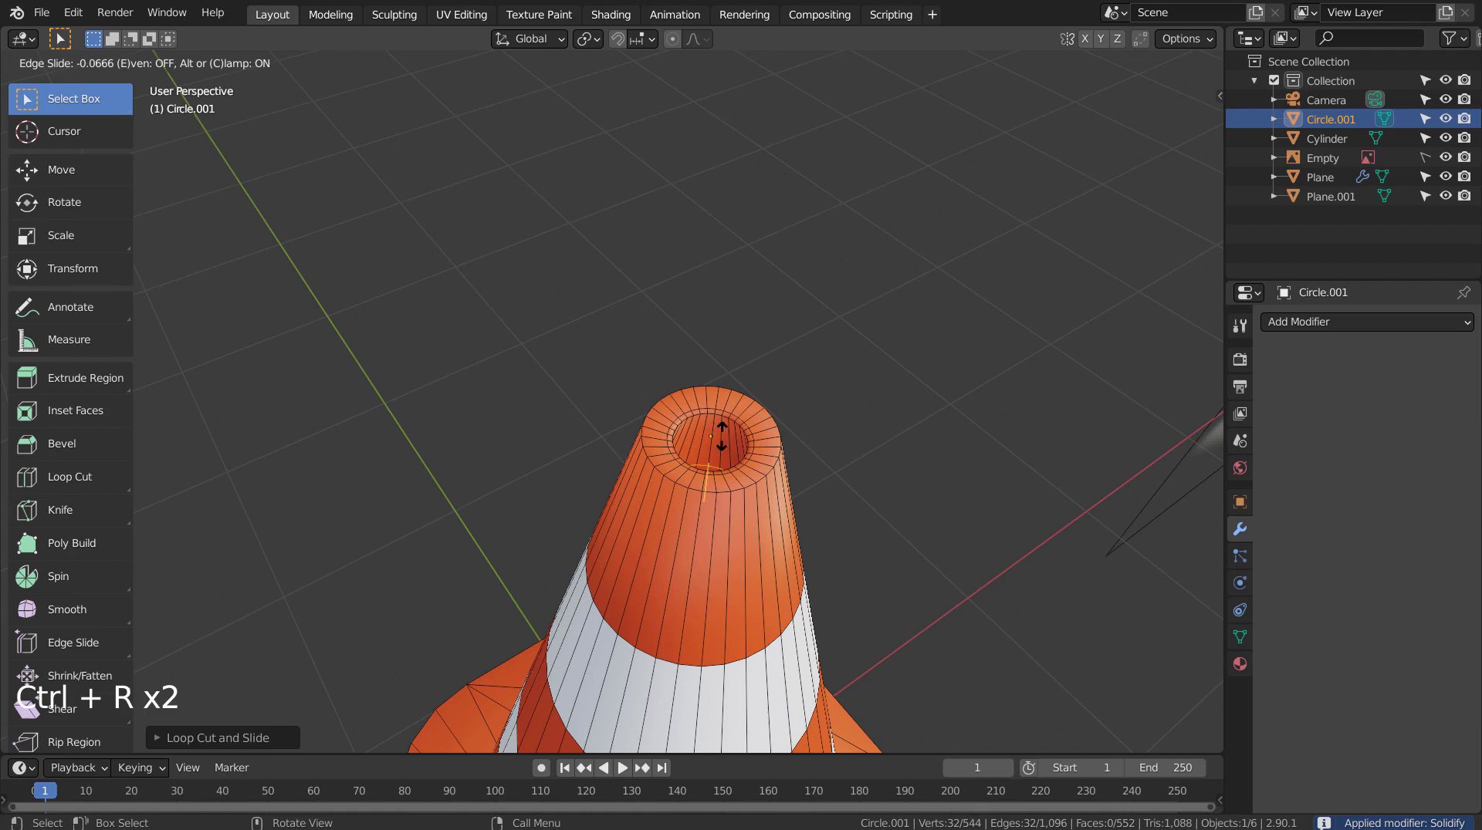
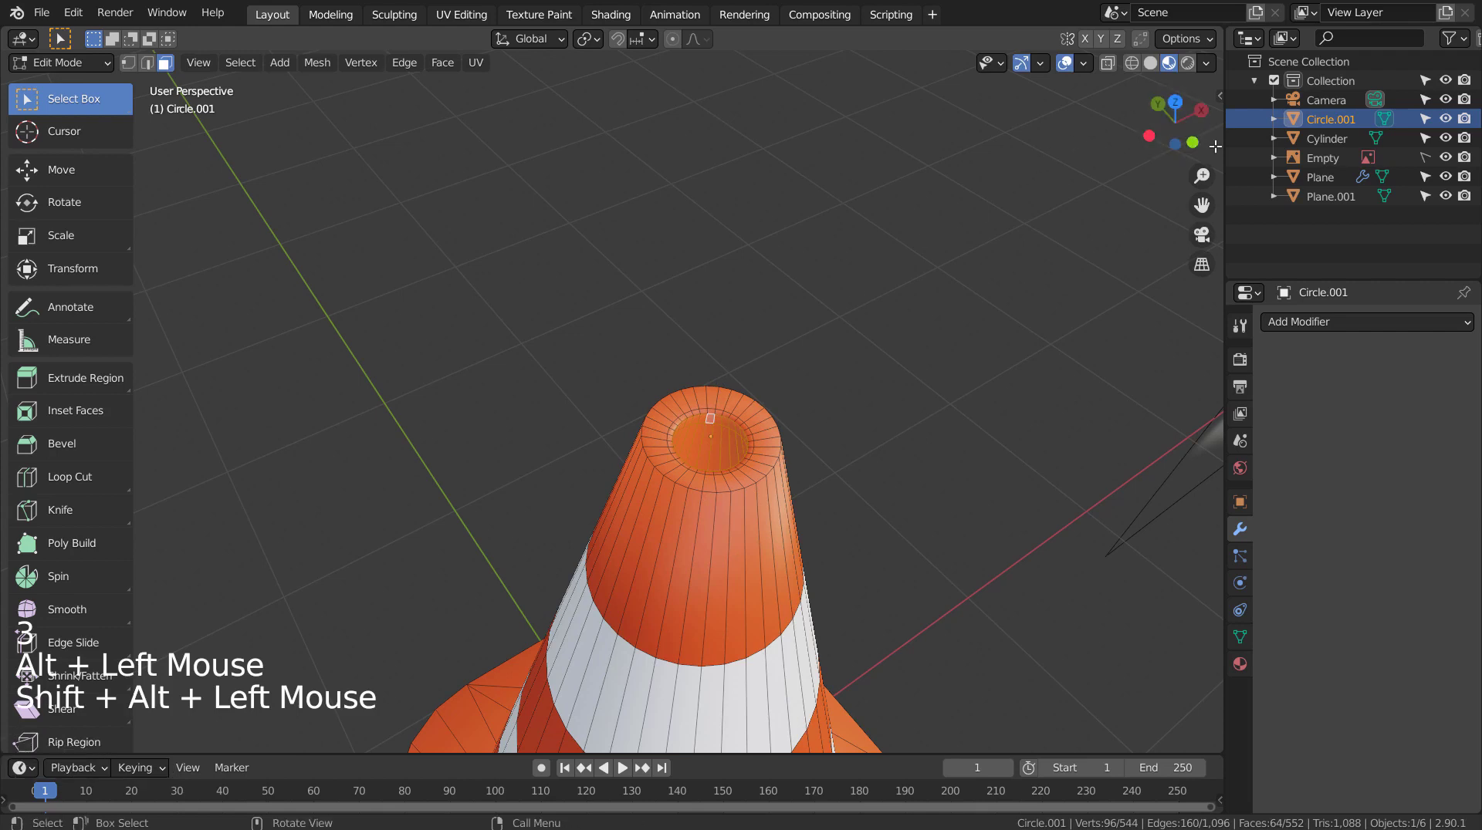
Add a material slot holding black Material.003 and select the cone's inner top faces
click(1247, 670)
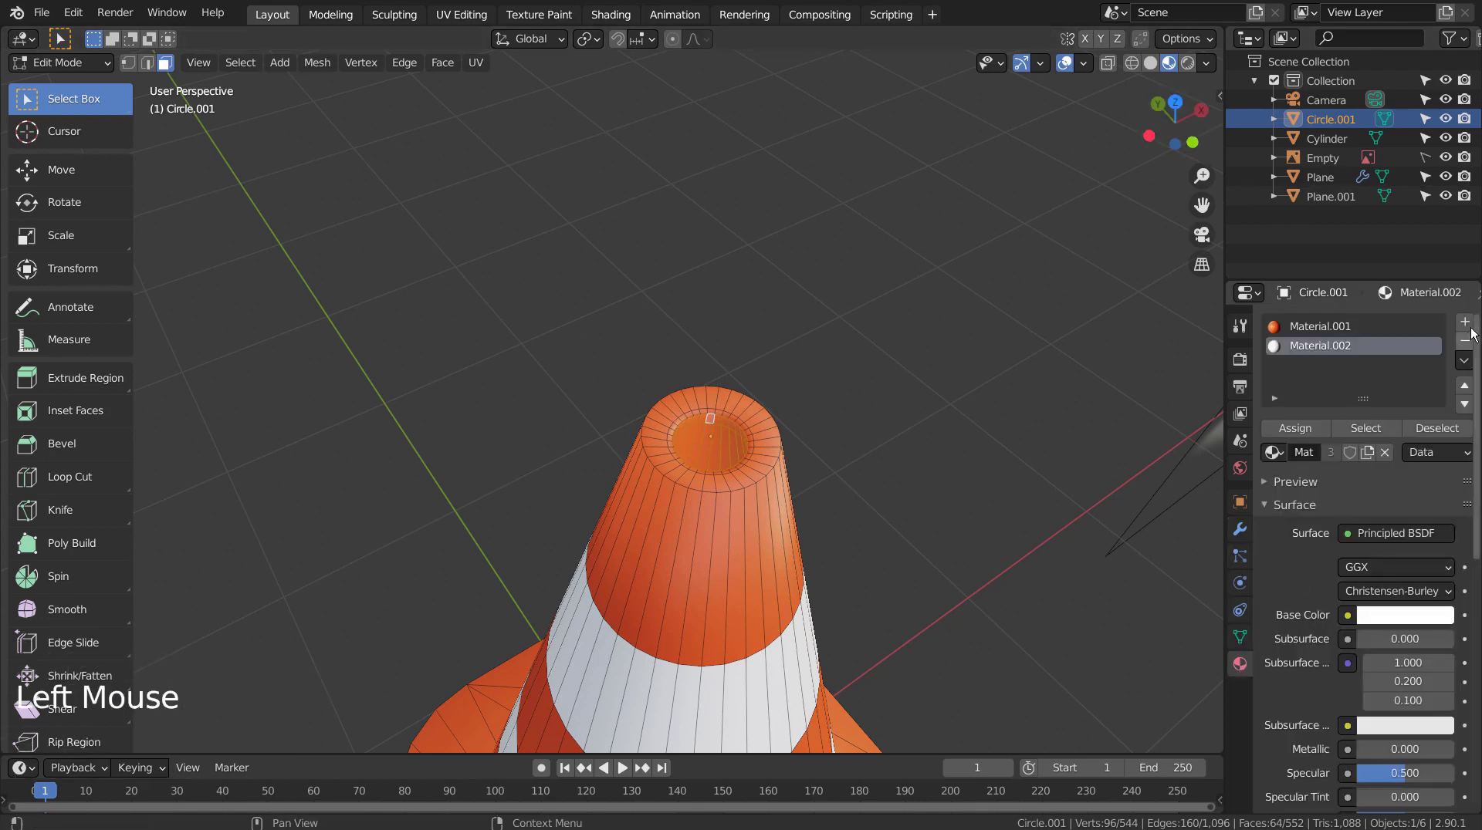
click(1475, 330)
click(1280, 454)
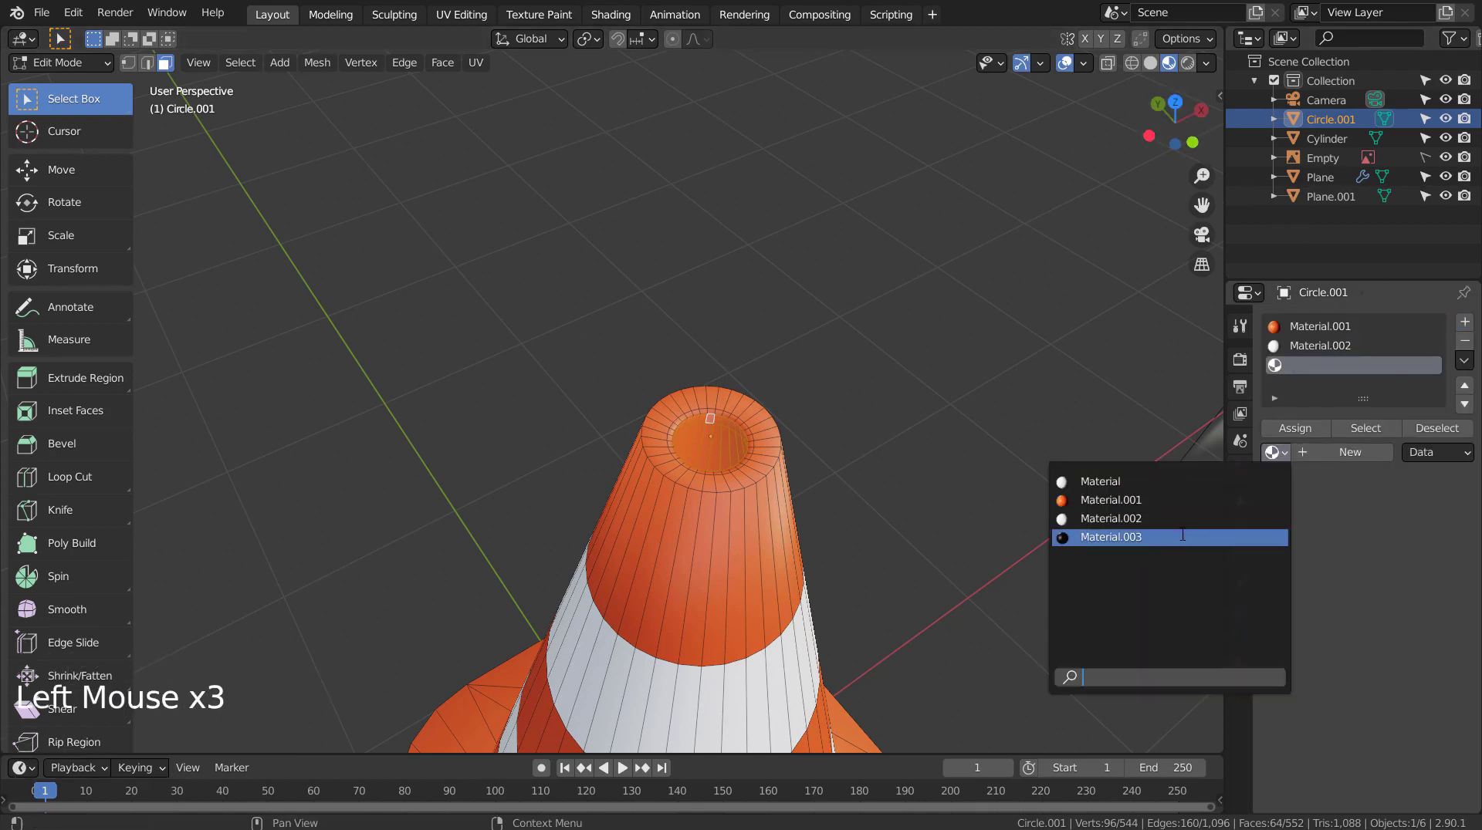
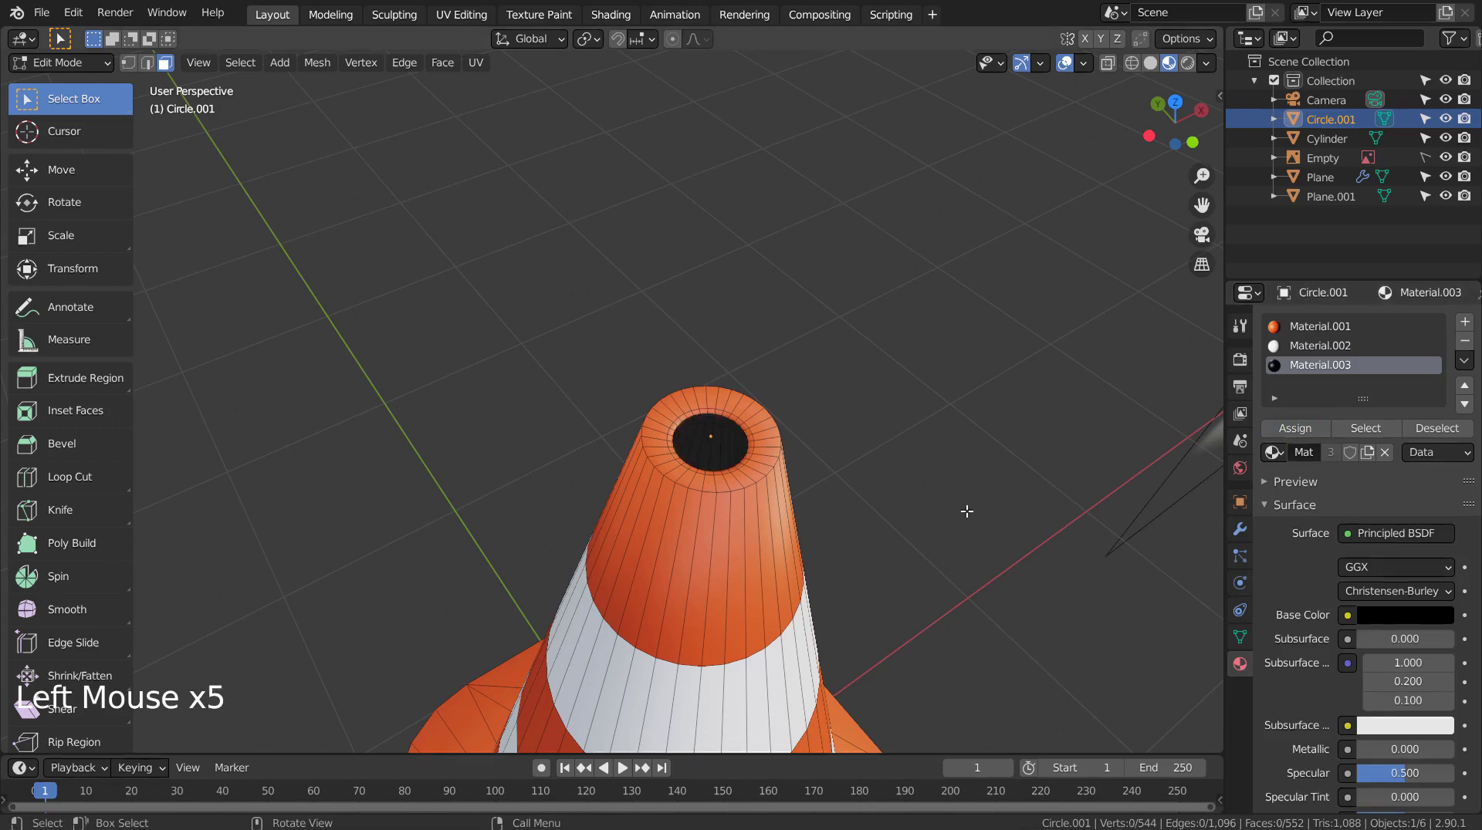
middle_click(968, 632)
scroll(down, 3)
click(827, 557)
Assign the black material to the opening, then slide the cone along X beside the other two
middle_click(789, 611)
scroll(down, 3)
click(629, 484)
key(g)
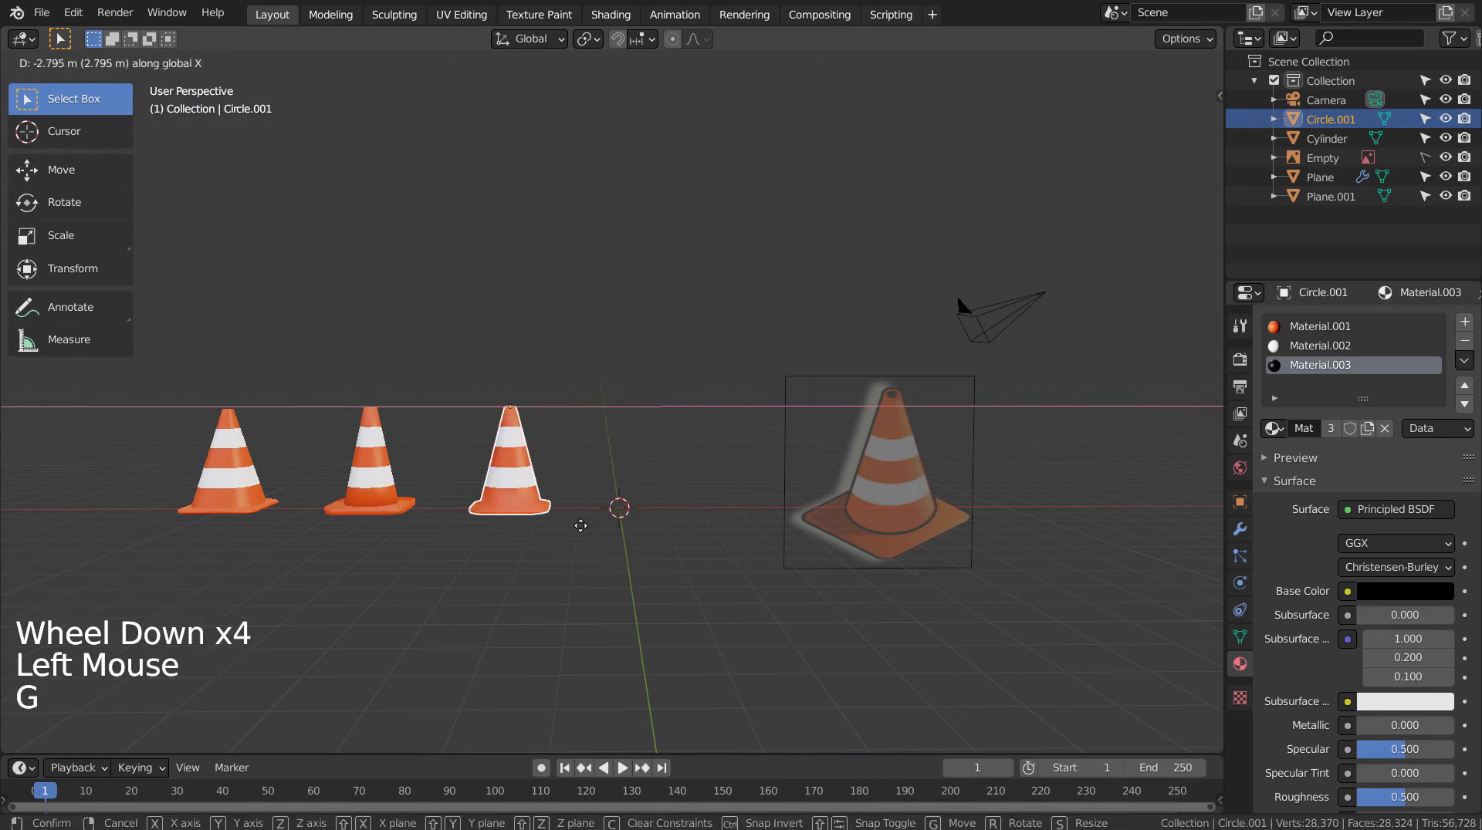
middle_click(512, 601)
middle_click(675, 596)
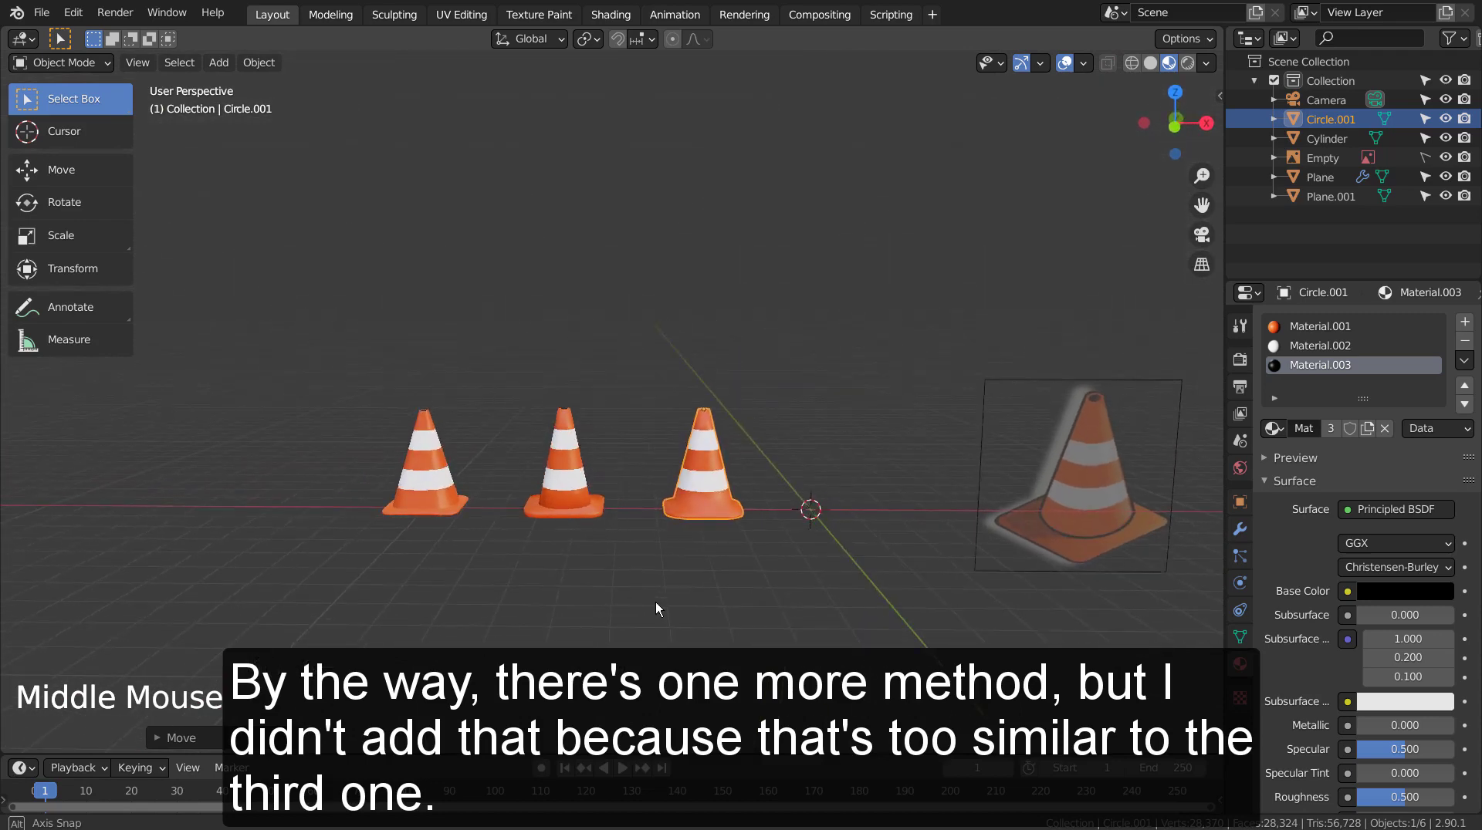
click(837, 564)
middle_click(870, 574)
key(shift+a)
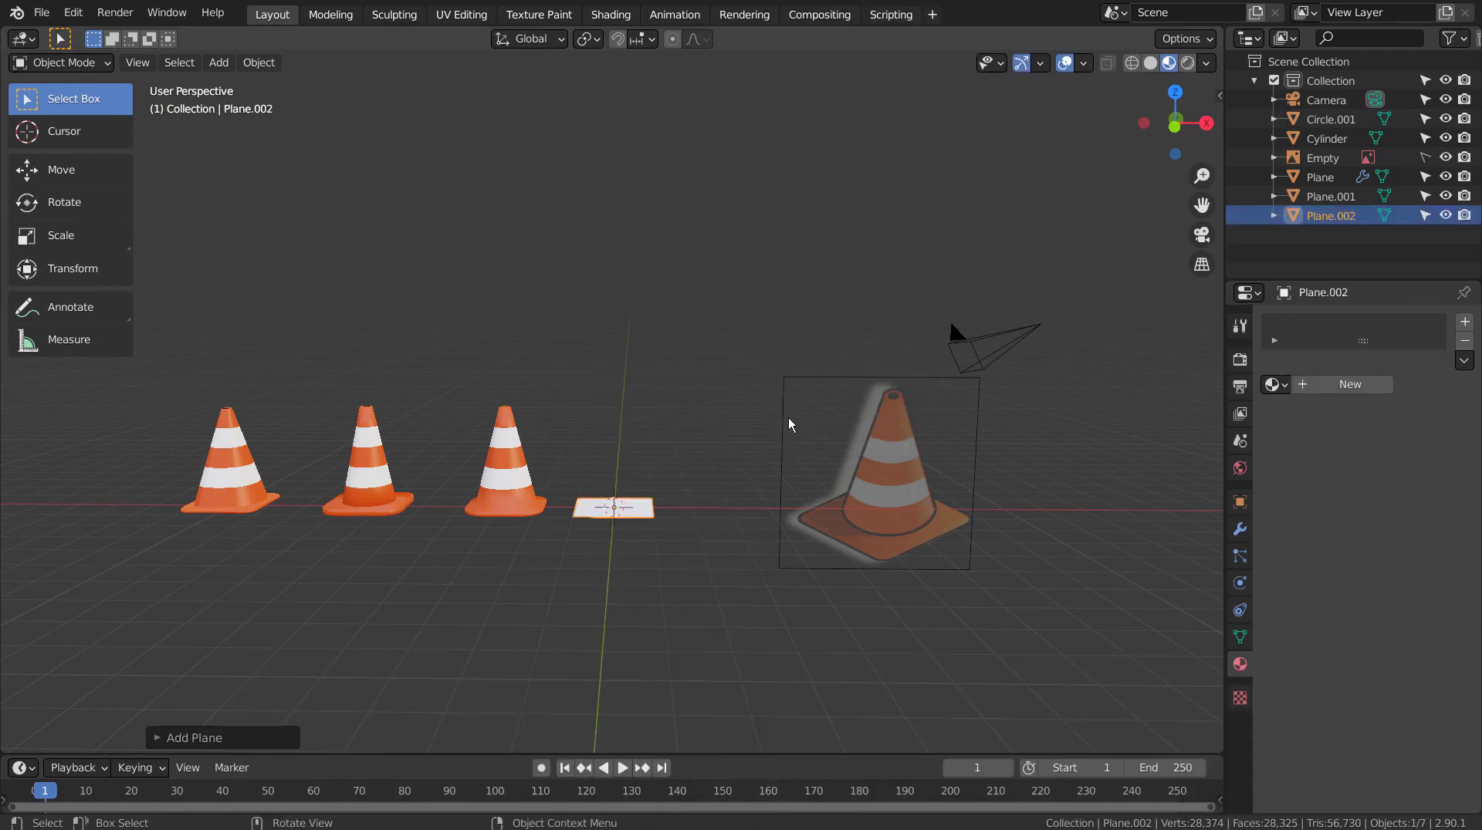
scroll(up, 3)
key(shift+d)
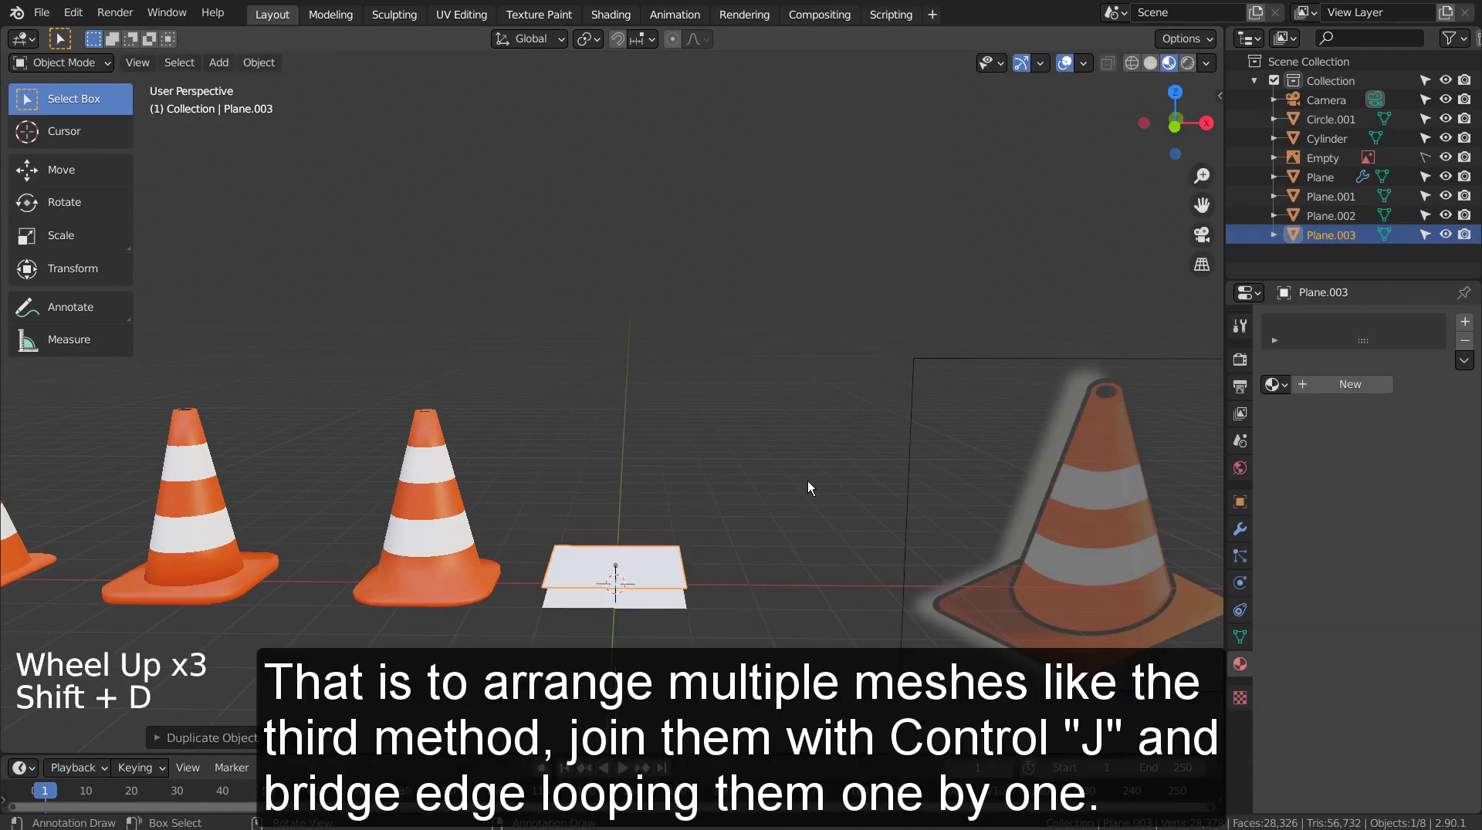
click(678, 598)
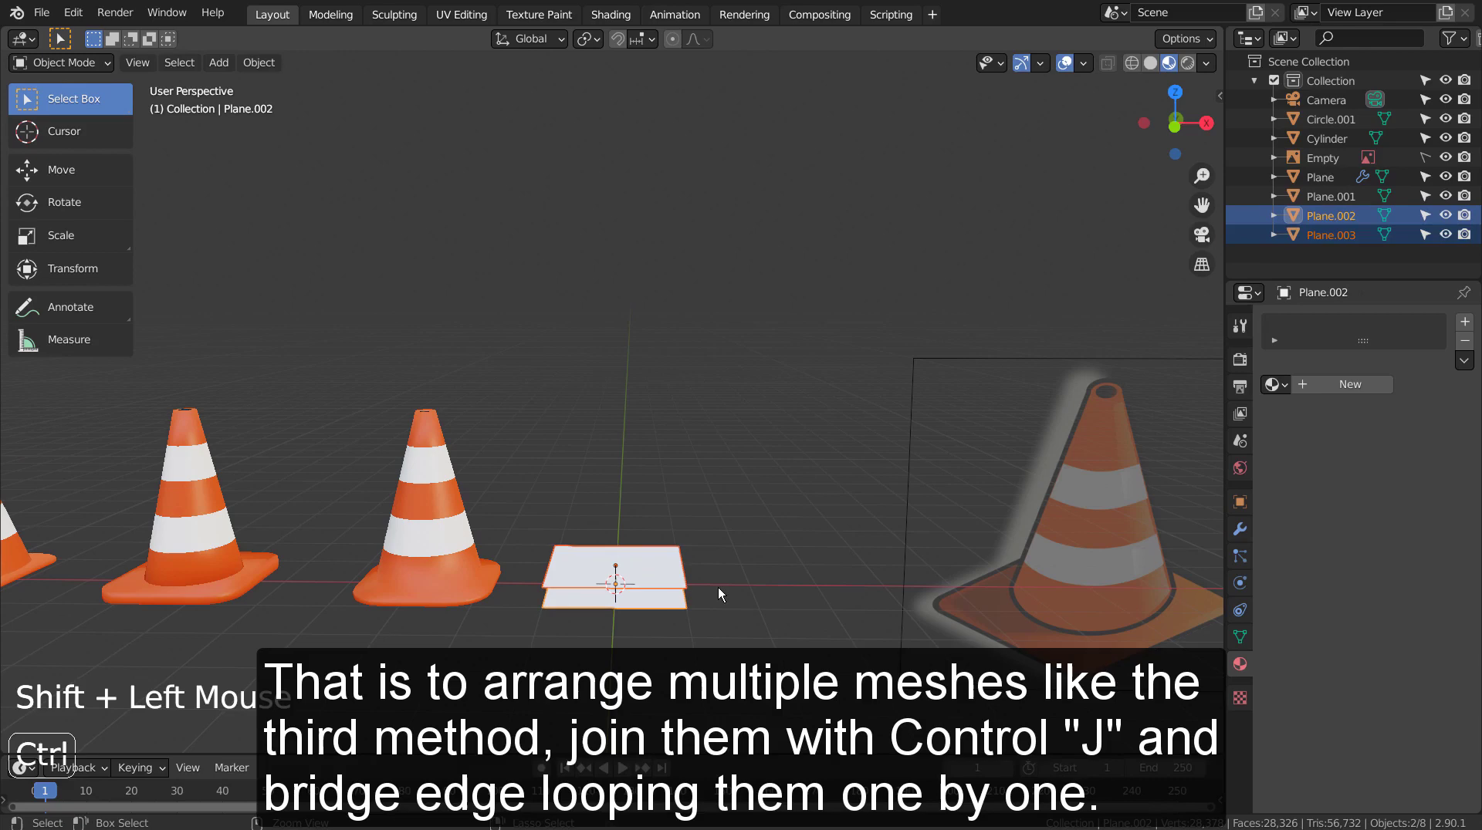
key(ctrl+j)
key(Tab)
key(1)
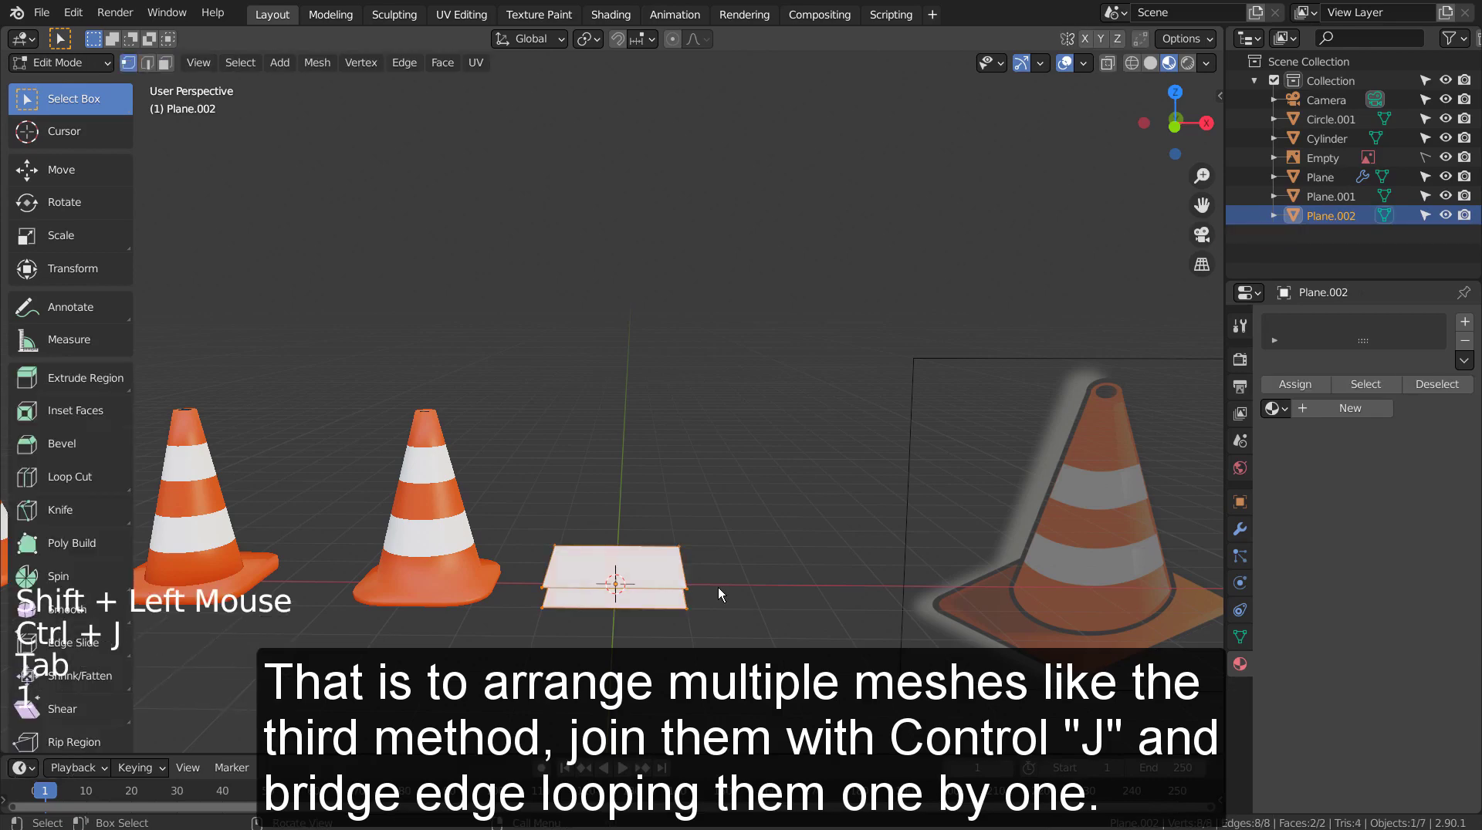
key(2)
key(ctrl+e)
key(Tab)
middle_click(733, 650)
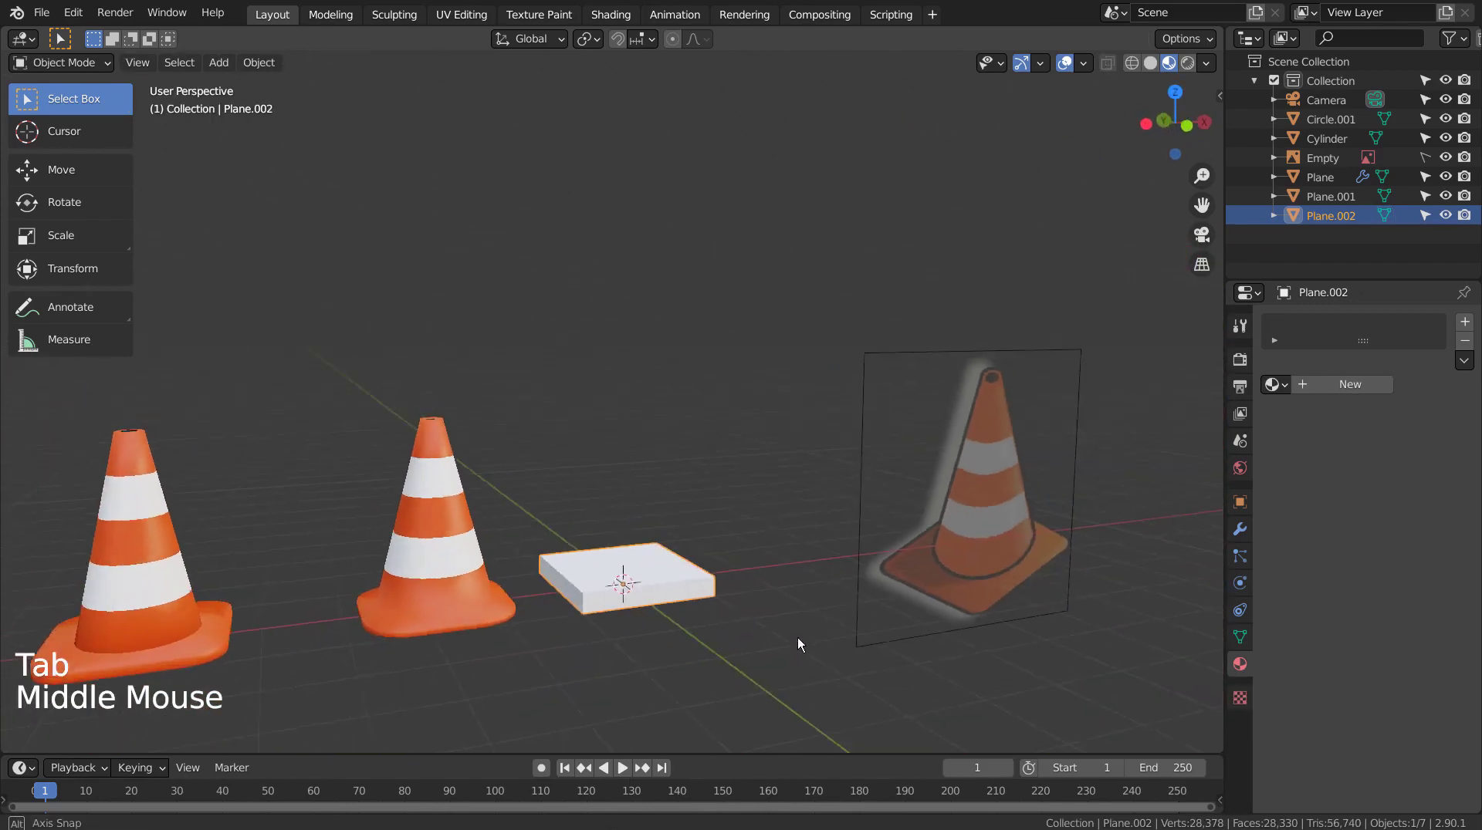
click(631, 589)
key(x)
middle_click(588, 641)
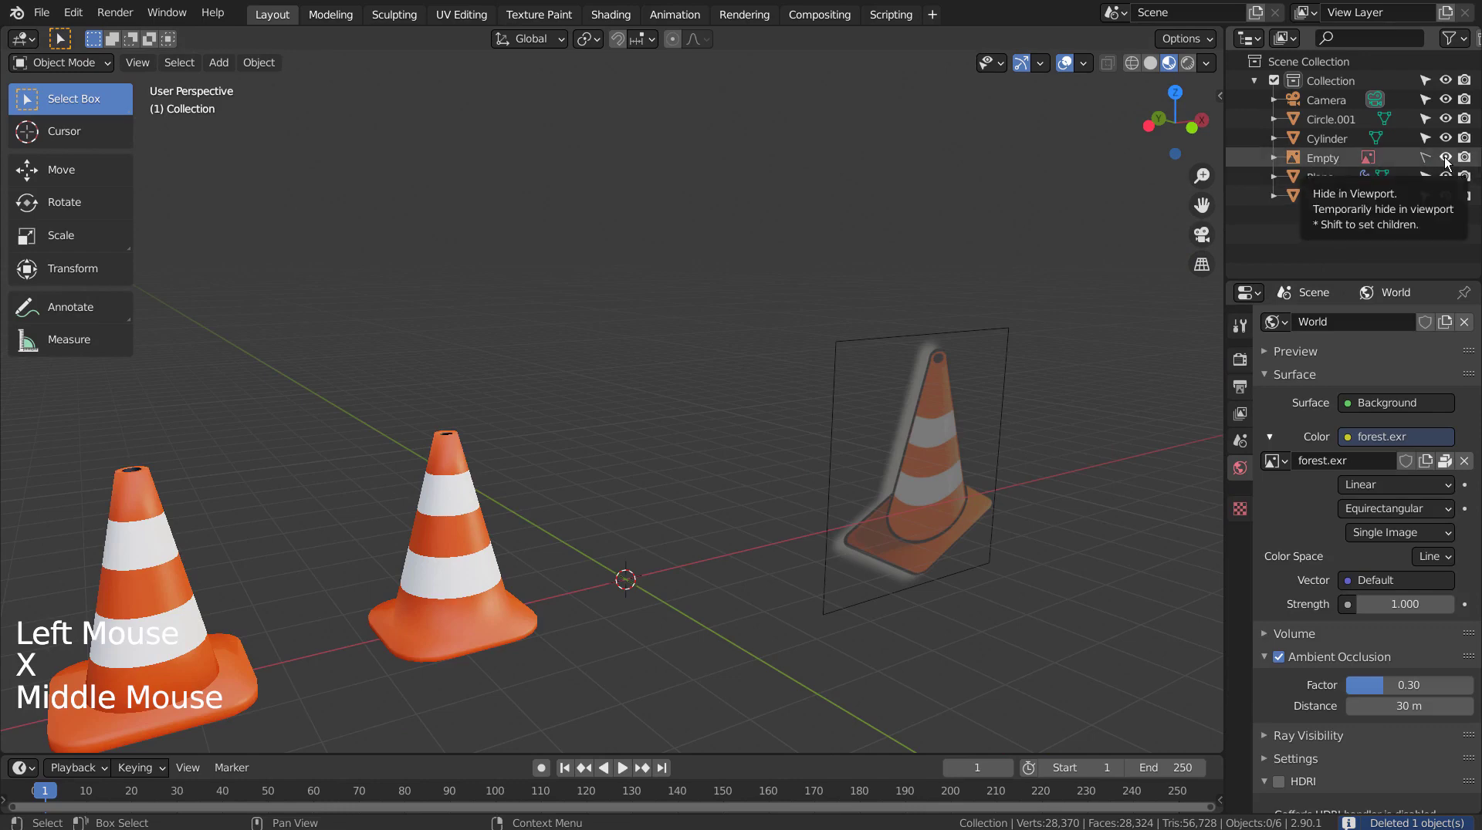
Hide the Empty reference image and apply the Plane cone's Subdivision modifier
click(1447, 162)
click(1468, 163)
click(1326, 184)
scroll(down, 3)
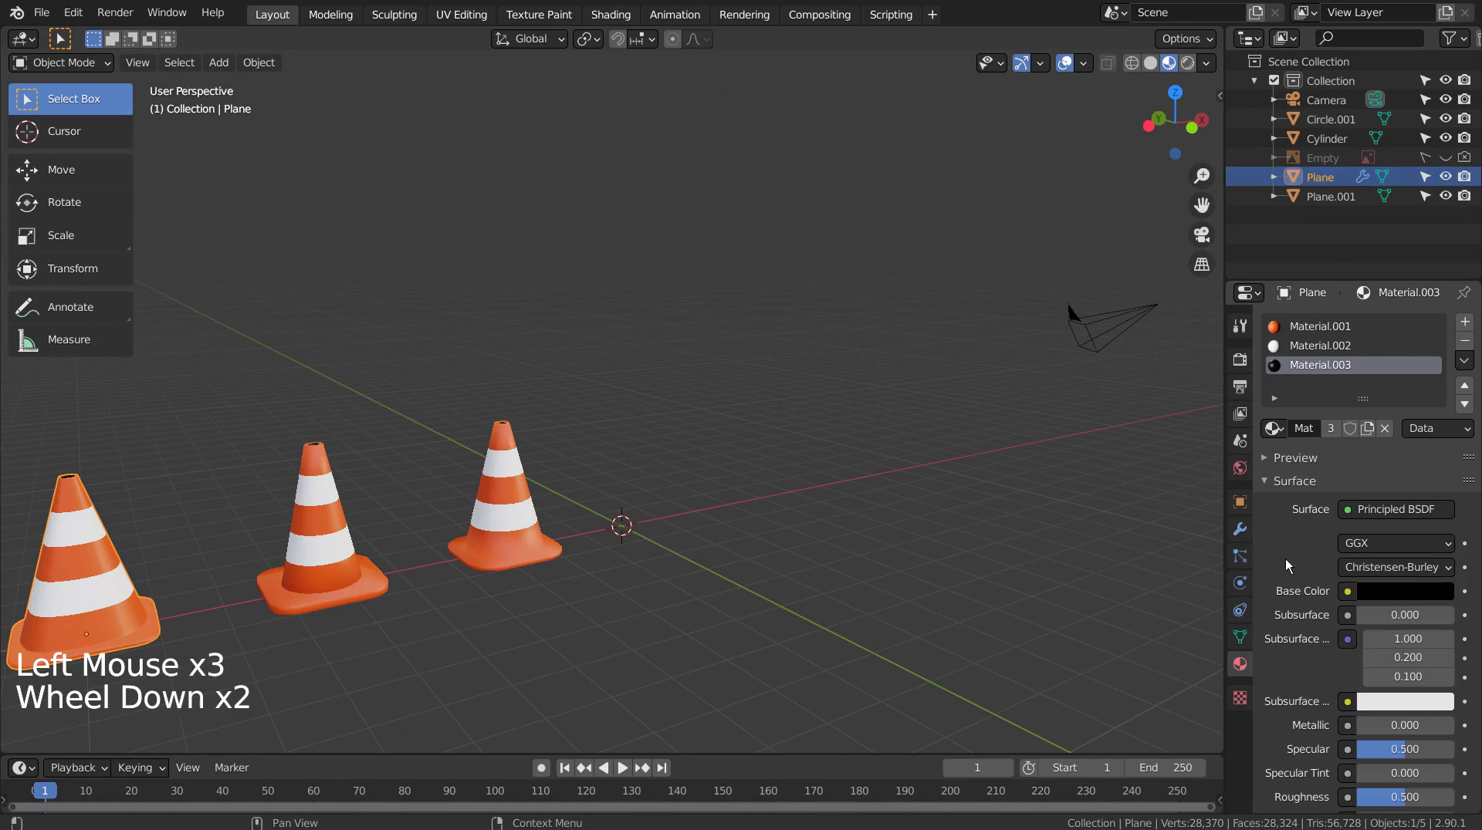
click(1249, 535)
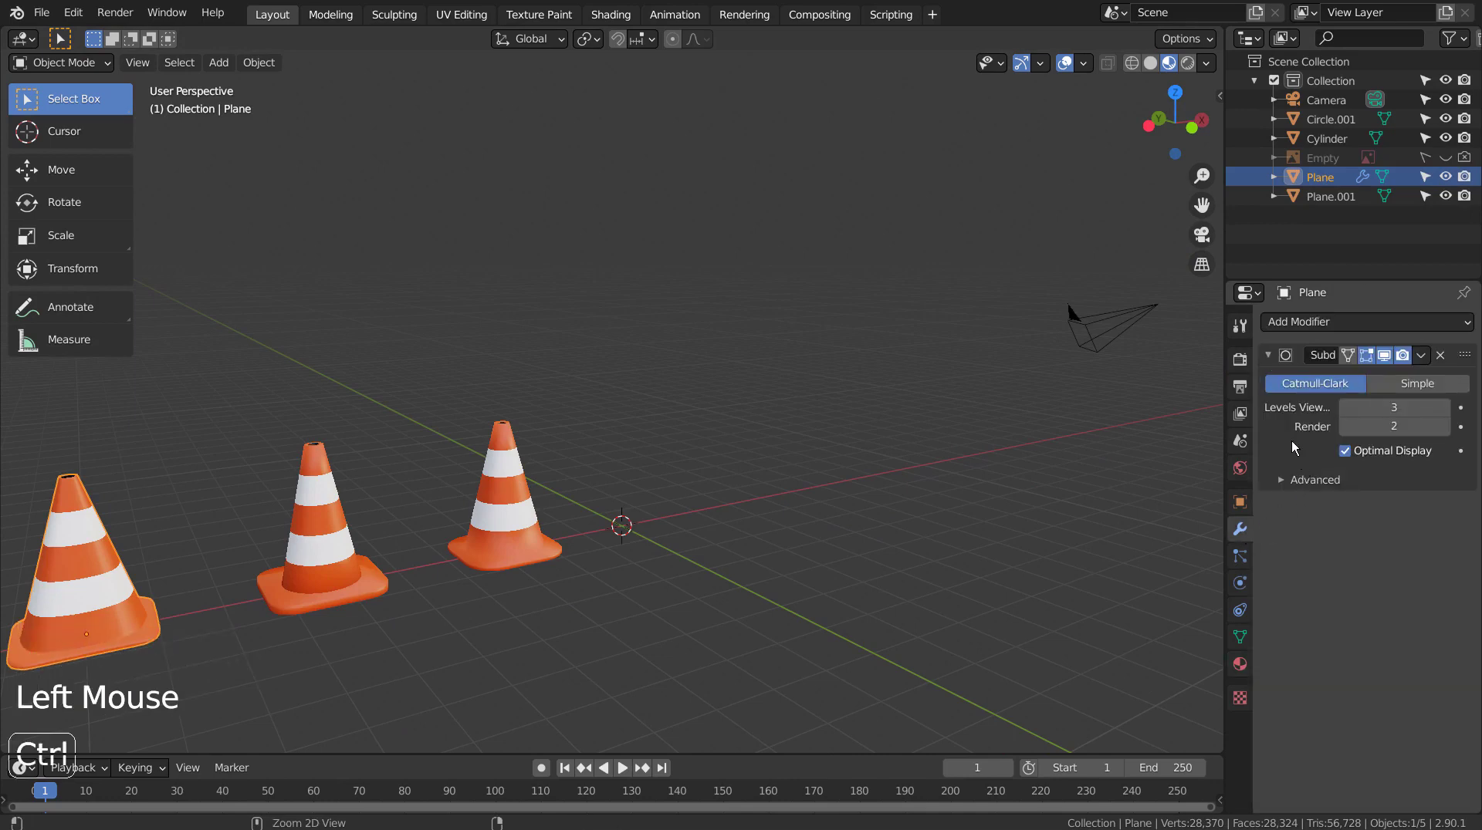
key(ctrl+a)
Orbit to look down over all three cones and select one to reposition
click(910, 542)
scroll(down, 3)
middle_click(775, 569)
scroll(up, 3)
middle_click(645, 558)
scroll(up, 3)
middle_click(709, 564)
click(443, 397)
From top view, slide the cones along X into a closer, evenly spaced row
key(g)
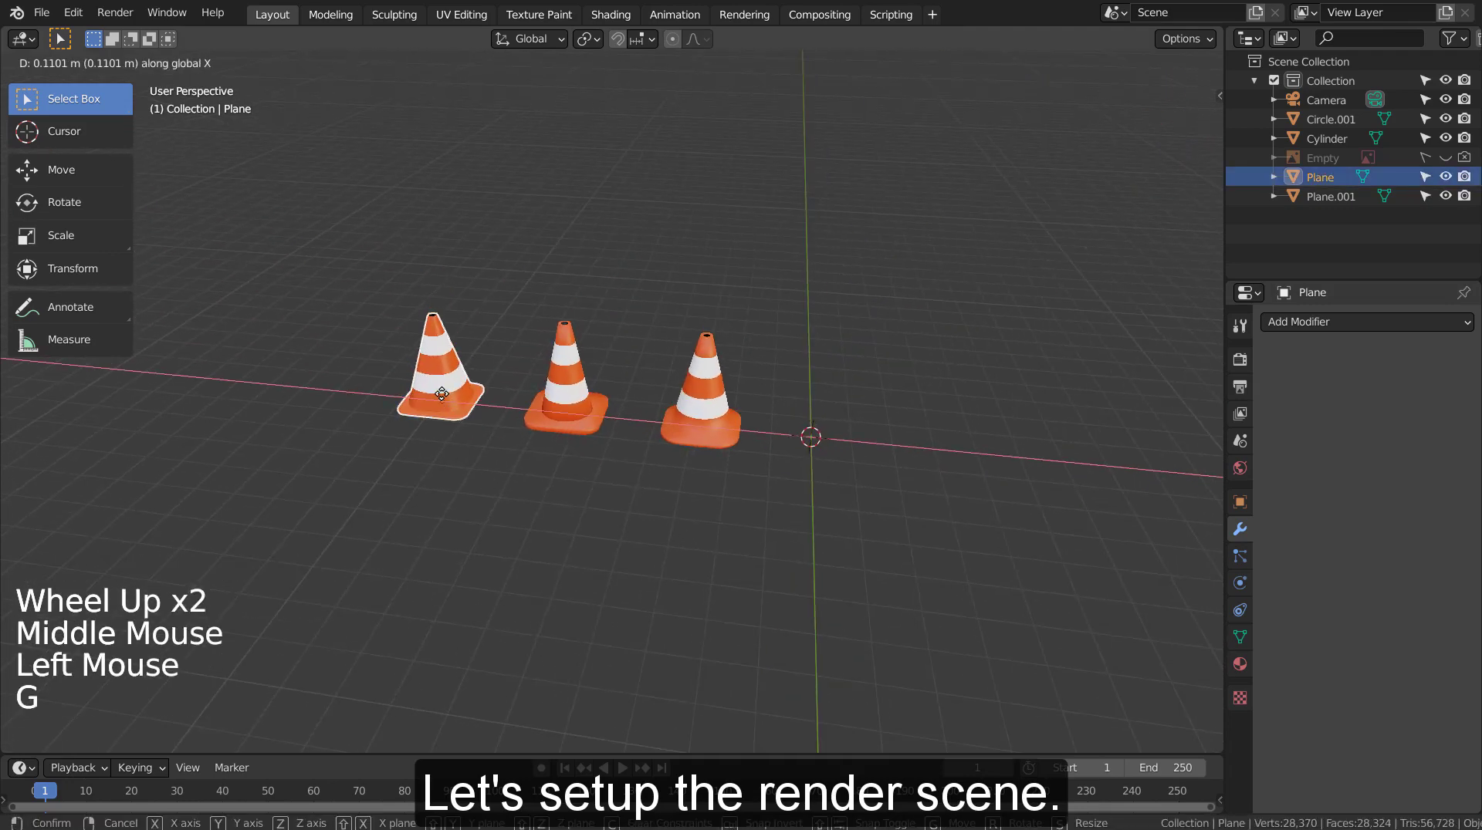
key(KP_1)
key(KP_7)
click(716, 247)
key(g)
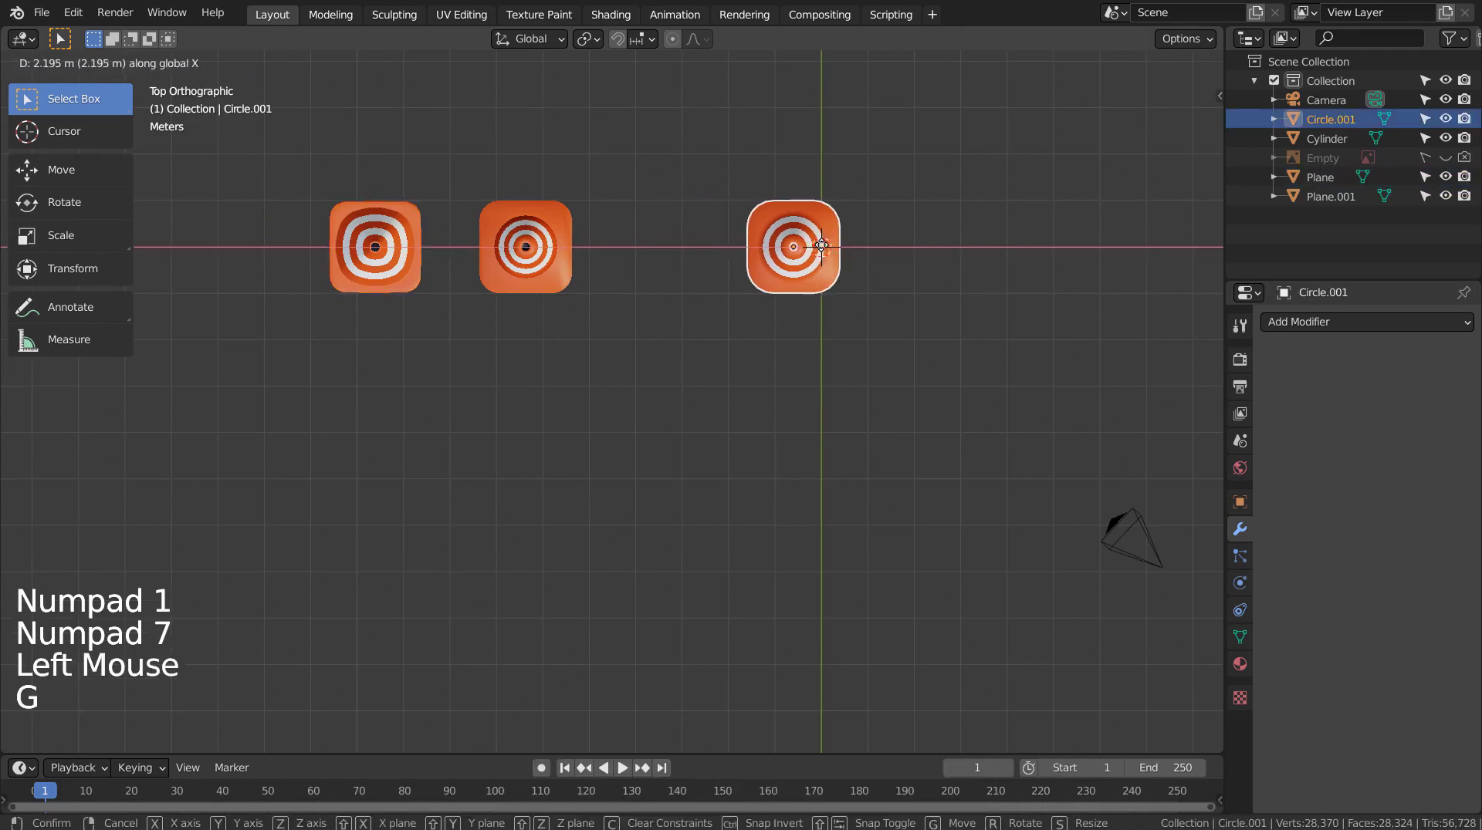
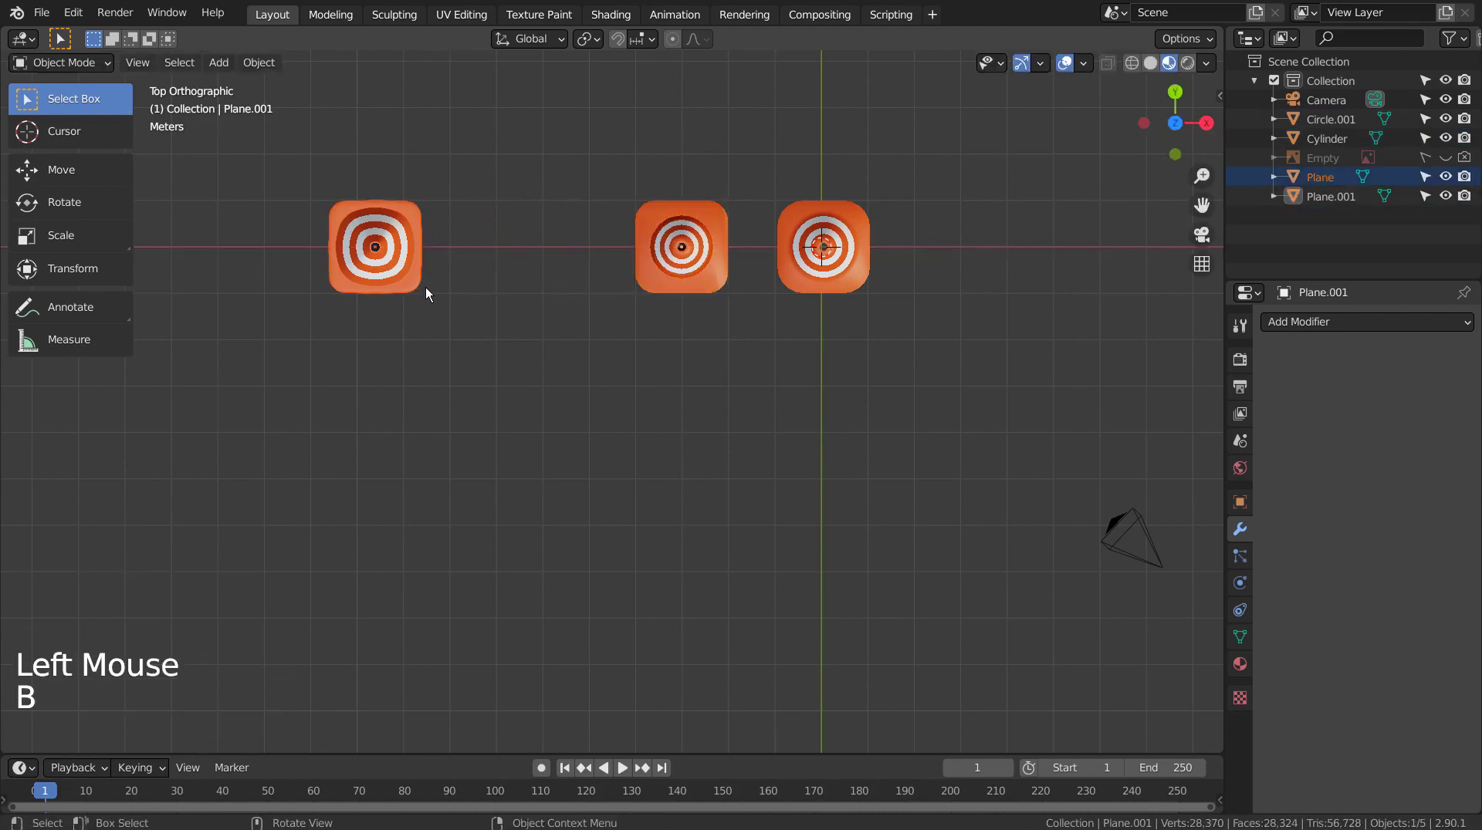
key(g)
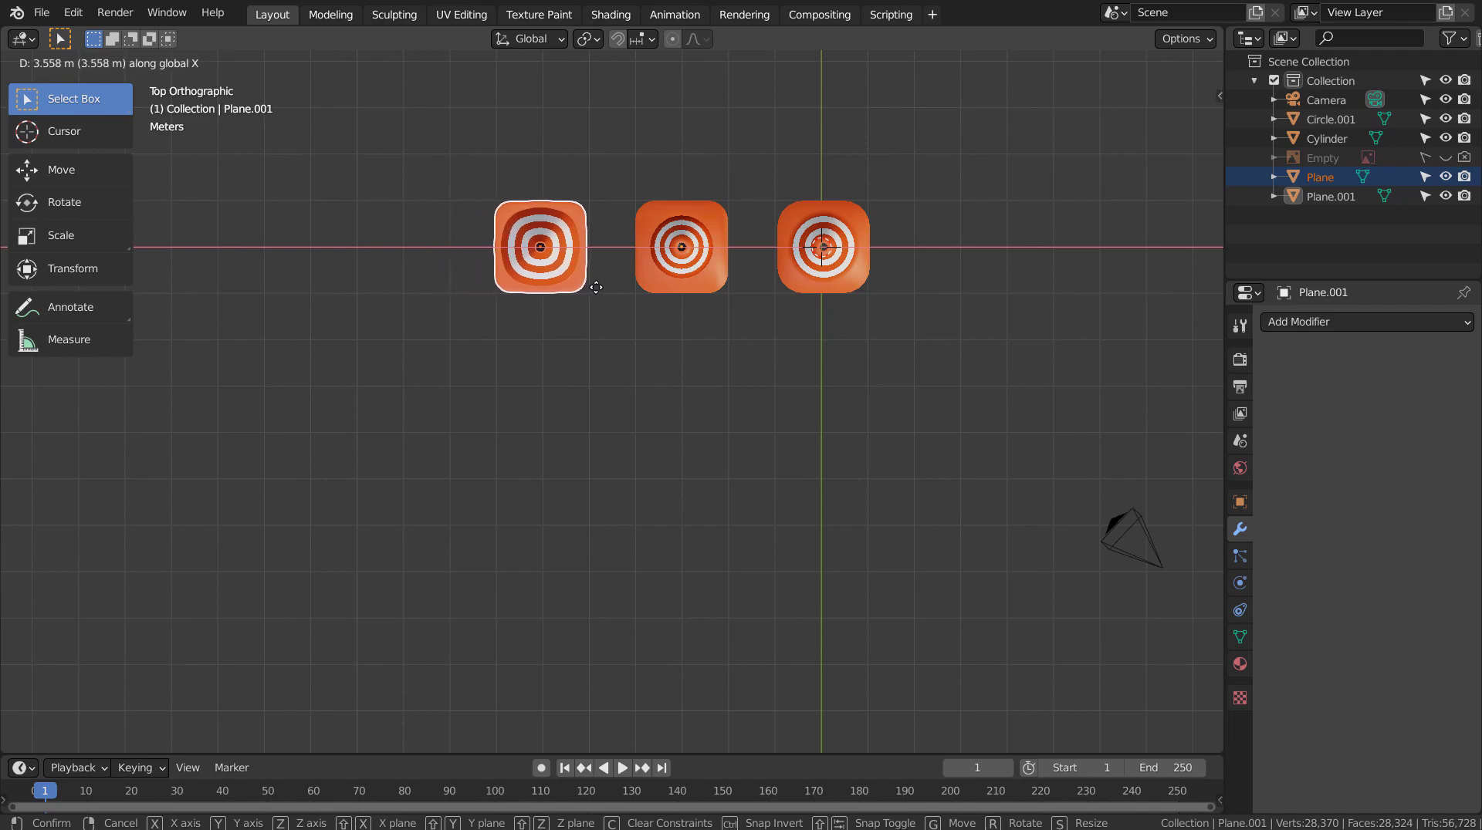
Orbit back to a perspective view framing the row of cones
middle_click(710, 394)
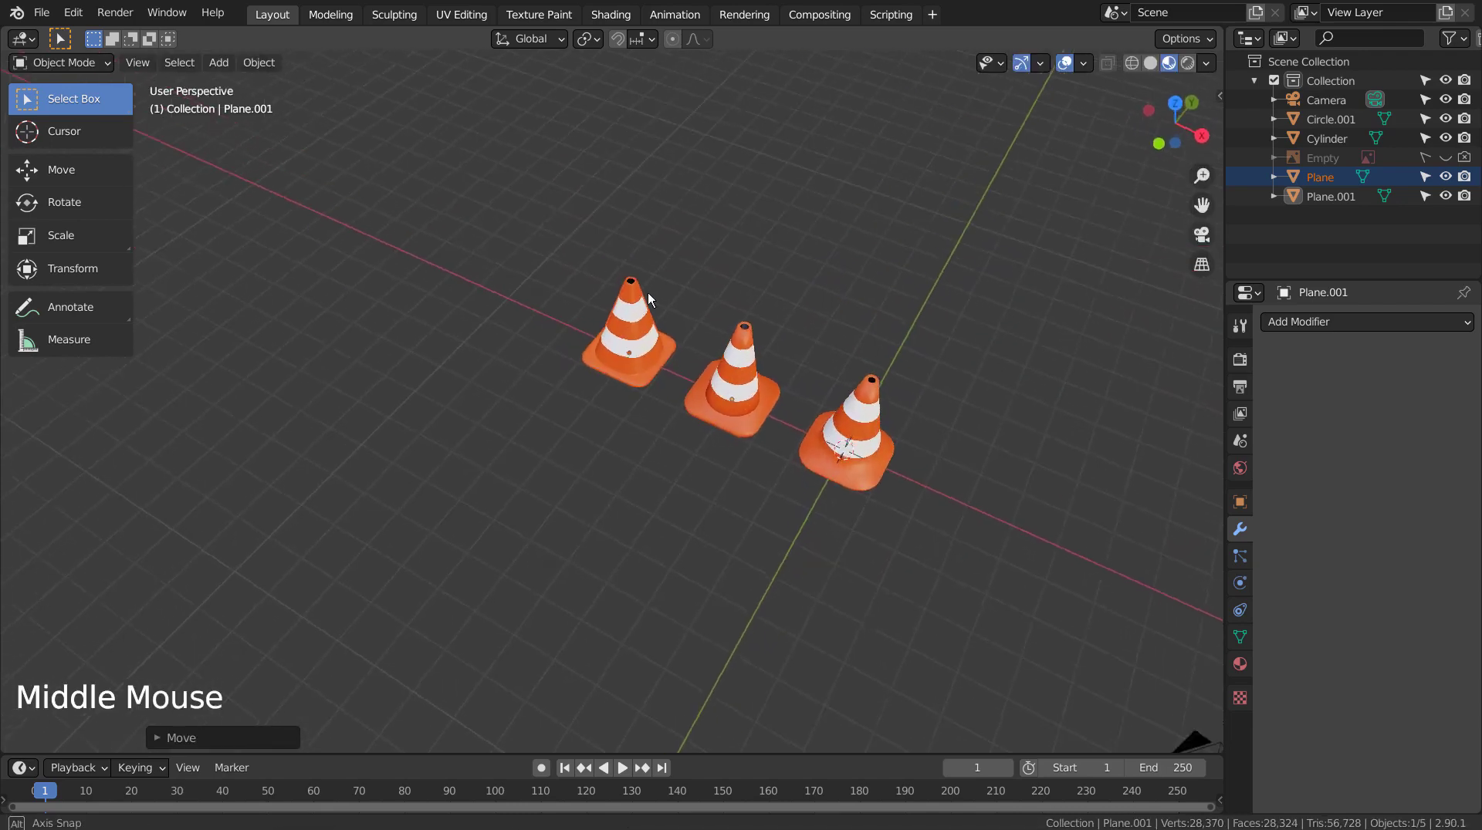
middle_click(742, 480)
middle_click(576, 495)
middle_click(595, 498)
scroll(up, 3)
middle_click(577, 511)
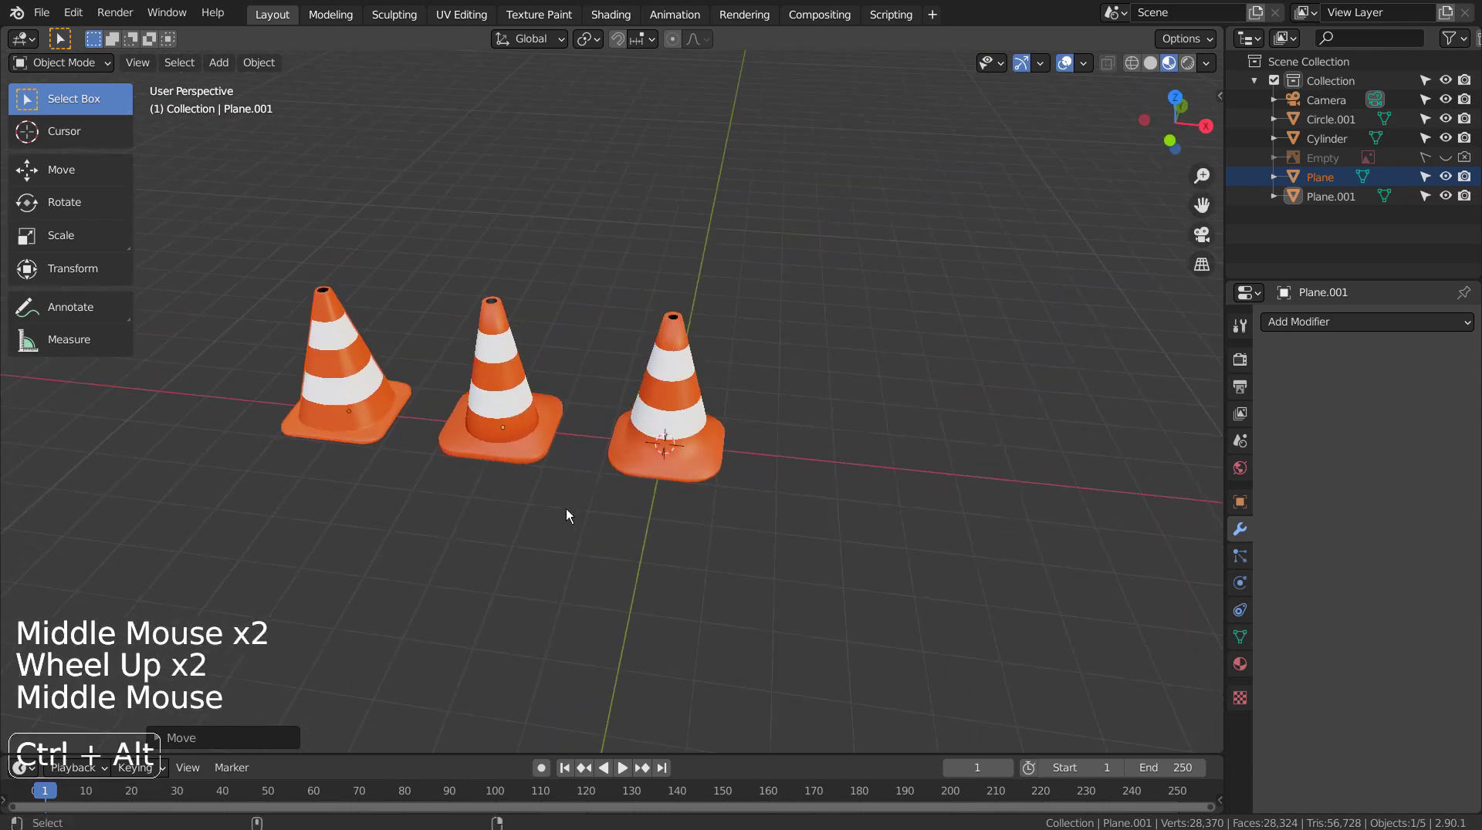
Frame the cones through the scene camera and add an edge loop near the rightmost cone's base
key(ctrl+alt+KP_0)
key(shift+`)
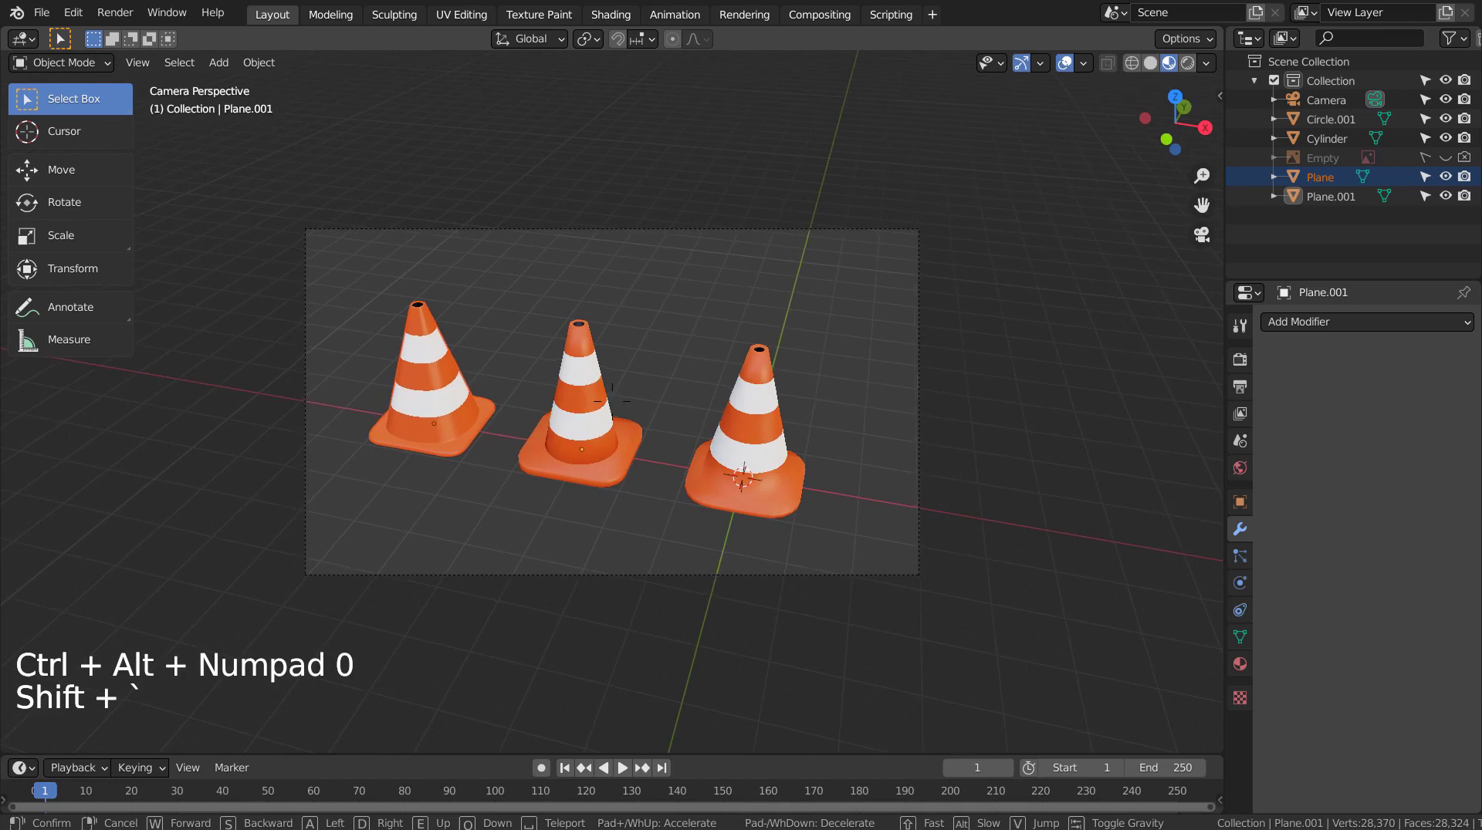
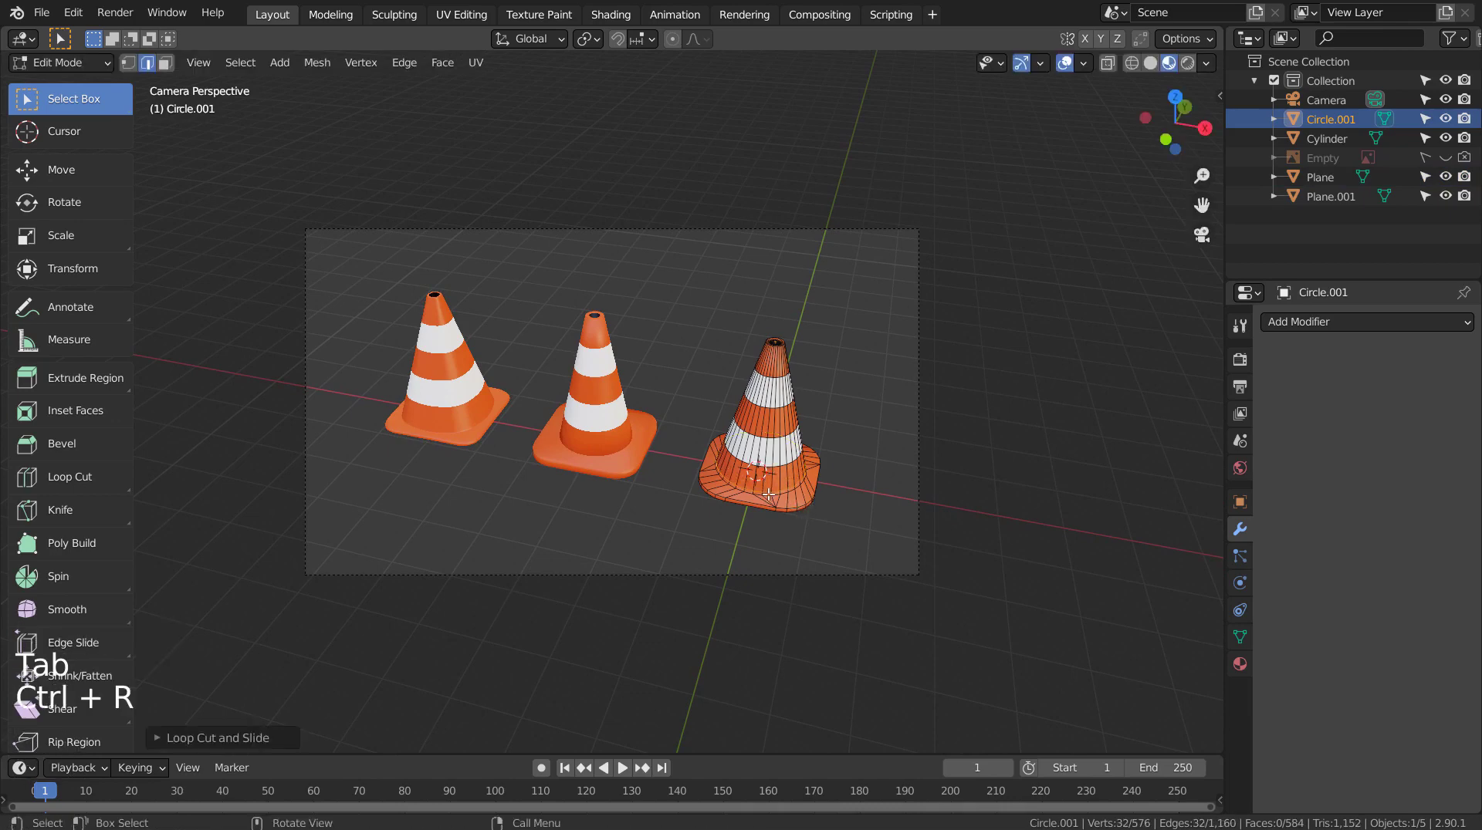
key(ctrl+r)
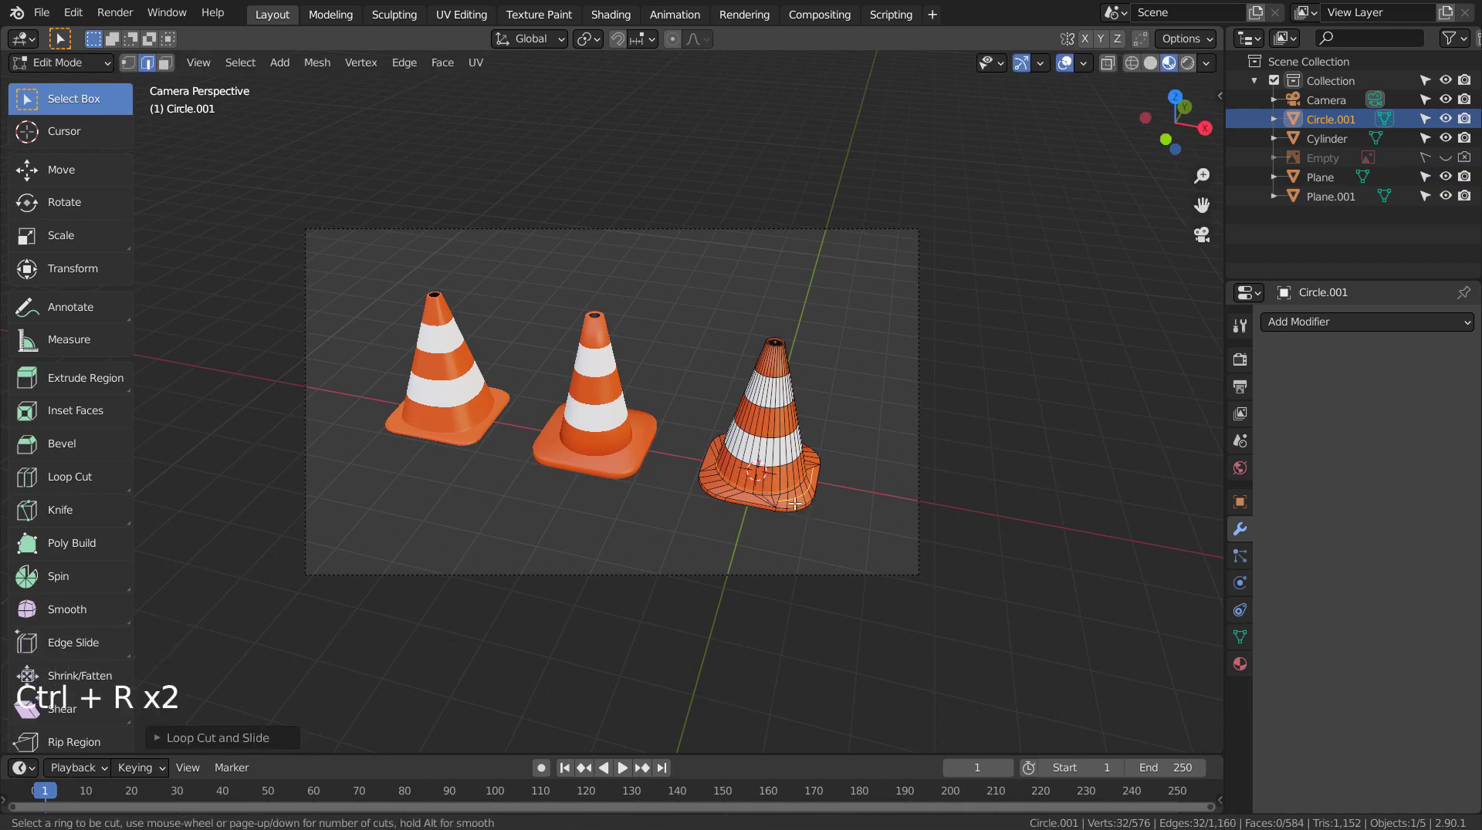
key(ctrl+z)
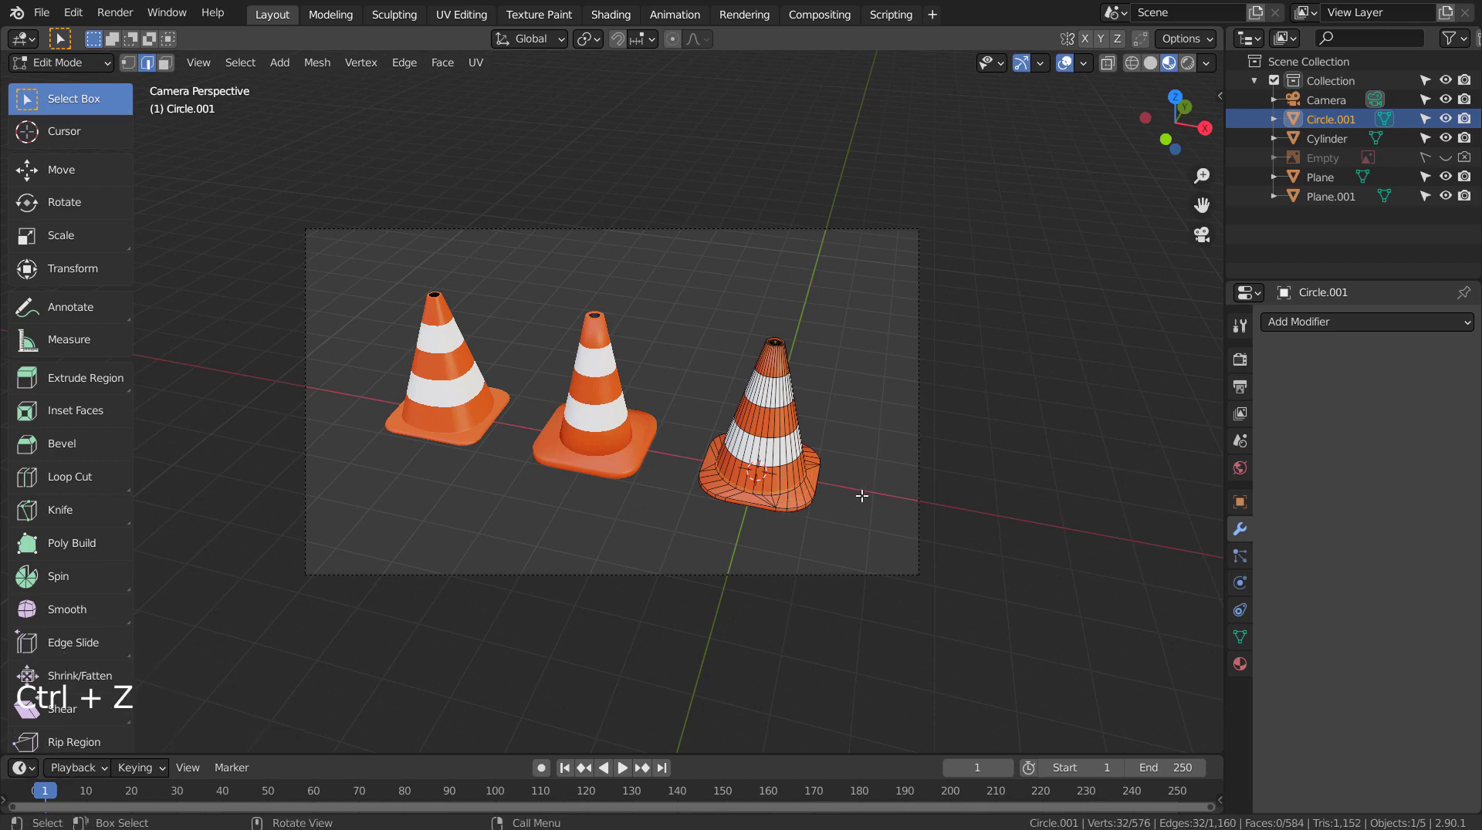
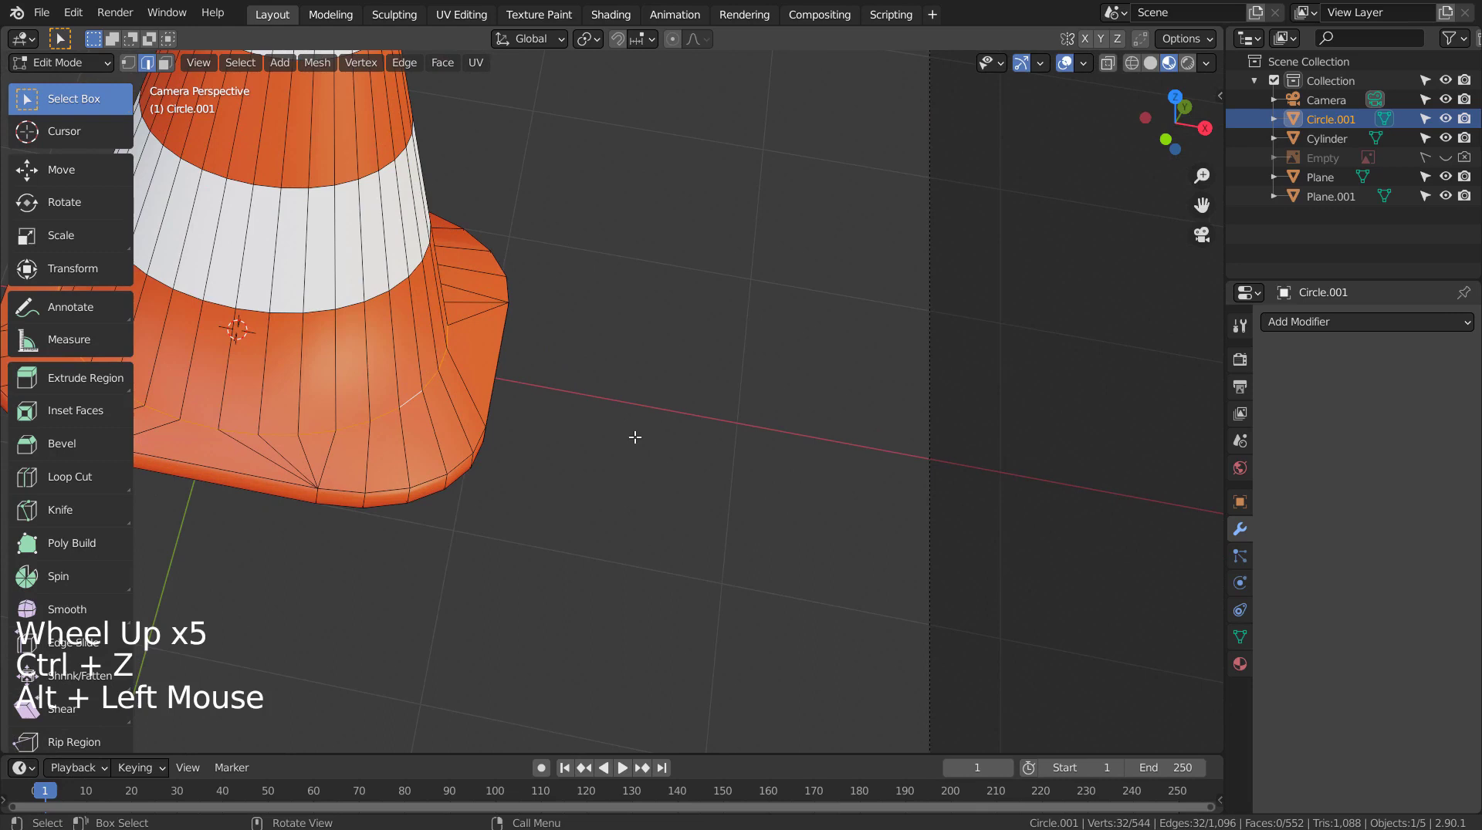
Bevel the base edges into a rounded rim and return the cone to object mode
key(ctrl+b)
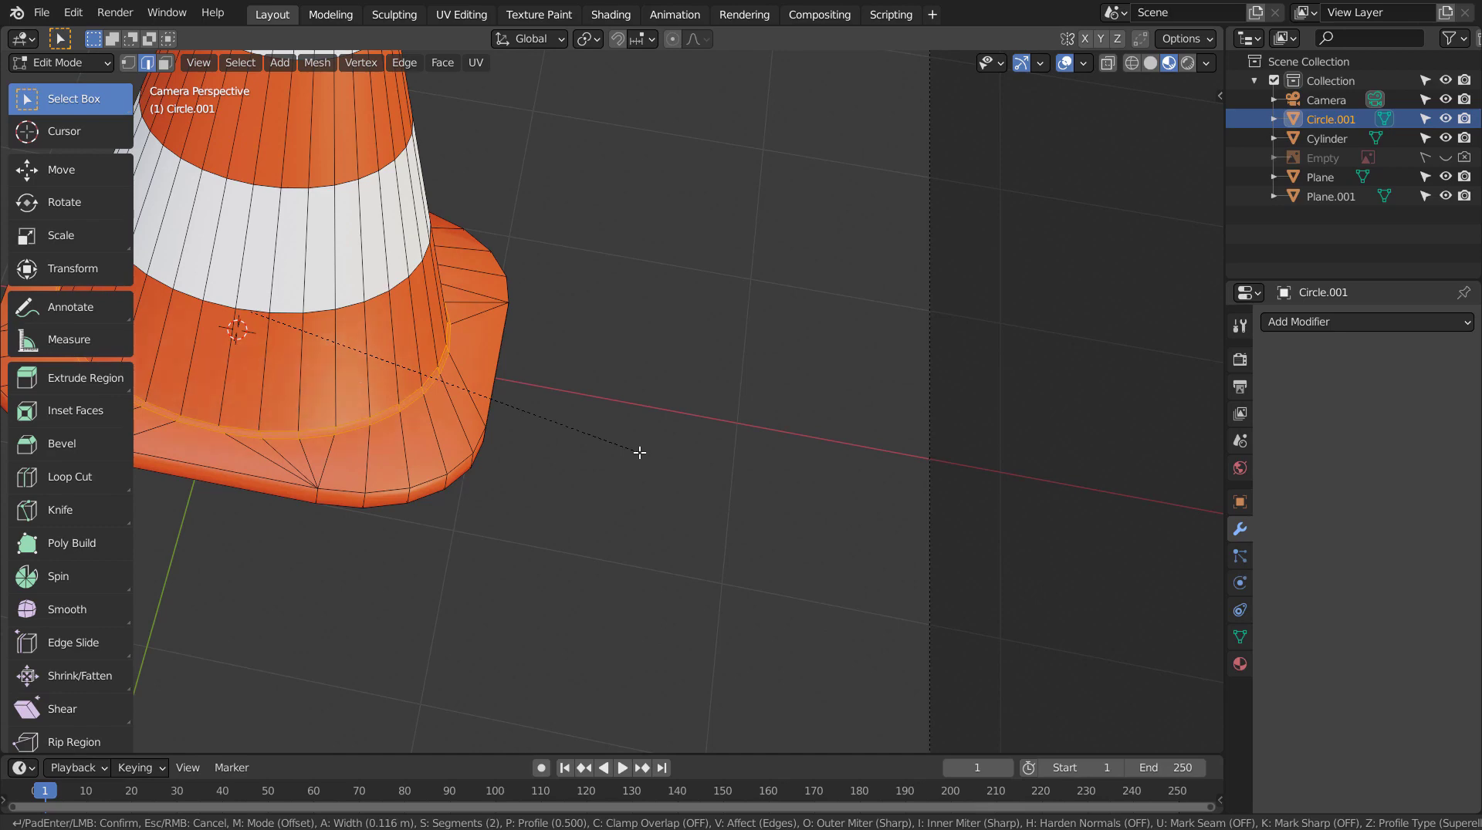
key(Tab)
scroll(down, 3)
middle_click(511, 454)
click(579, 500)
key(shift+a)
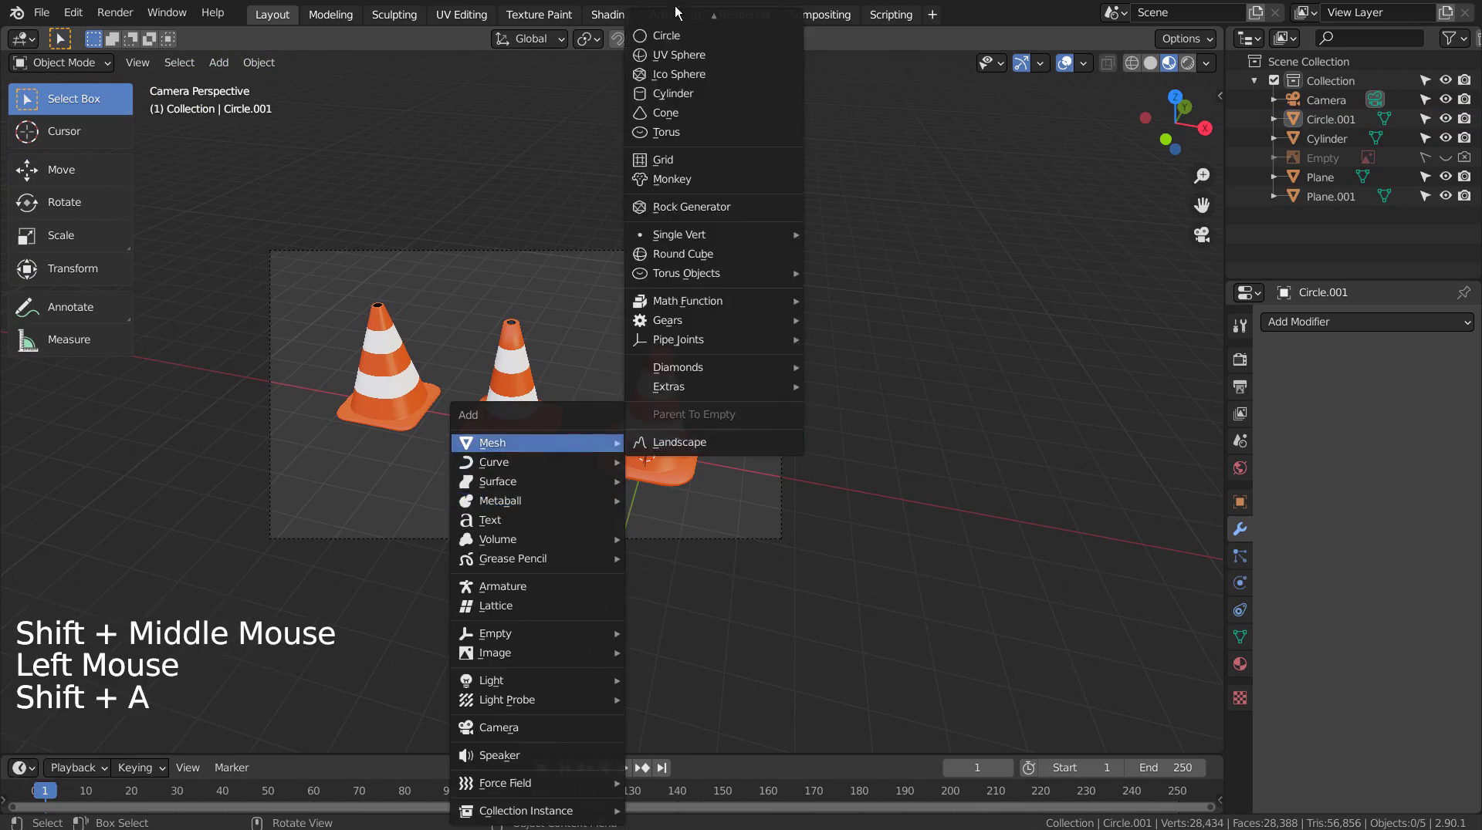
Scale the new plane up about ten times and shift it along X under the cones
key(s)
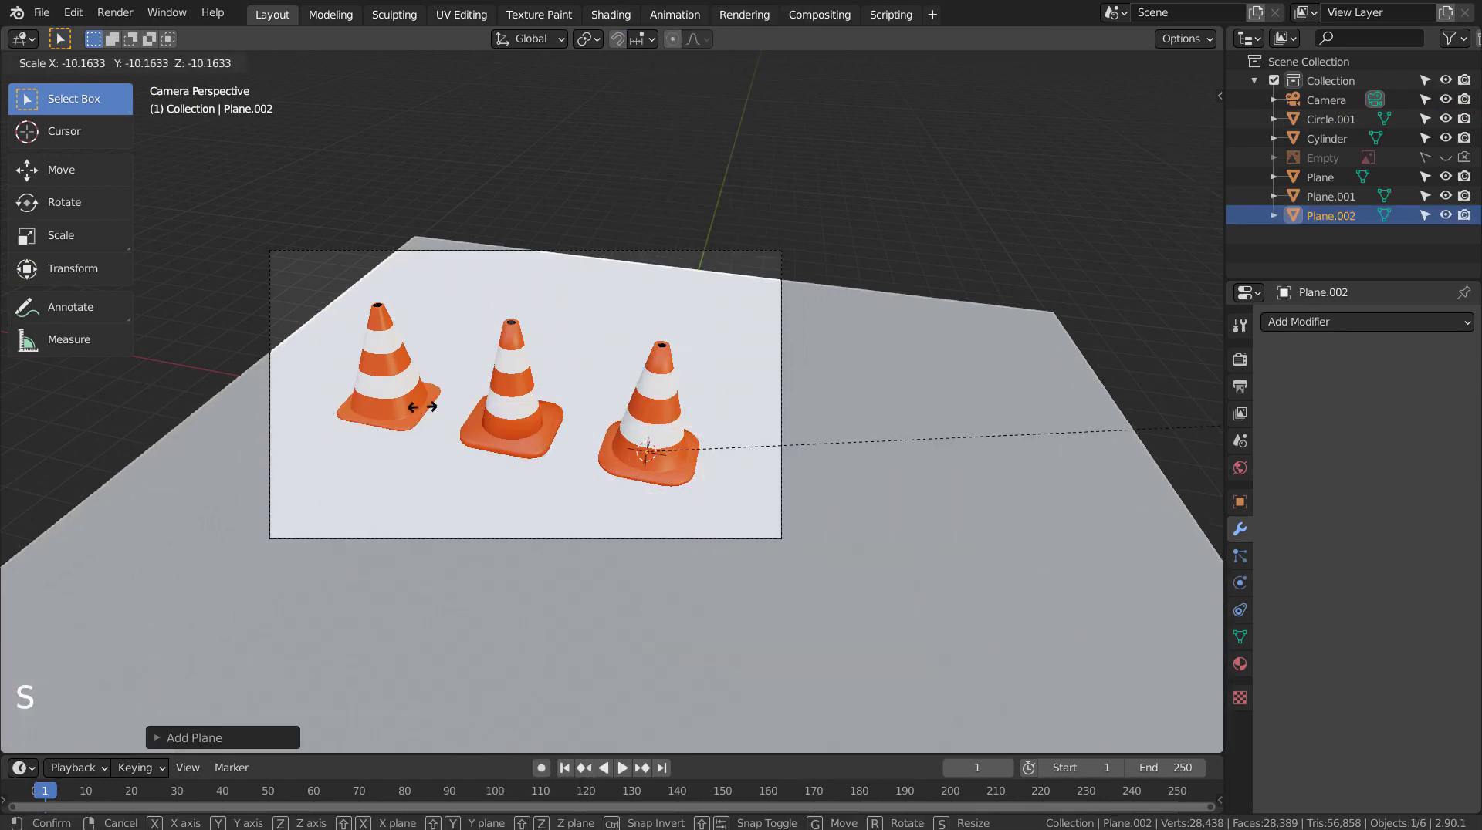
key(g)
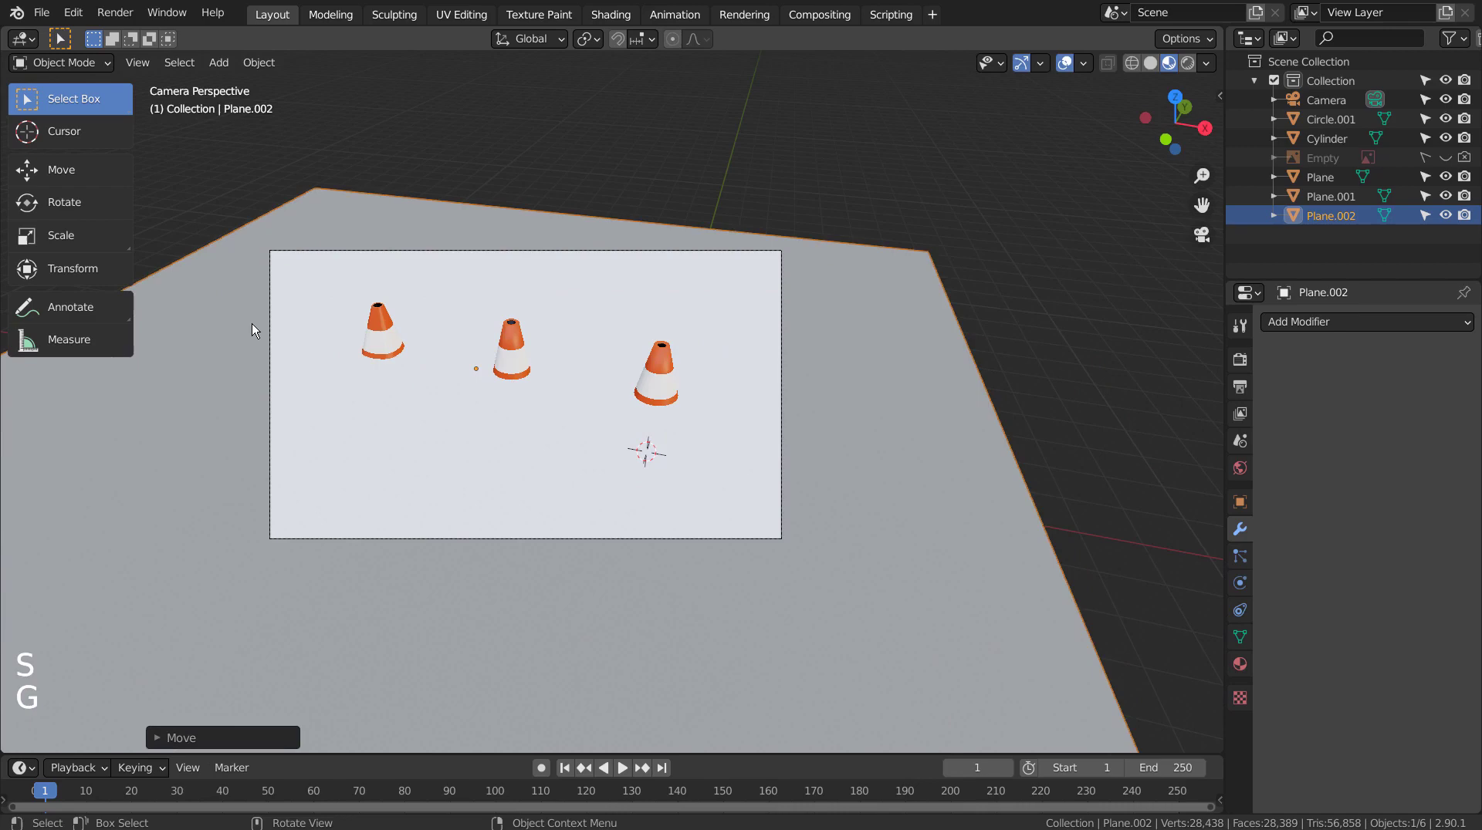
key(ctrl+z)
key(g)
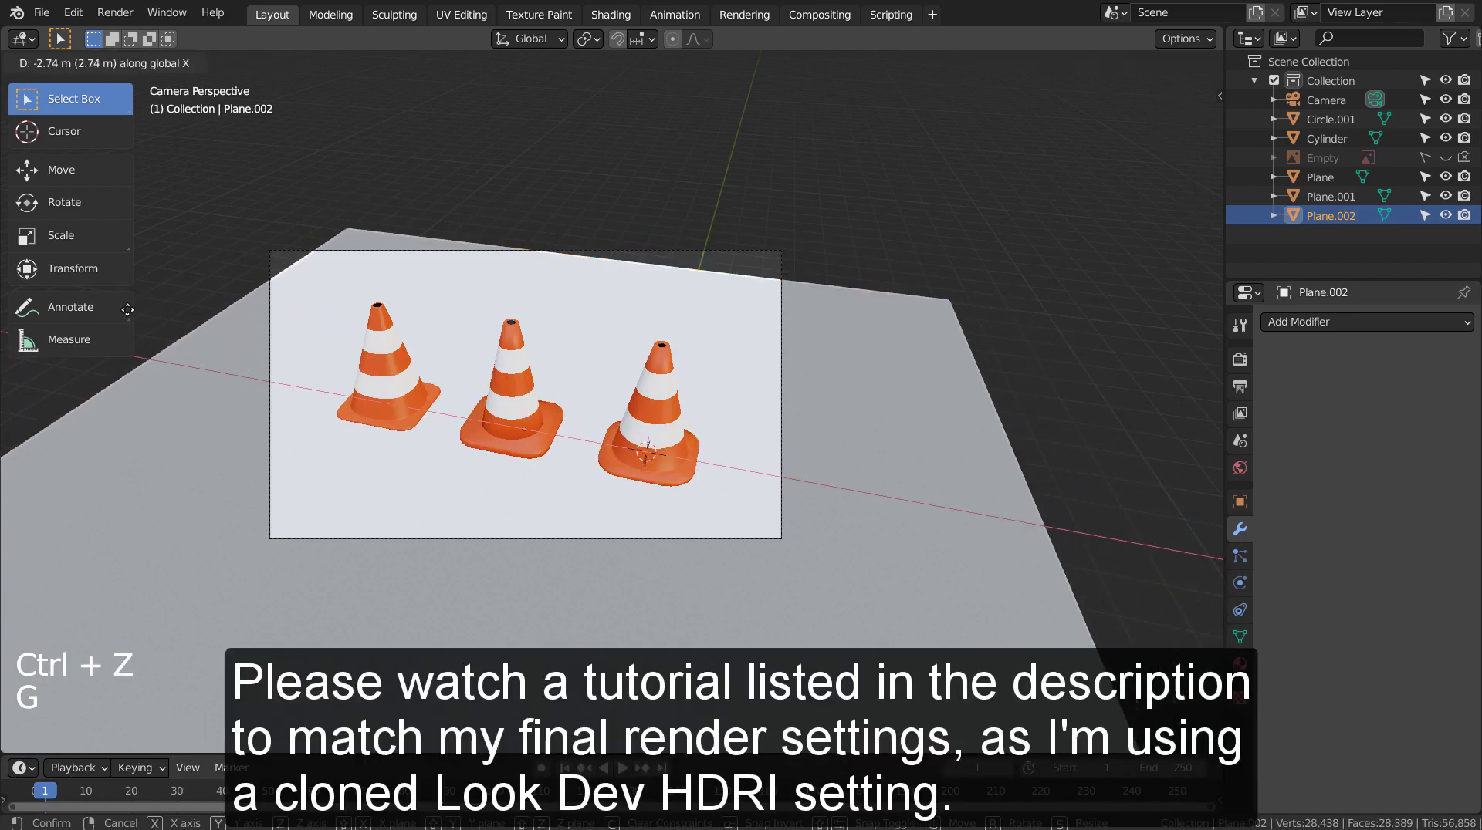
key(g)
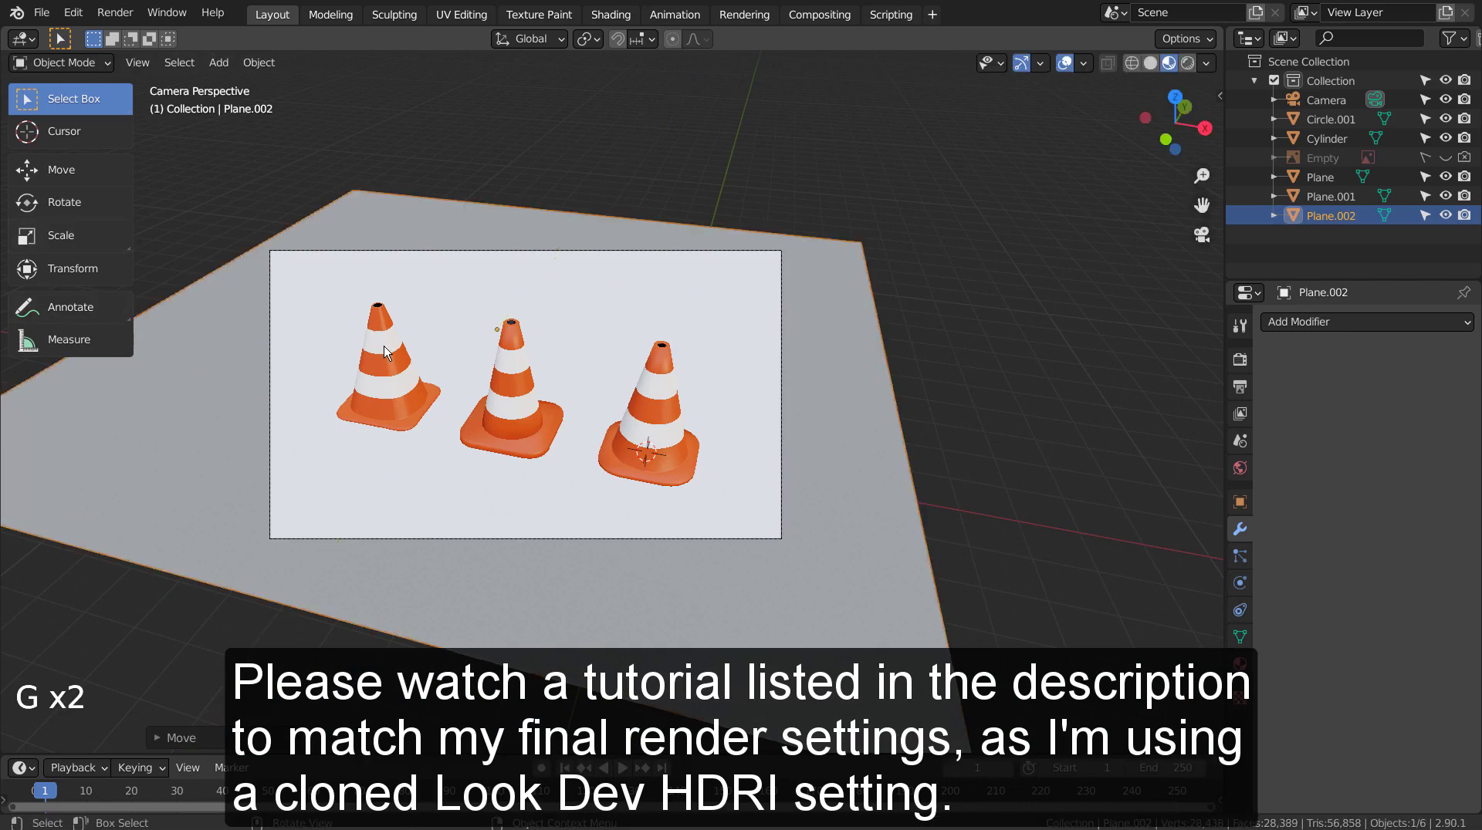
In the Shading workspace, give the plane a new material with asphalt PBR textures via Node Wrangler
click(865, 353)
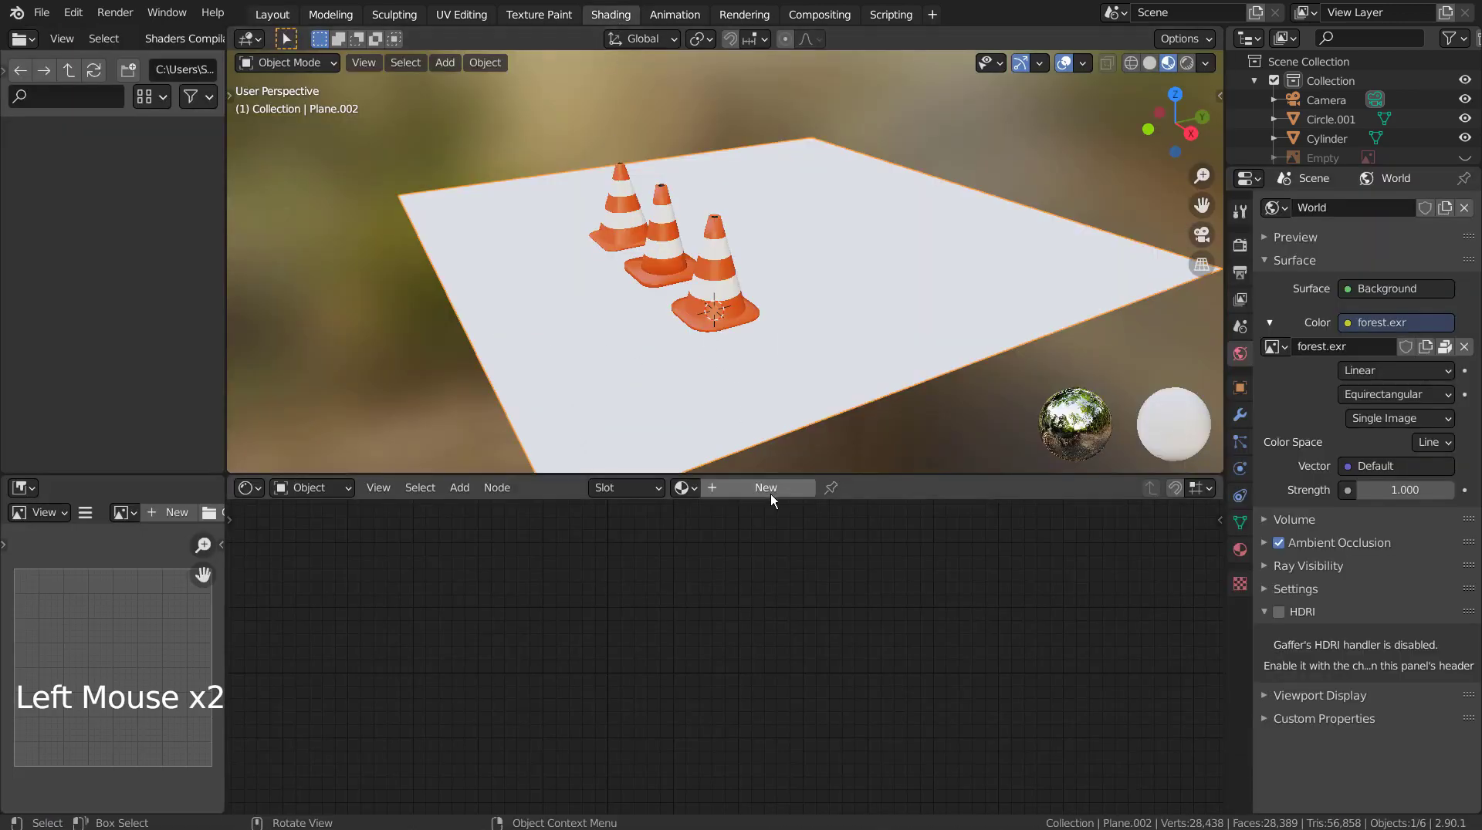
click(773, 493)
click(681, 554)
key(ctrl+shift+t)
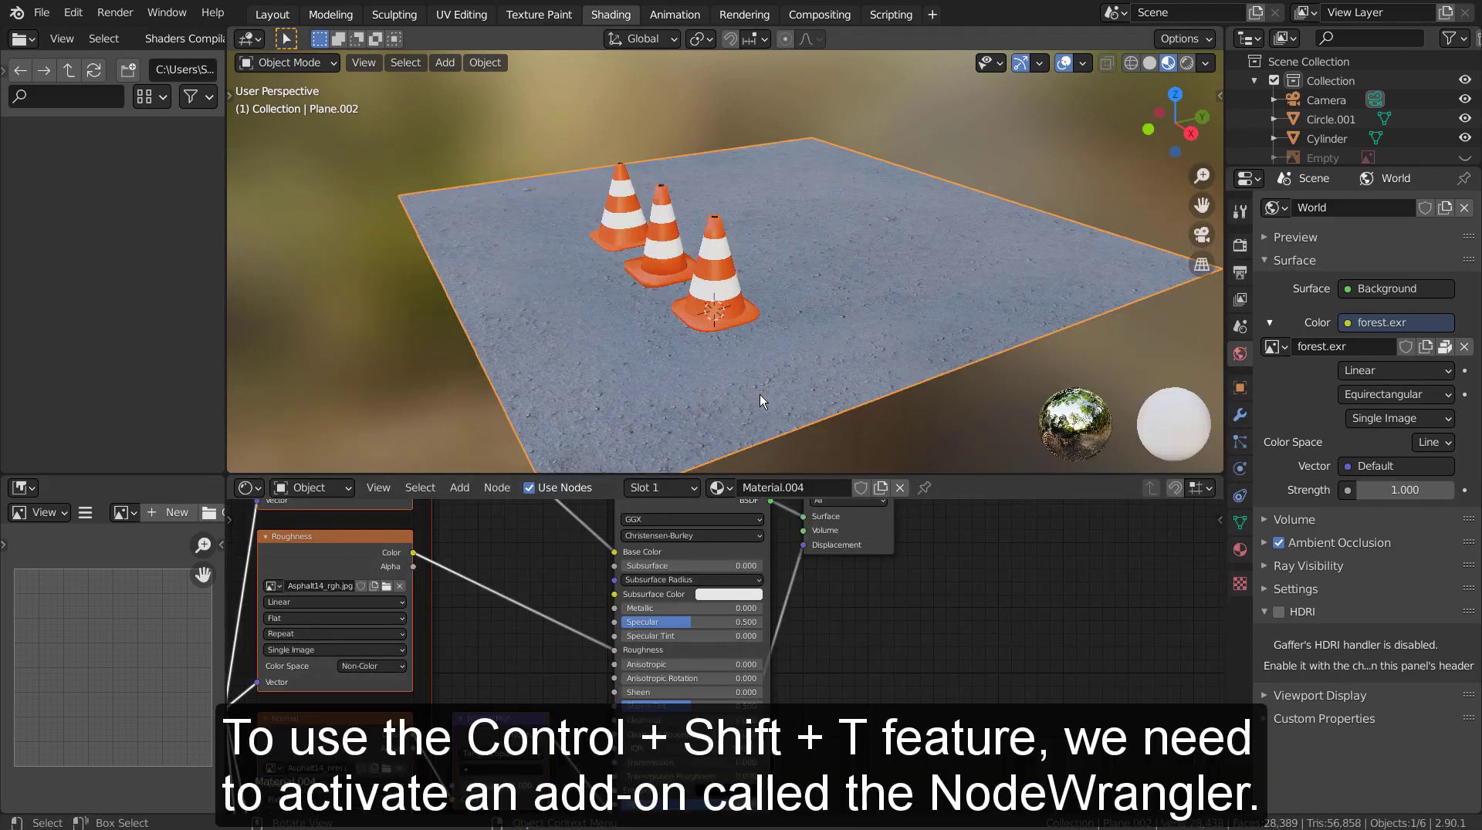
click(641, 308)
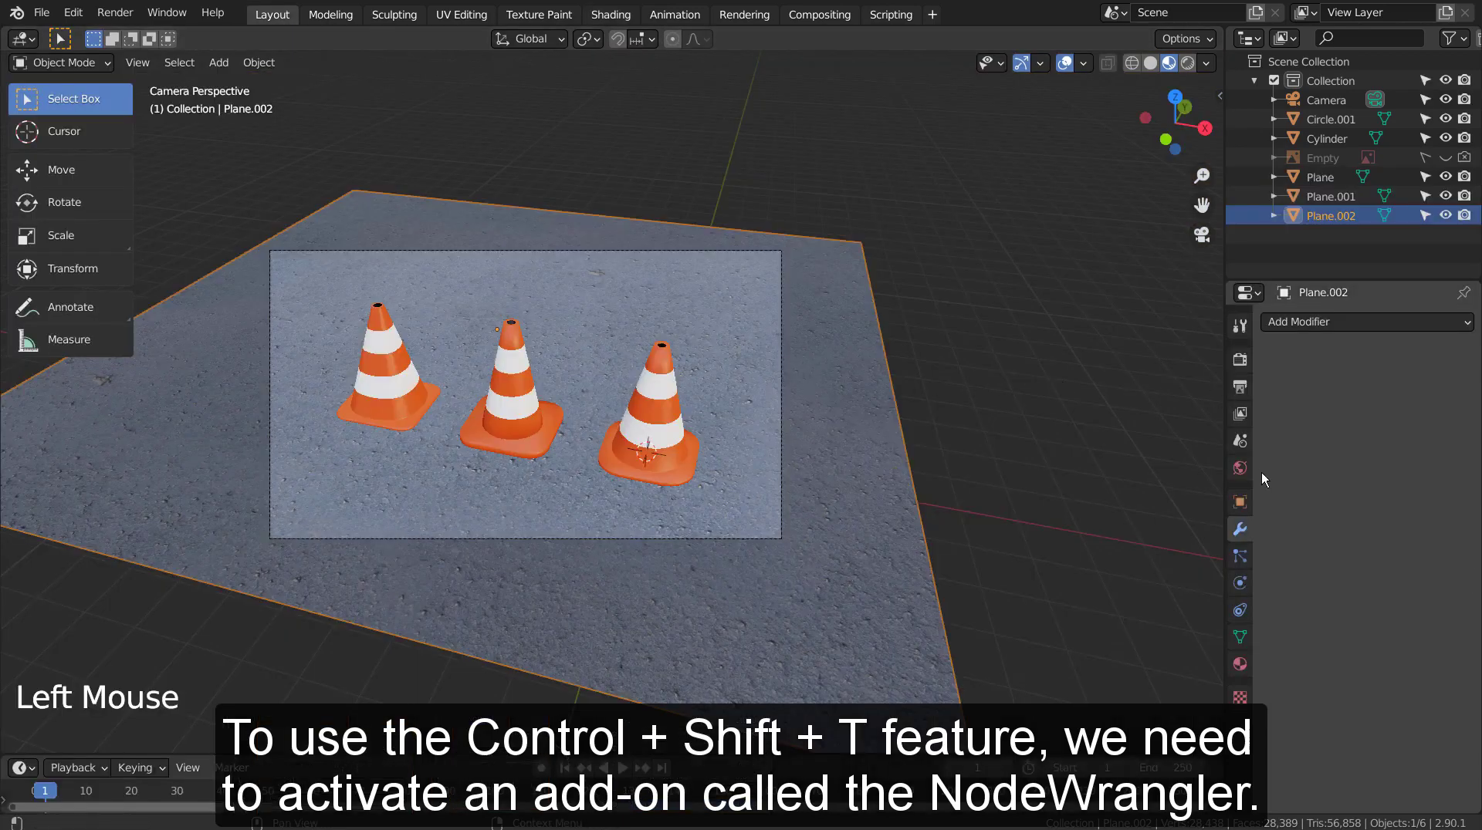
Set the World colour to a Sky Texture with dimmed sun rotated to 200°, rendering in Cycles at 32 samples
click(1255, 472)
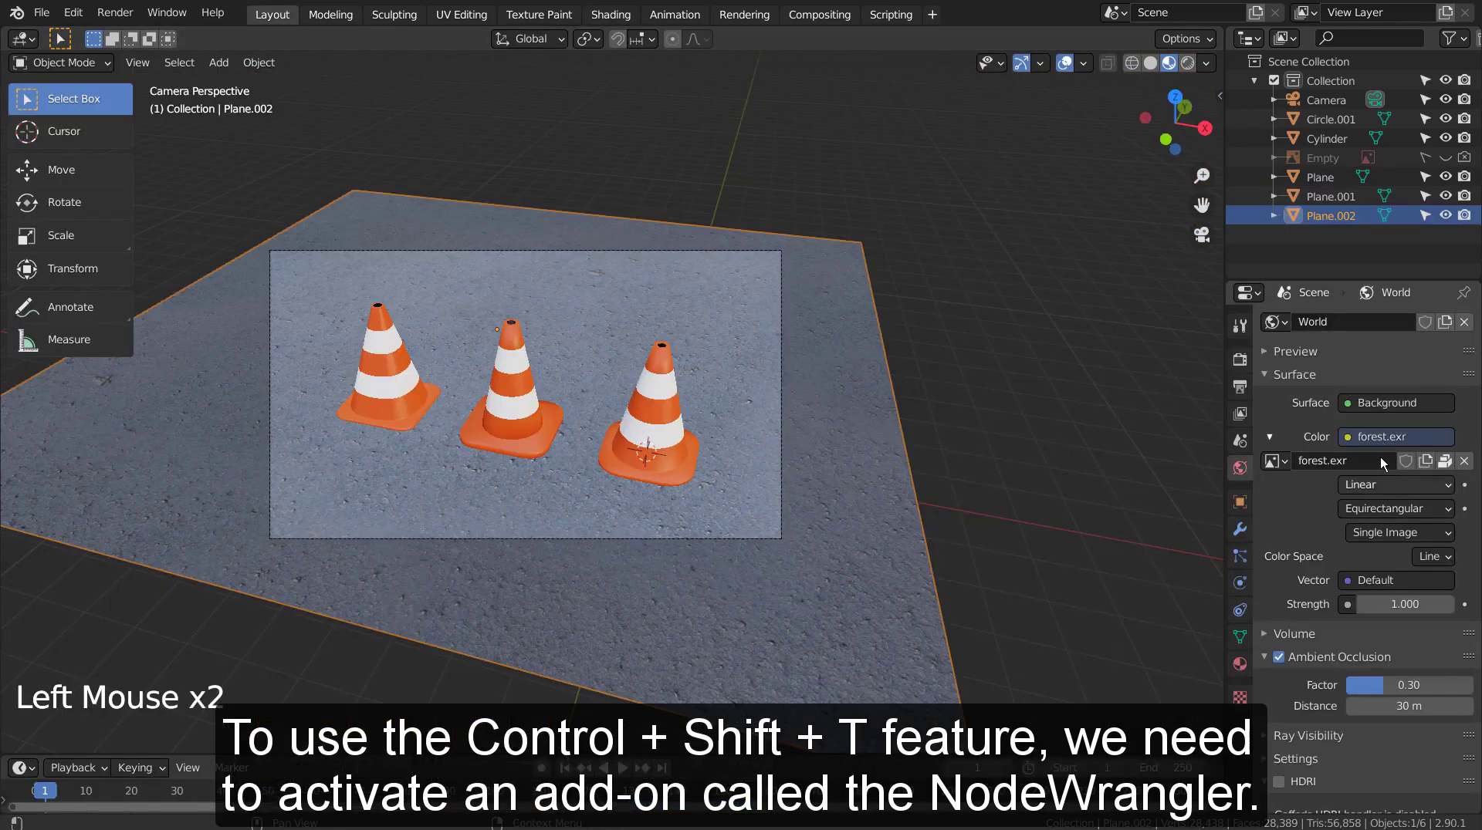
click(1360, 446)
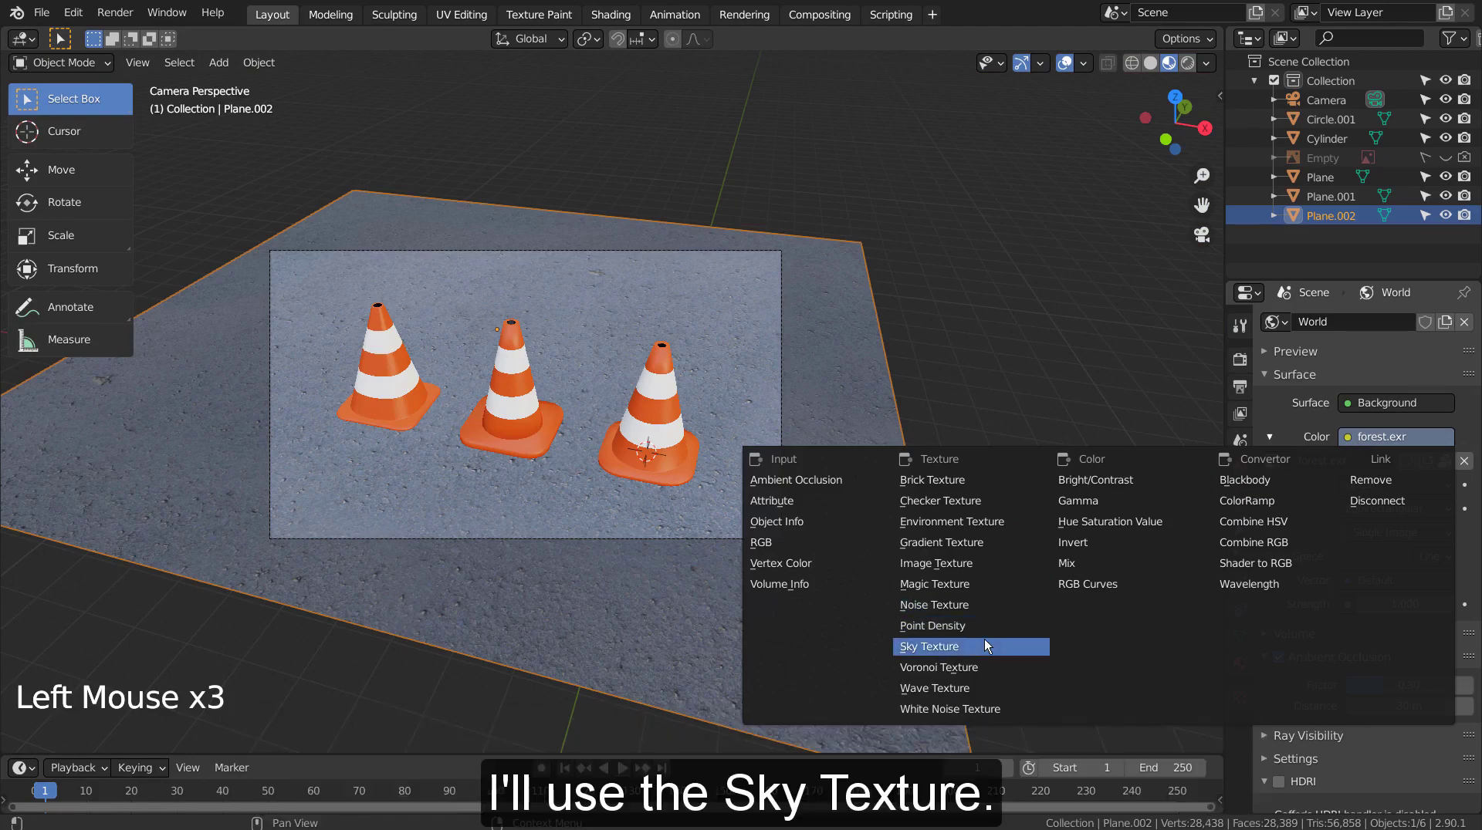
click(1193, 98)
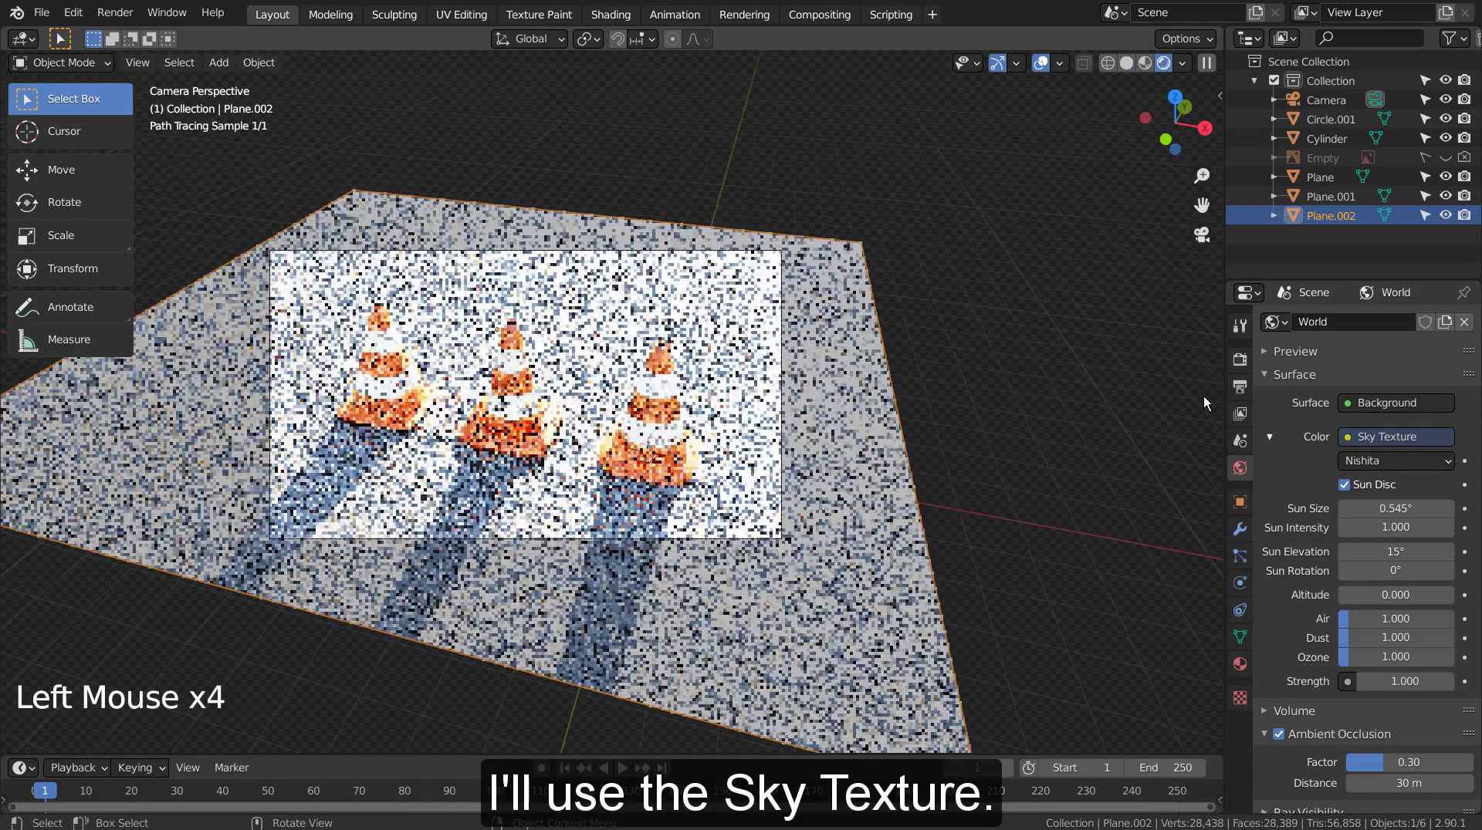
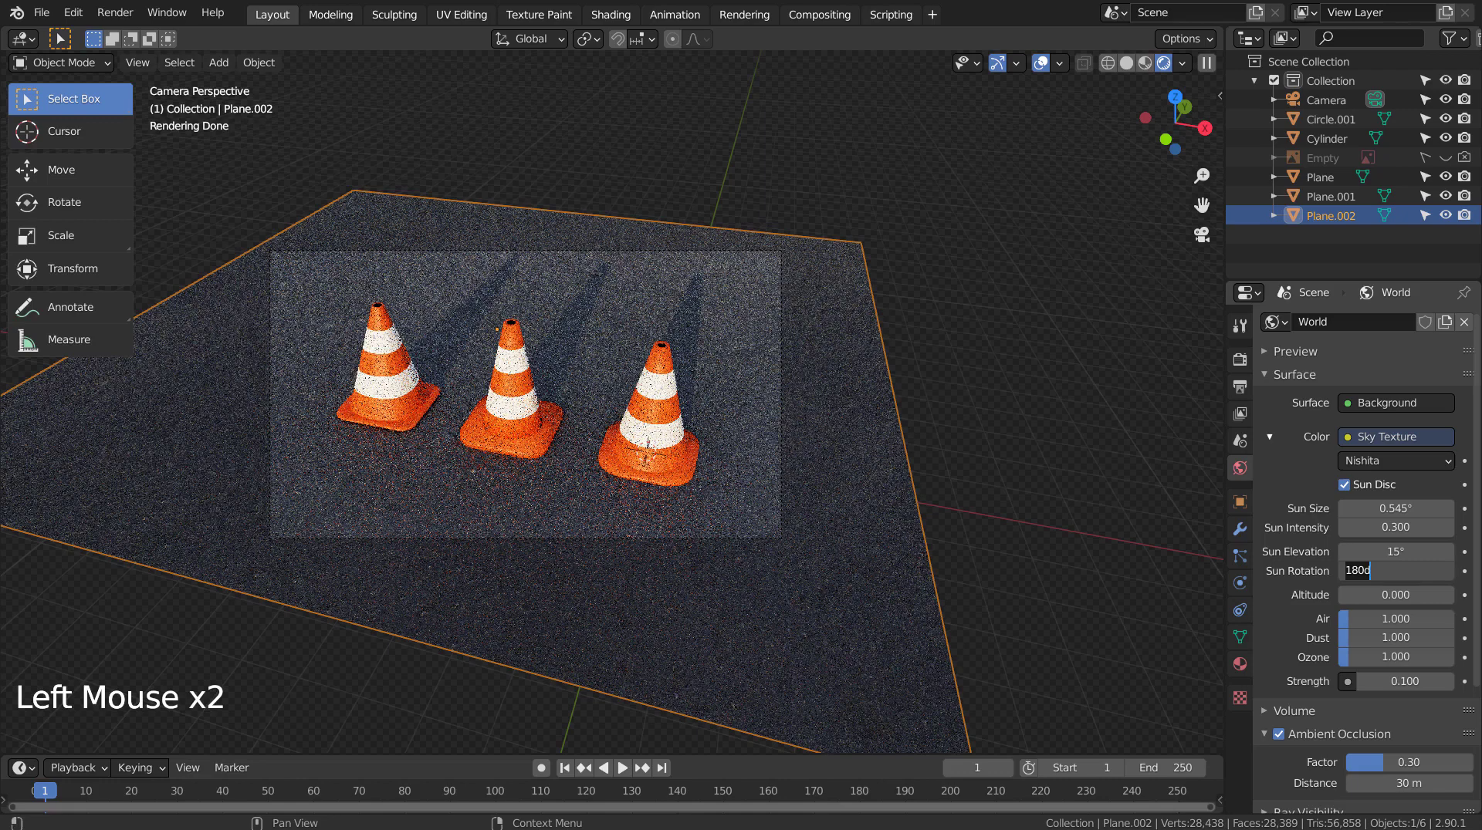
key(0)
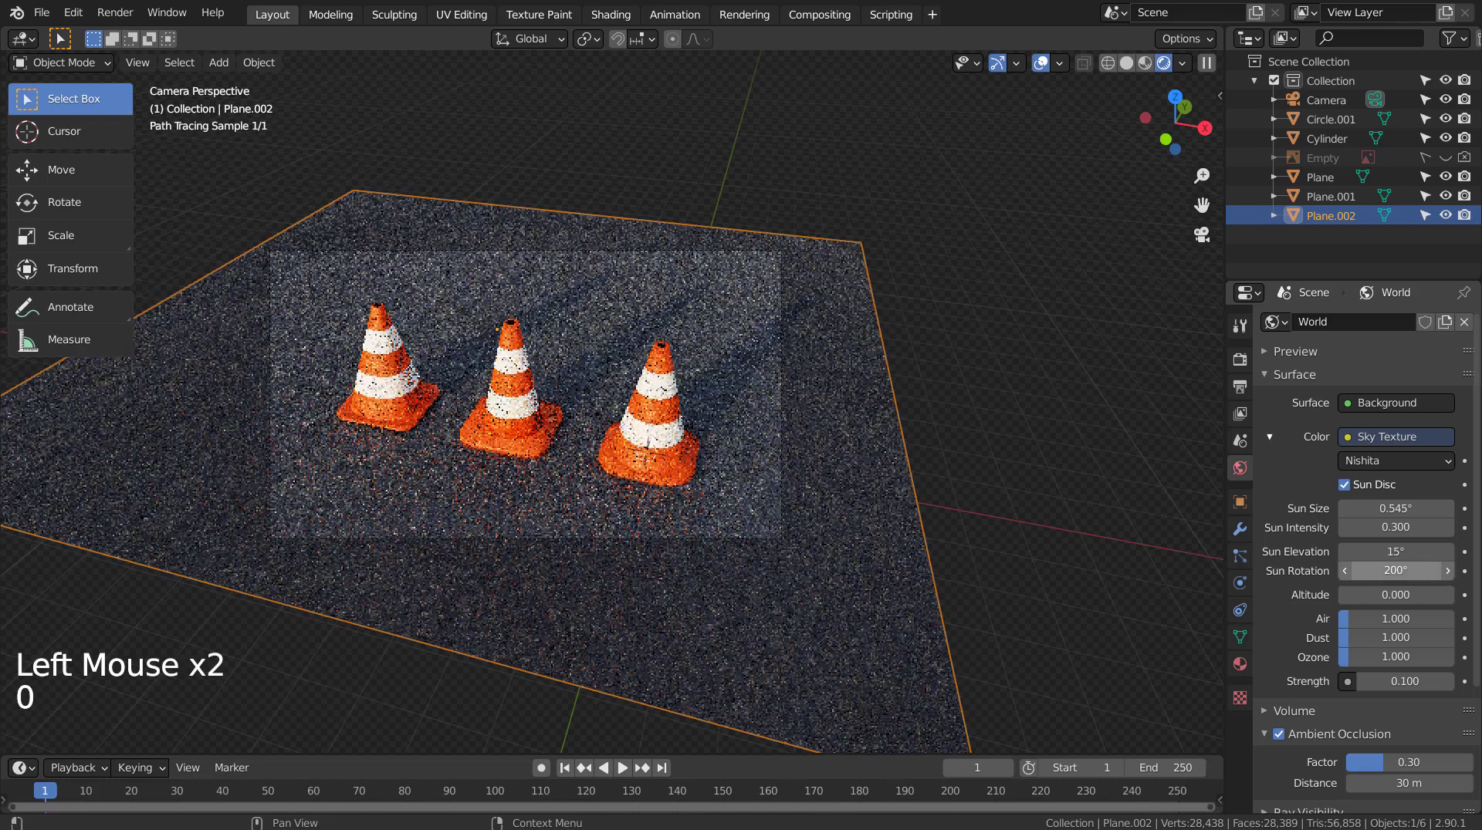
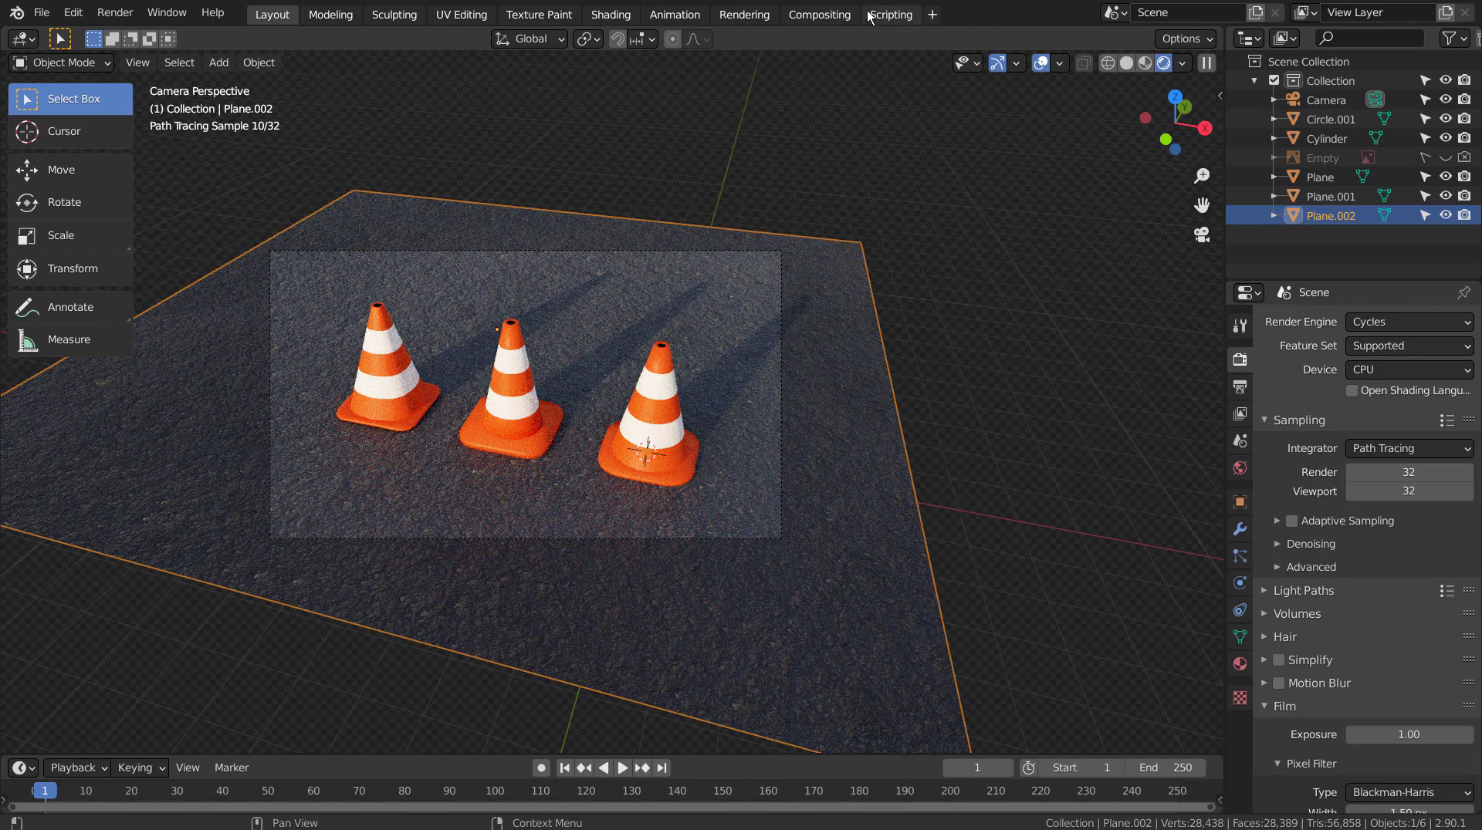
Disable compositing Use Nodes, switch the viewport to solid shading, save and start the final render
click(804, 25)
click(217, 36)
click(268, 10)
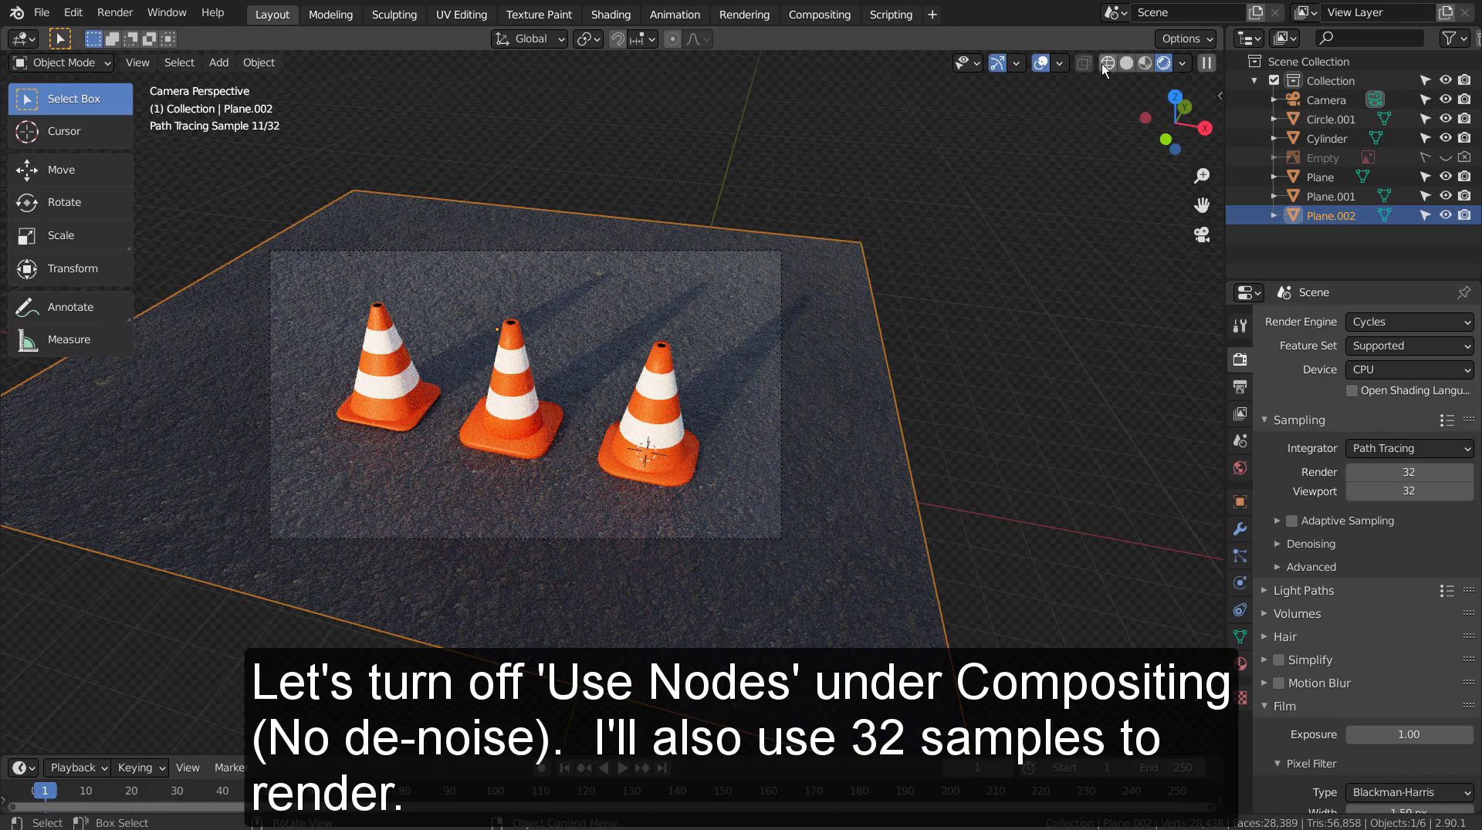
click(1106, 67)
click(960, 240)
key(ctrl+s)
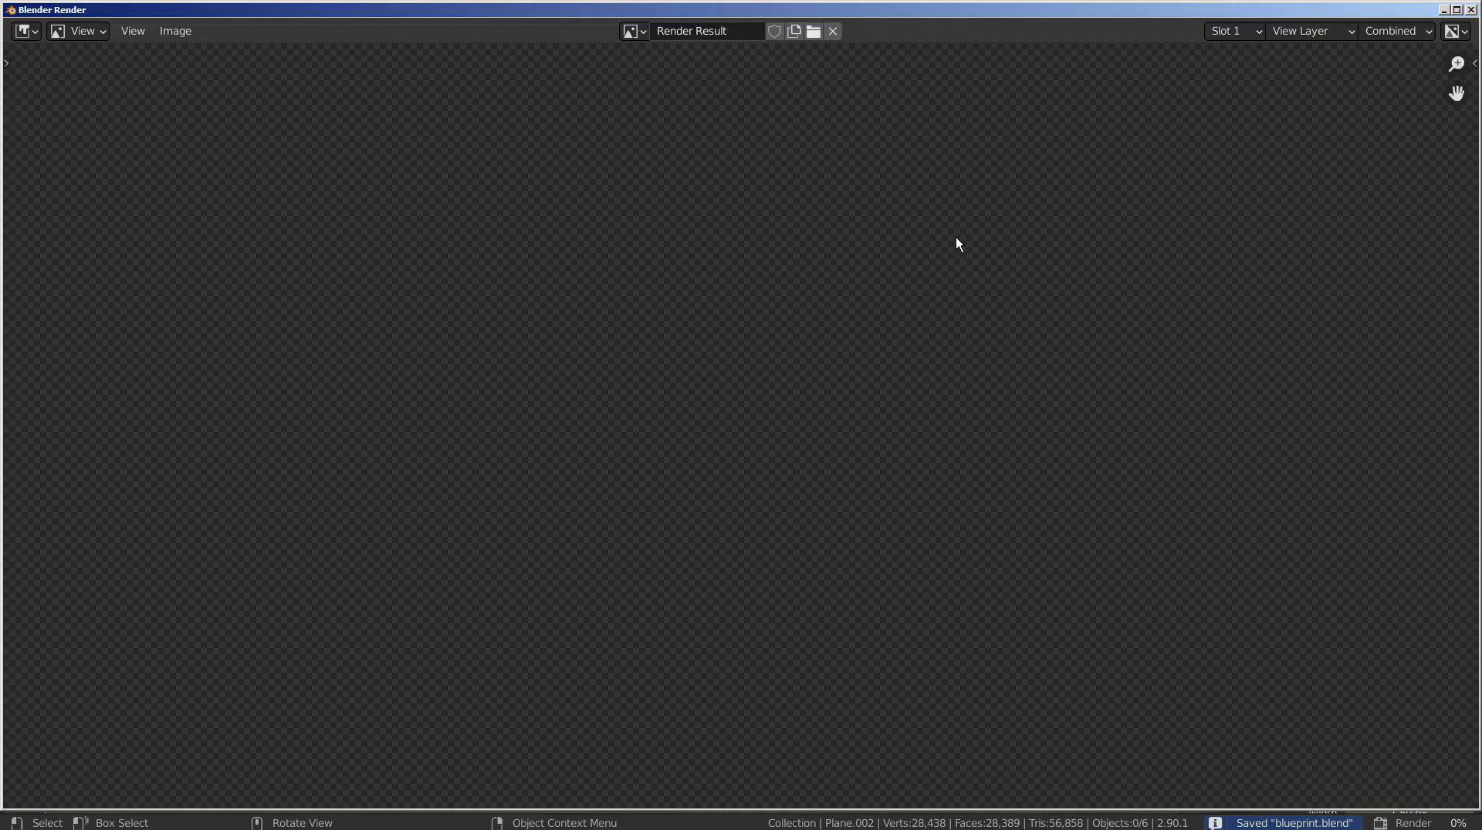